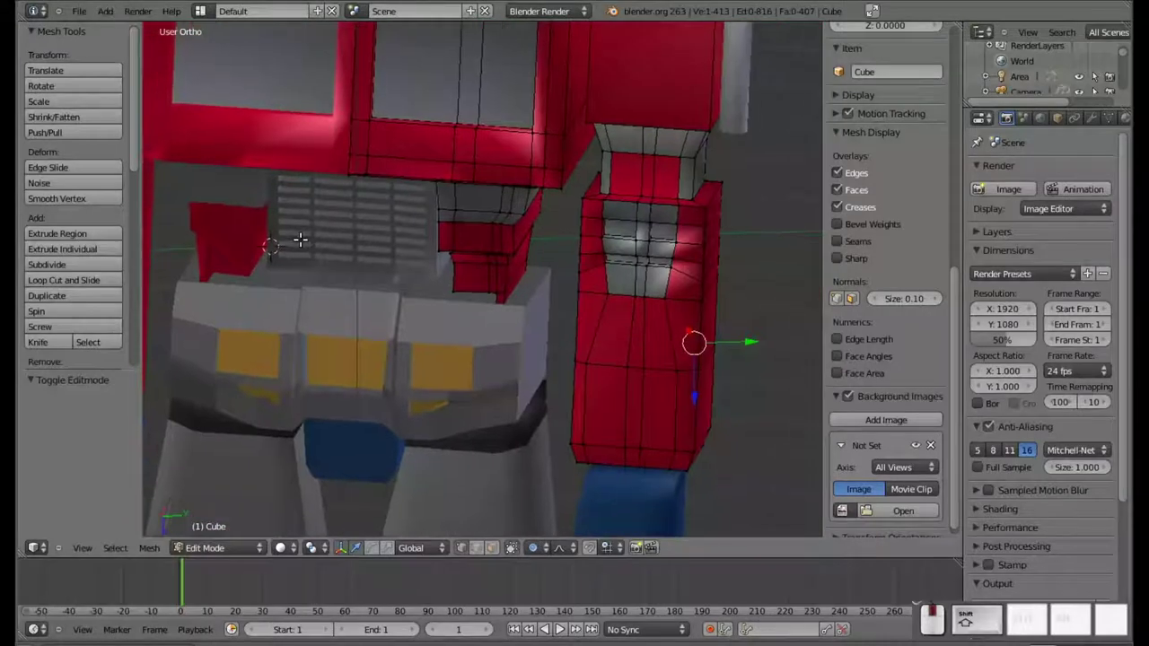
Cut an edge loop across the arm with Ctrl+R and slide it into position
scroll("down", 3)
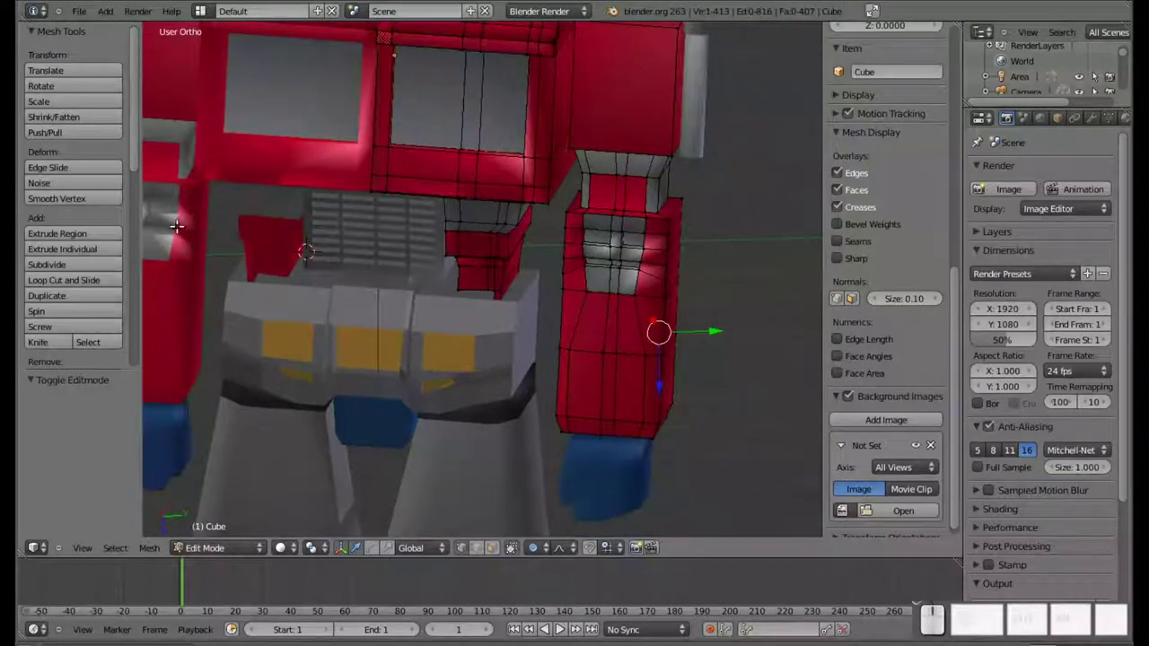
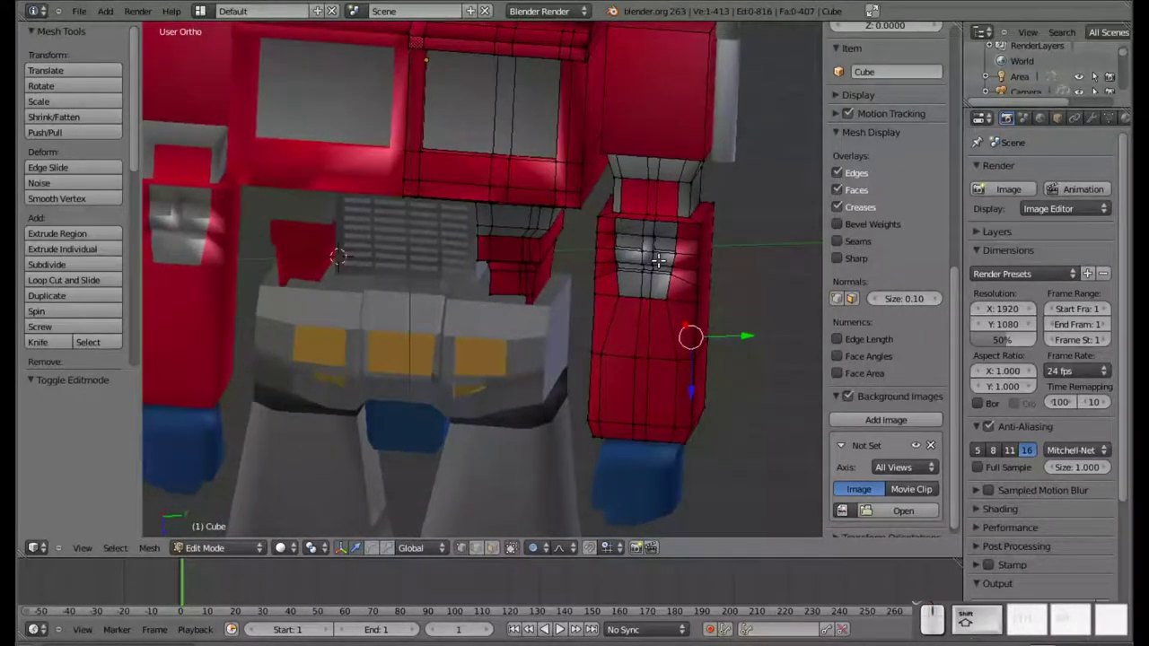
key("ctrl+r")
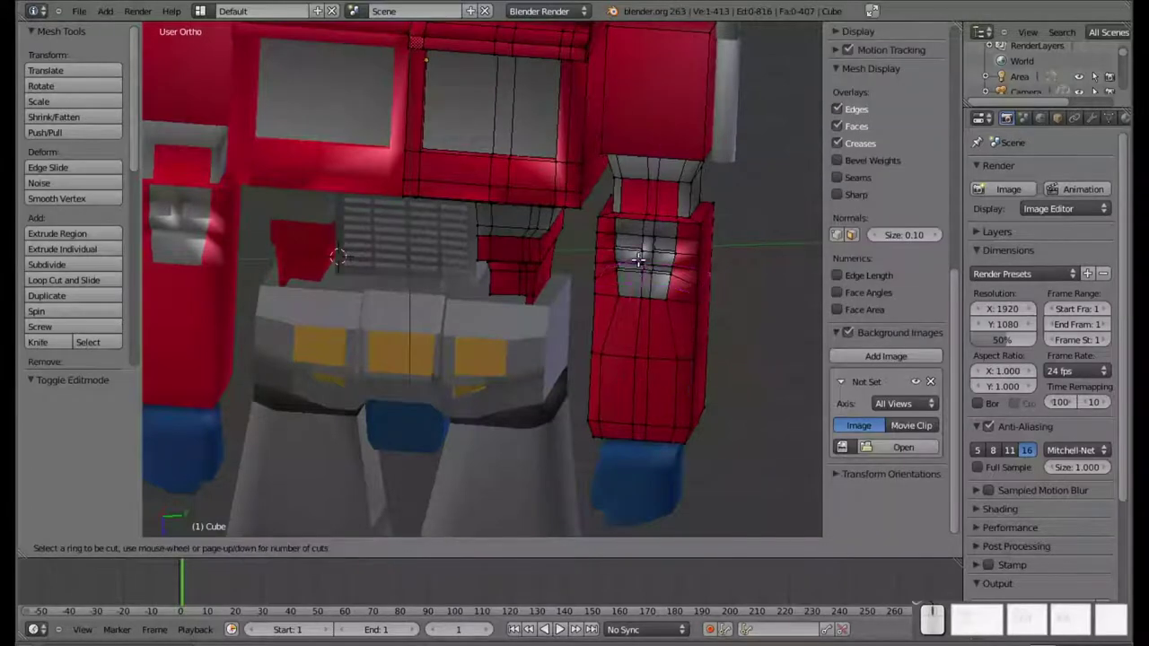
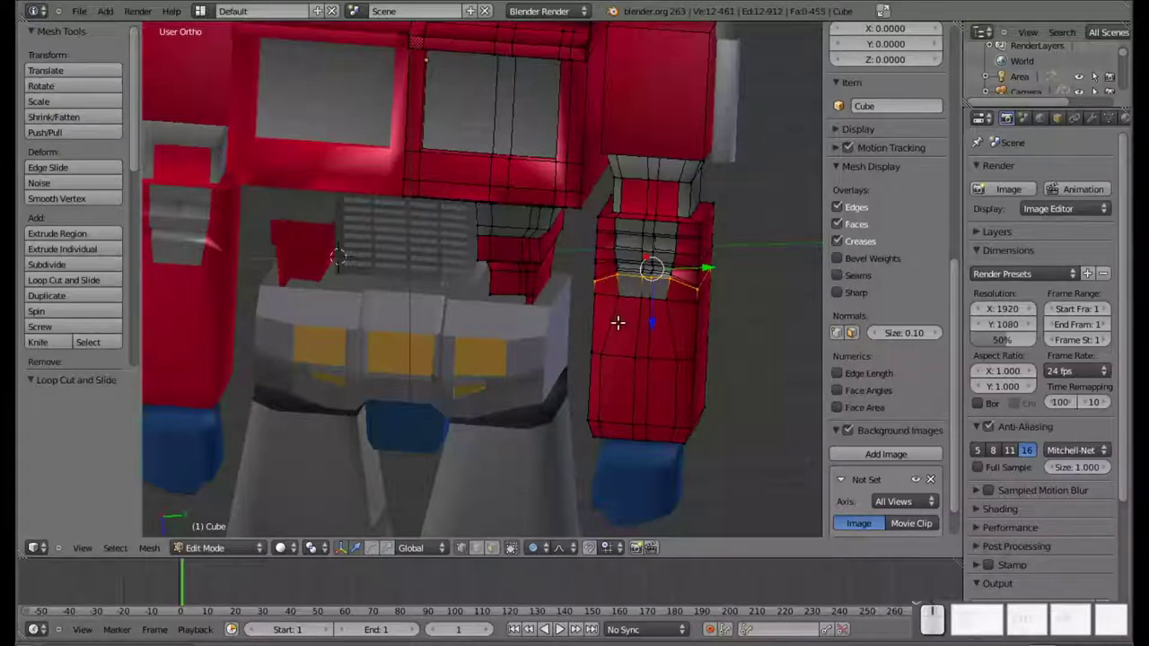
left_click(1027, 624)
left_click(1016, 609)
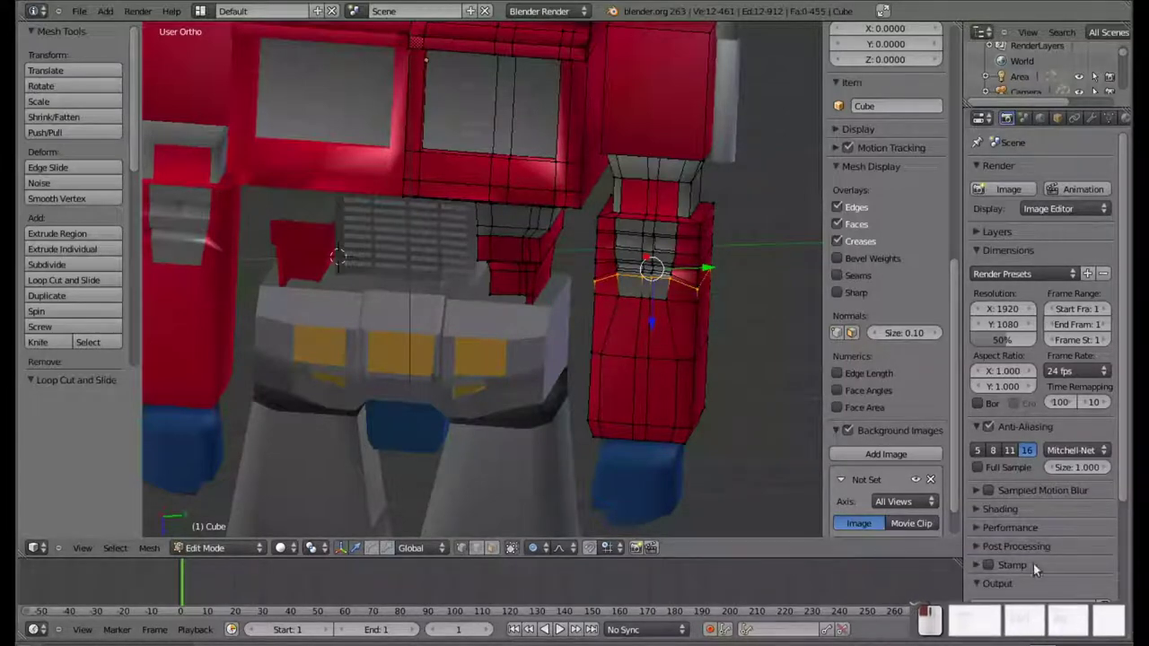
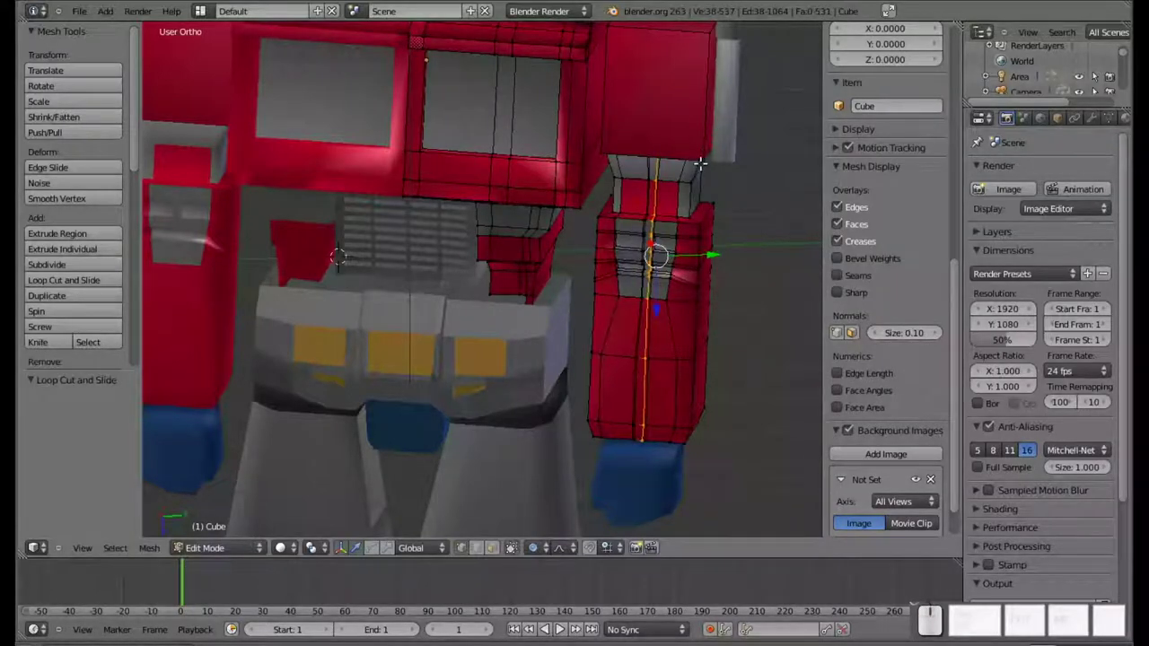
Add a second edge loop around the top of the arm near the shoulder
key("ctrl+r")
left_click(647, 170)
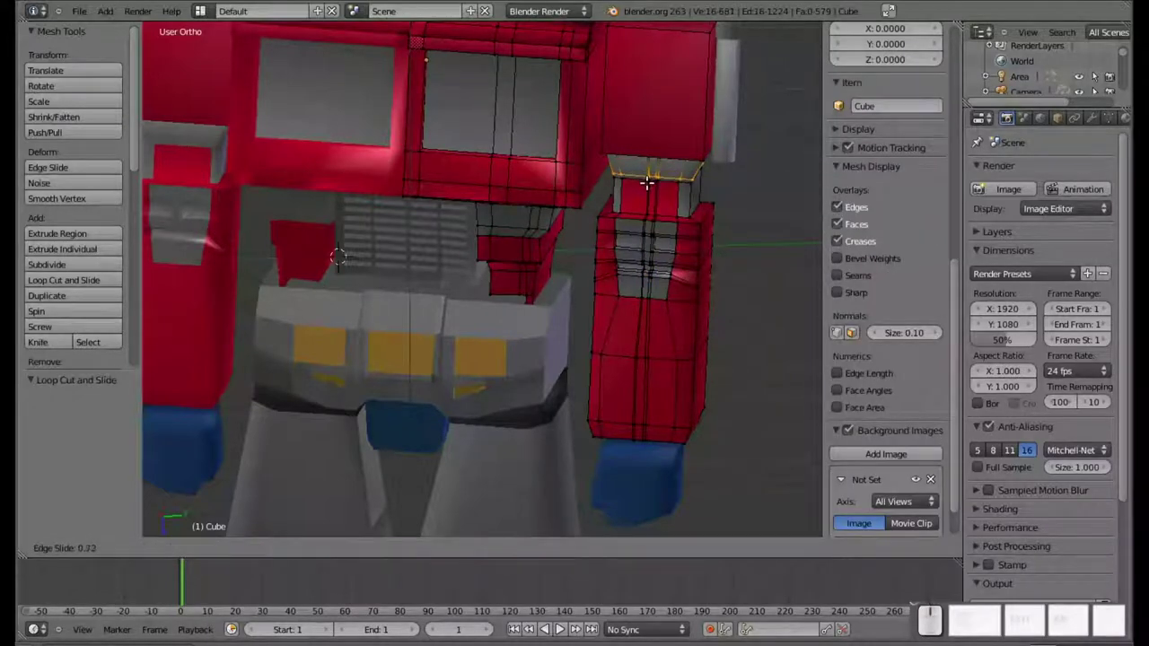
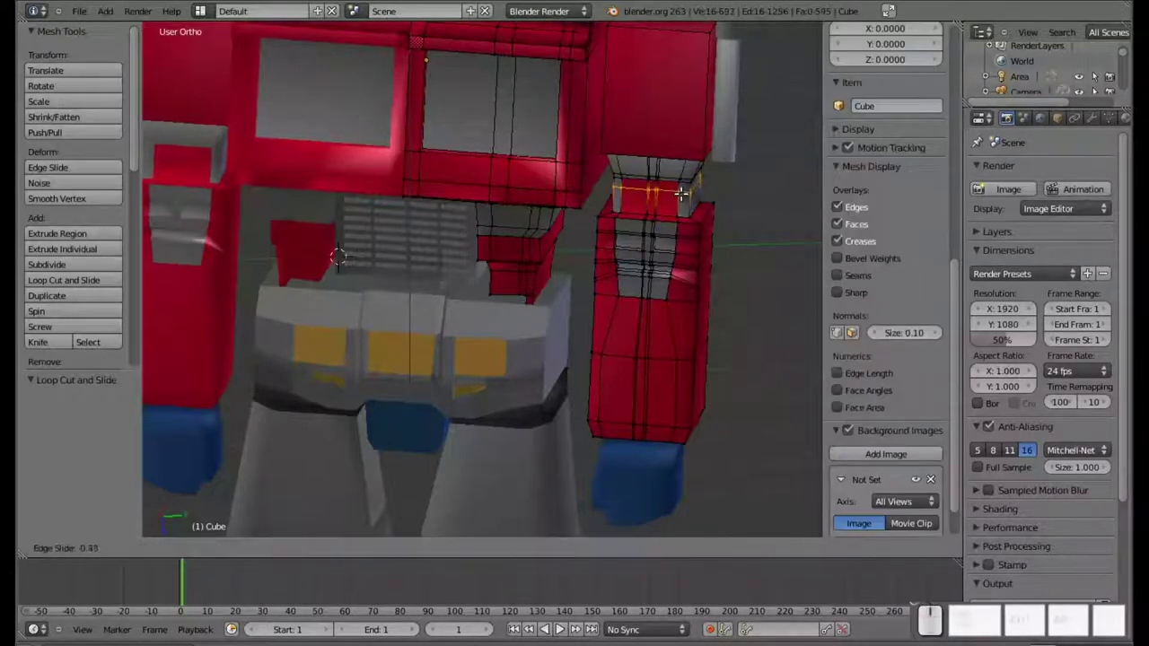
left_click(682, 188)
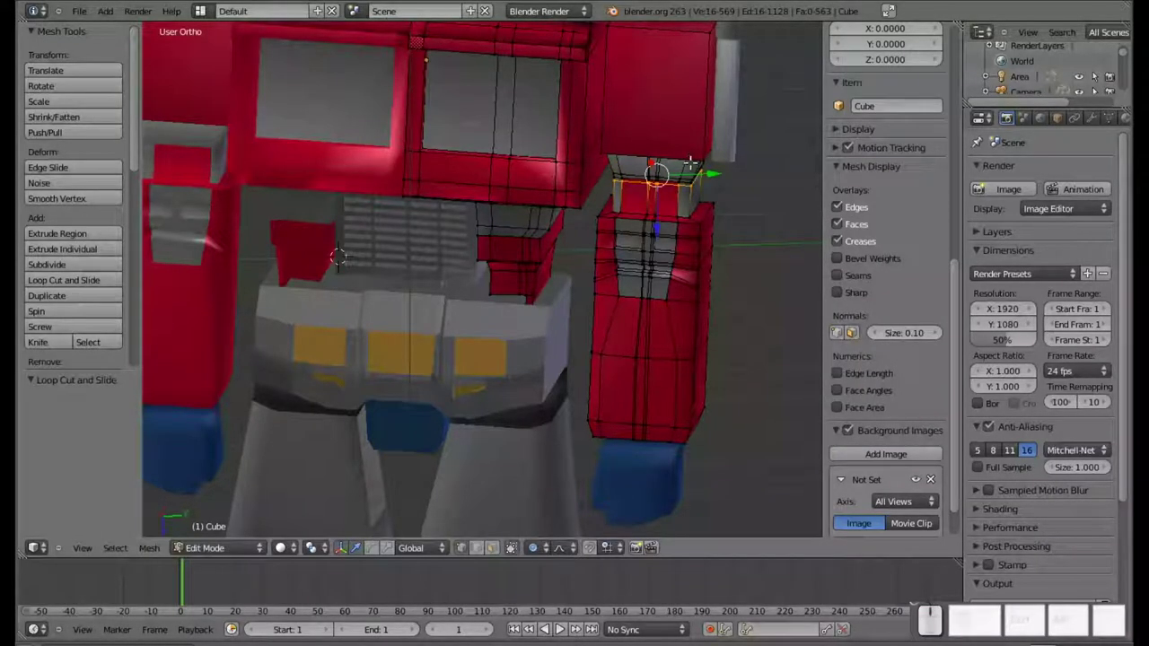
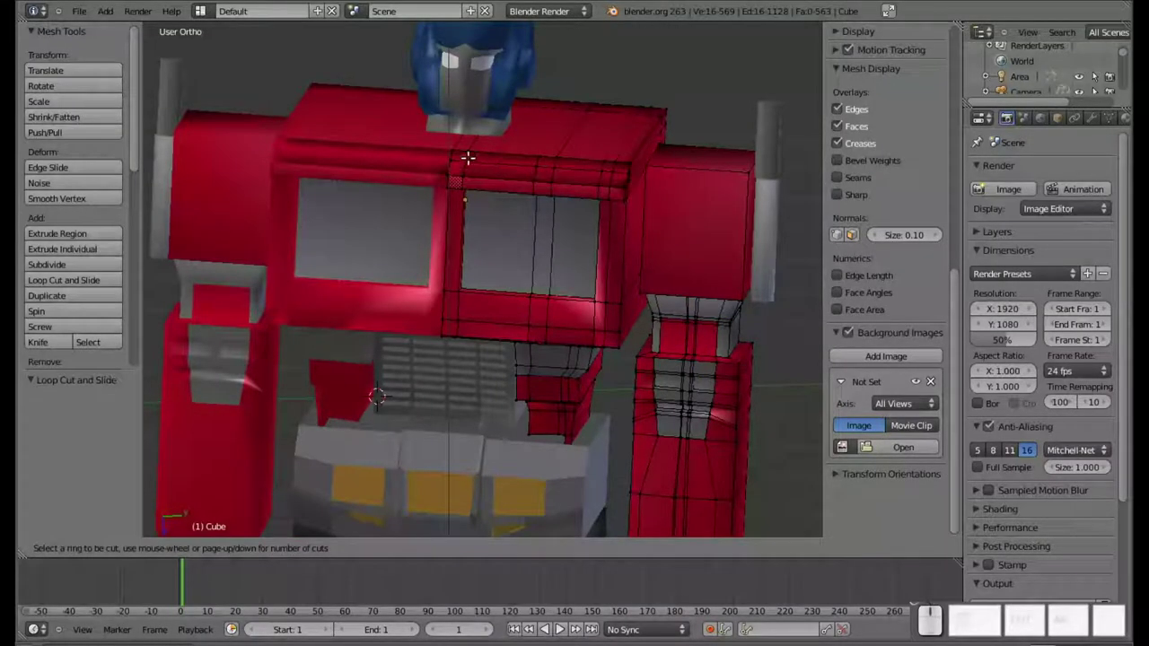
Add a horizontal edge loop across the chest and slide it to the lower edge beneath the windows
left_click(454, 164)
left_click(455, 158)
left_click_drag(584, 183, 534, 194)
key("ctrl+r")
left_click(472, 218)
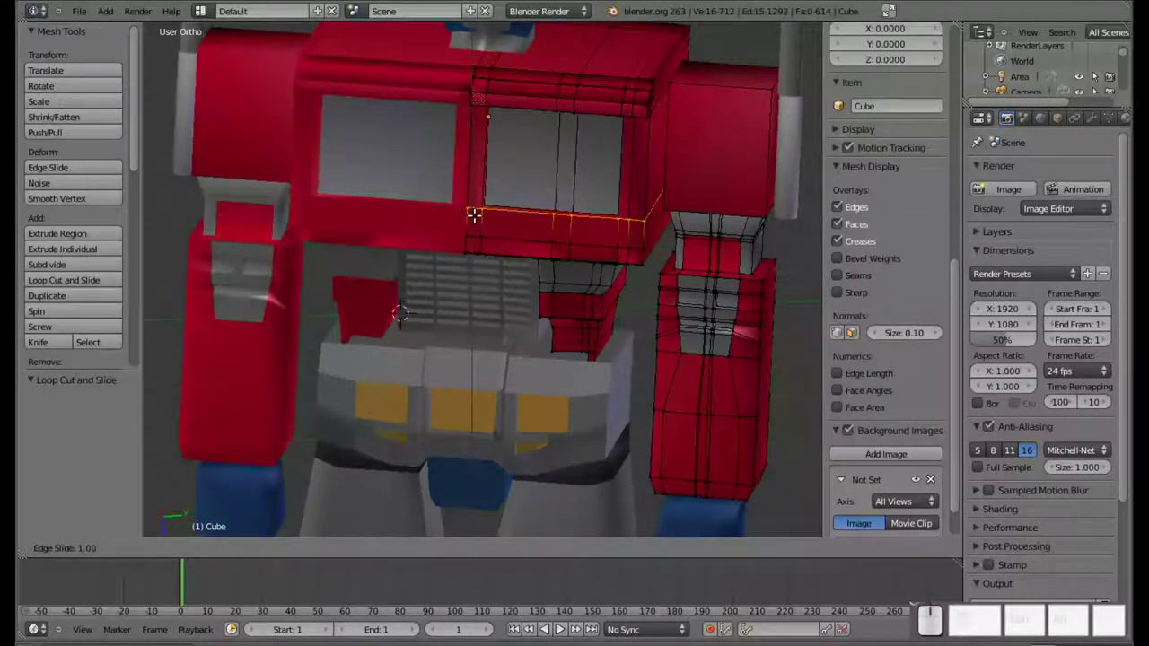
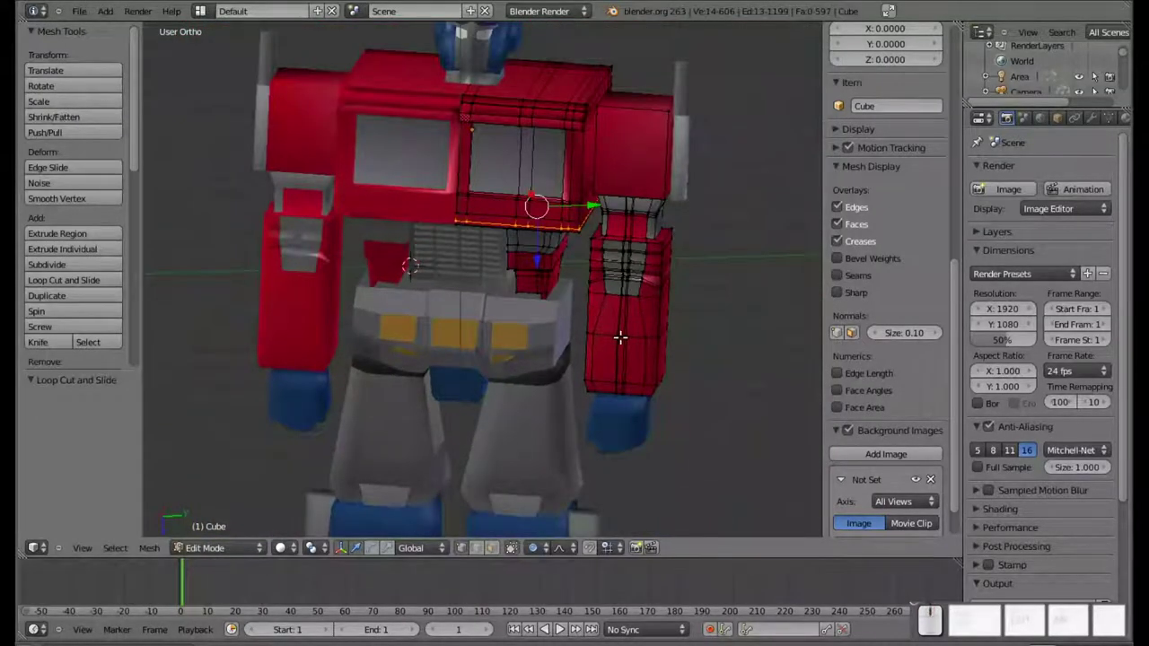
Leave the torso, select the thigh pieces and enter Edit Mode on the thigh mesh
key("Tab")
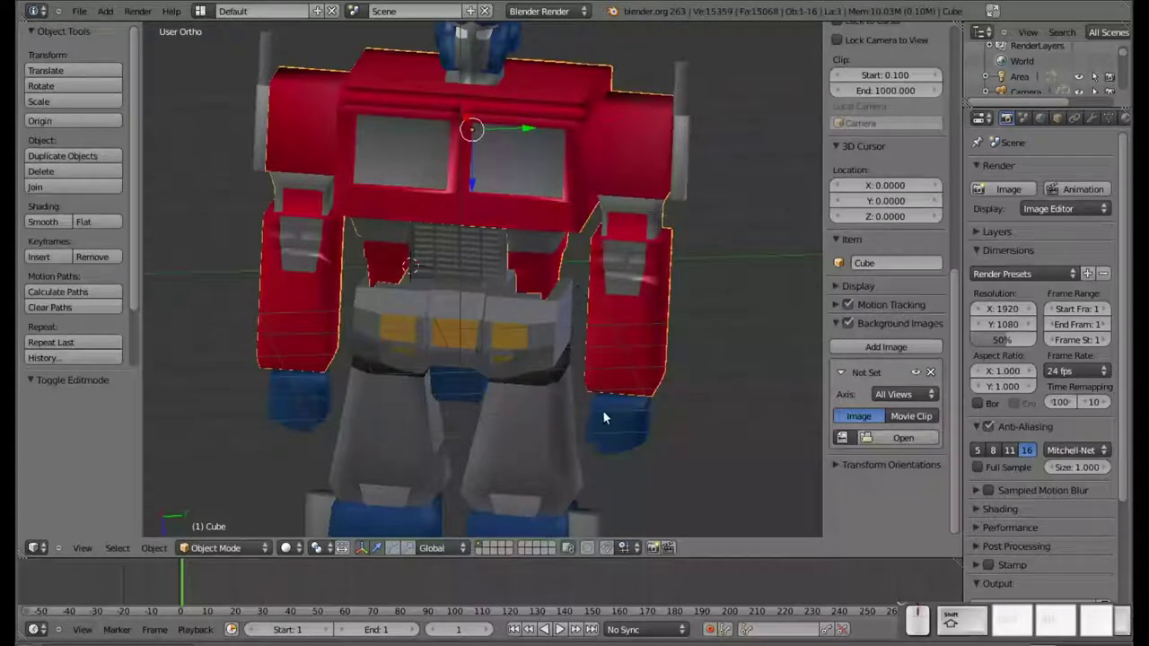
left_click(601, 397)
middle_click(549, 202)
right_click(568, 232)
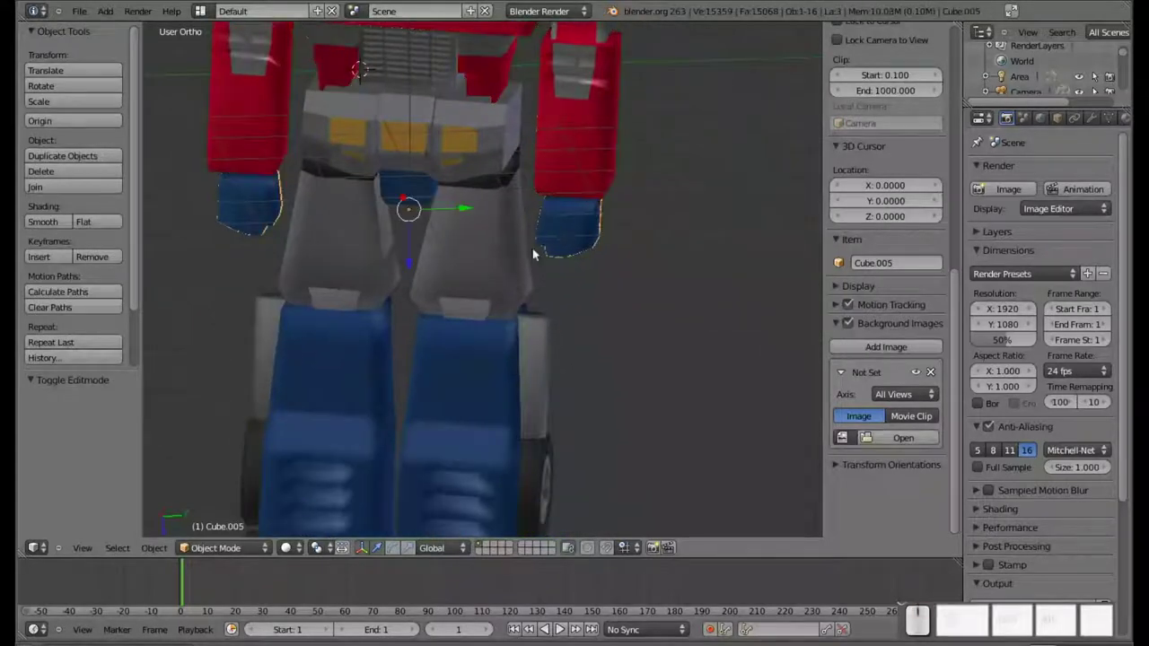
right_click(492, 257)
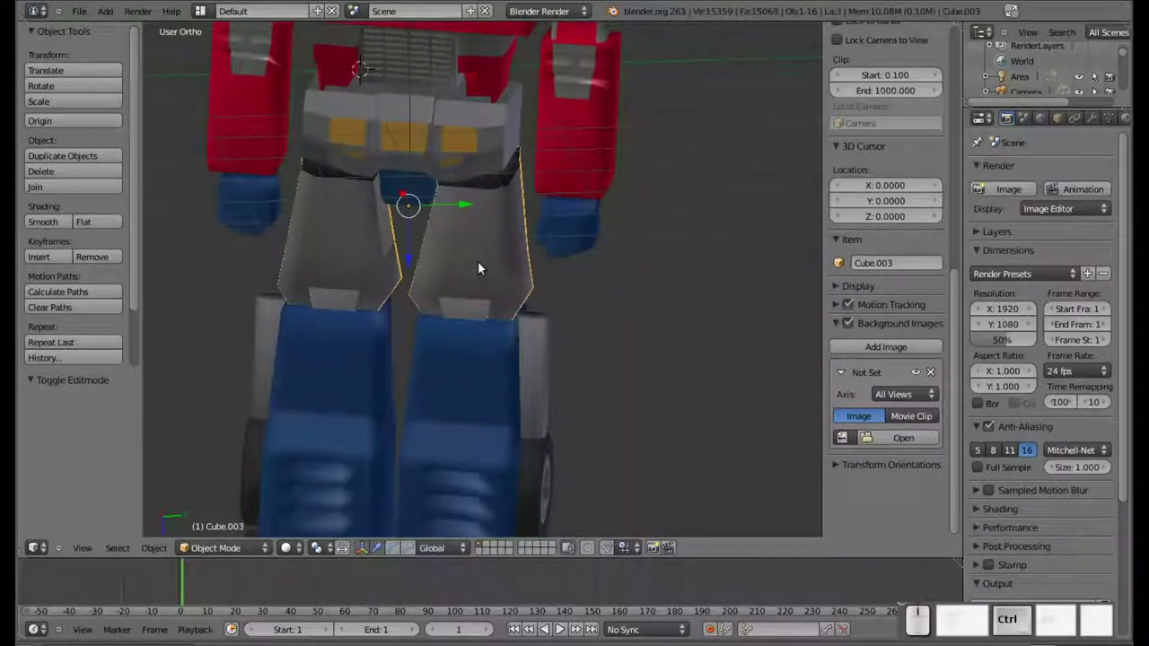
key("Tab")
left_click_drag(439, 285, 487, 272)
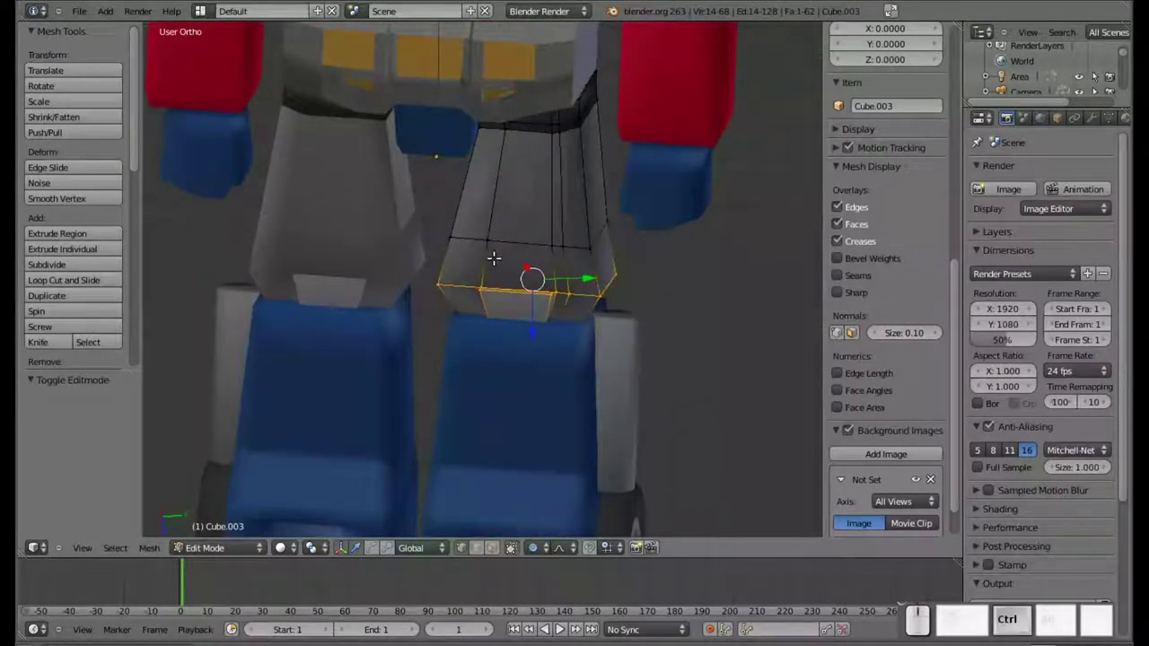
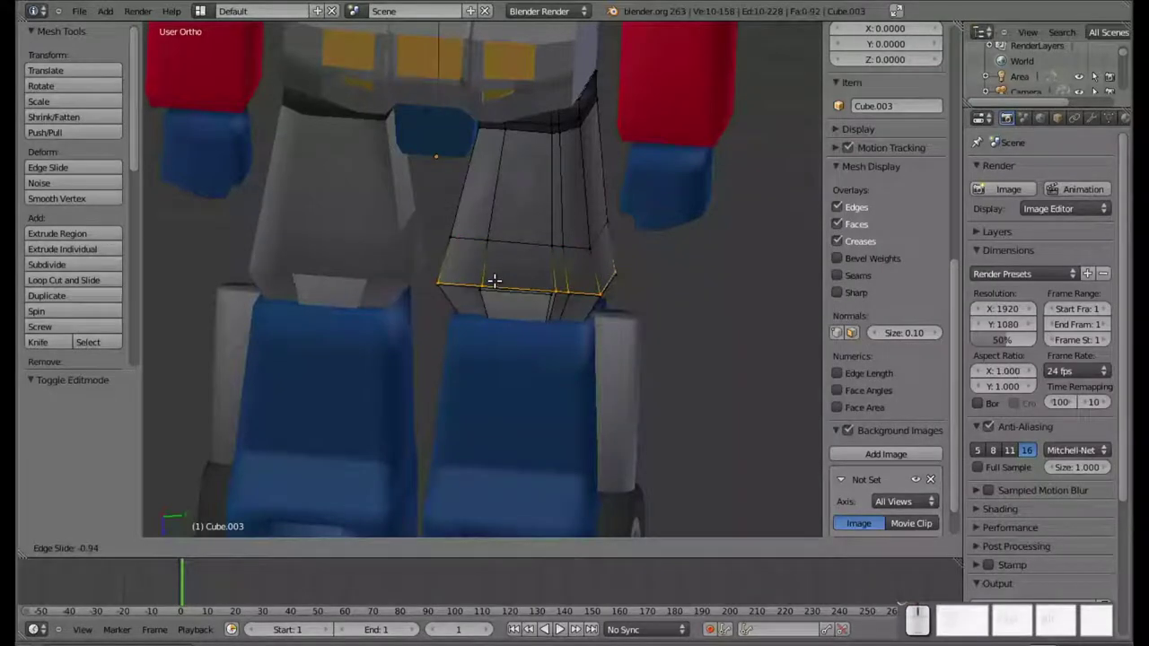
Add edge loops across the thigh near its bottom, at mid-thigh and near the lower end, then finish editing
left_click(499, 278)
key("ctrl+r")
left_click(496, 265)
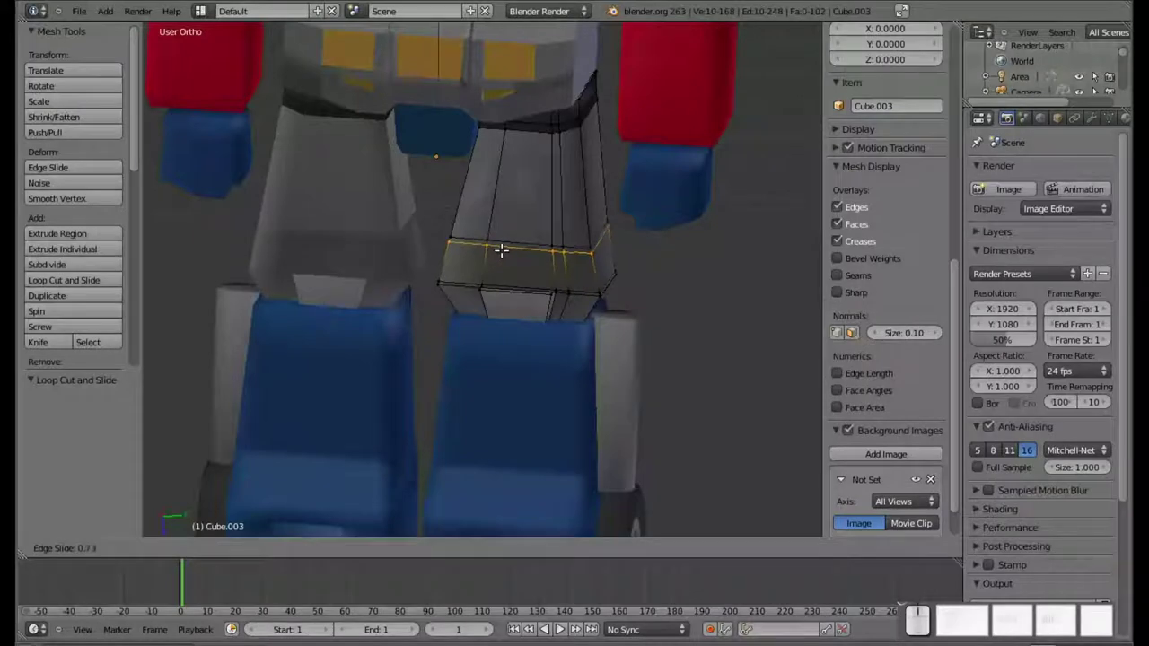
left_click(505, 246)
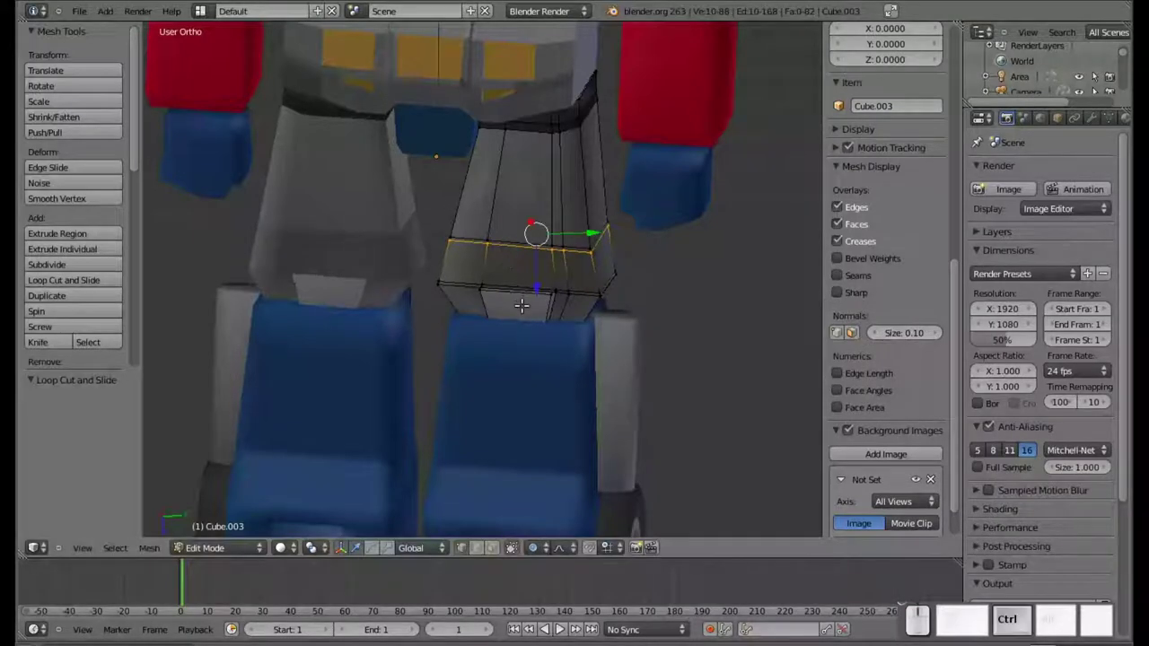
key("ctrl+r")
left_click(466, 294)
left_click(465, 278)
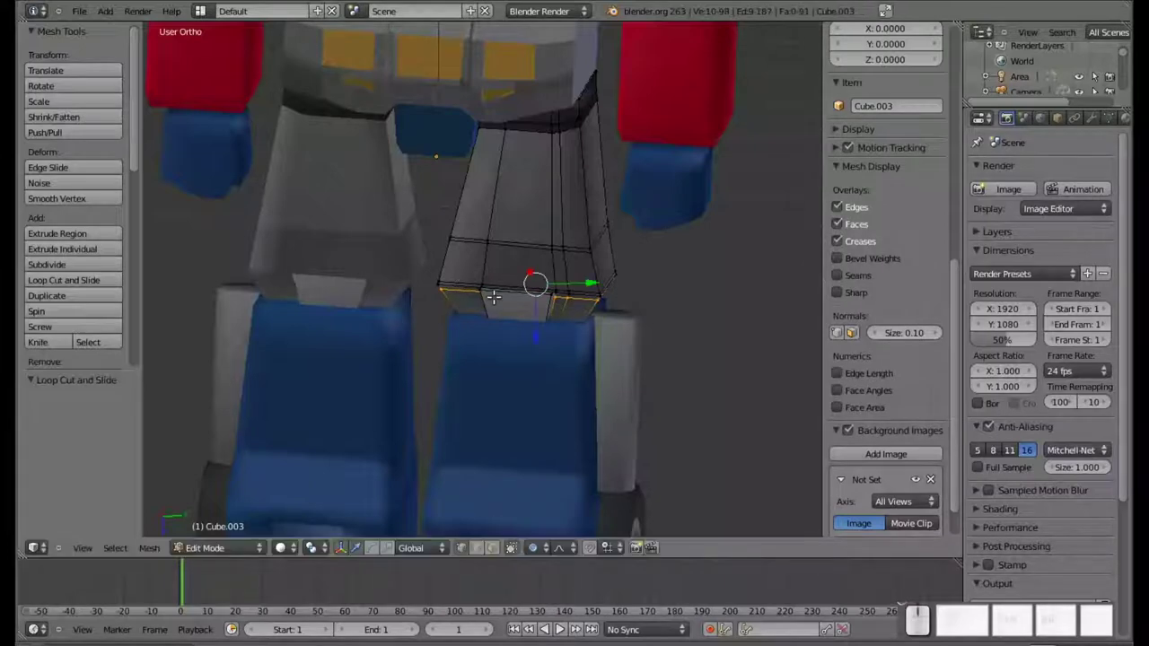
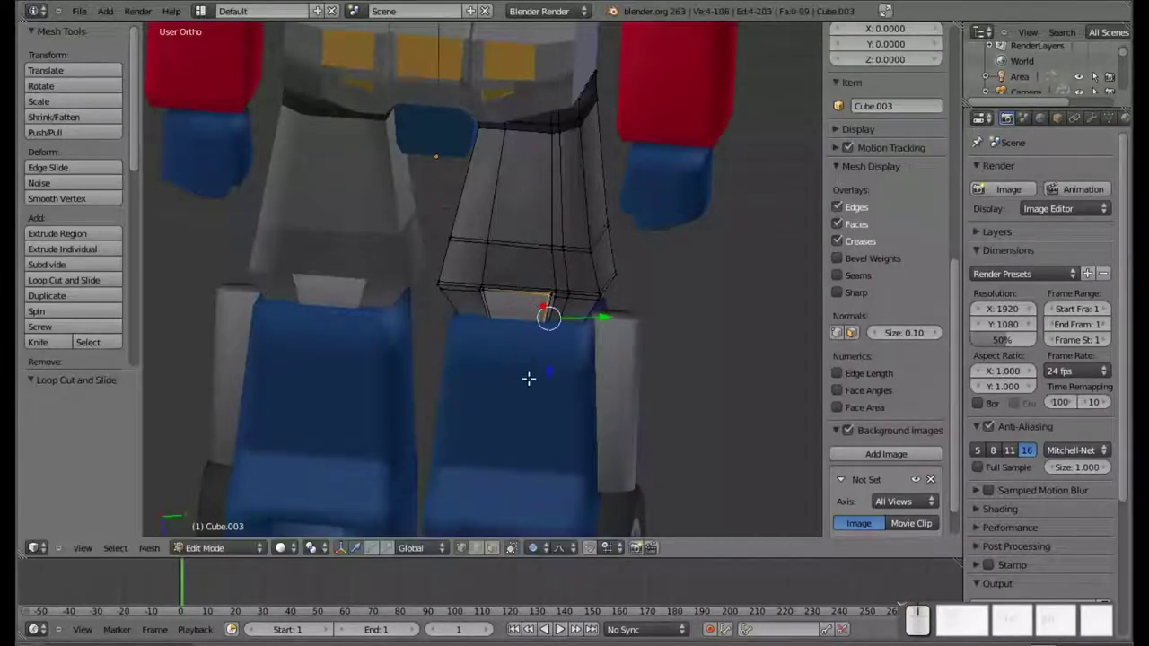
key("Tab")
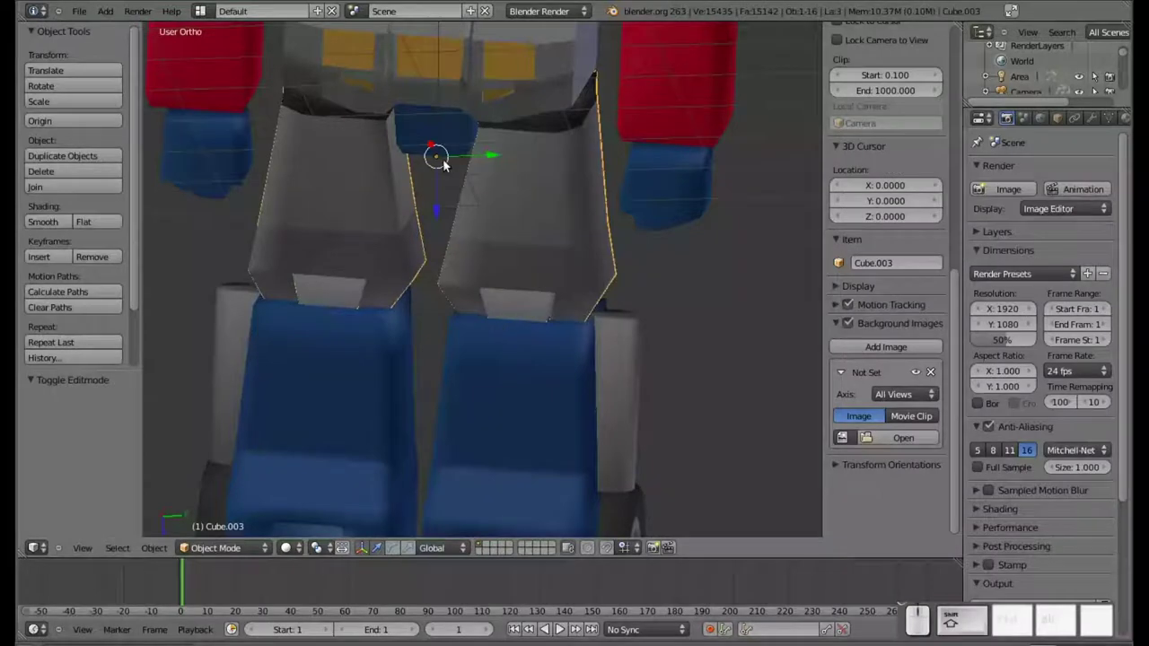
Edit the lower leg mesh and add edge loops across it, near its top and lower down
right_click(531, 448)
left_click_drag(532, 411, 534, 269)
key("ctrl+r")
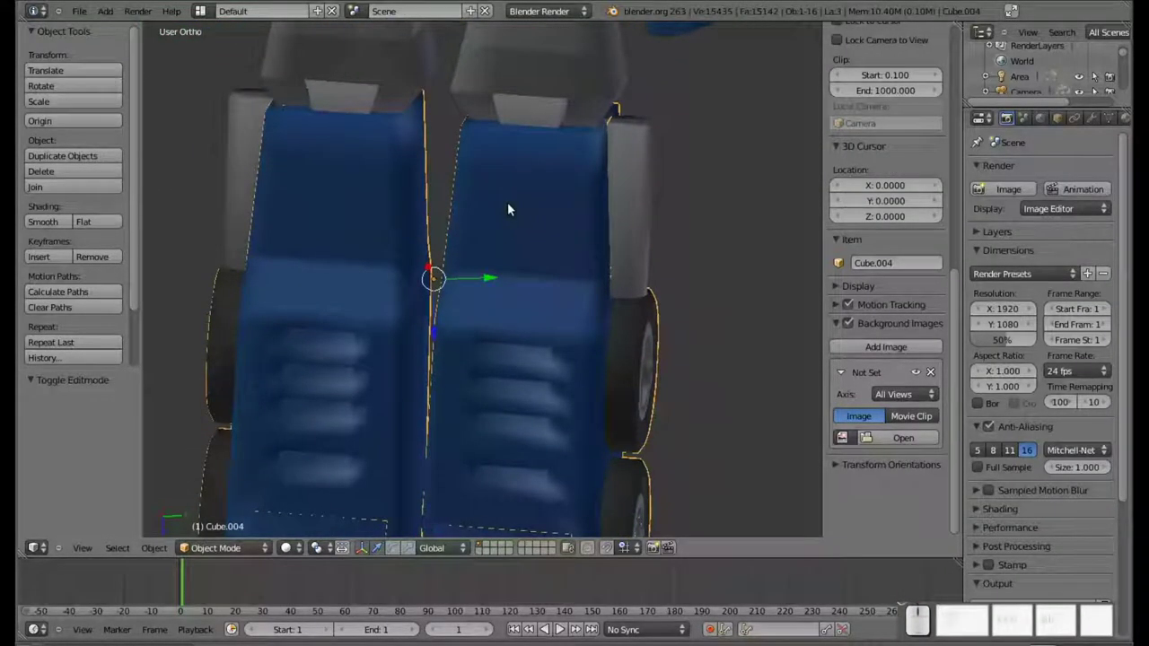
key("Tab")
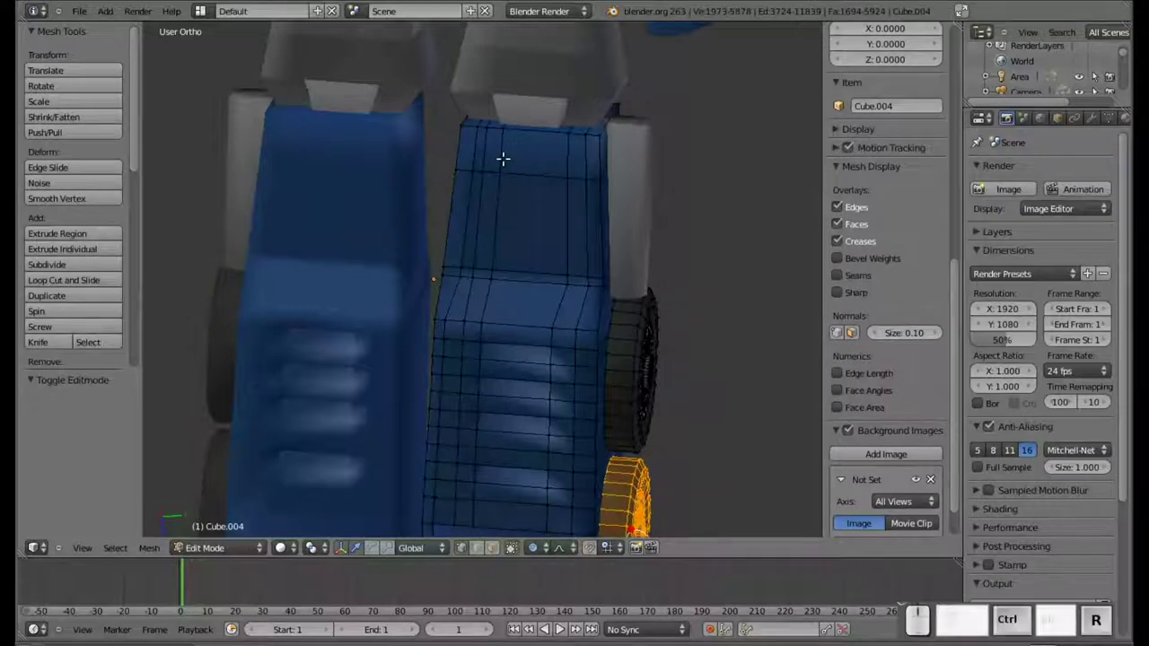
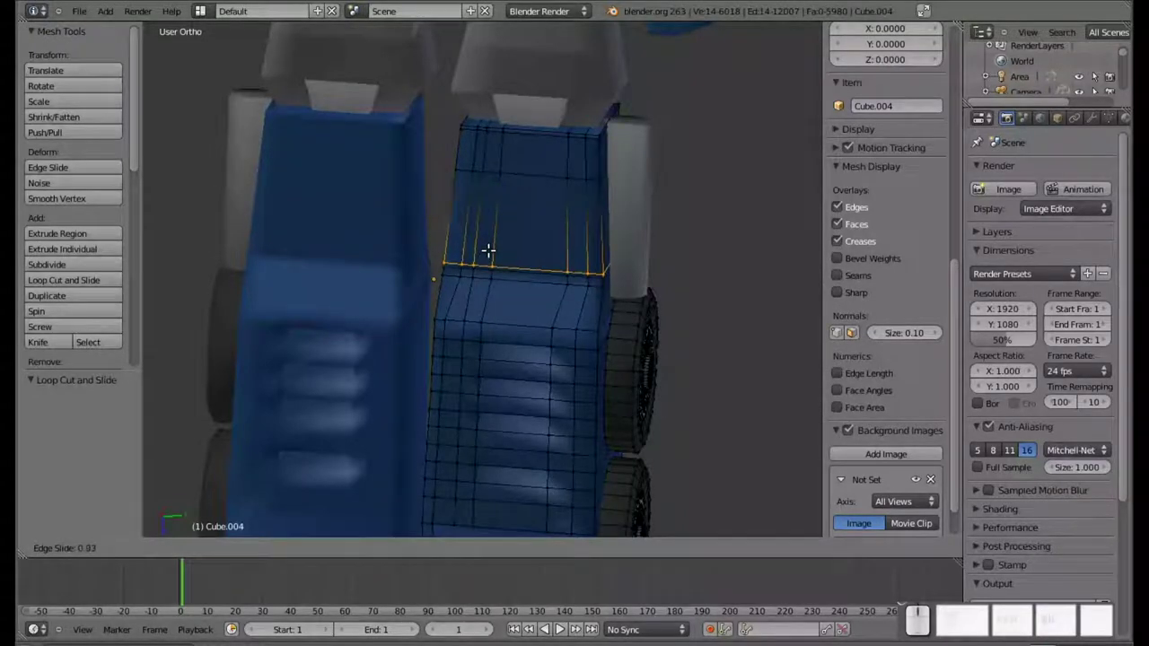
left_click(489, 249)
key("ctrl+r")
left_click(468, 299)
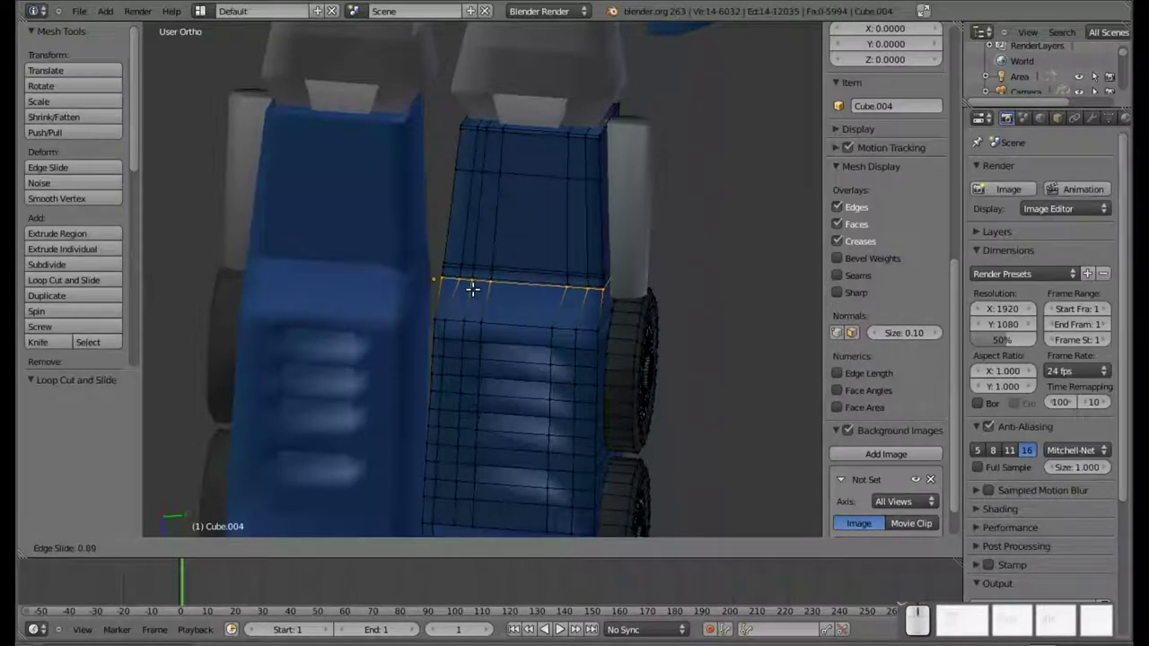
left_click(474, 288)
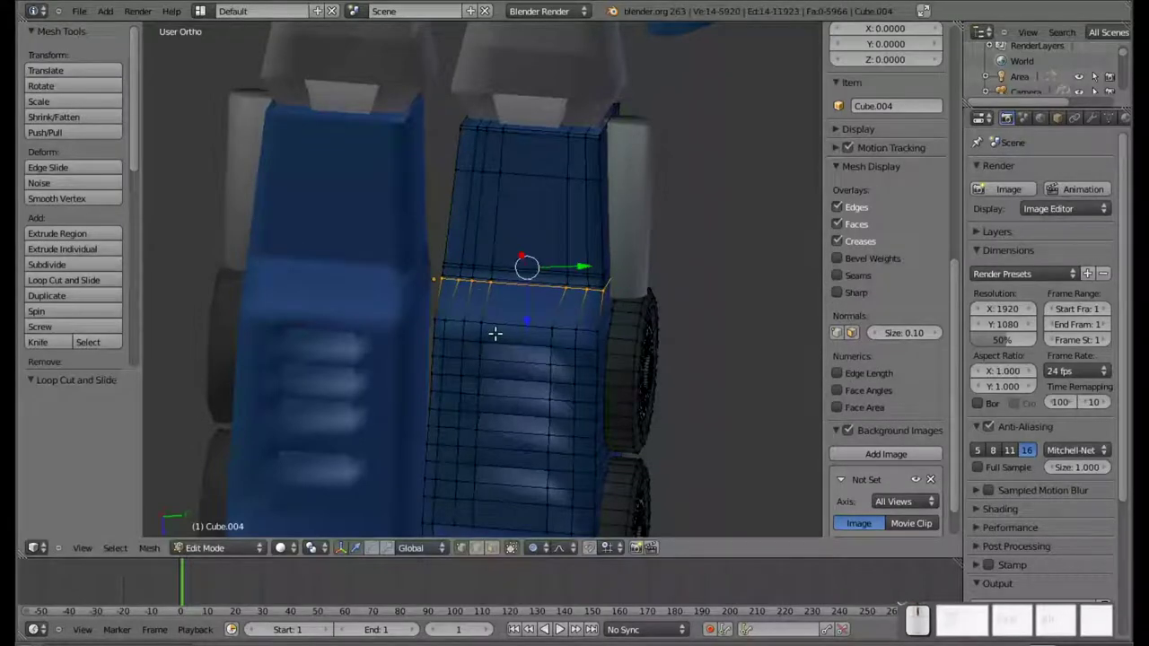
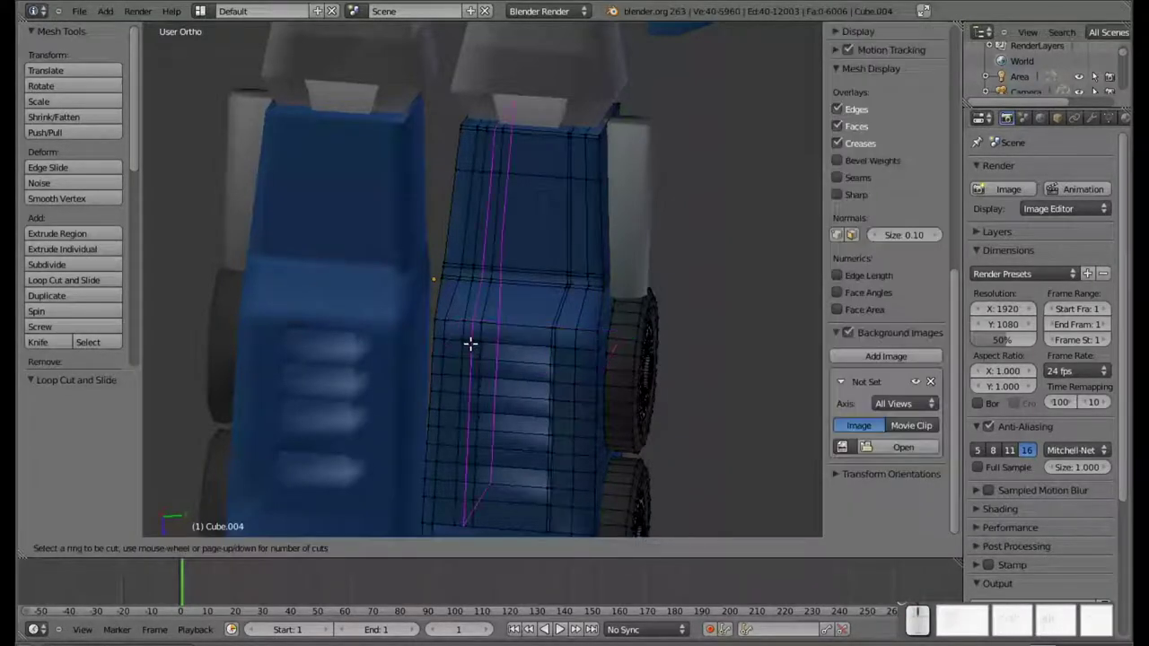
left_click(471, 342)
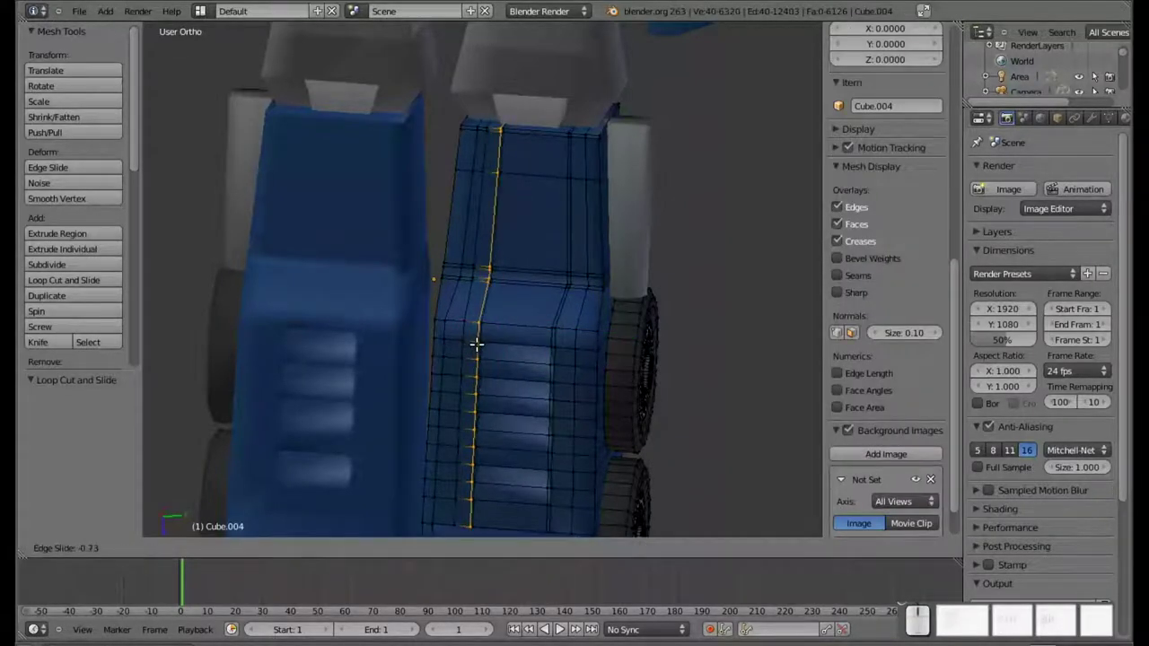
left_click(480, 341)
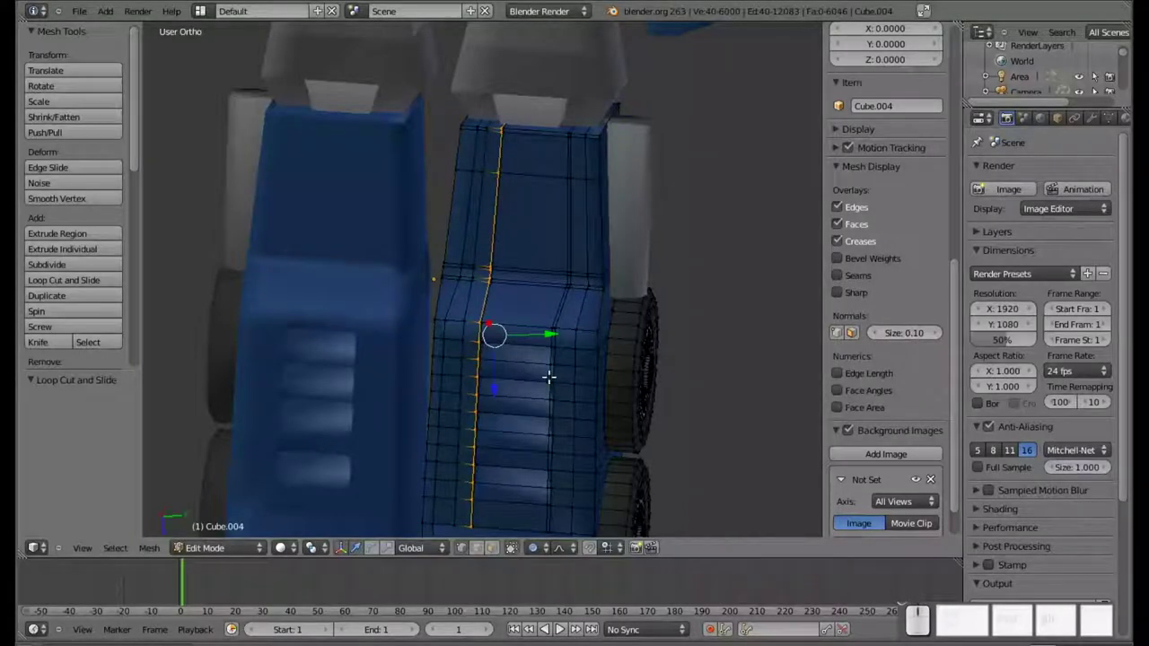
Leave the leg, select the small block beneath it and begin an edge loop cut in Edit Mode
scroll("down", 3)
middle_click(508, 438)
scroll("up", 3)
key("Tab")
right_click(638, 289)
key("Tab")
key("ctrl+r")
Place the new edge loop across the small block near its bottom edge
left_click(554, 300)
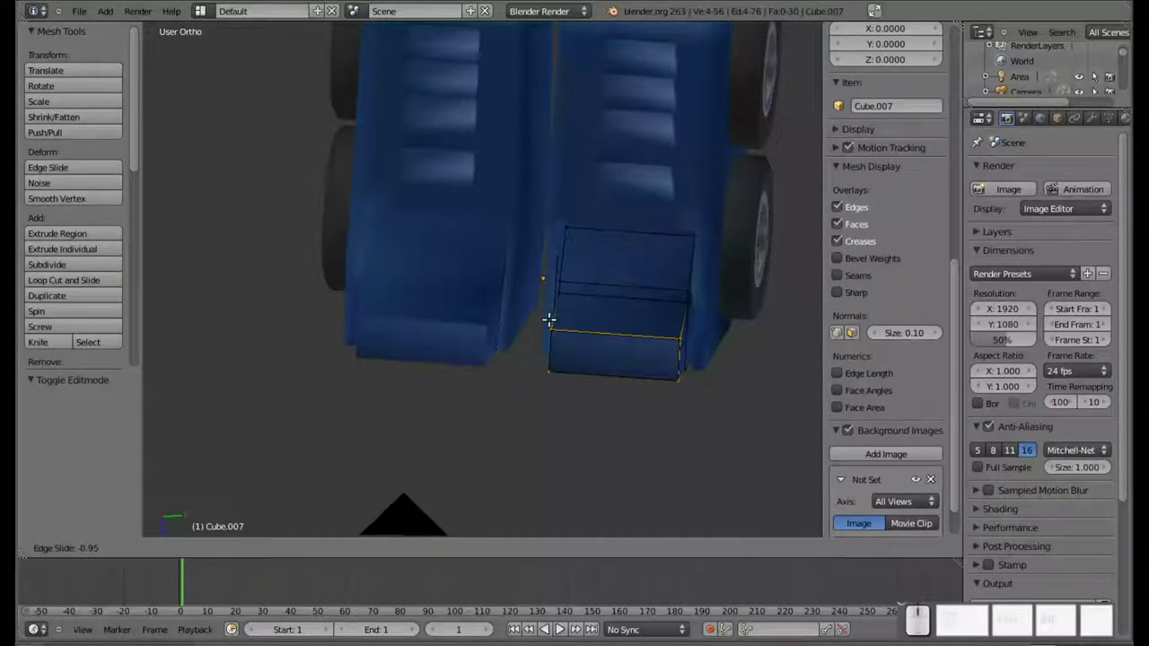
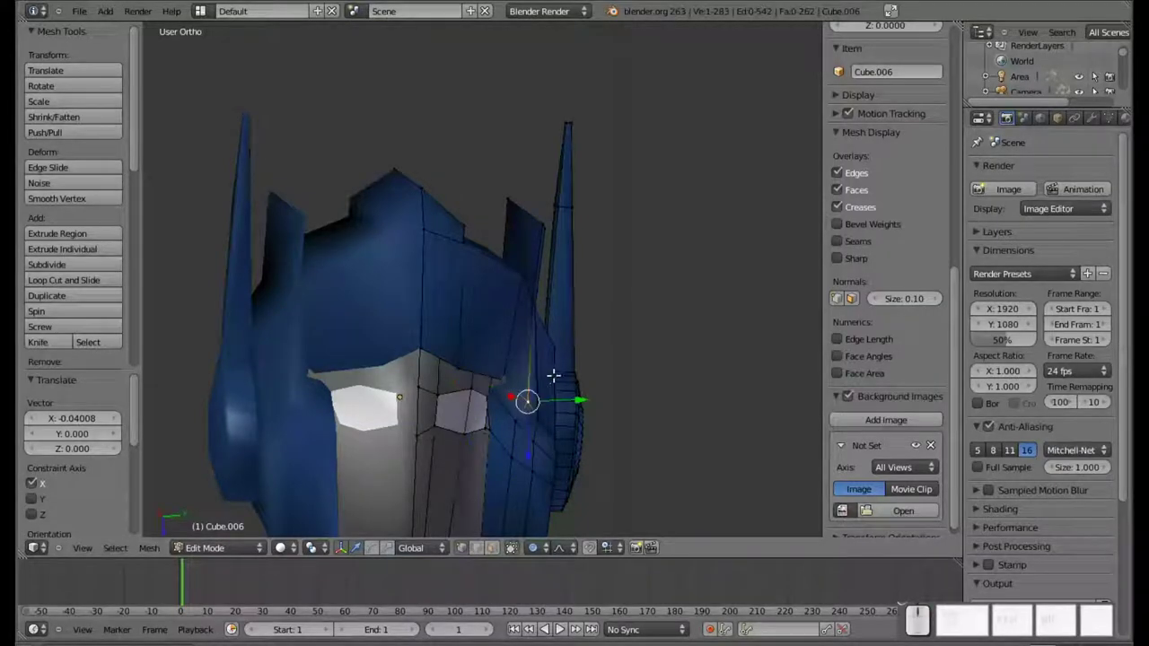
View the helmet in wireframe, orbit to inspect the nudged face vertices, then return to solid shading
key("z")
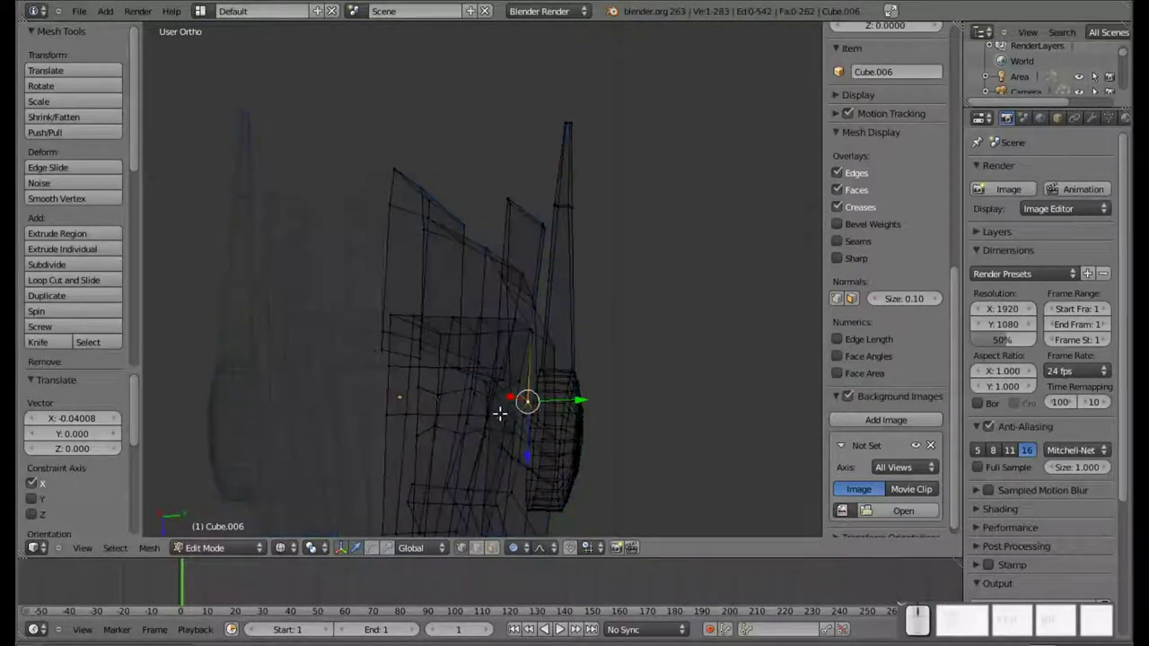
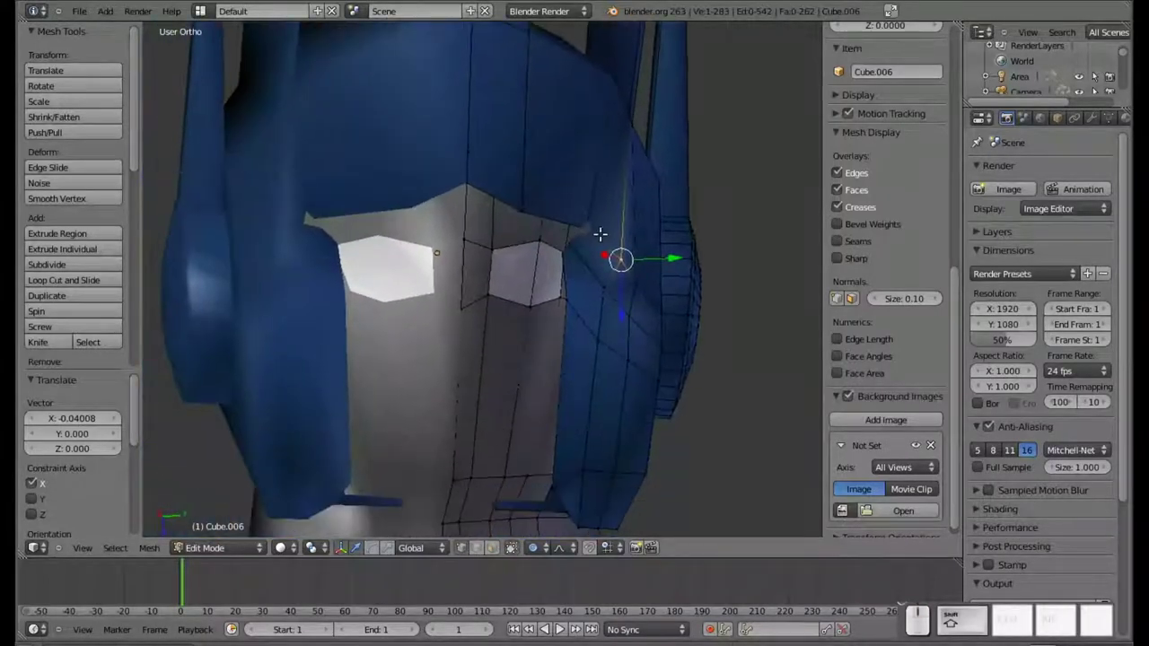
middle_click(594, 239)
scroll("up", 3)
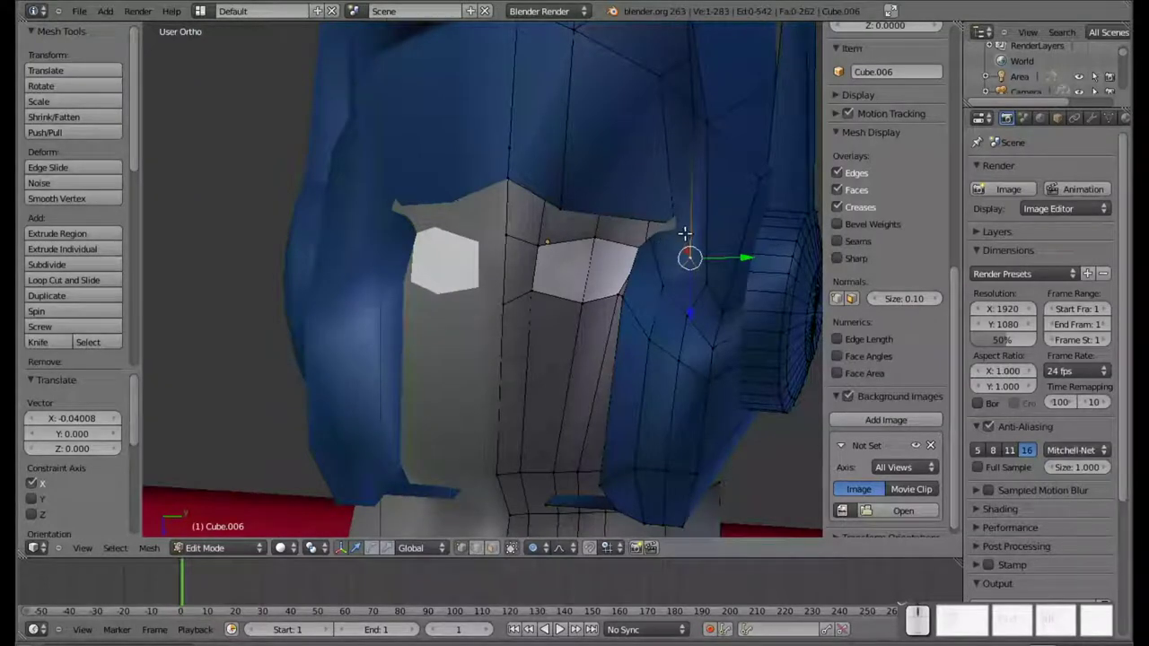
key("Tab")
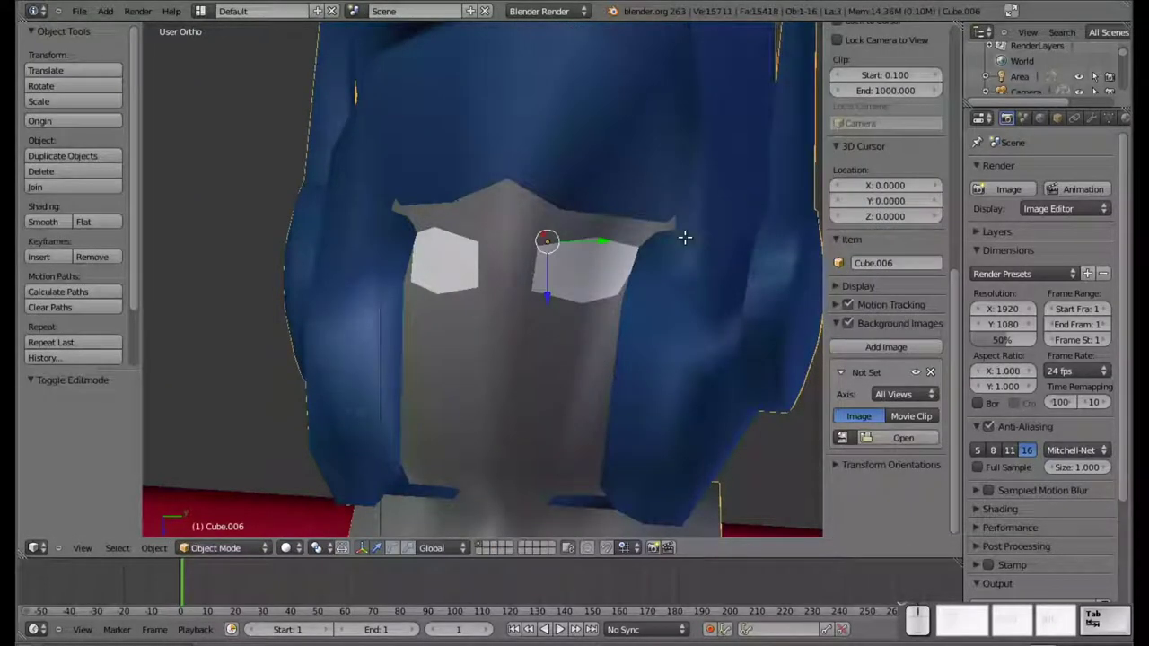
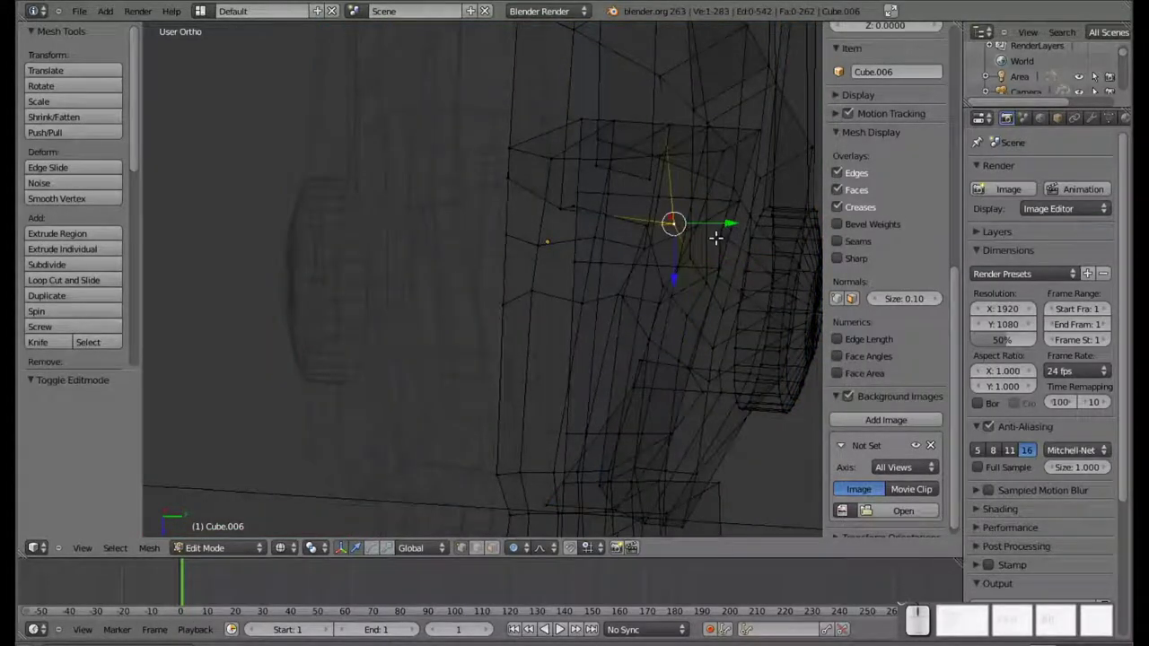
key("z")
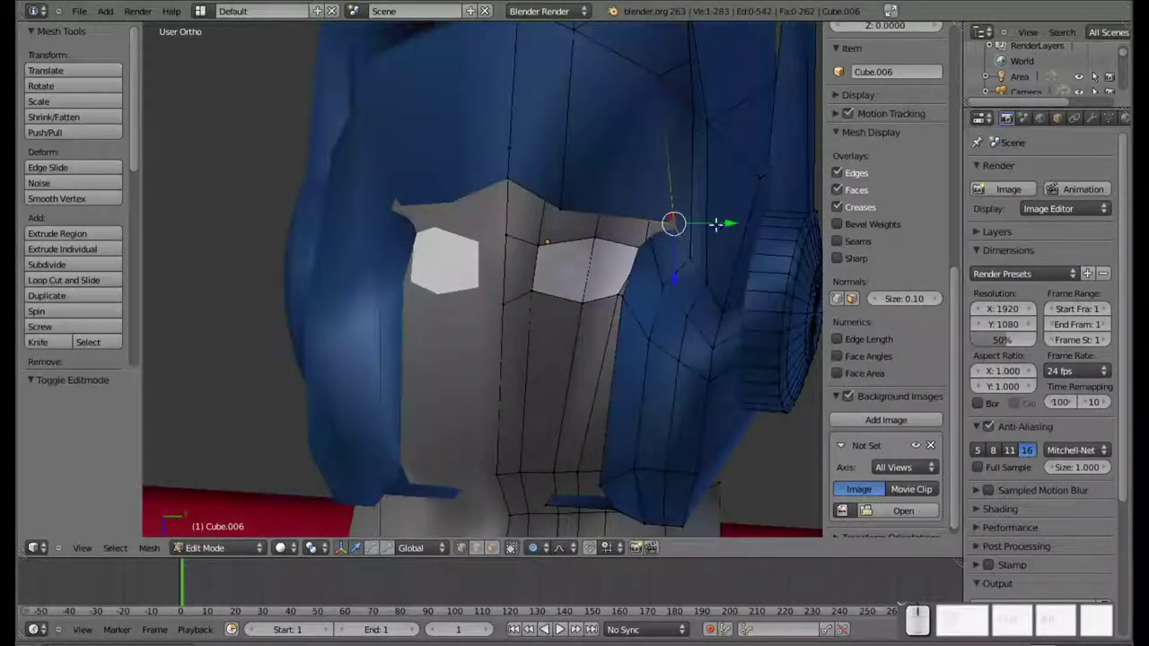
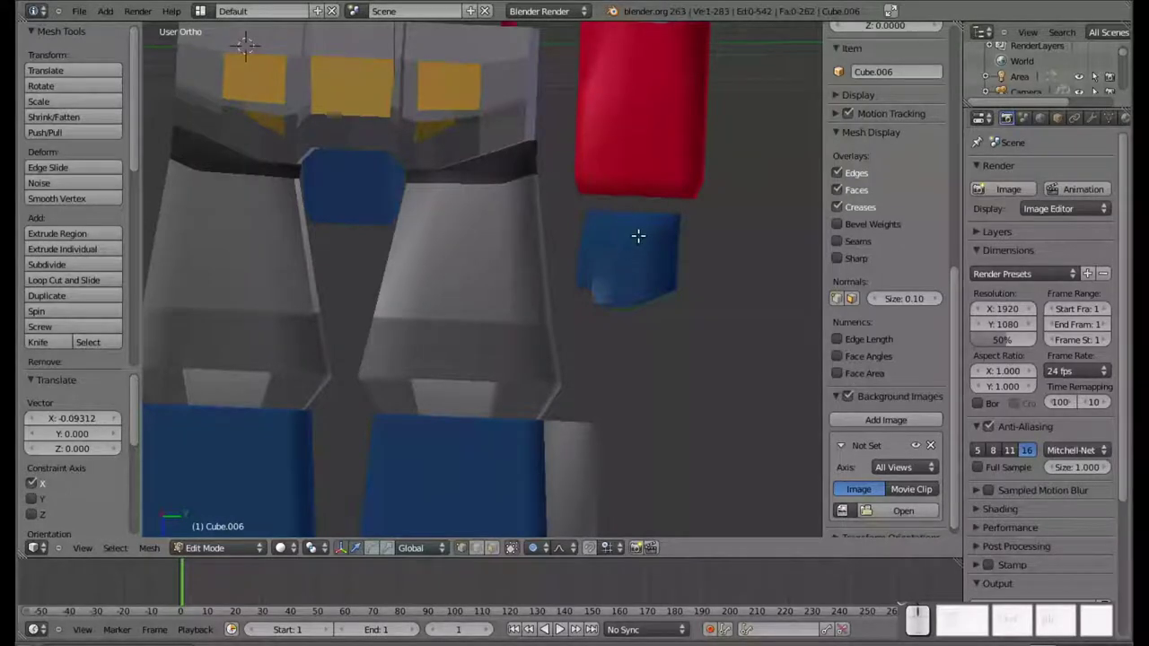
Select the torso and arms object, enter Edit Mode and bring up the Add Mesh list for the wrist band
scroll("down", 3)
key("Tab")
scroll("up", 3)
right_click(609, 209)
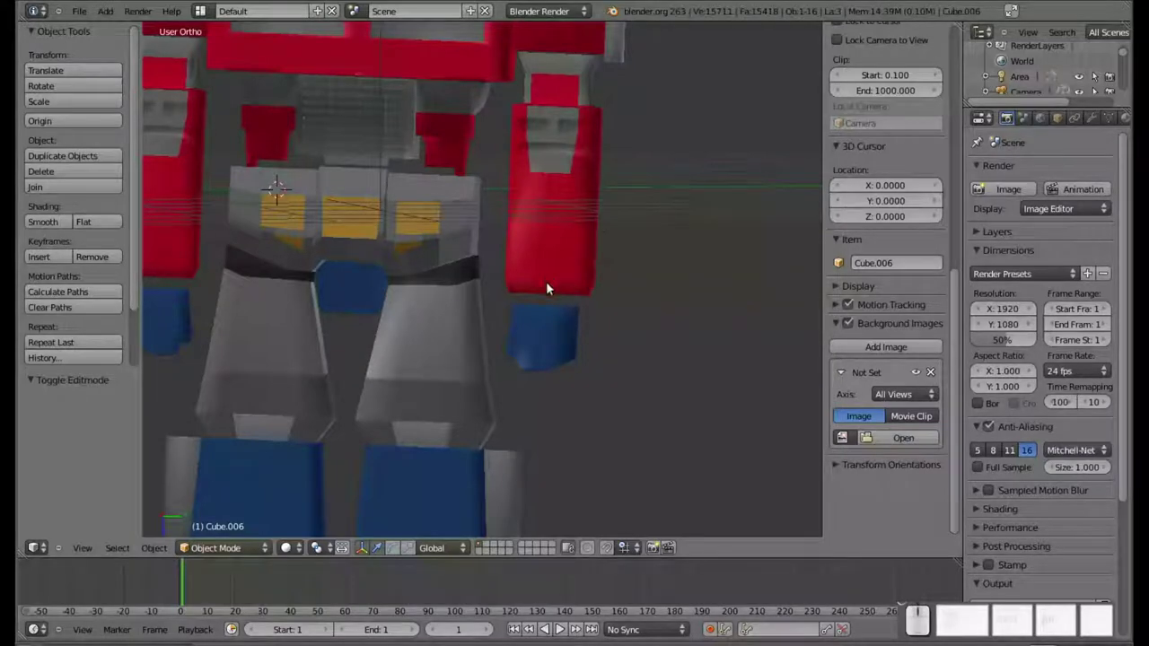
right_click(549, 273)
key("Tab")
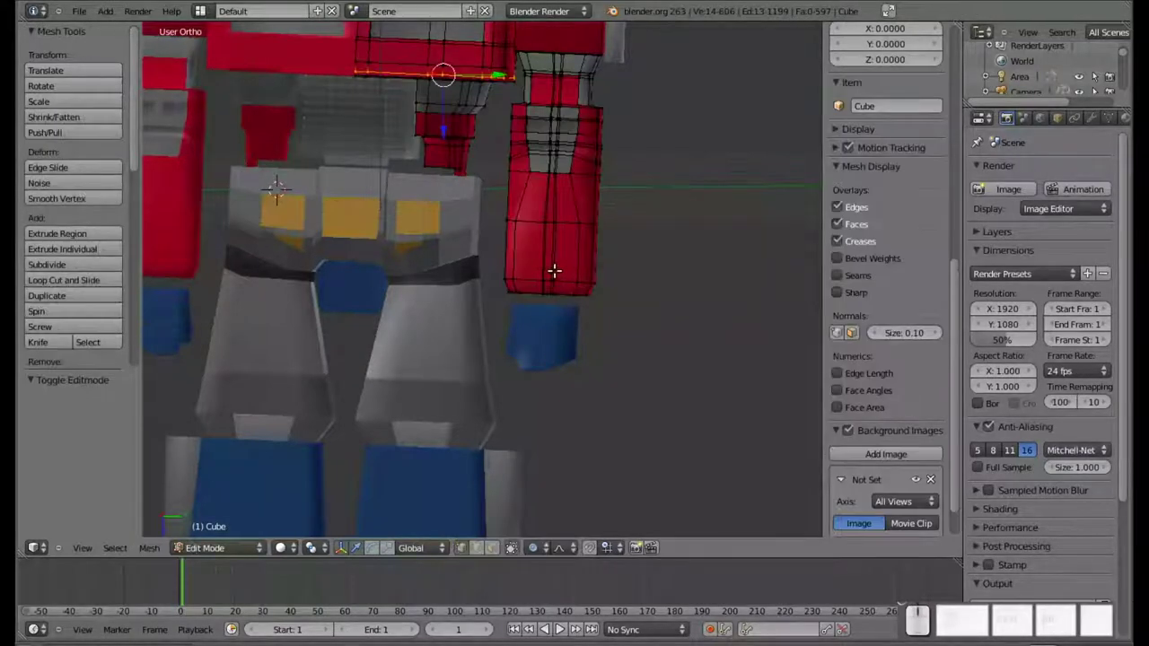
key("shift+a")
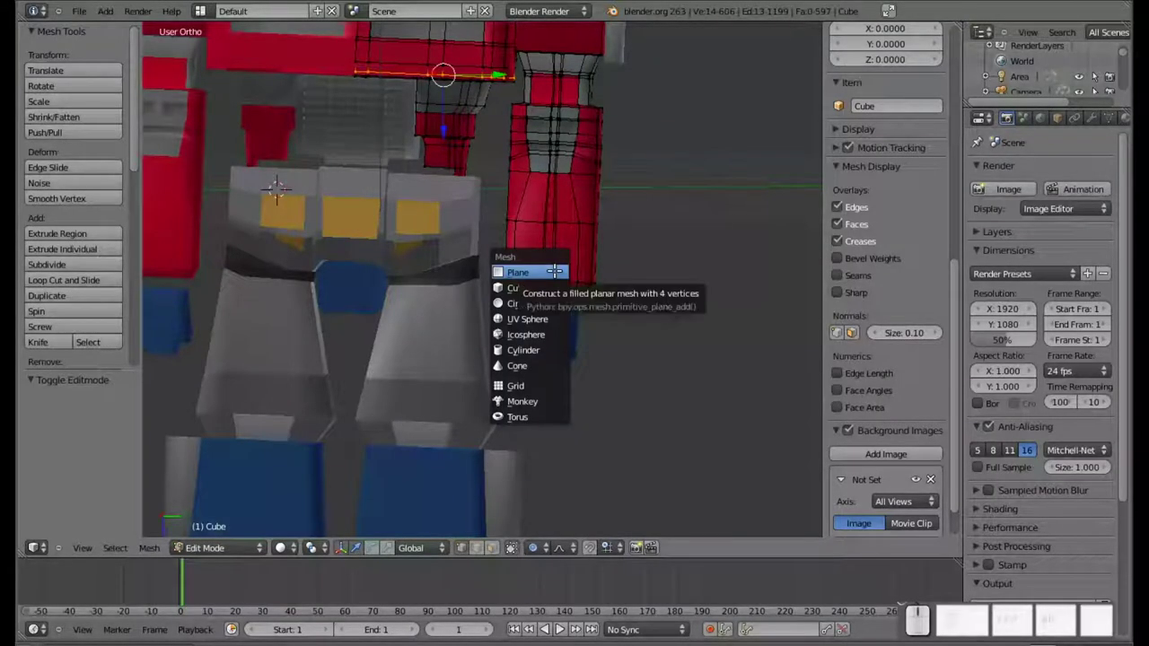
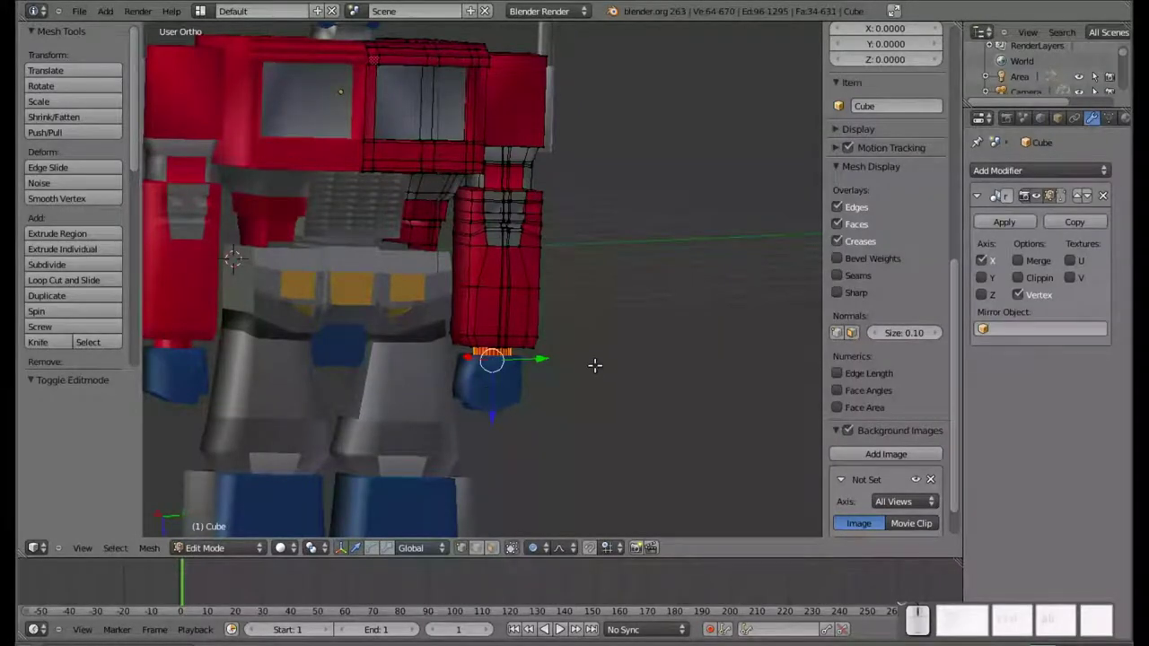
Assign the grey metal material to the new wrist band in the Material settings
left_click(1129, 129)
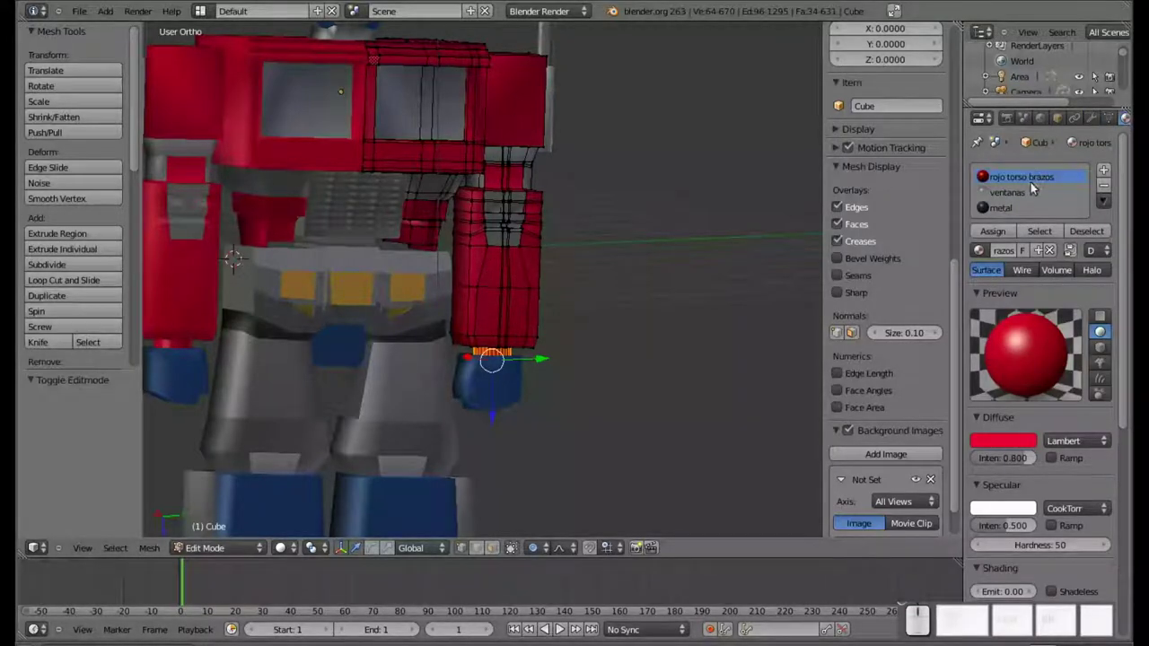
left_click(1012, 213)
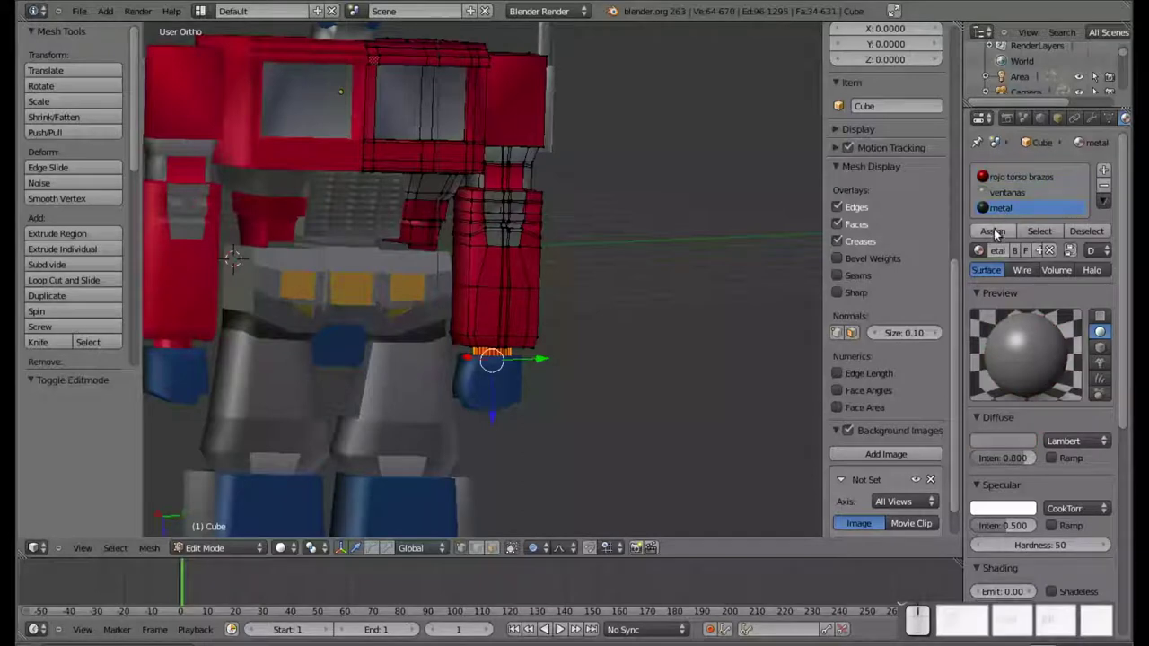
left_click(998, 235)
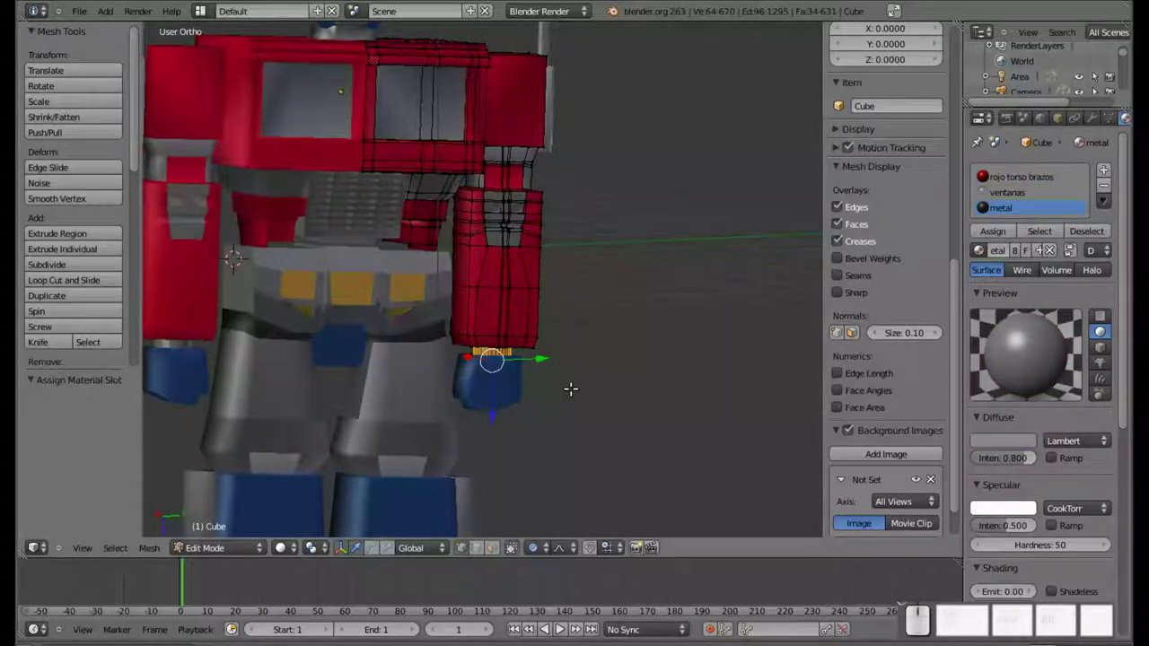
Return to Object Mode, give the torso and arms smooth shading and frame the whole robot
key("Tab")
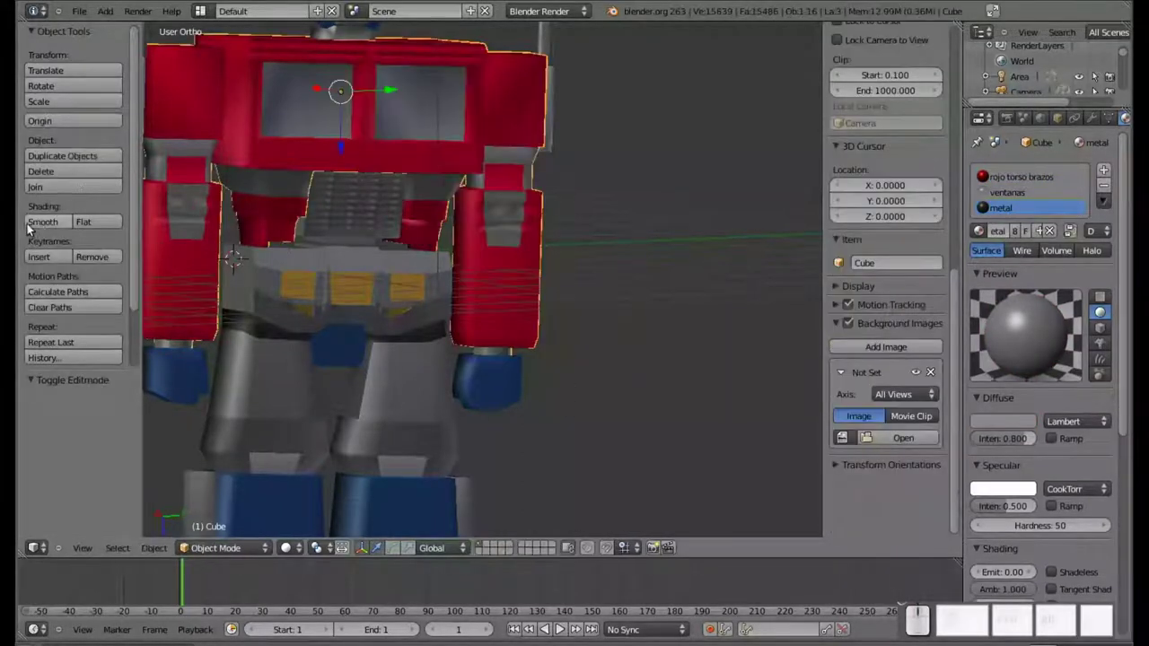
left_click(47, 230)
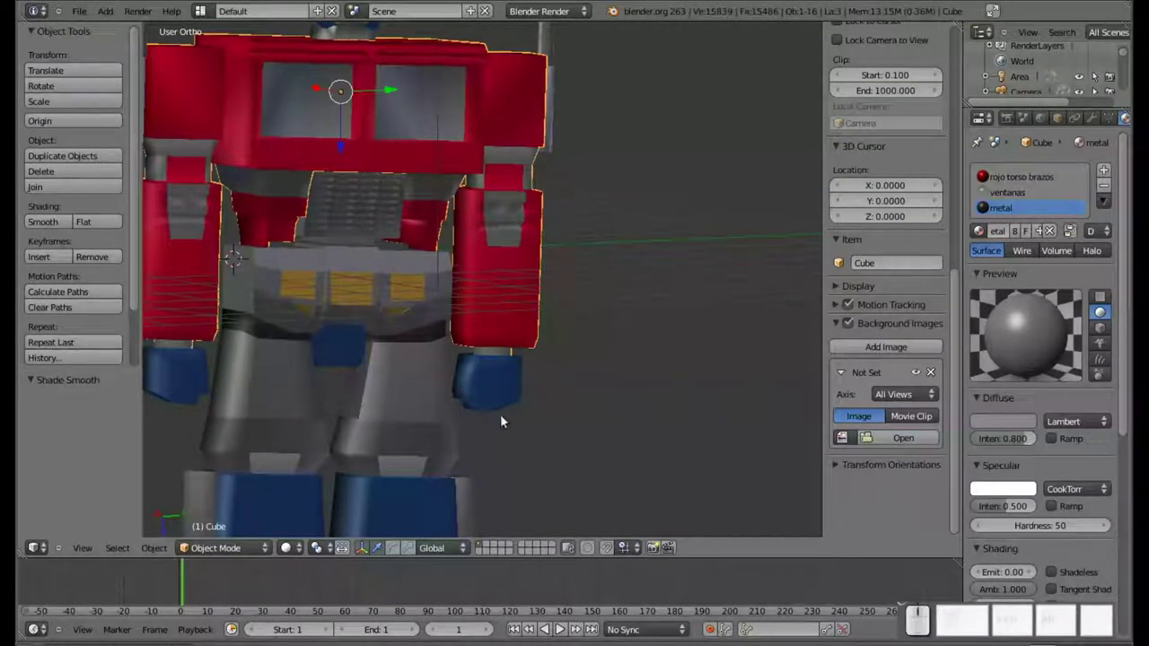
left_click_drag(560, 348, 475, 349)
scroll("down", 3)
left_click_drag(455, 365, 484, 321)
scroll("up", 3)
left_click_drag(493, 230, 465, 388)
left_click_drag(469, 393, 495, 362)
left_click_drag(515, 257, 460, 311)
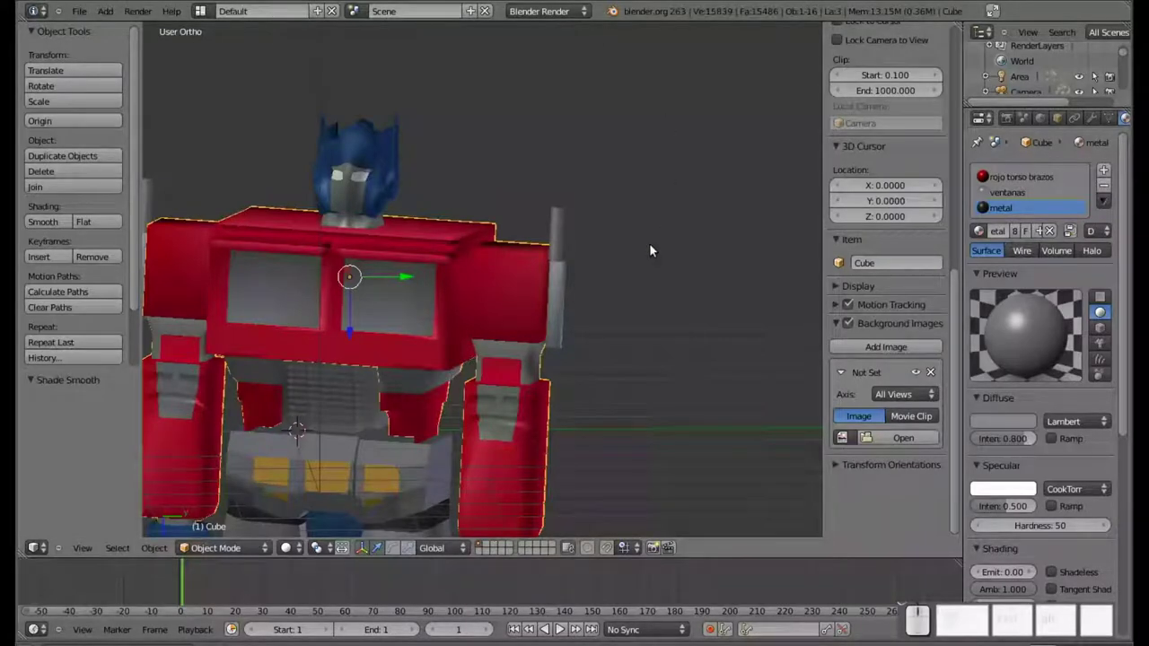
Add a new texture to the metal material in the Texture settings
scroll("down", 3)
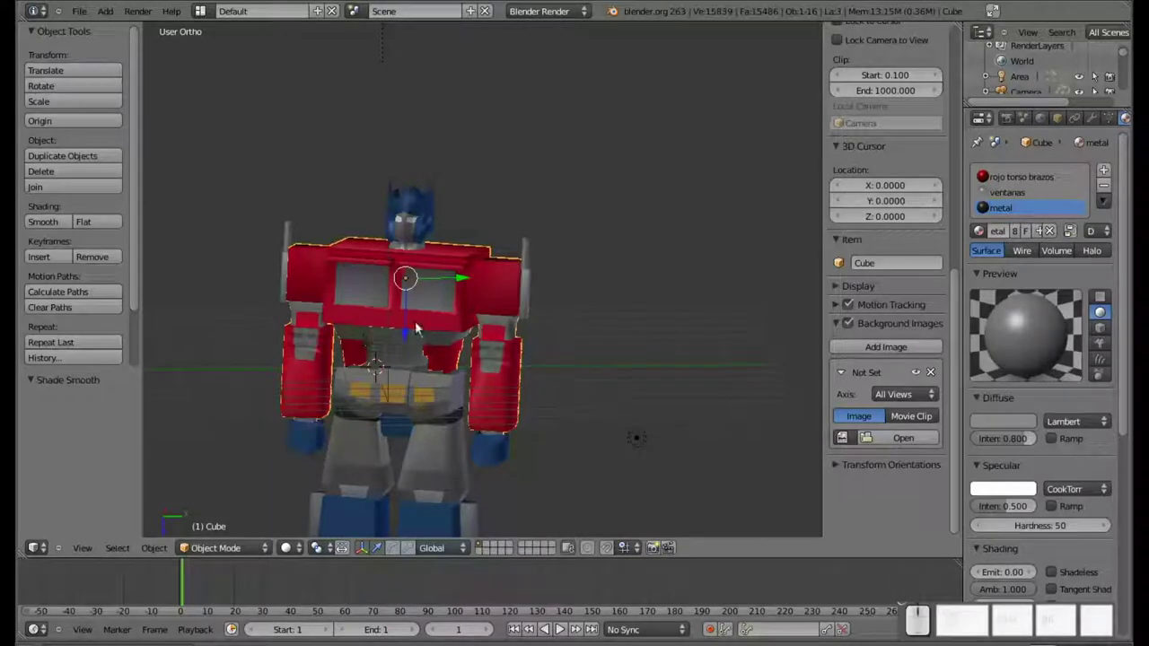
left_click_drag(1120, 122, 1003, 131)
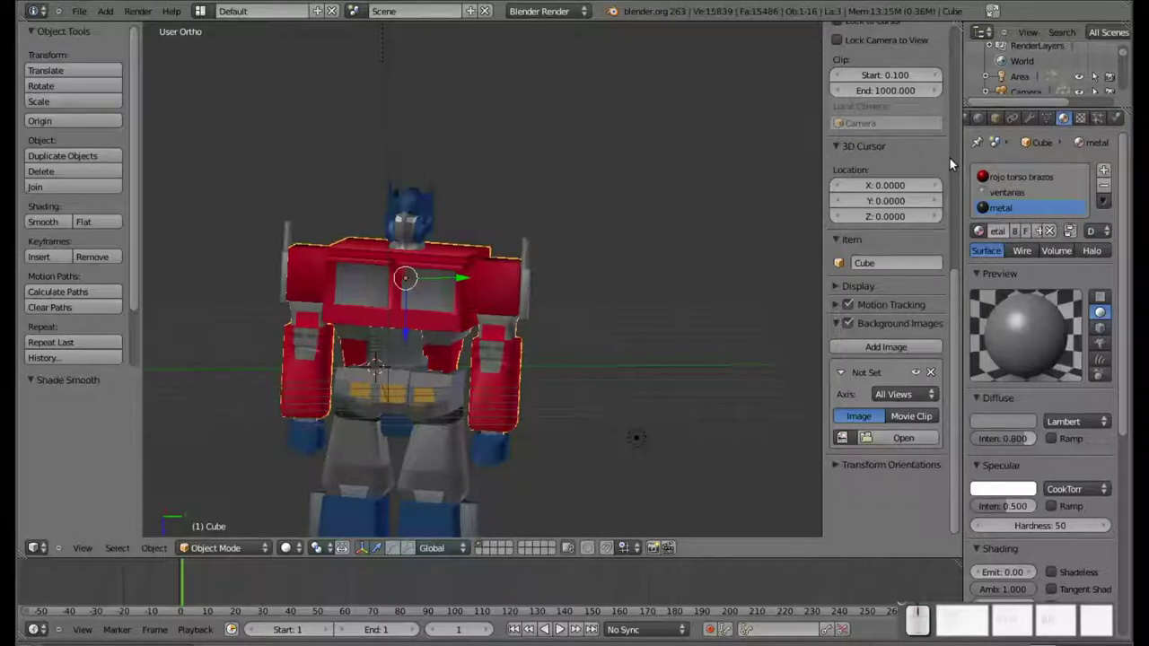
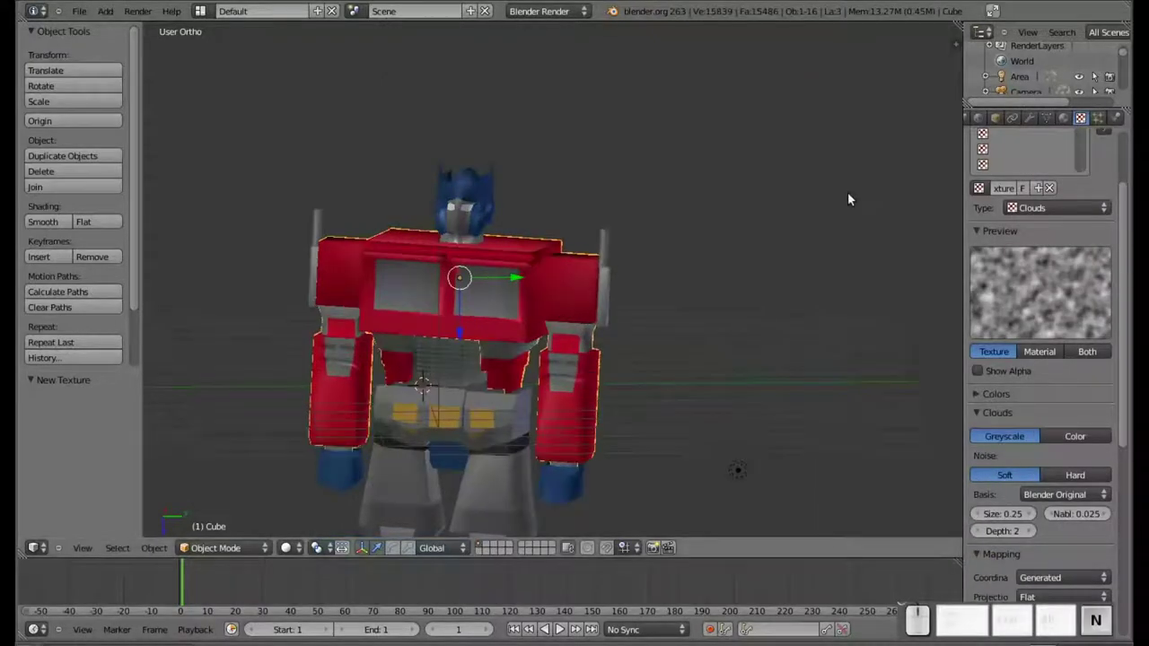
Hide the tool shelf and set the new texture's type to Image or Movie
key("t")
left_click_drag(407, 367, 540, 290)
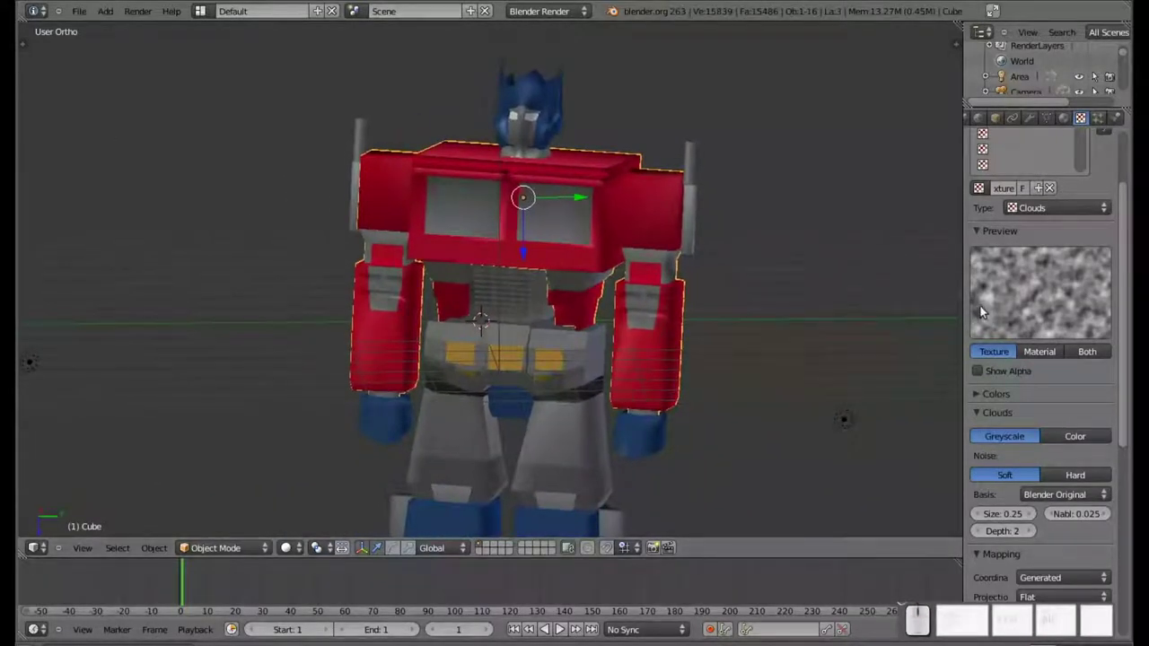
left_click(1043, 210)
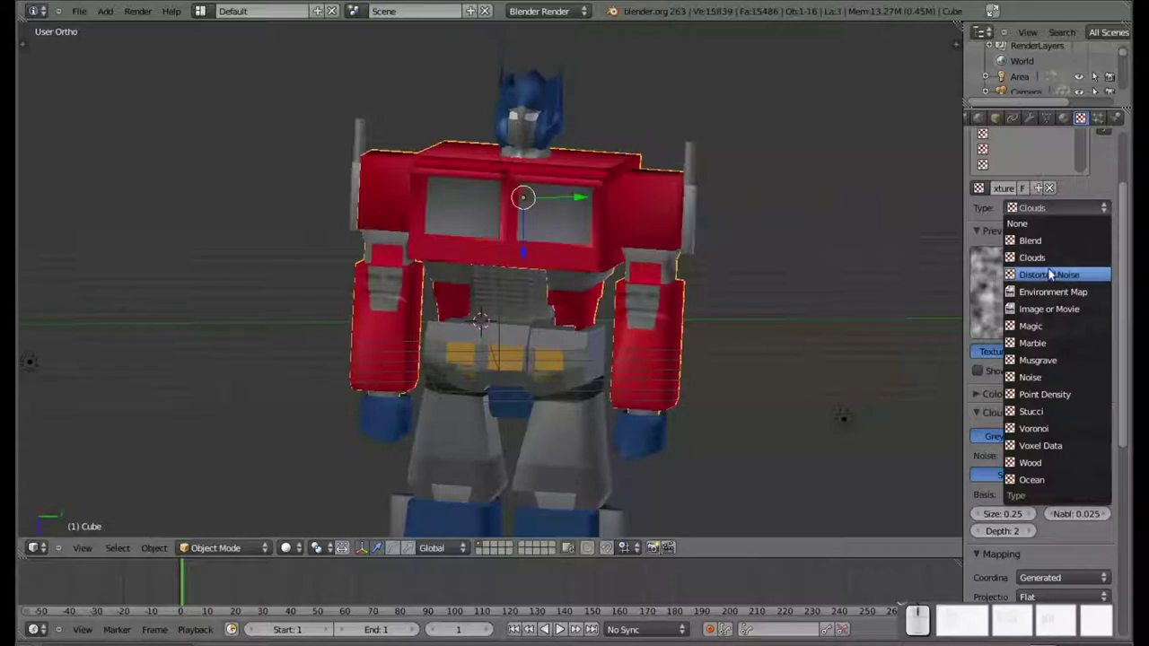
left_click(1057, 312)
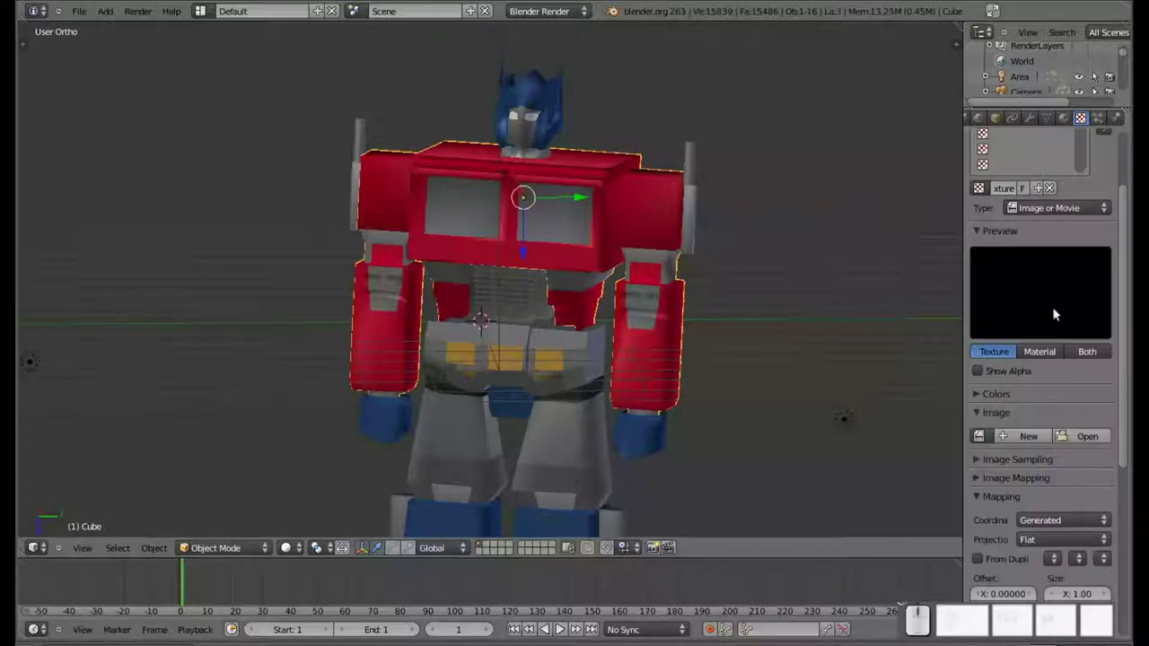
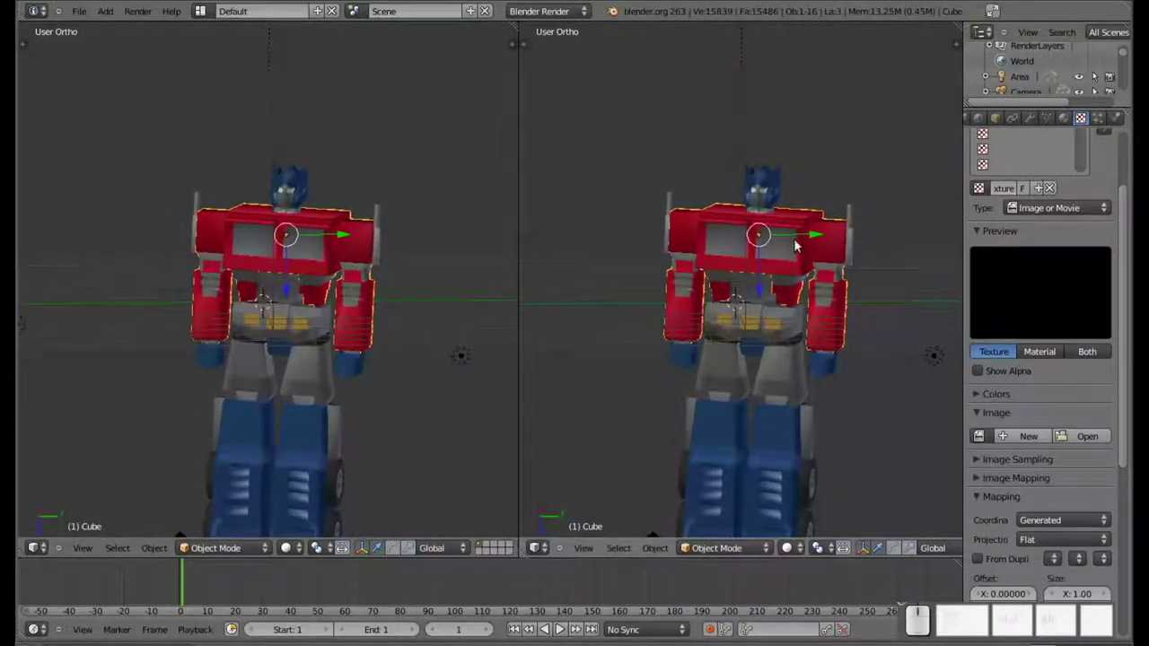
left_click(544, 554)
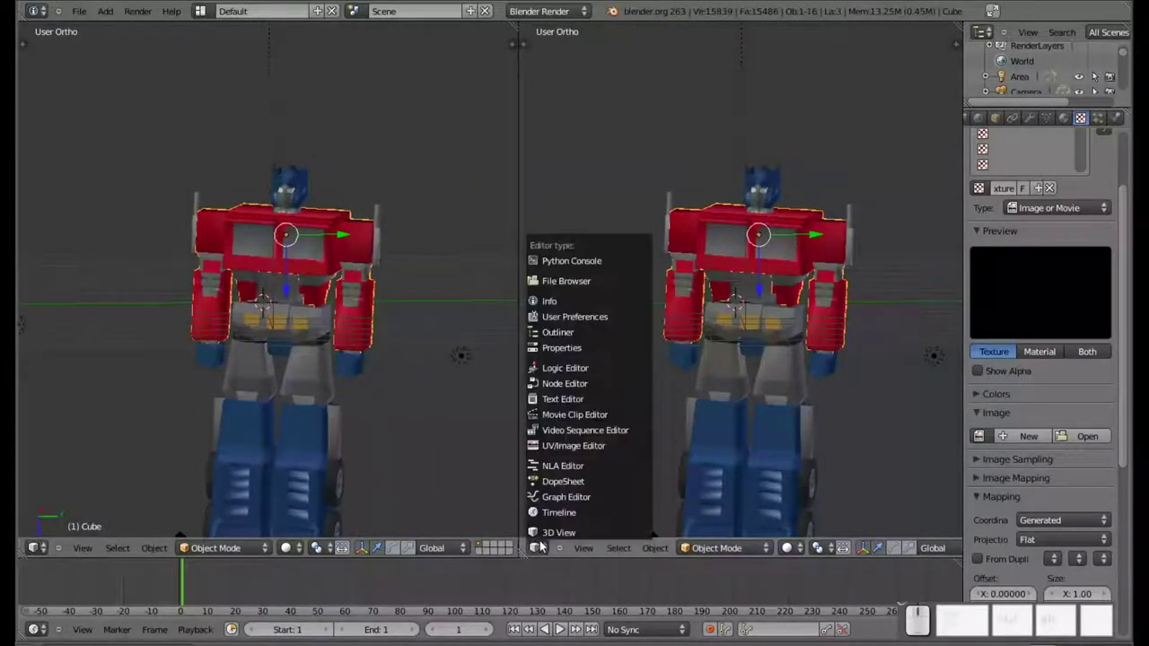
left_click(608, 450)
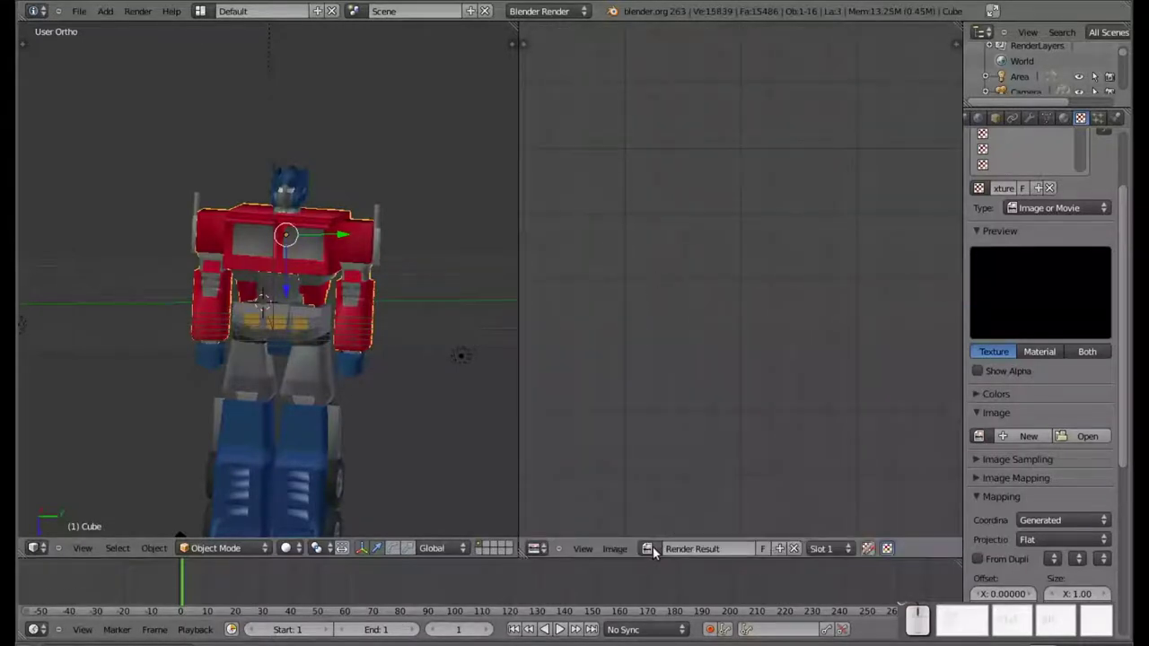
left_click(657, 552)
left_click(656, 552)
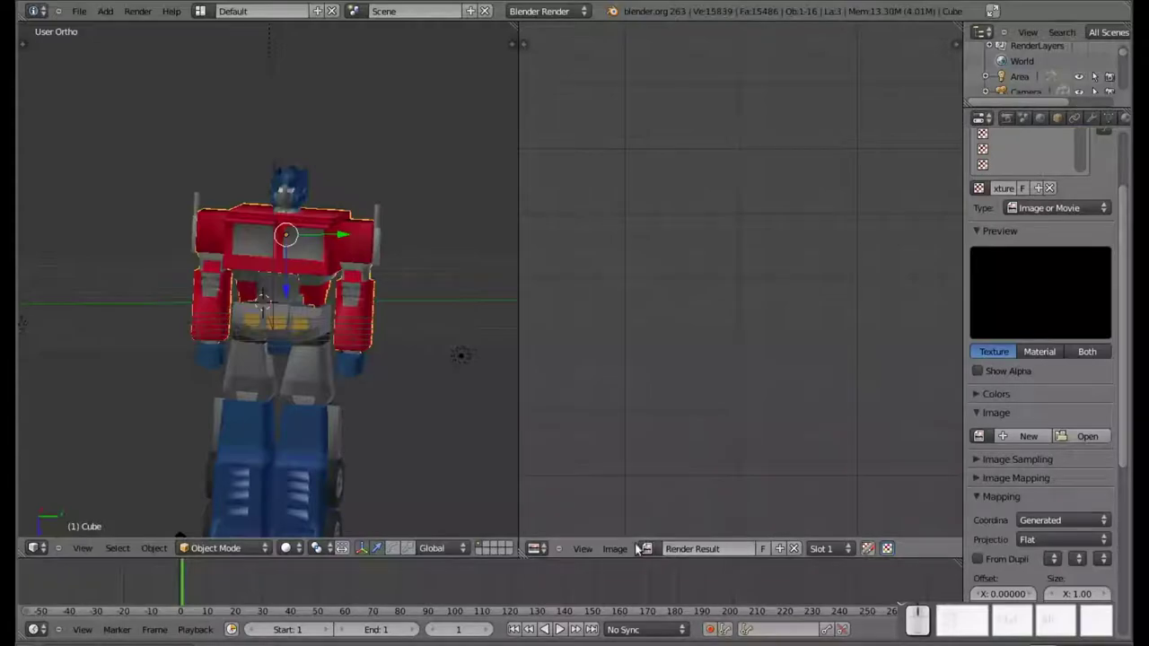
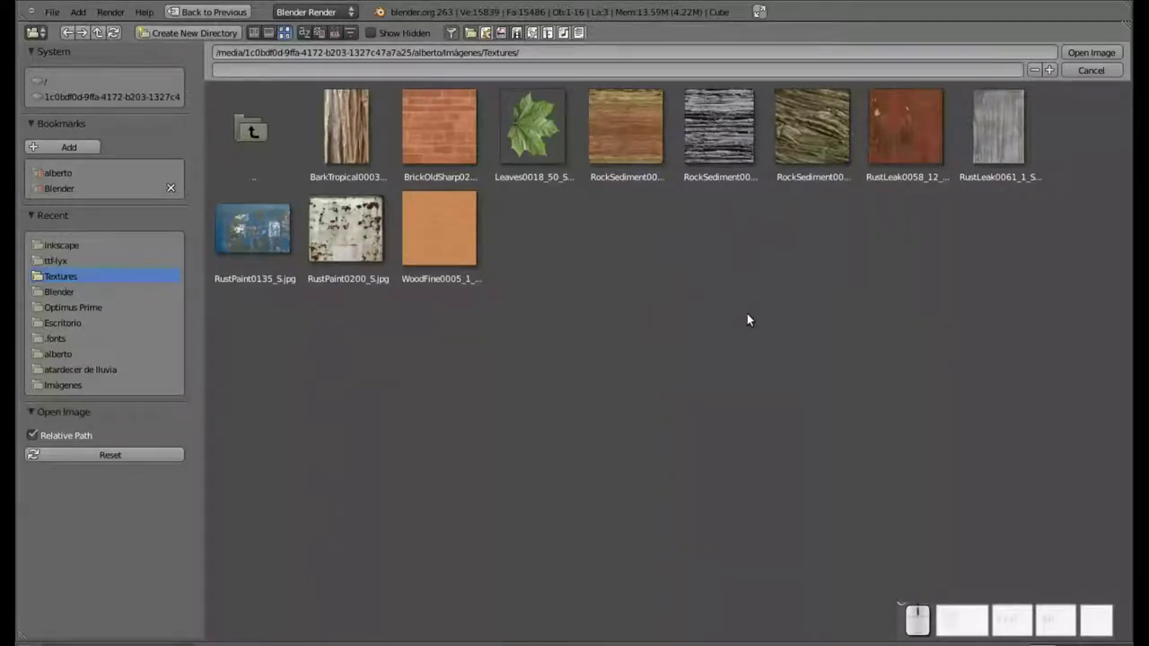
key("Escape")
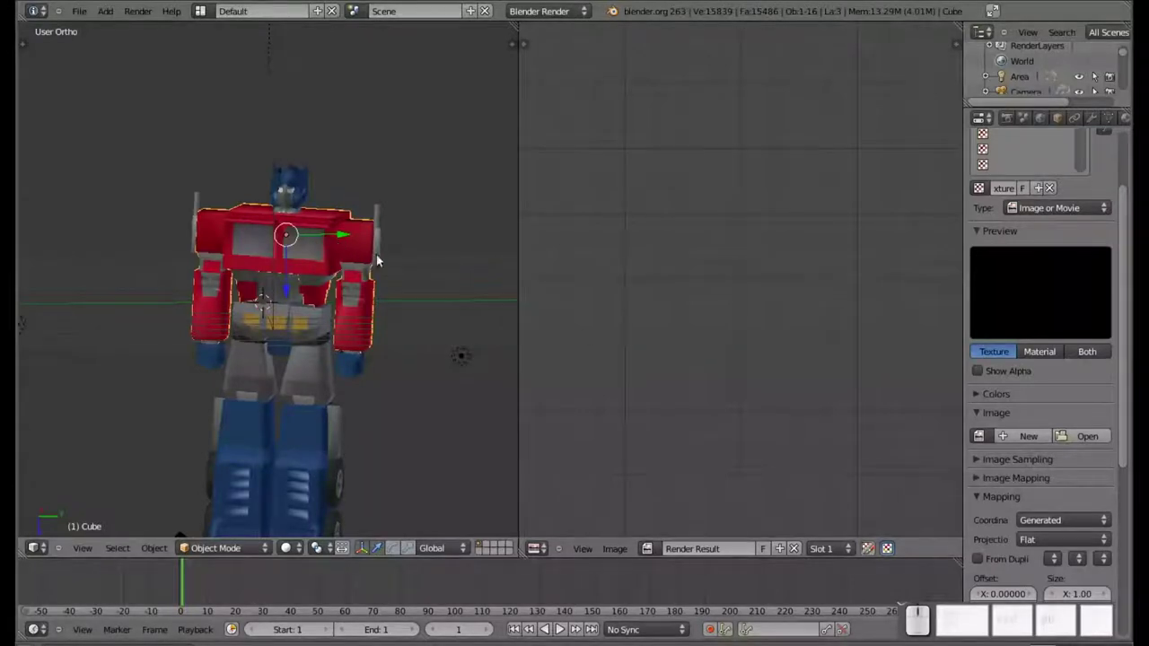
Load RustLeak0058_12_S.jpg from the recent Textures folder into the image editor
left_click(614, 552)
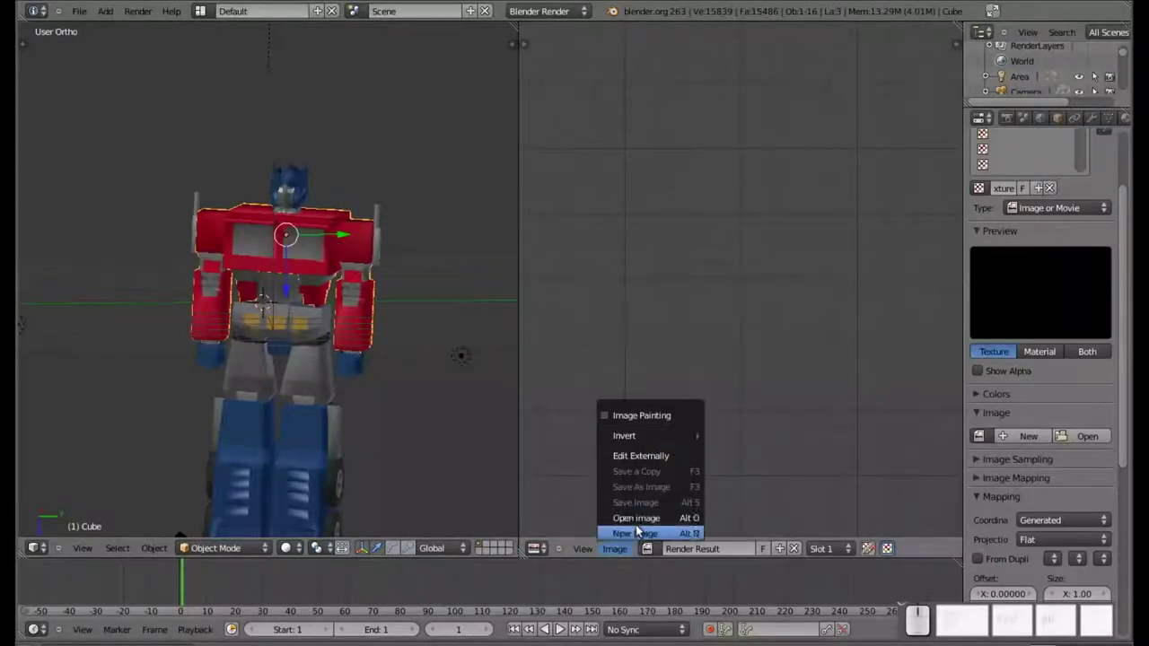
left_click(638, 519)
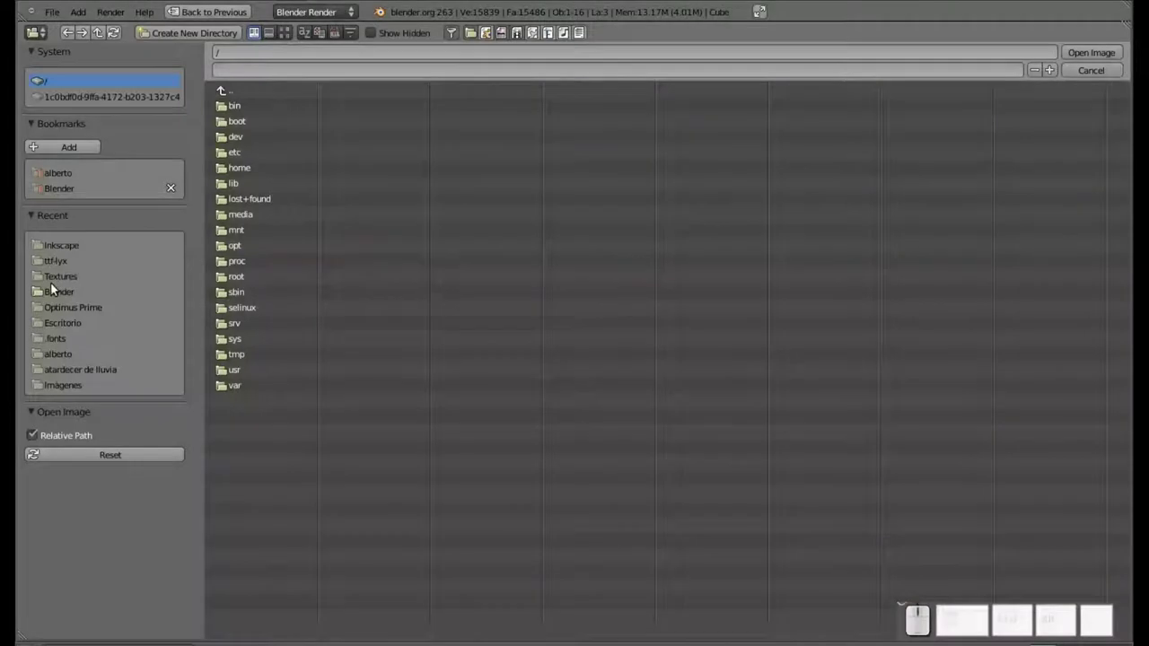
left_click(59, 280)
left_click(293, 39)
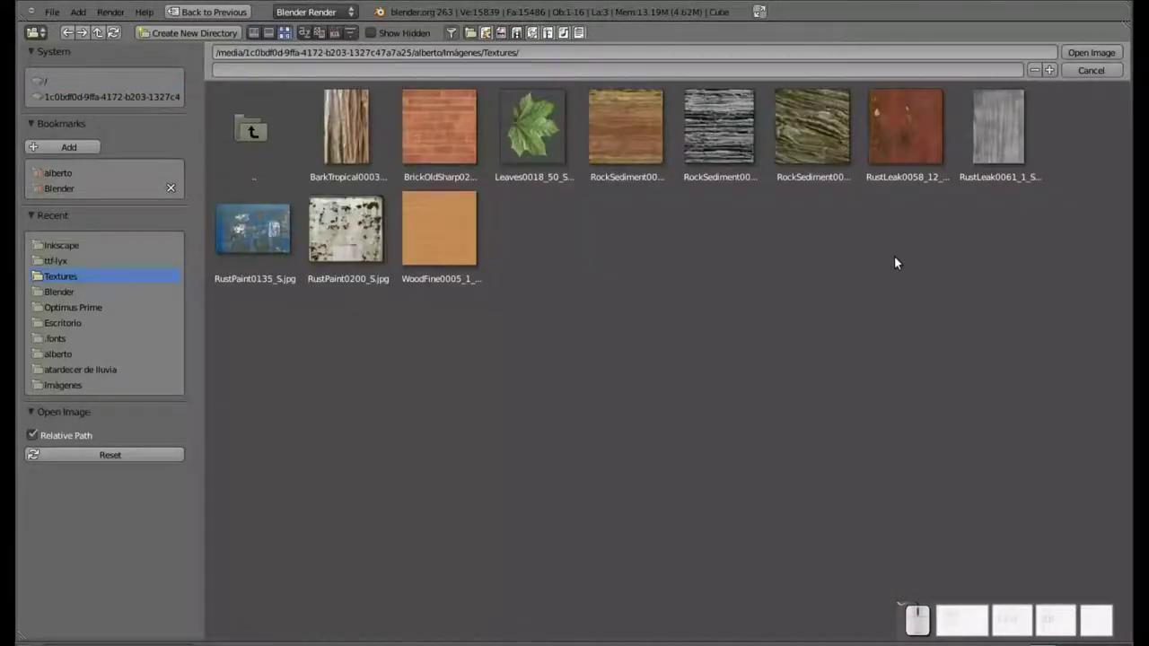
left_click(898, 150)
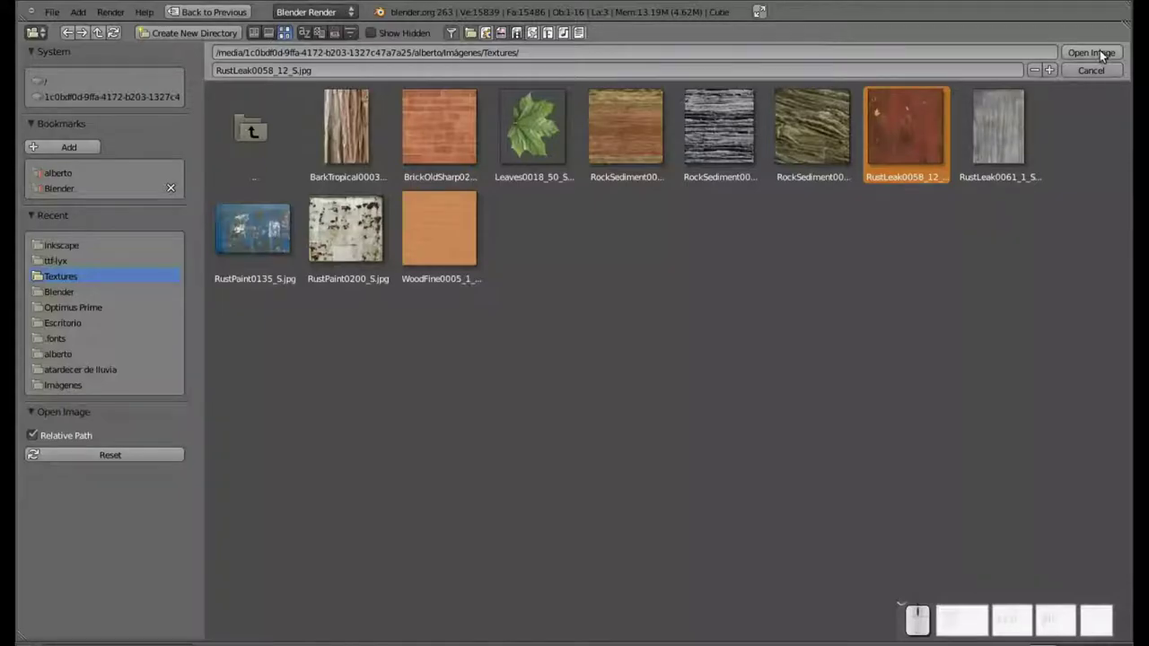
left_click(1103, 53)
scroll("down", 3)
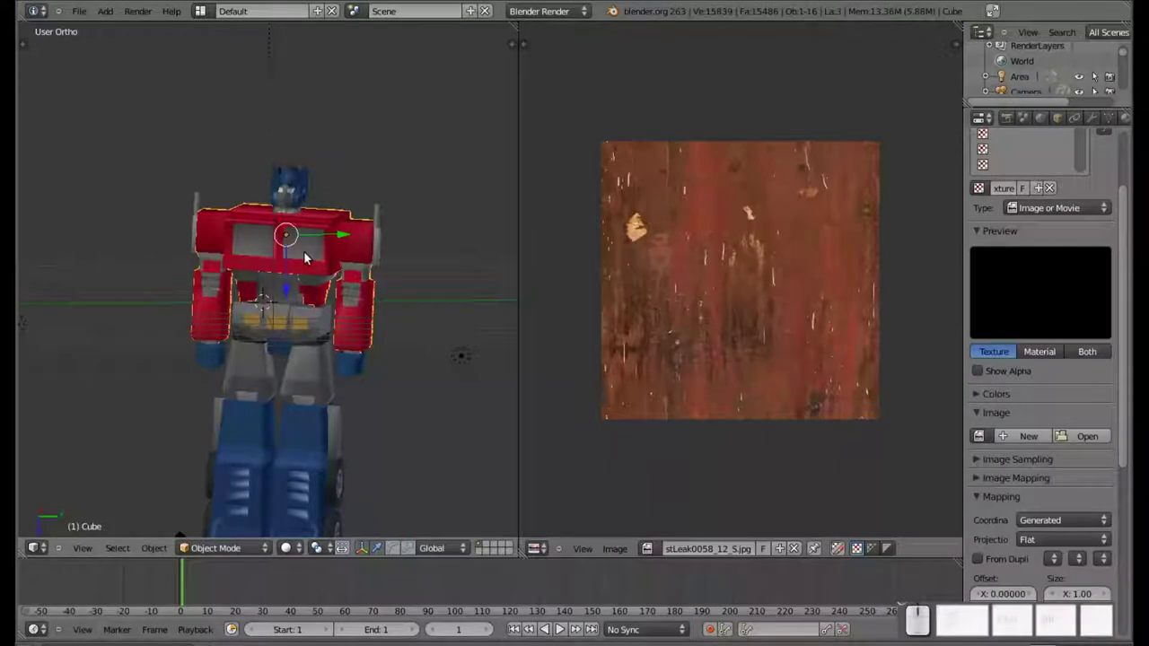
In Edit Mode select the shoulder and arm mesh and unwrap it with Smart UV Project
key("Tab")
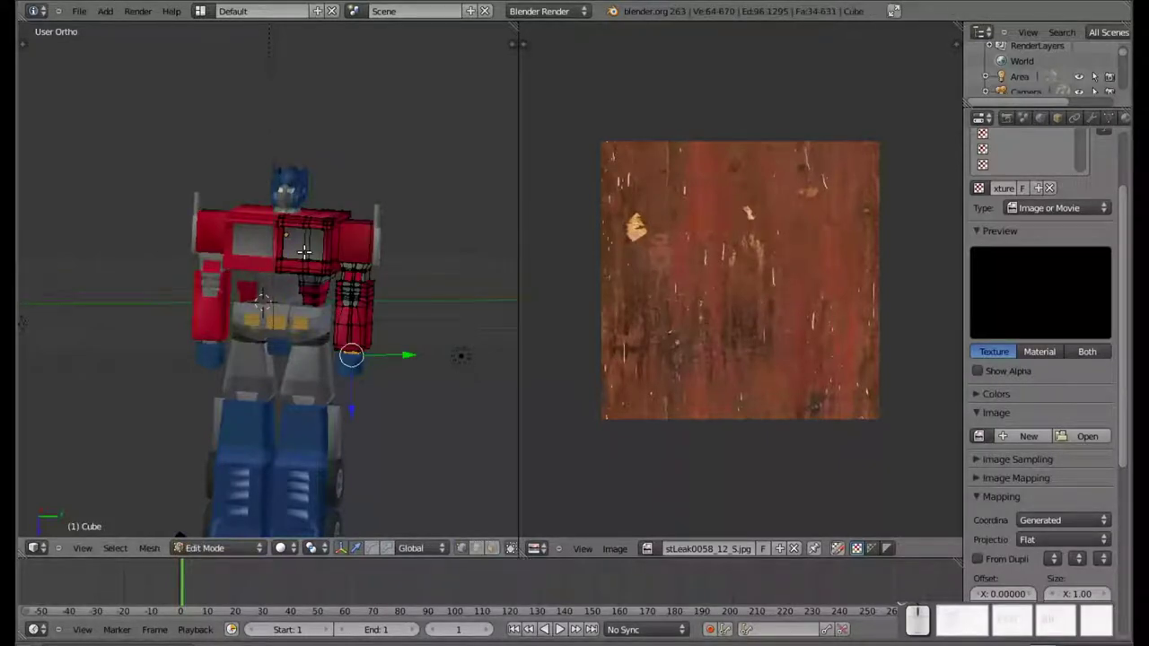
key("a")
key("a")
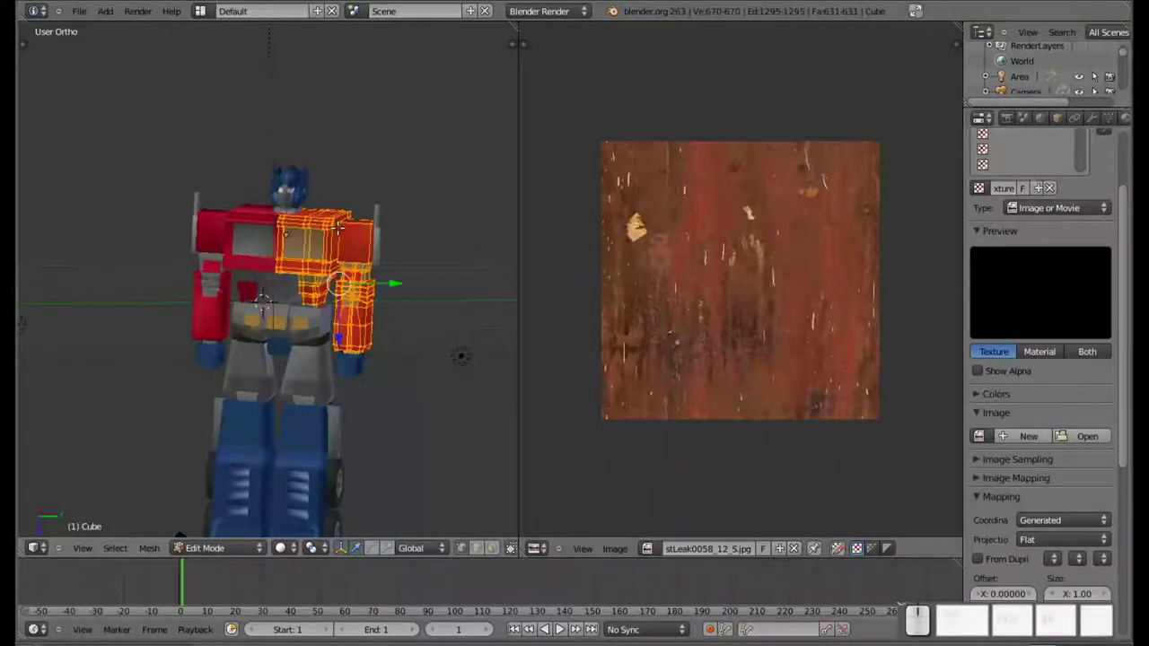
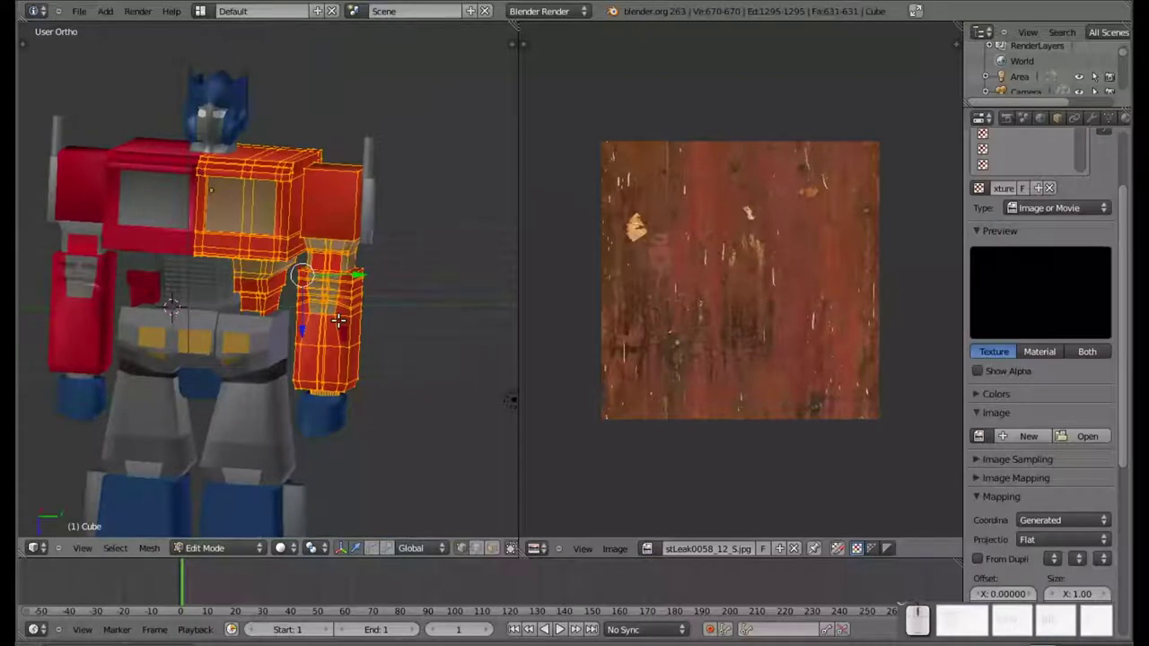
key("u")
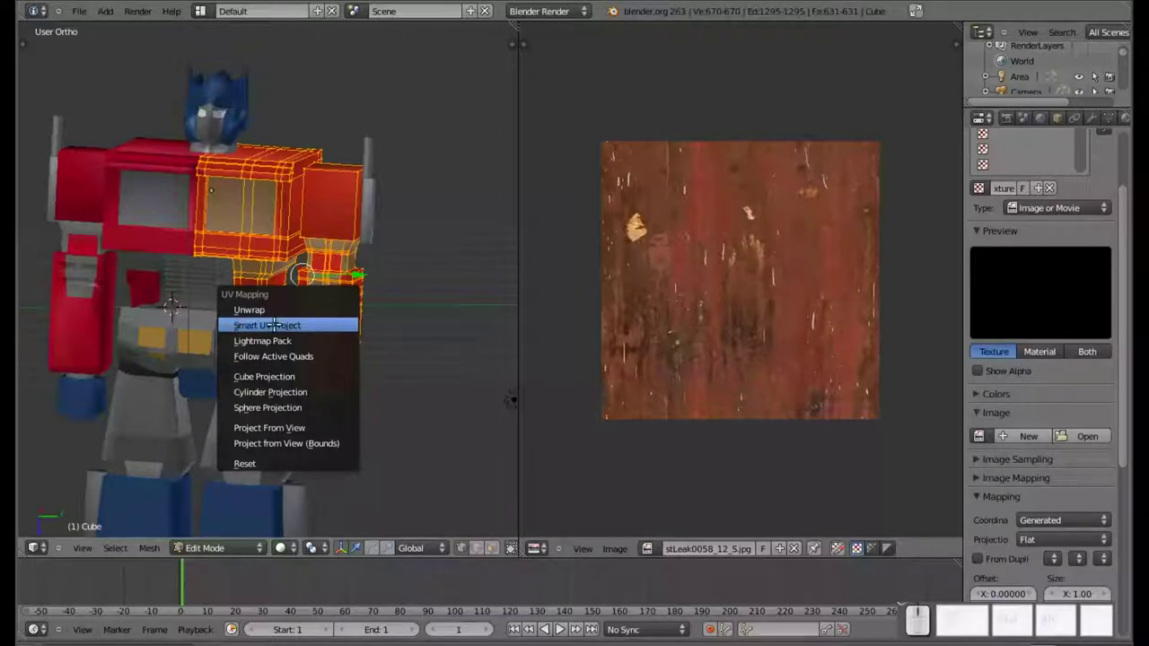
middle_click(275, 323)
left_click(275, 323)
middle_click(275, 323)
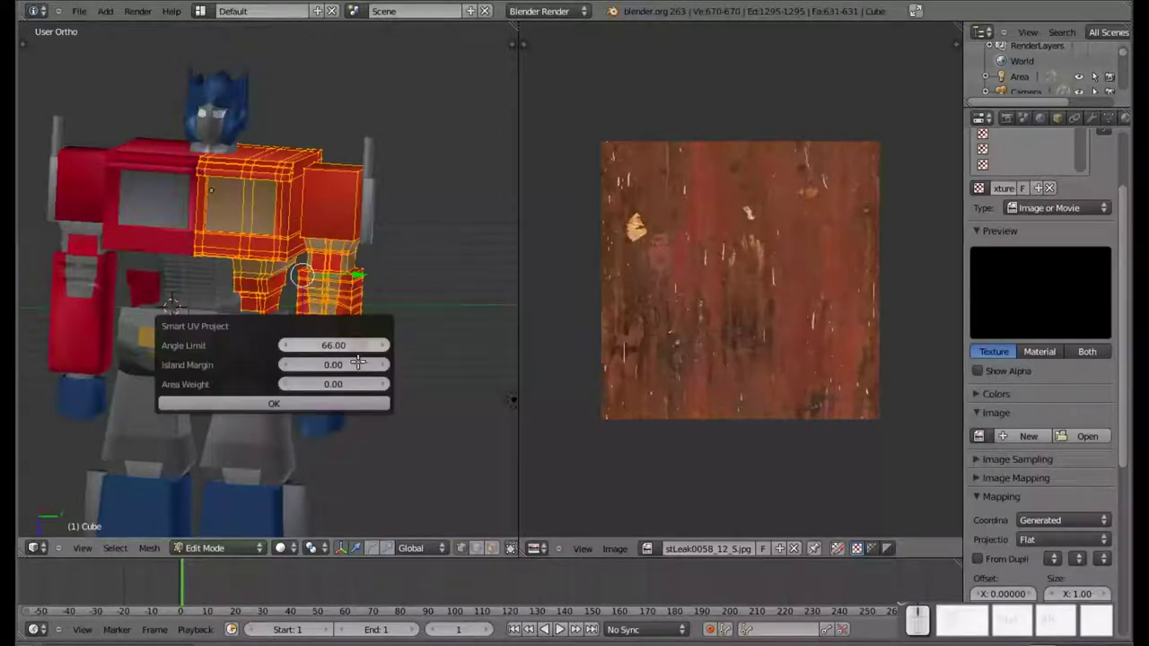
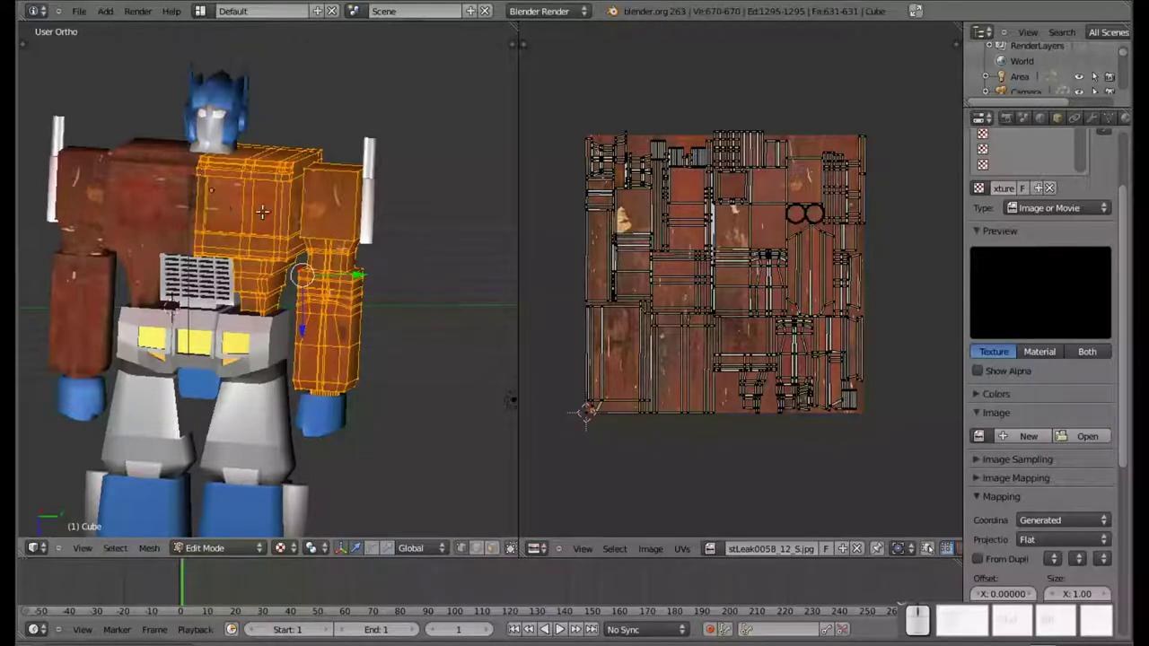
left_click(292, 553)
left_click(308, 501)
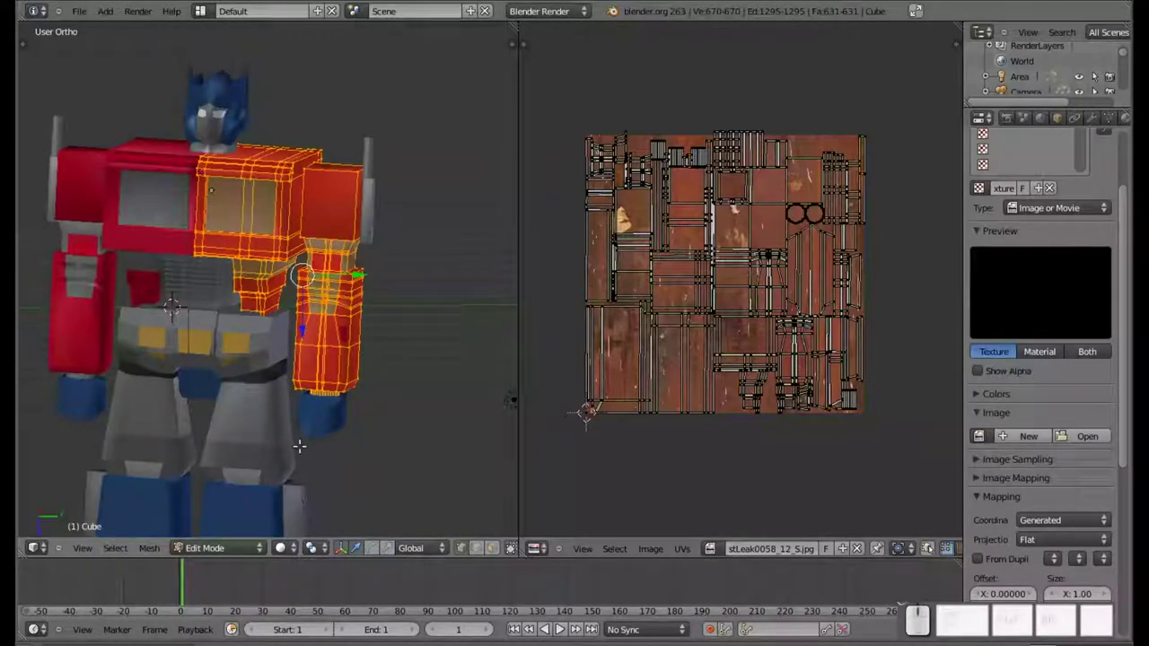
scroll("up", 3)
scroll("down", 3)
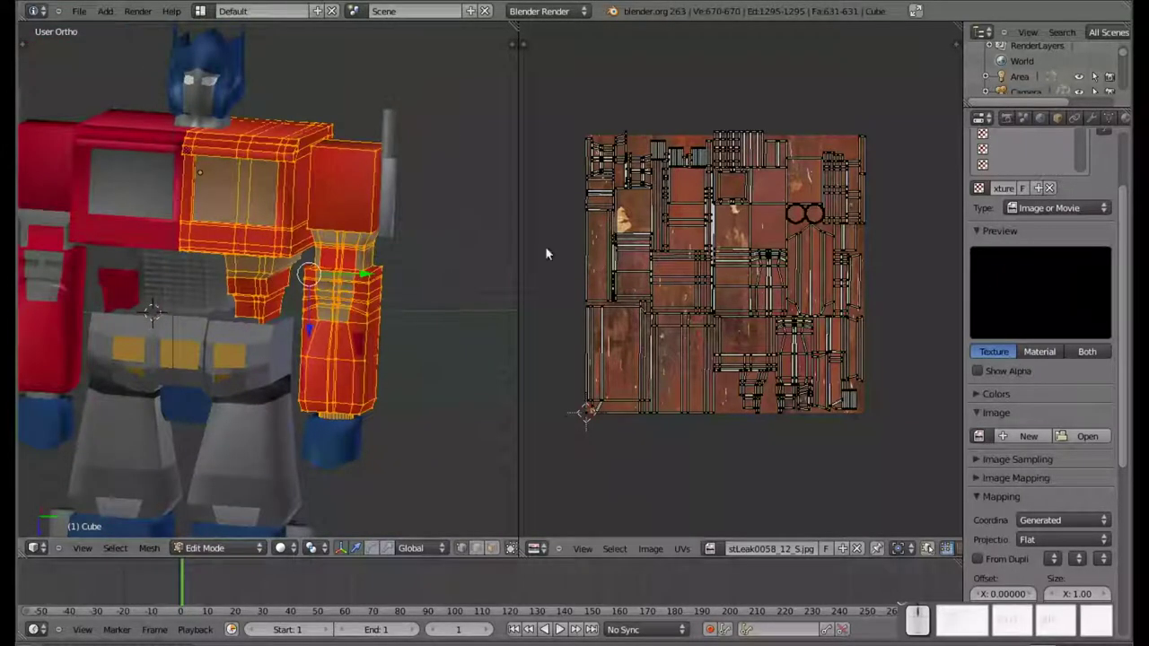
scroll("up", 3)
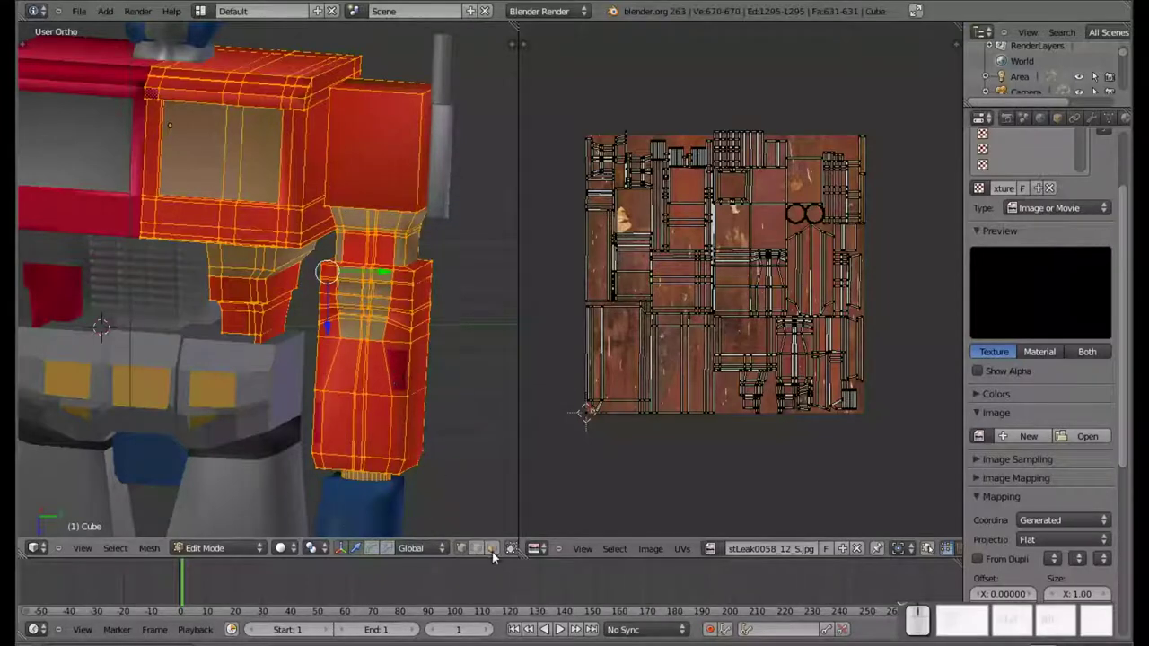
left_click(492, 548)
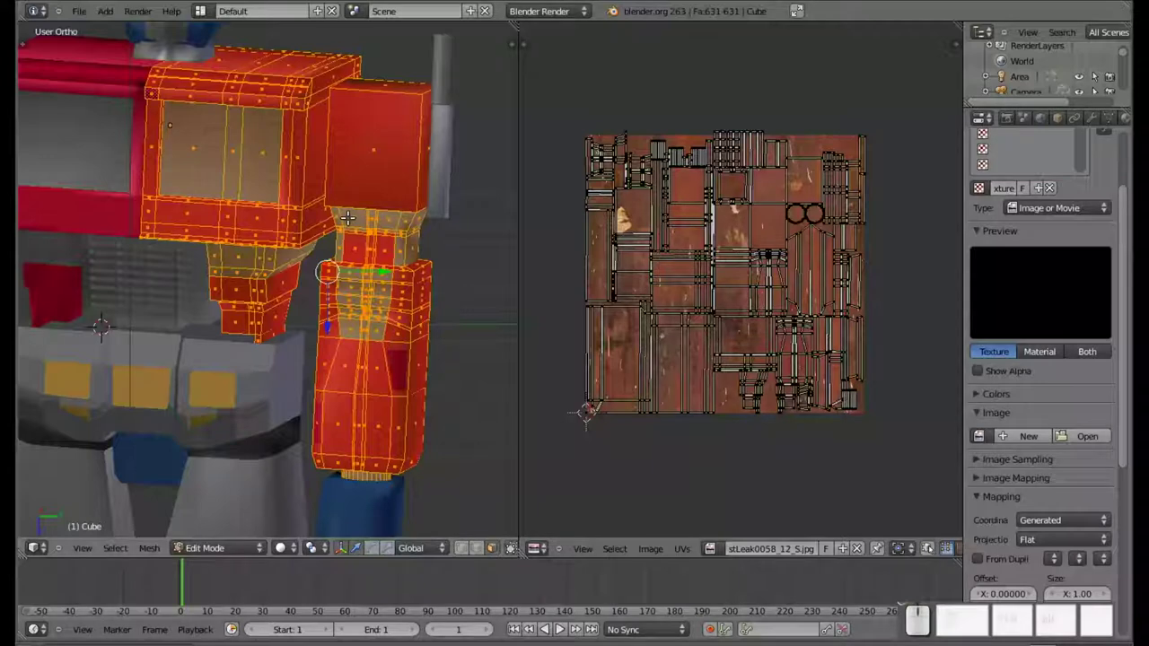
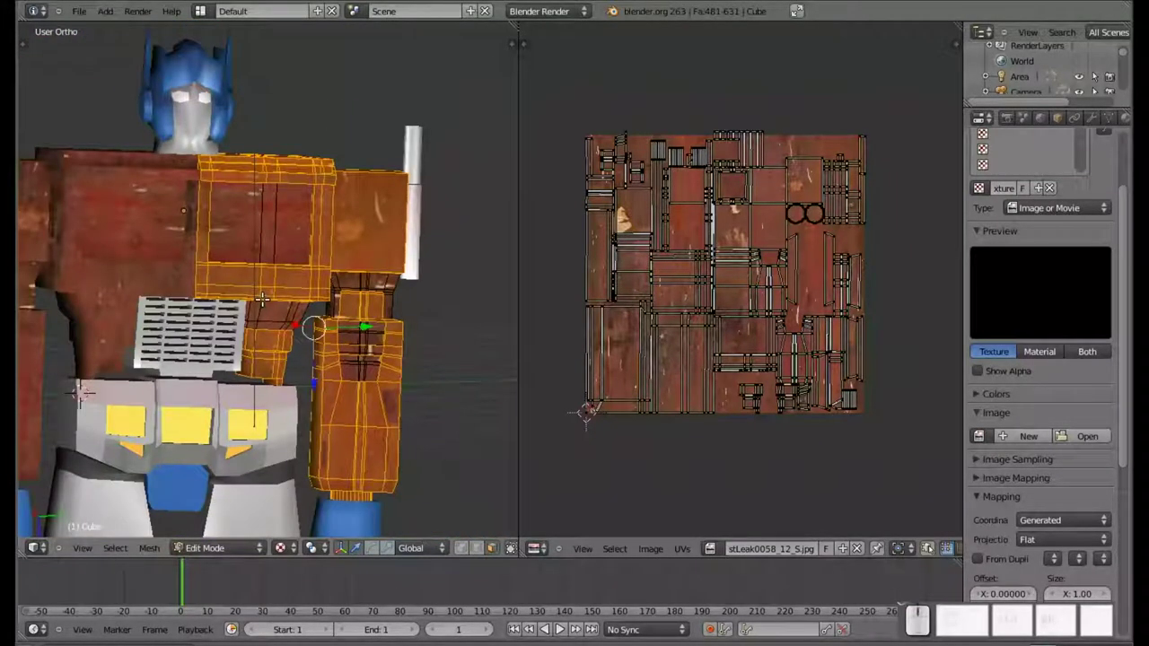
scroll("up", 3)
scroll("down", 3)
right_click(709, 269)
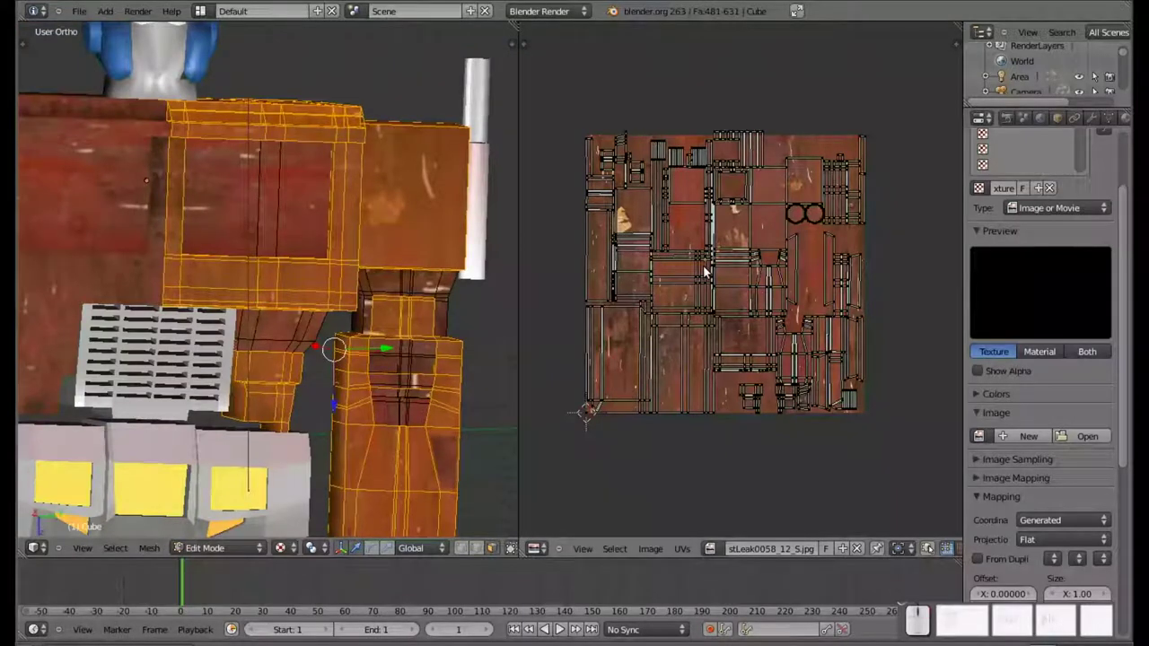
Select all UV islands and move them to a new position over the rust image
key("a")
key("a")
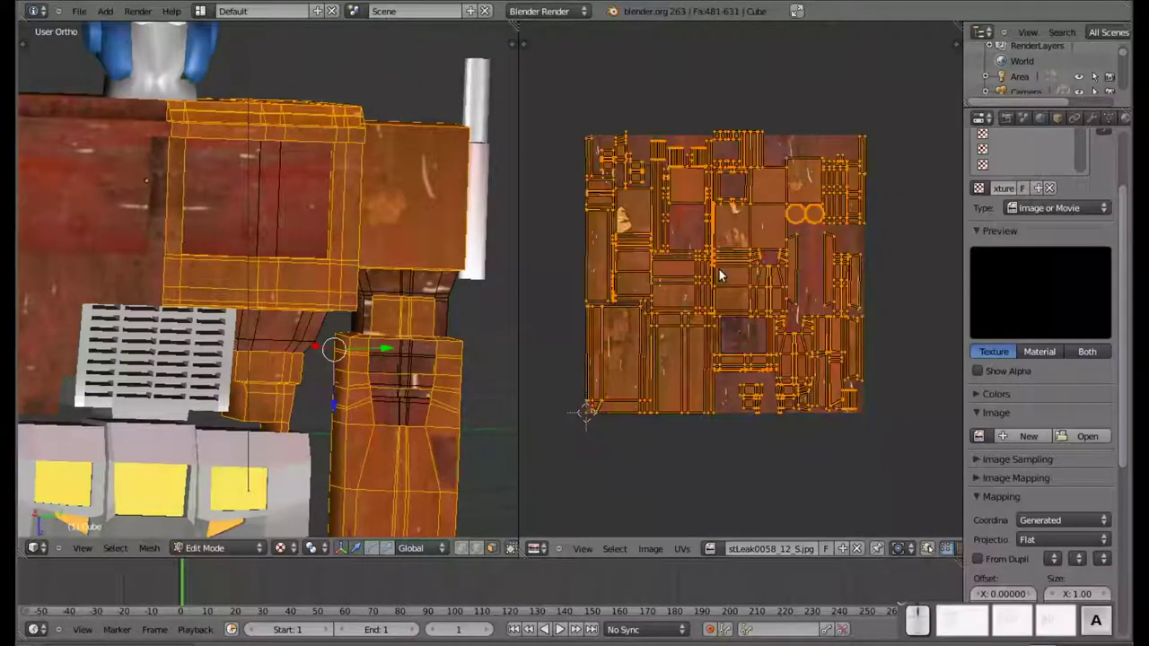
key("g")
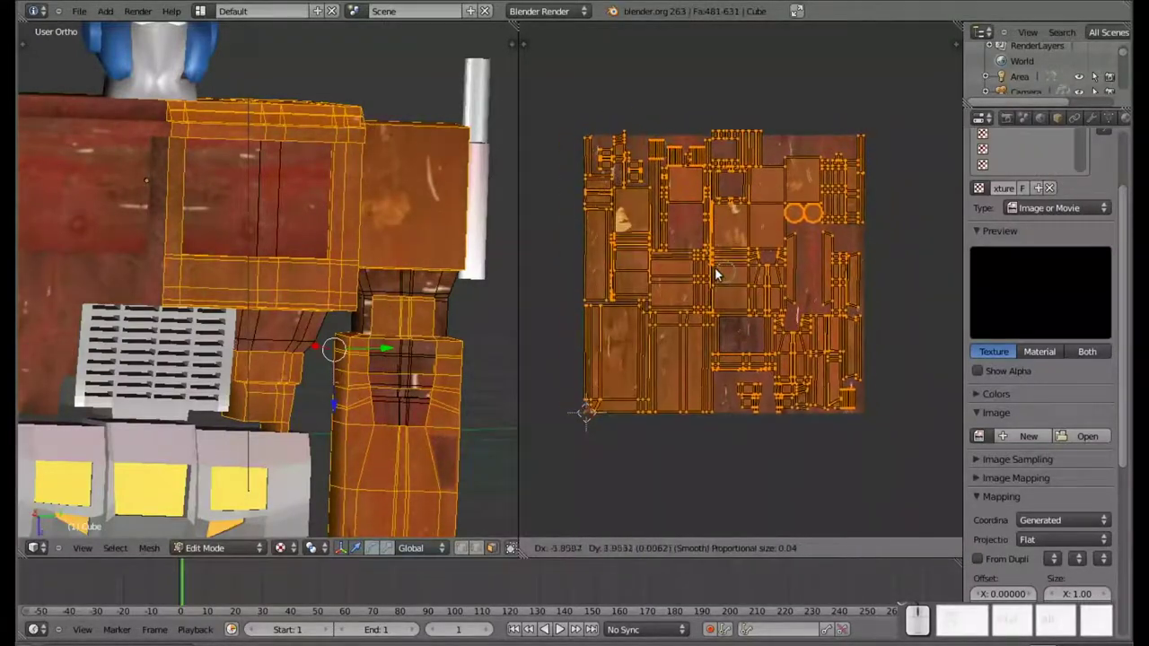
left_click(723, 274)
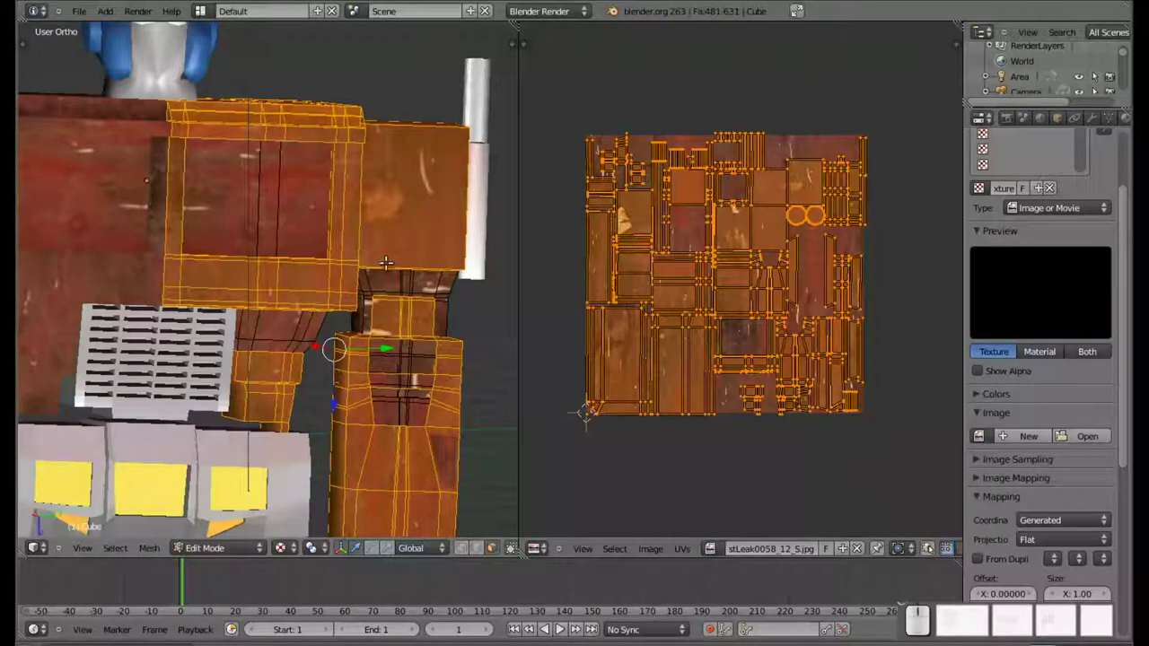
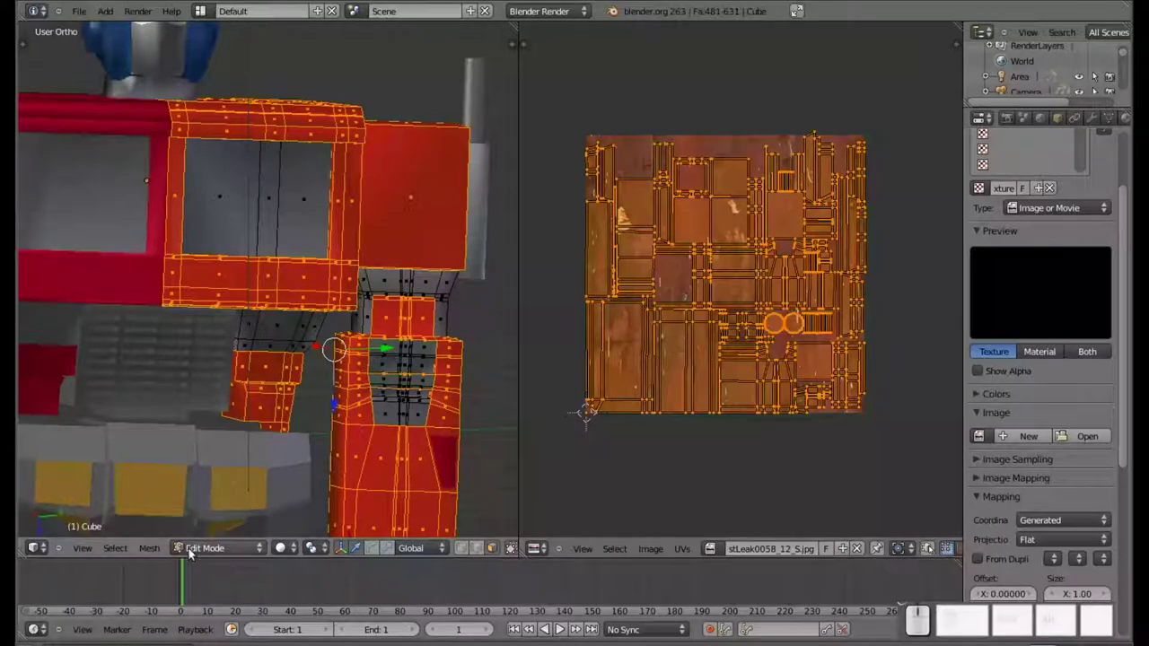
left_click(284, 552)
Switch the 3D viewport shading to Textured so the rust shows on the model
left_click(303, 482)
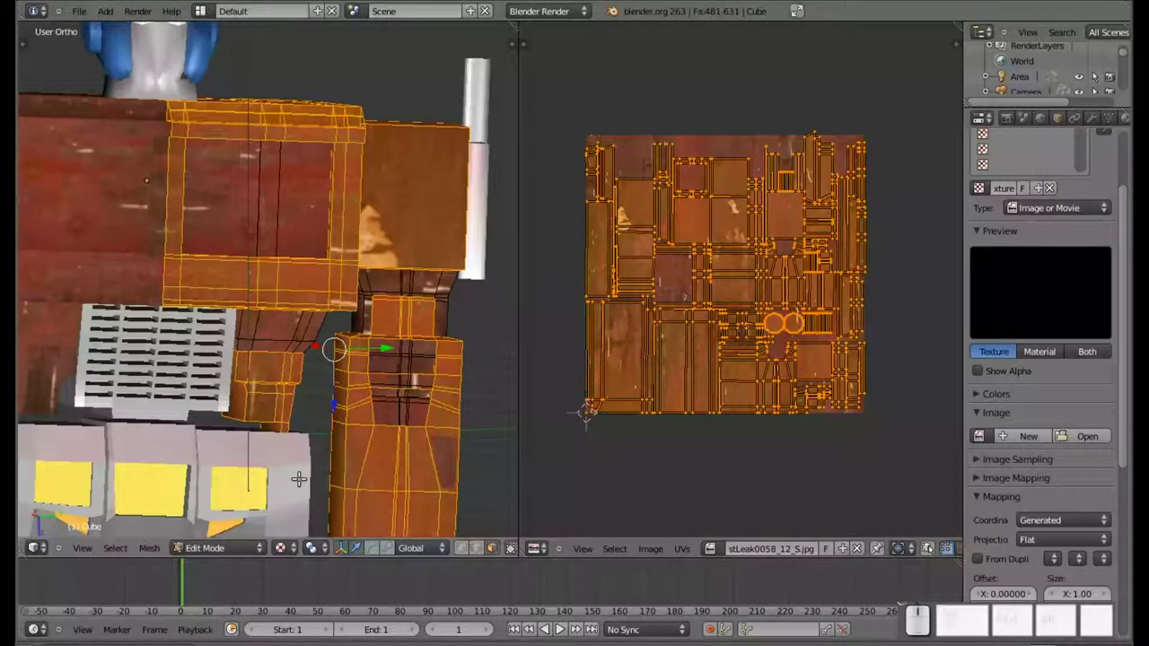
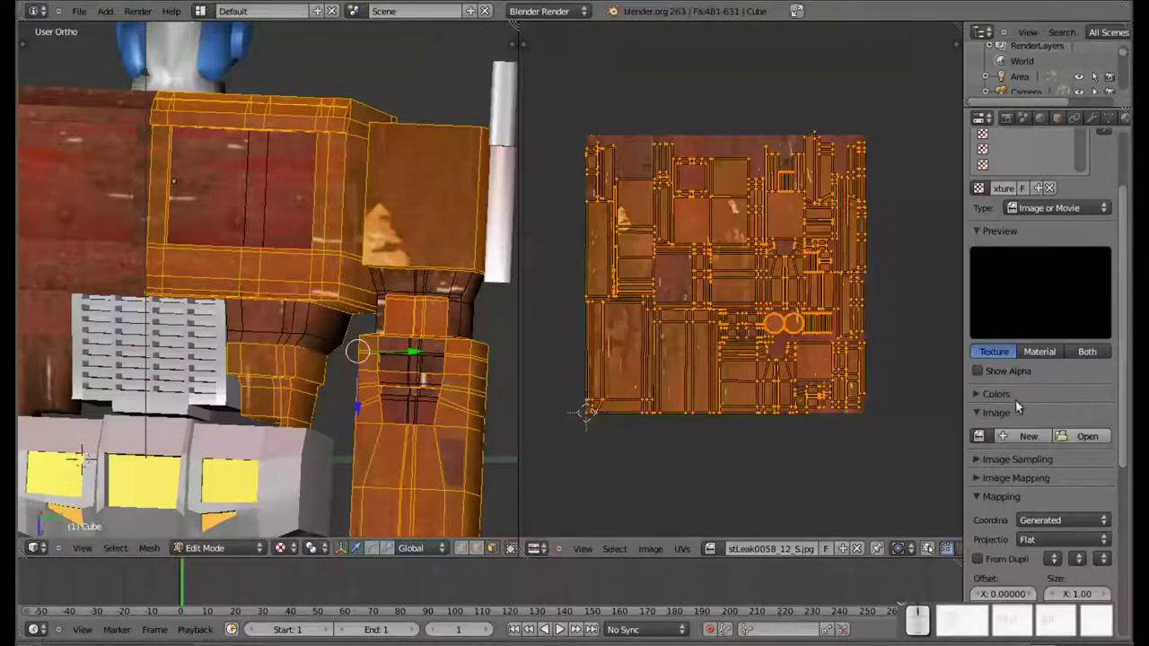
Start loading an image for the rust texture, browsing into the Textures folder
left_click(1076, 437)
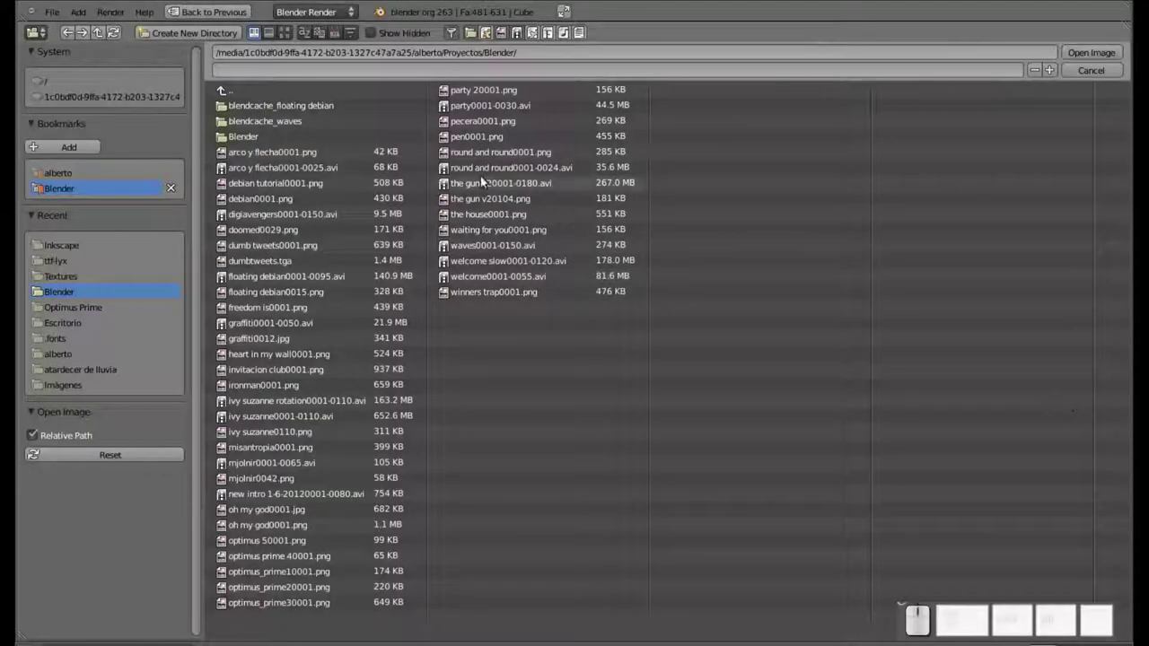
left_click(68, 282)
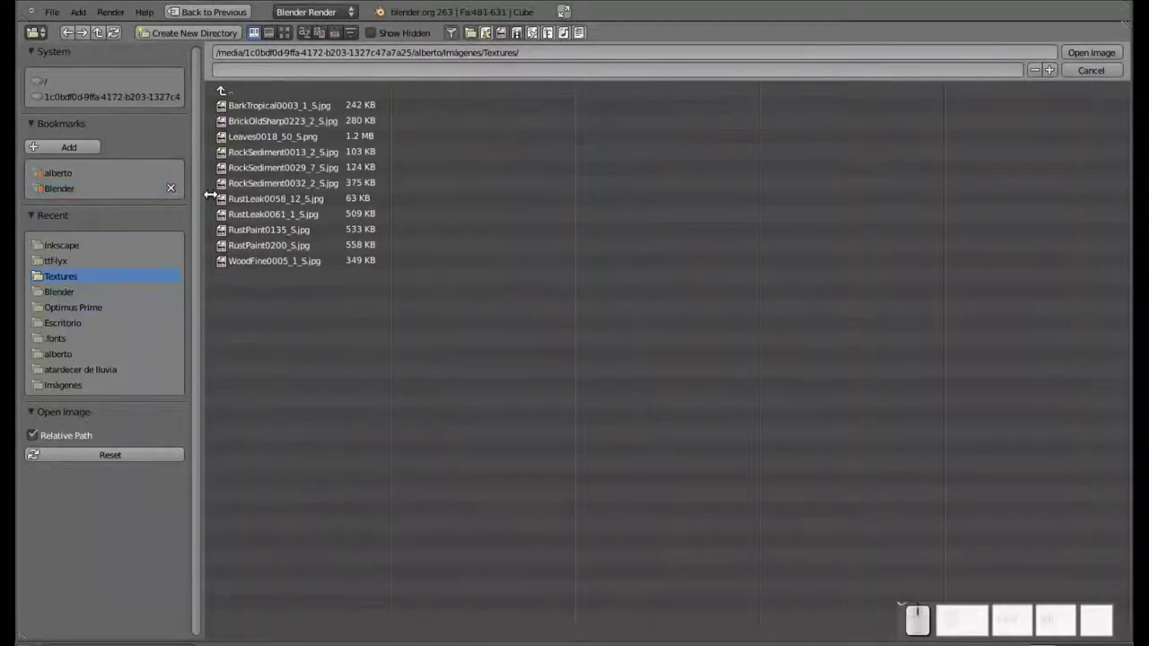
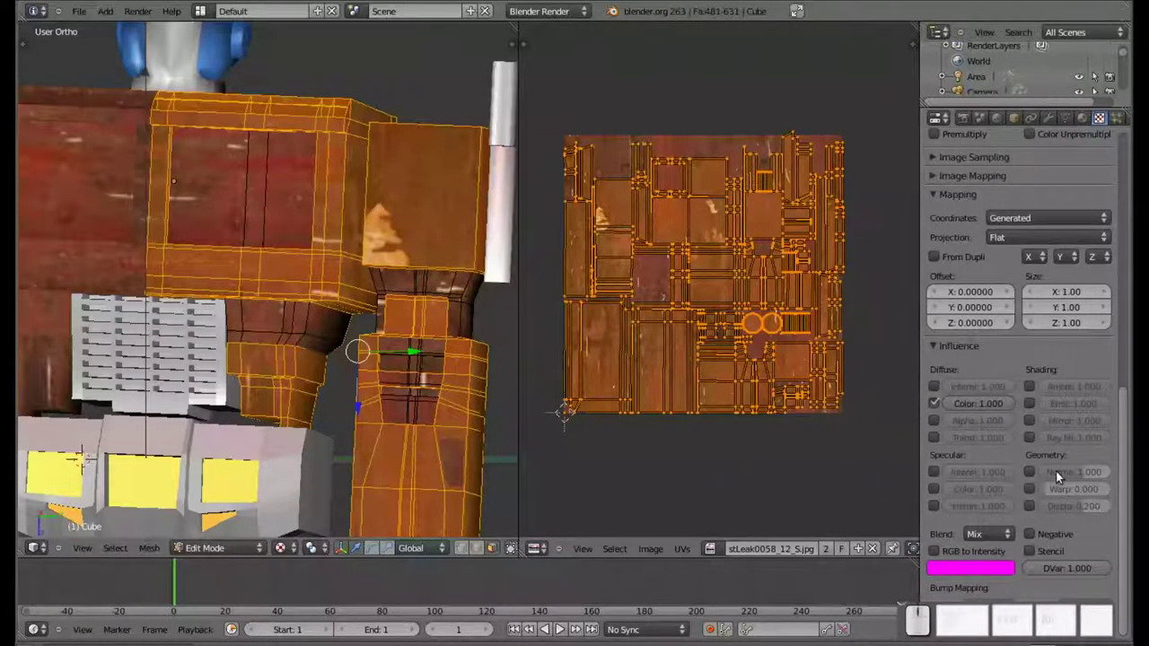
Let the rust image affect surface normals and do two F12 test renders
left_click(1034, 476)
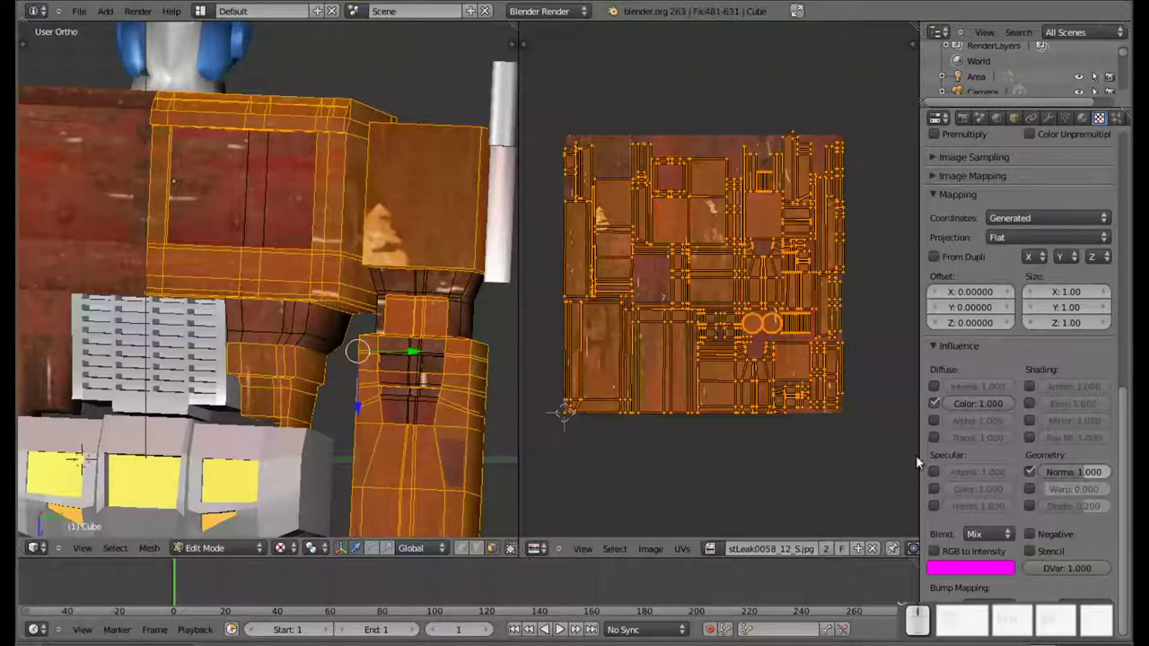
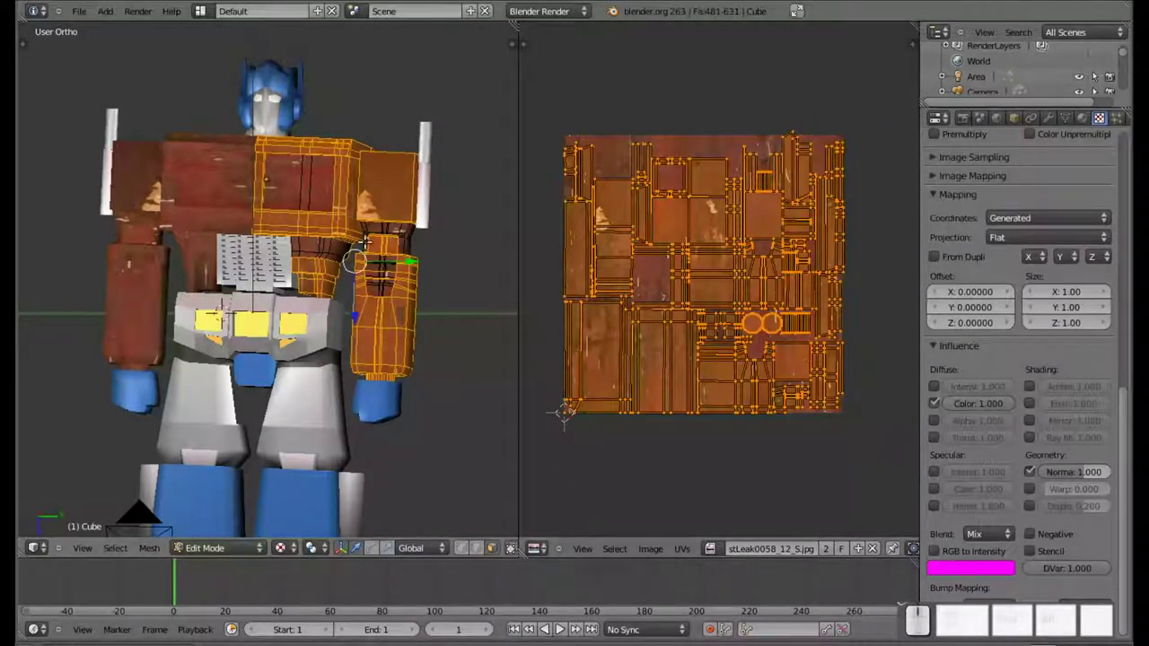
key("F12")
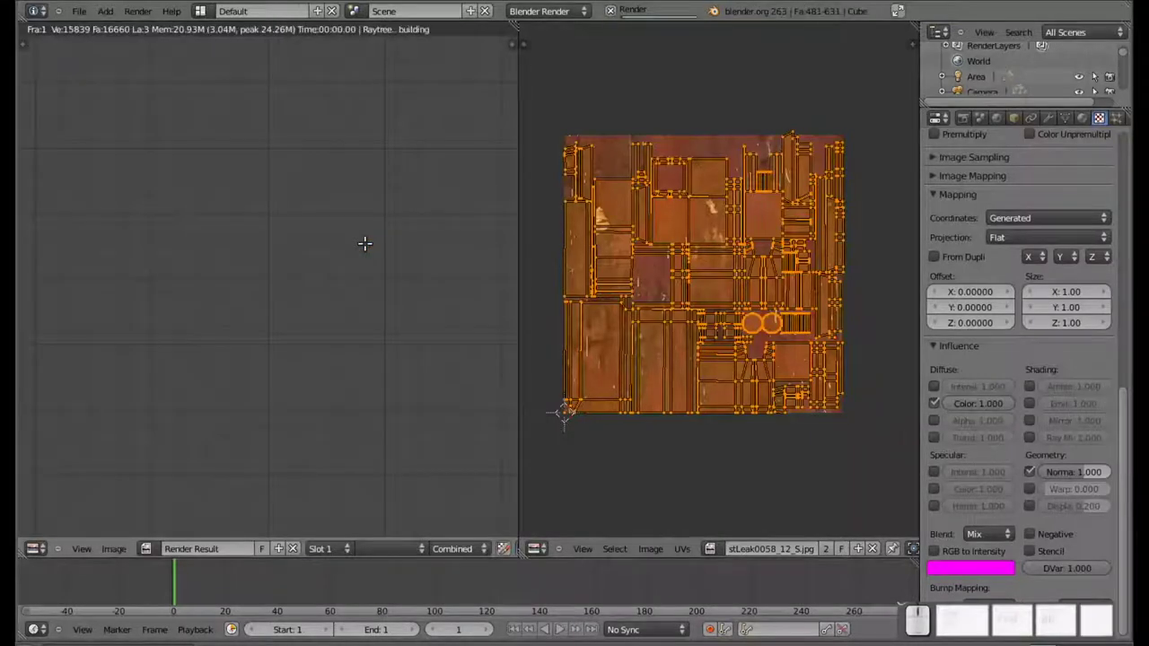
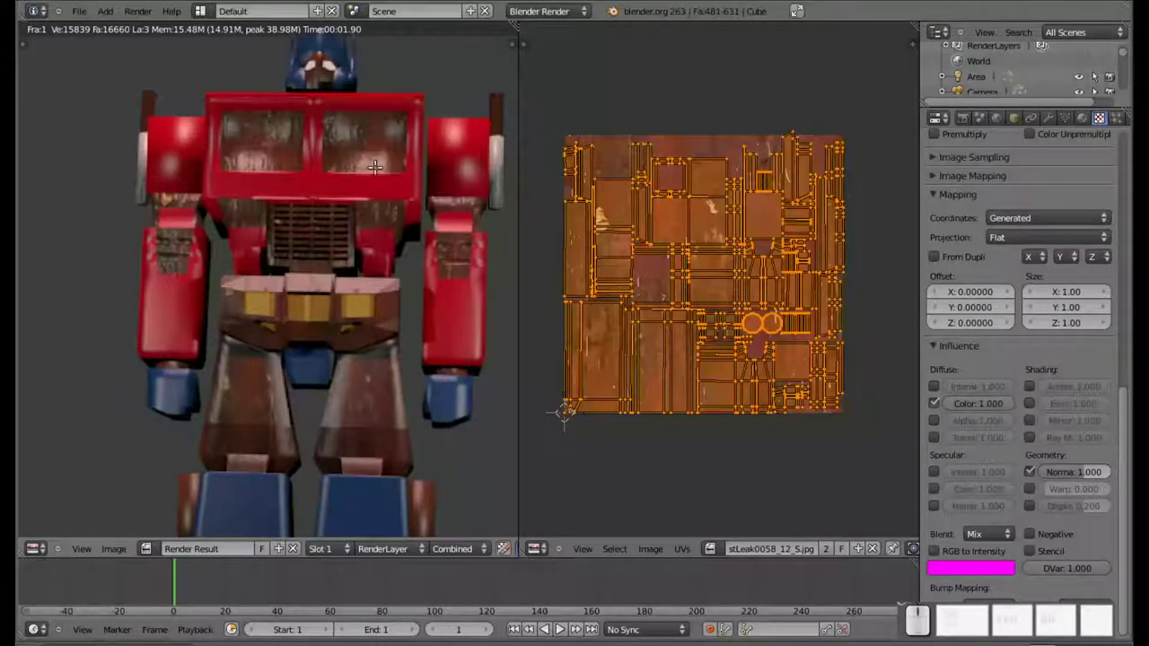
key("Escape")
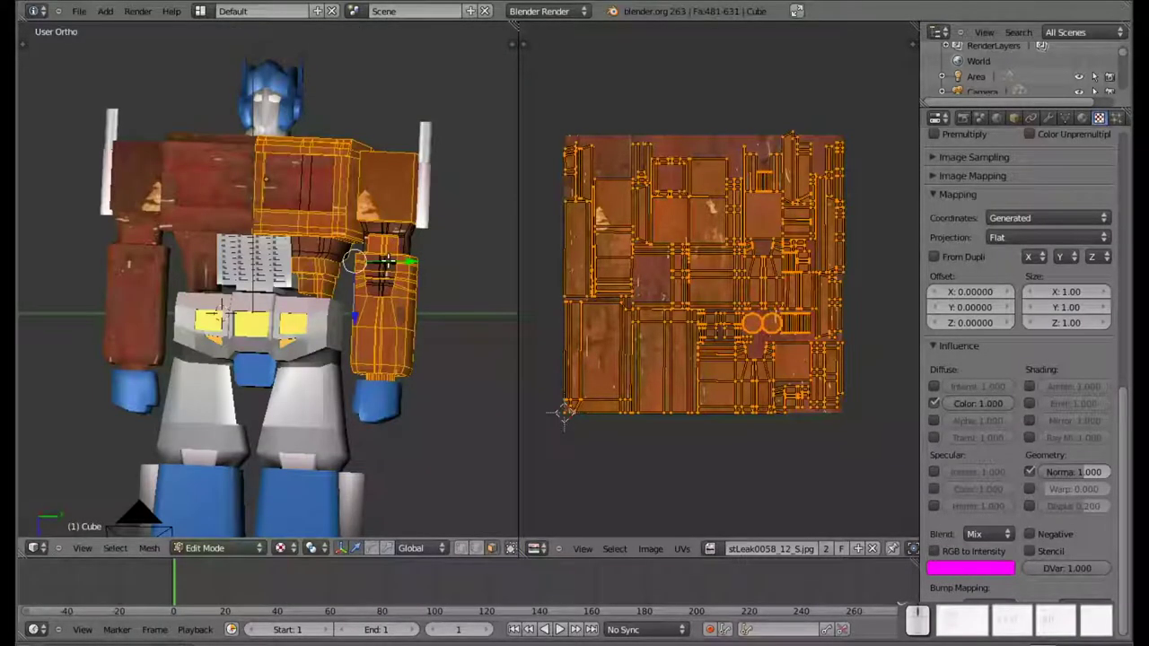
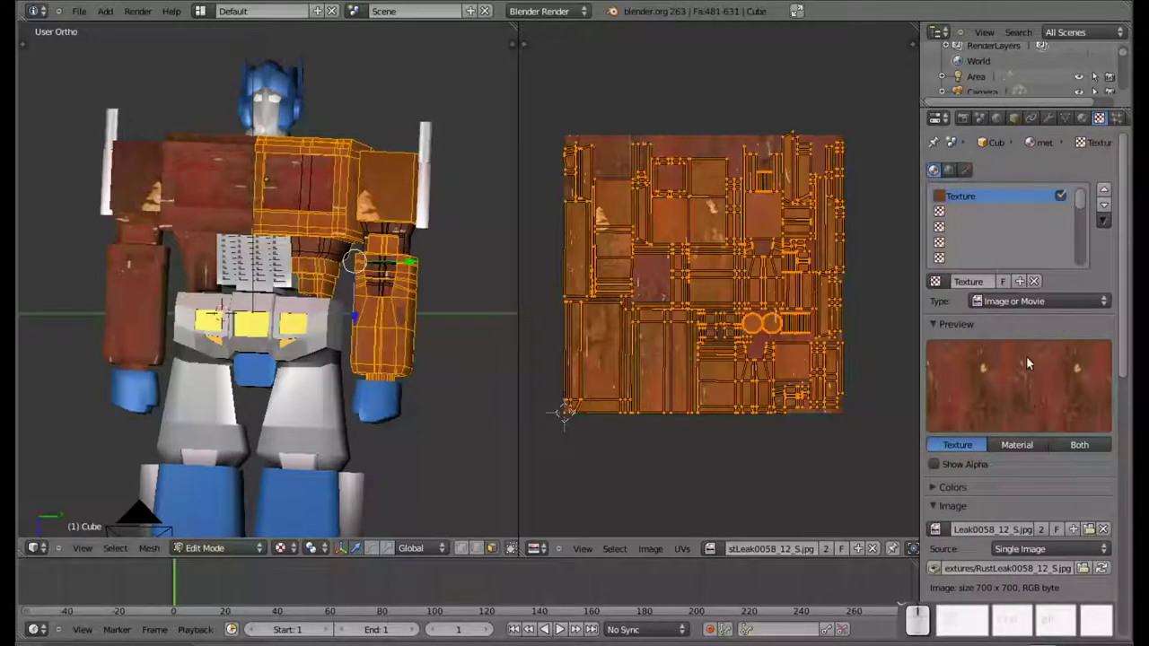
key("F12")
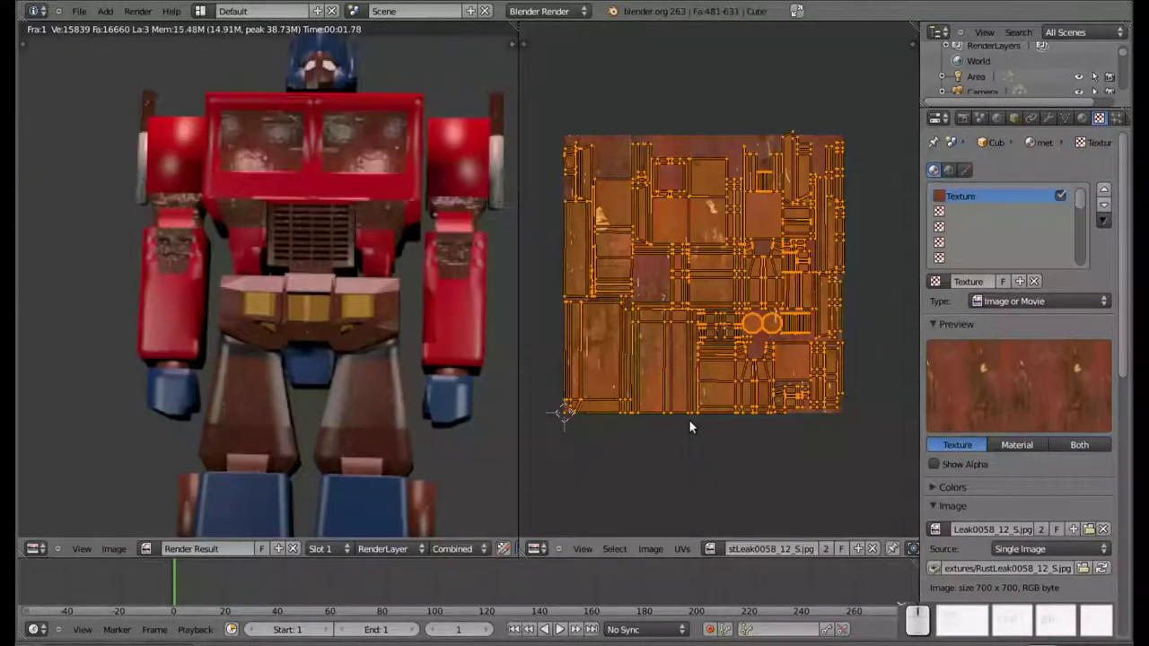
key("Escape")
left_click(309, 224)
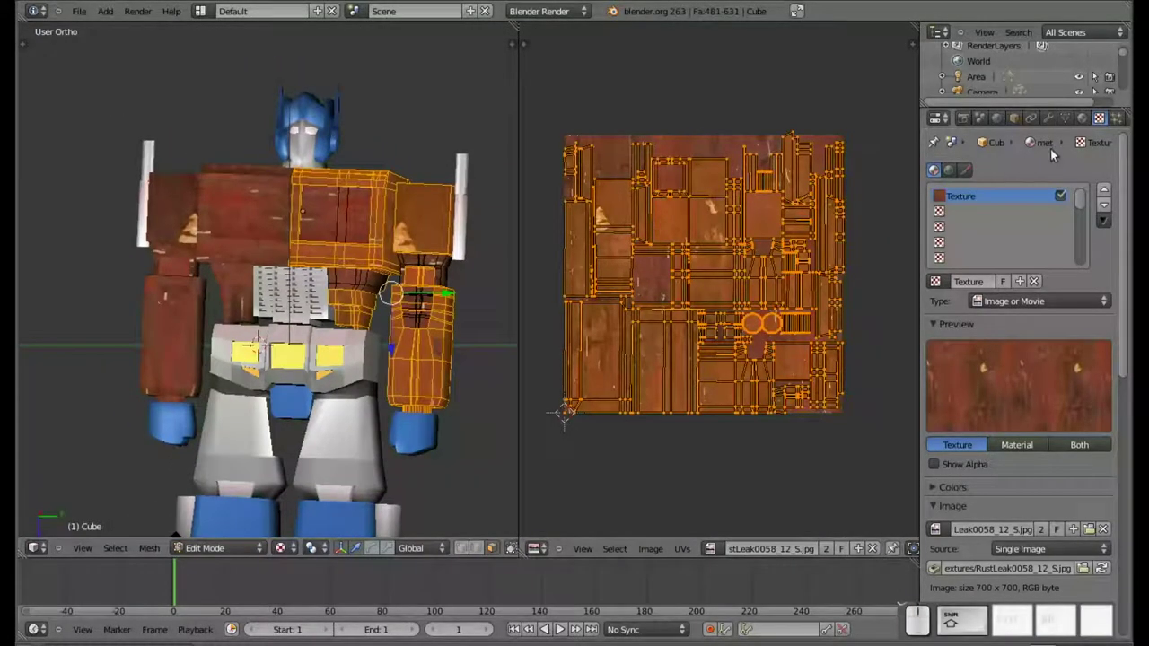
In Material properties pick the 'rojo torso brazos' material
left_click(1082, 124)
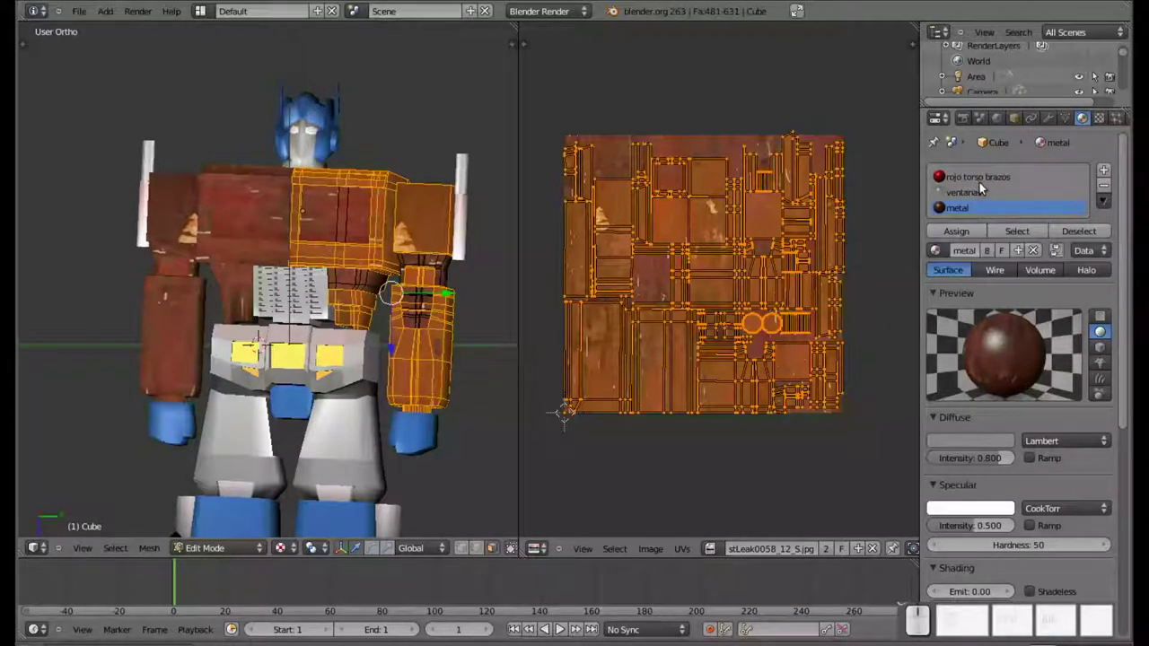
left_click(983, 185)
left_click(962, 235)
left_click(960, 233)
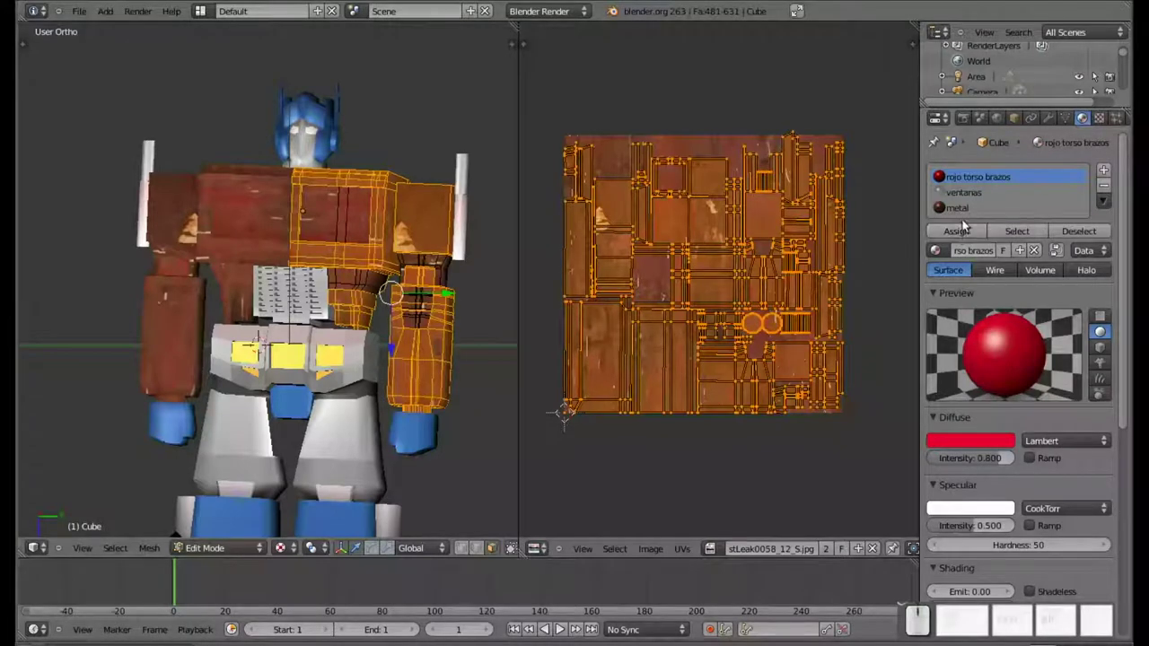
left_click(970, 205)
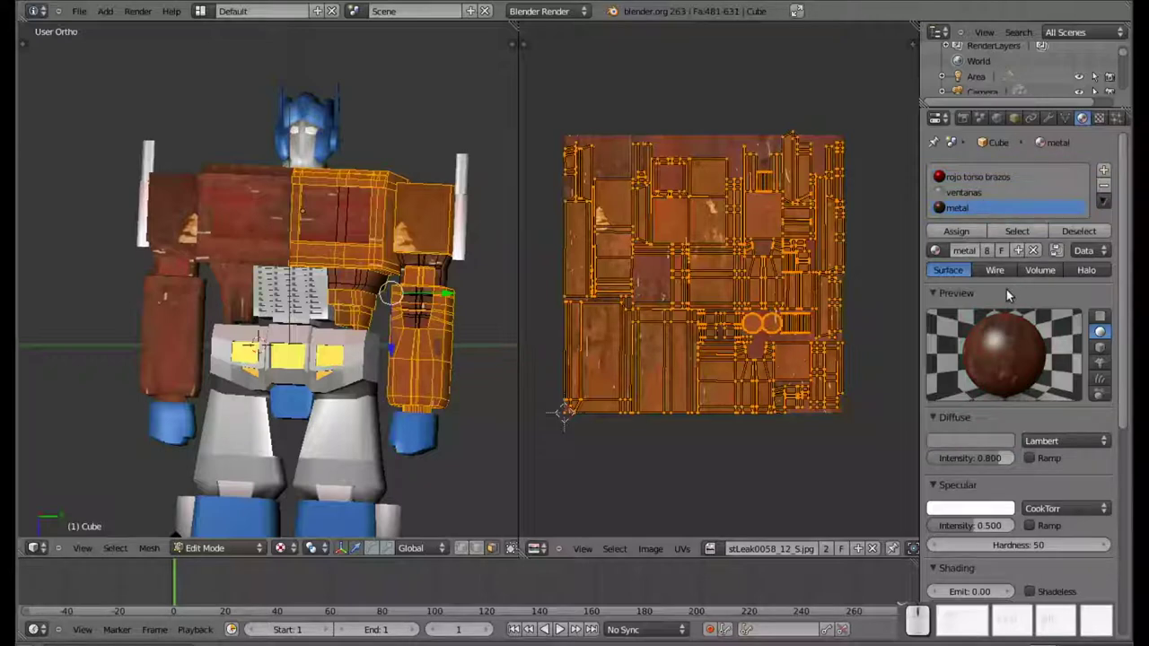
left_click(959, 186)
left_click(971, 179)
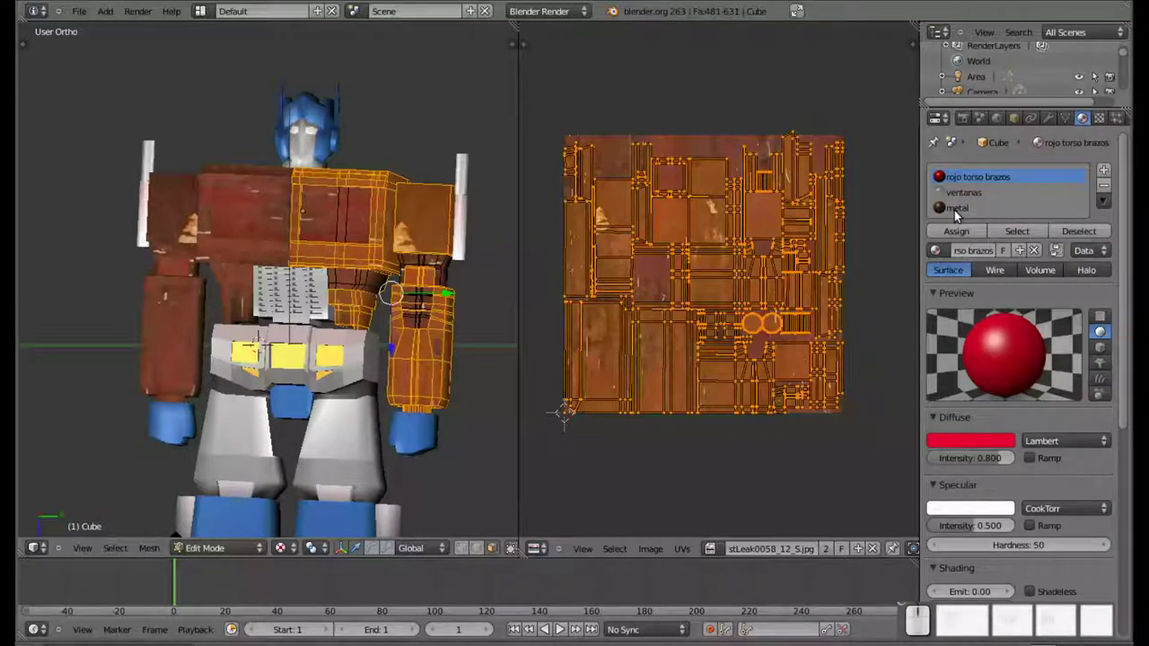
Add a new Image or Movie texture to the material and browse for its picture
left_click(972, 180)
left_click(970, 181)
left_click(1104, 121)
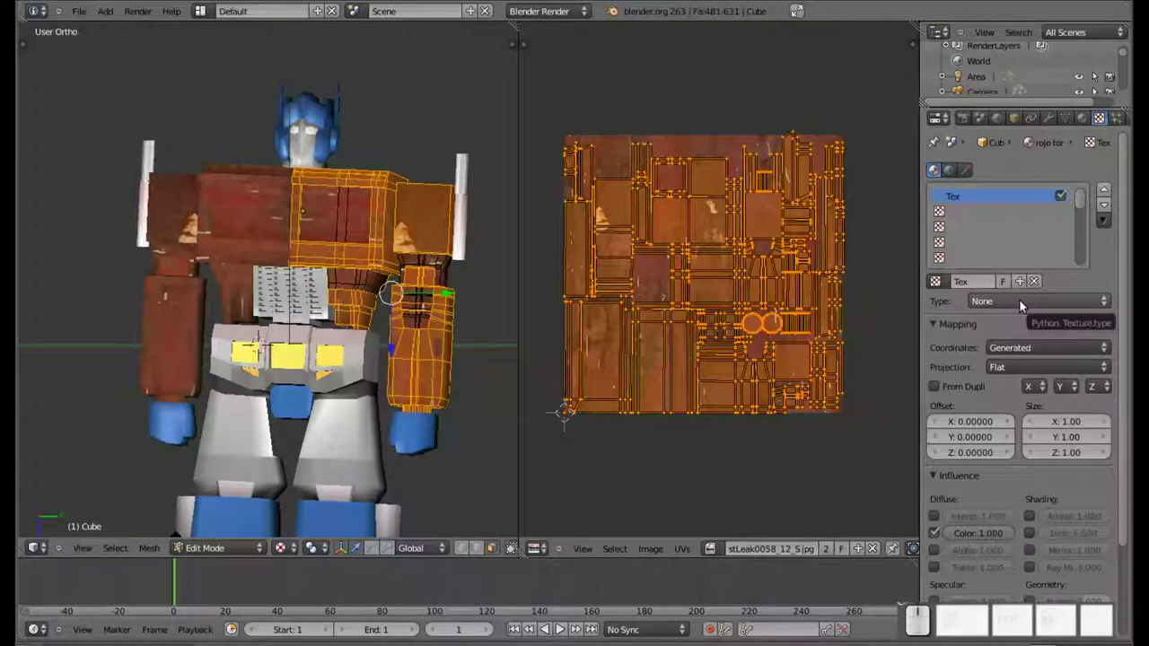
left_click(1006, 308)
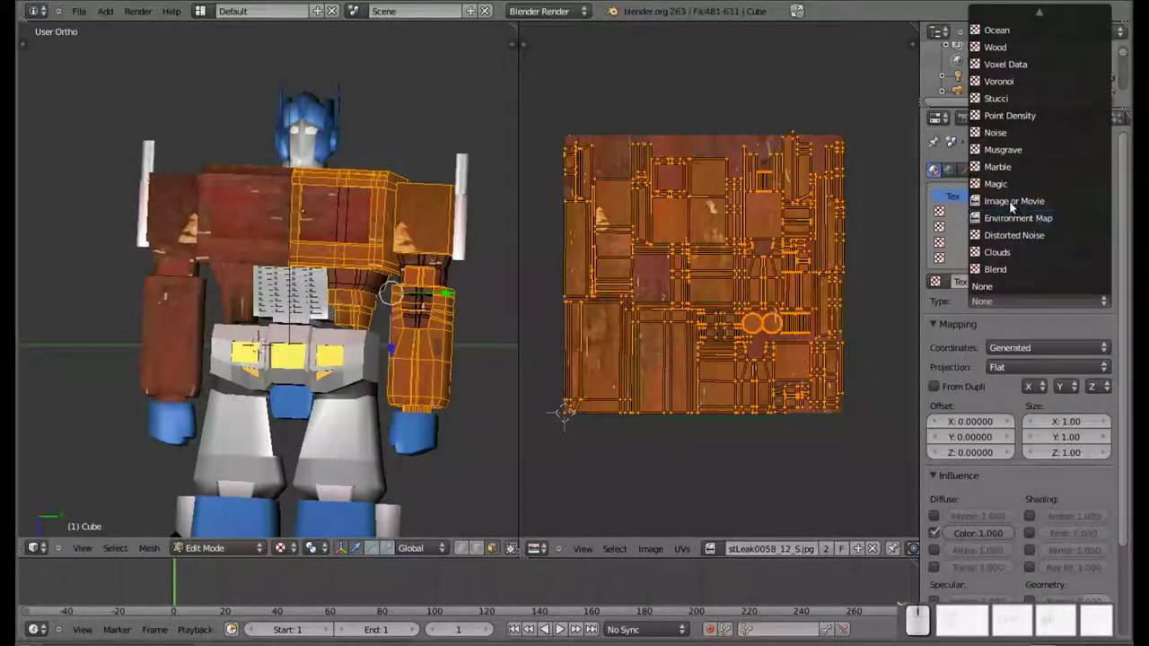
left_click(1015, 204)
middle_click(1004, 408)
left_click(1069, 439)
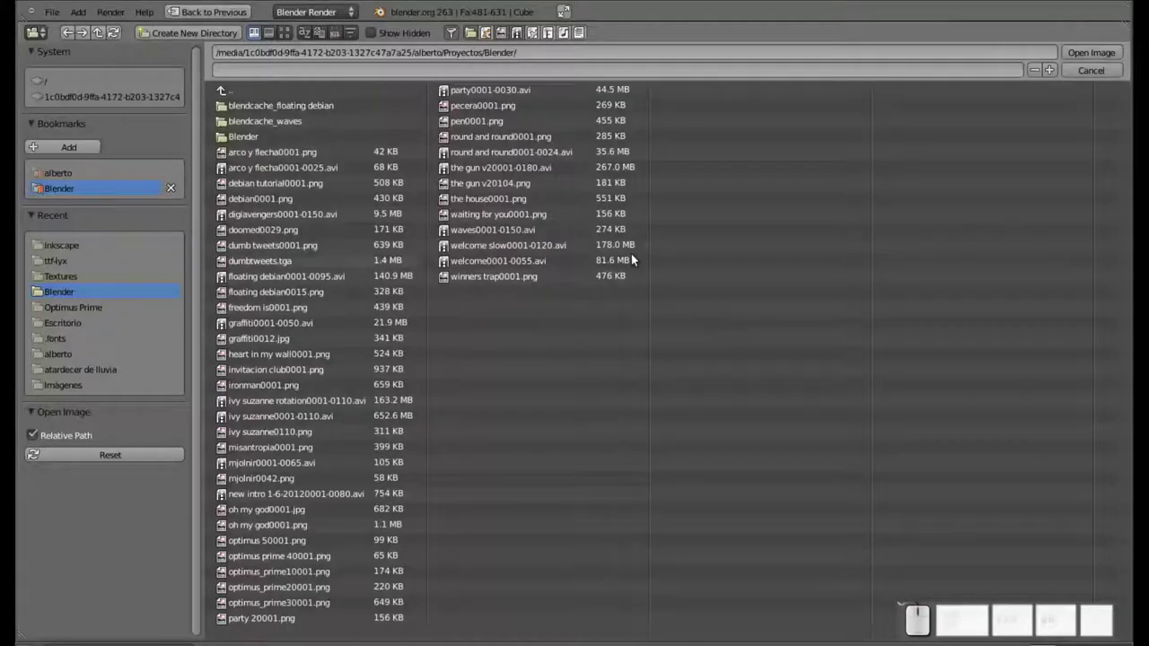
Reuse the loaded rust-leak image for the texture, test render, then set viewport shading to Solid
key("Escape")
left_click(937, 437)
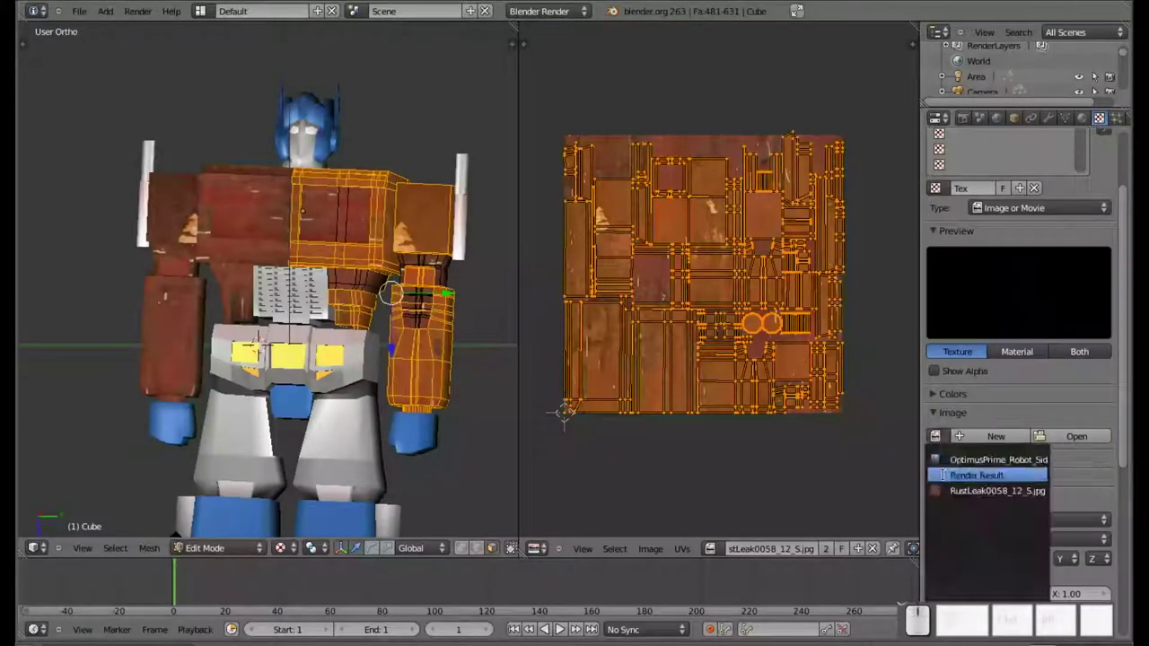
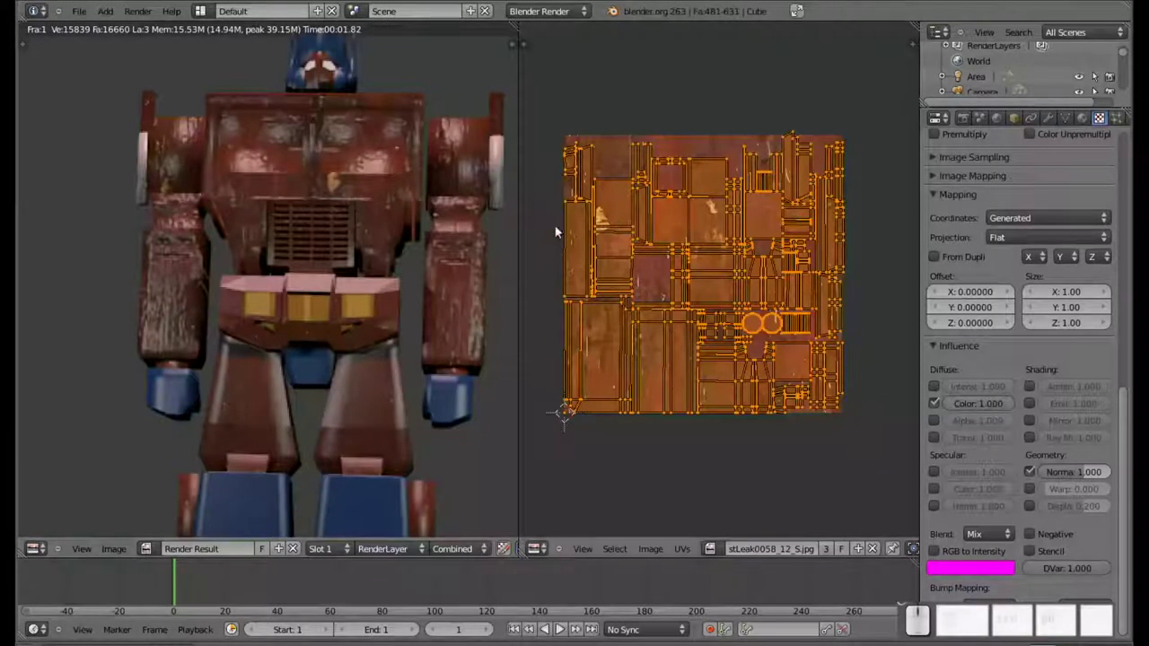
key("Escape")
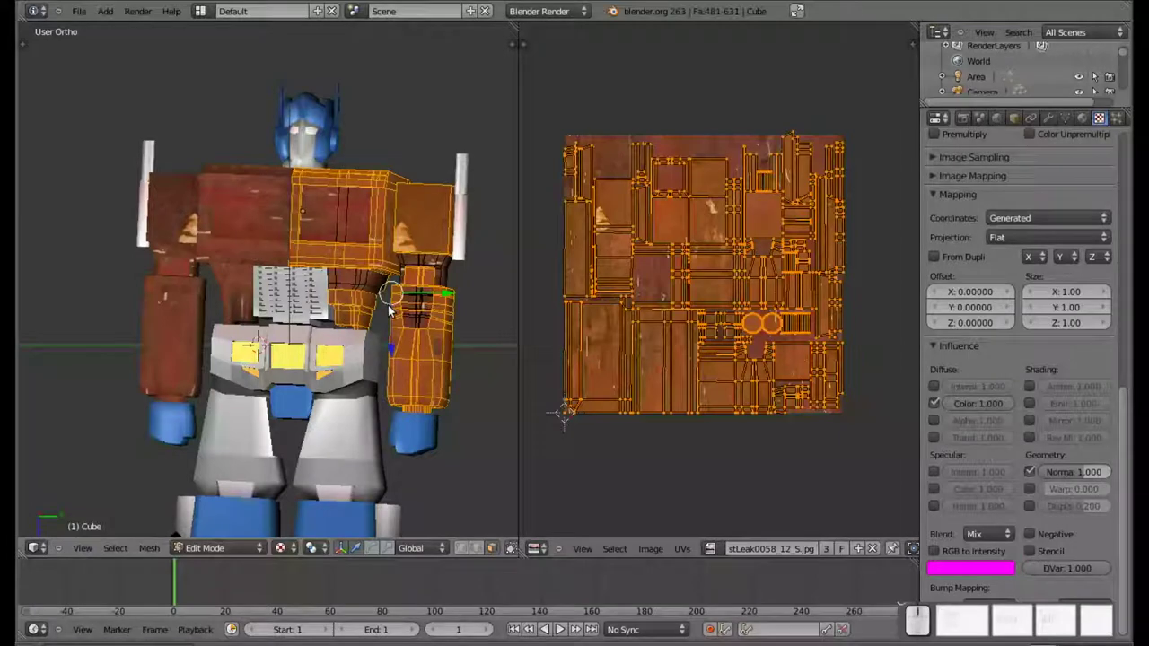
left_click(288, 553)
left_click(310, 501)
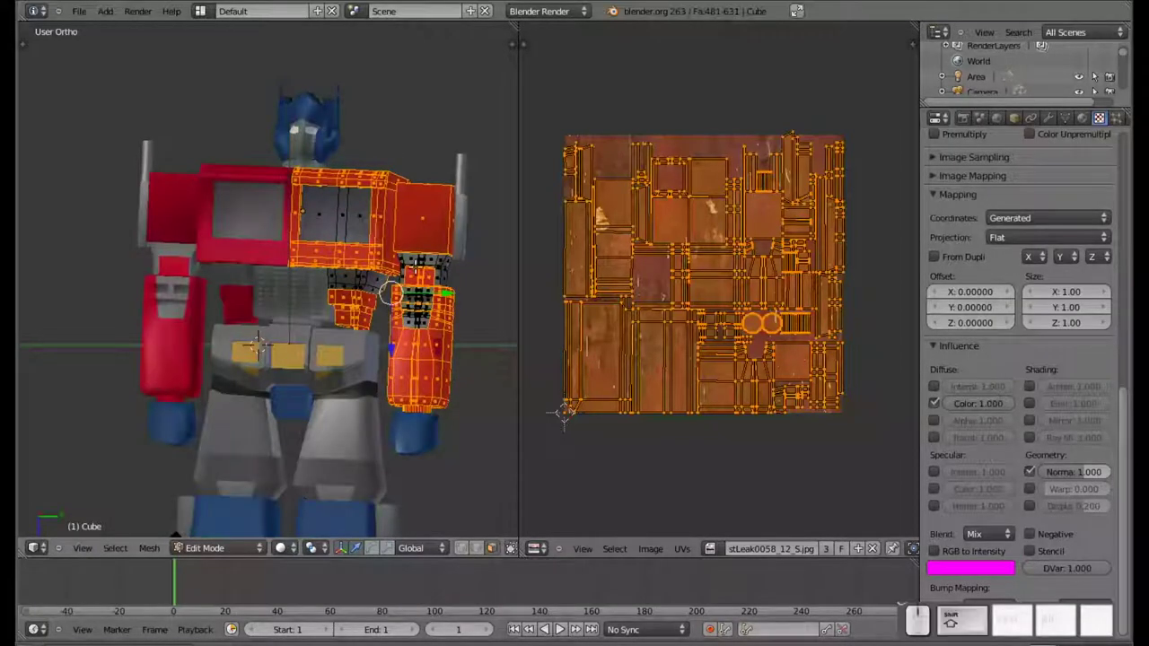
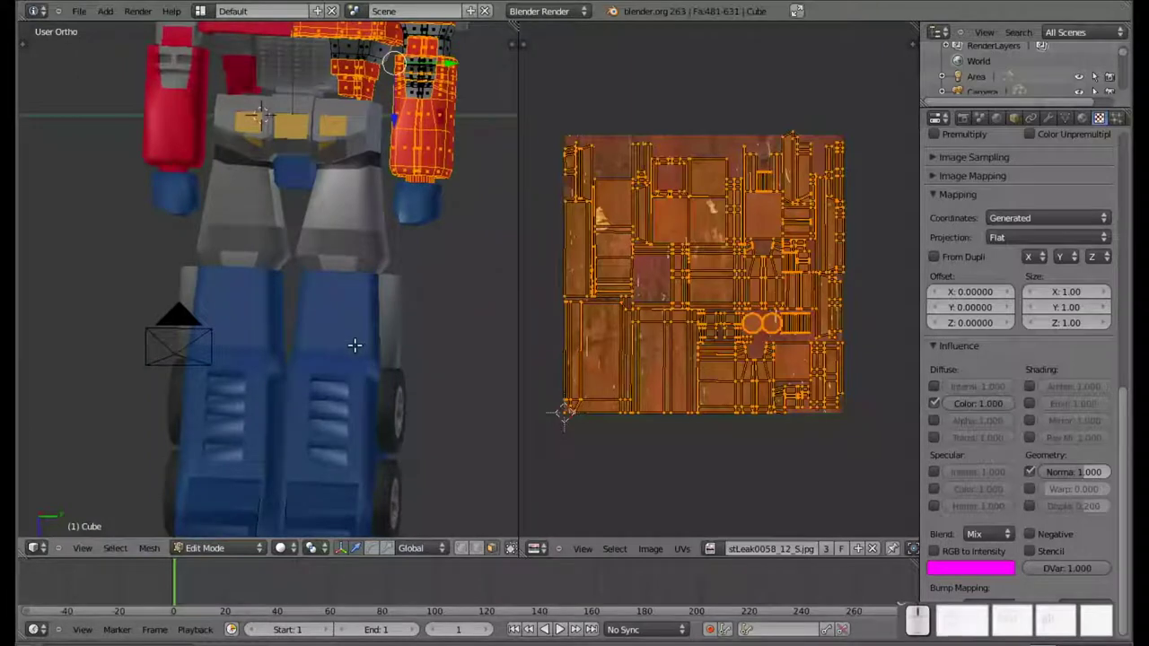
Select the leg piece, enter its Edit Mode, and show its material's texture settings
key("Tab")
right_click(419, 214)
right_click(325, 412)
key("Tab")
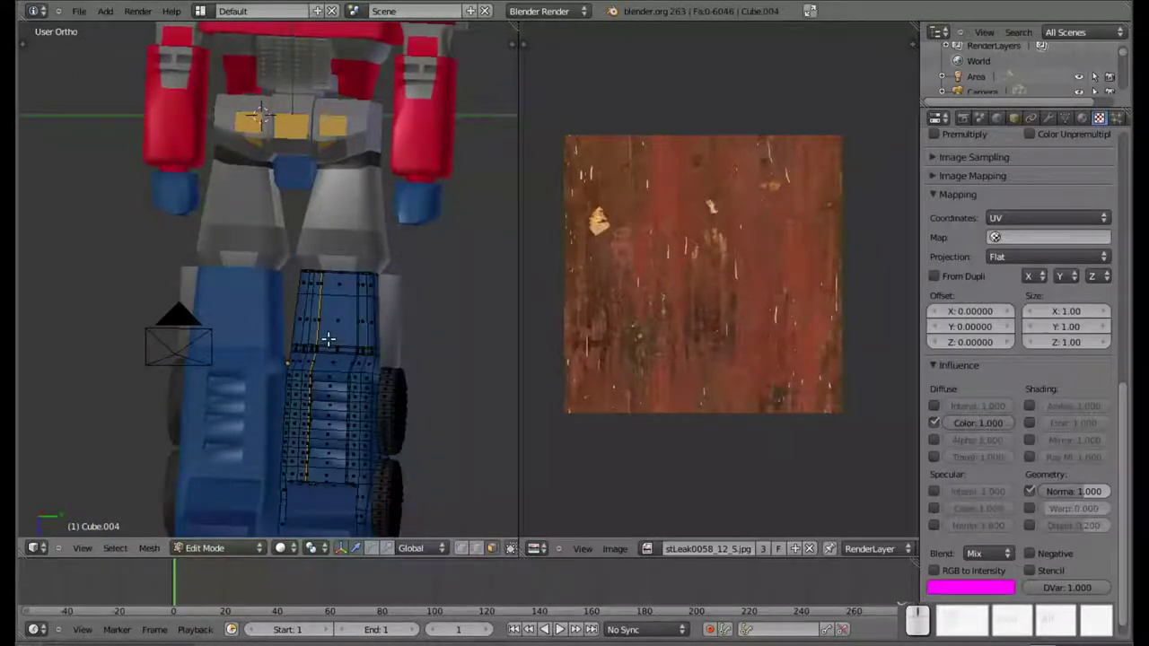
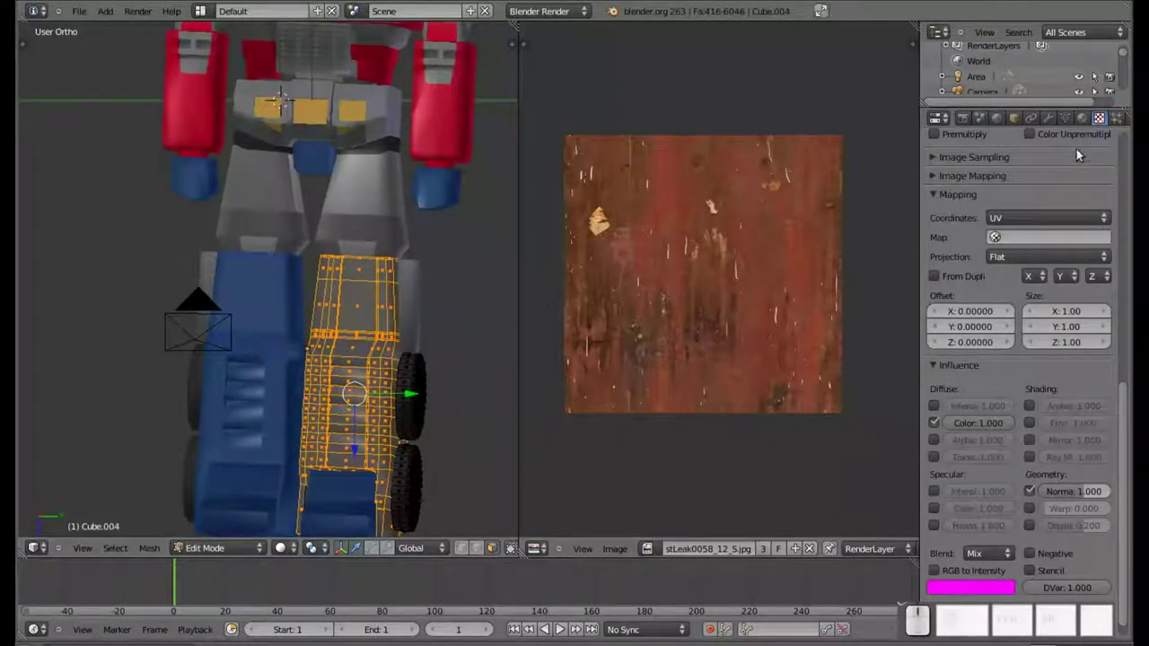
left_click(1085, 121)
left_click(994, 197)
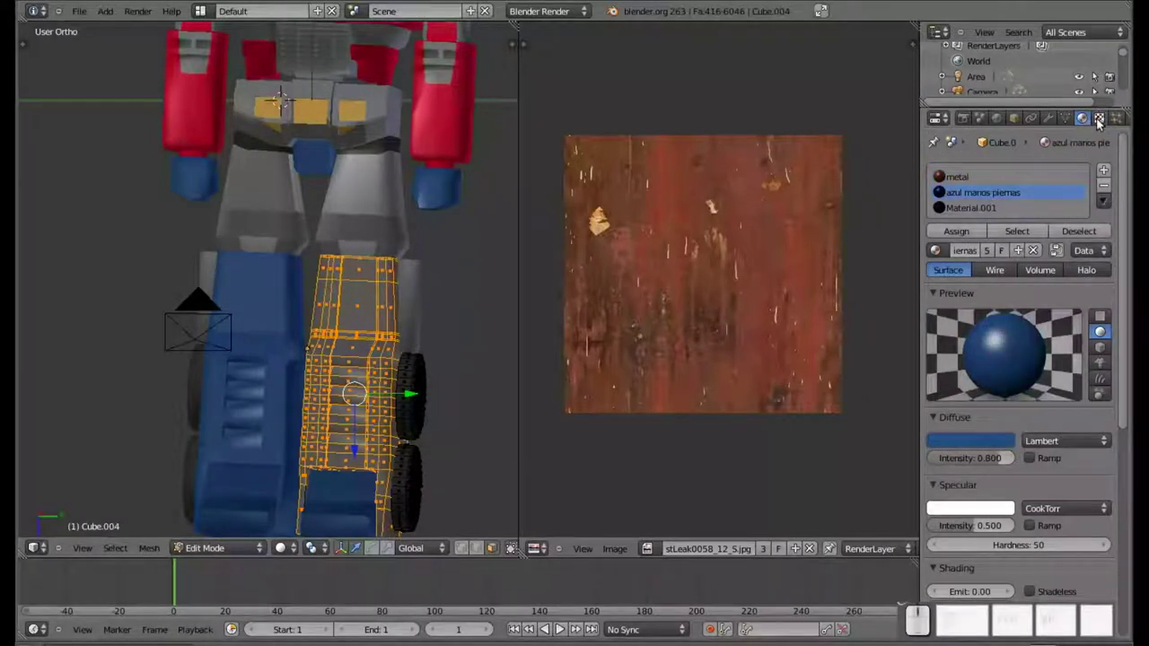
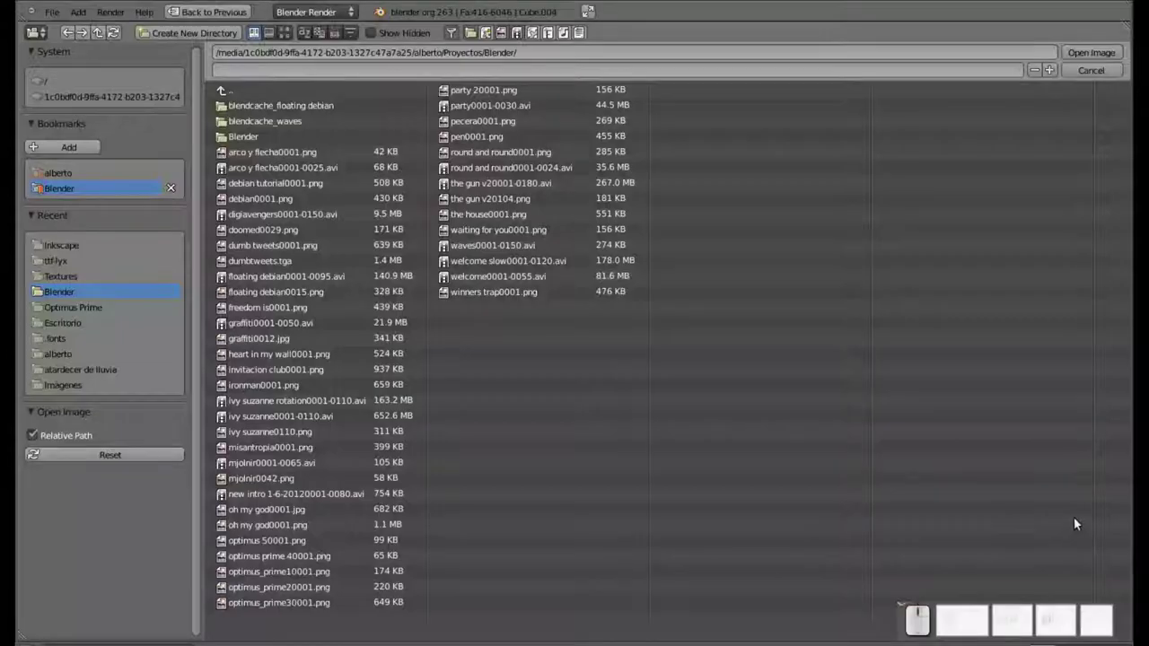
Load RustPaint0135_S.jpg from the Textures folder as thumbnails for the blue material
left_click(78, 279)
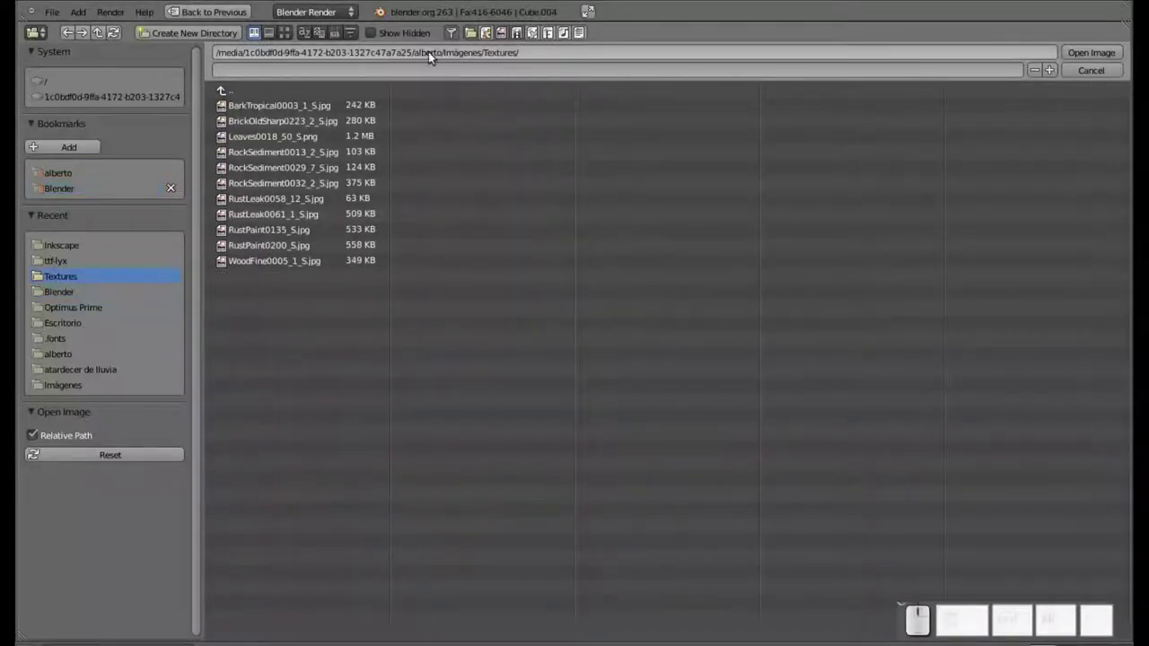
left_click(294, 34)
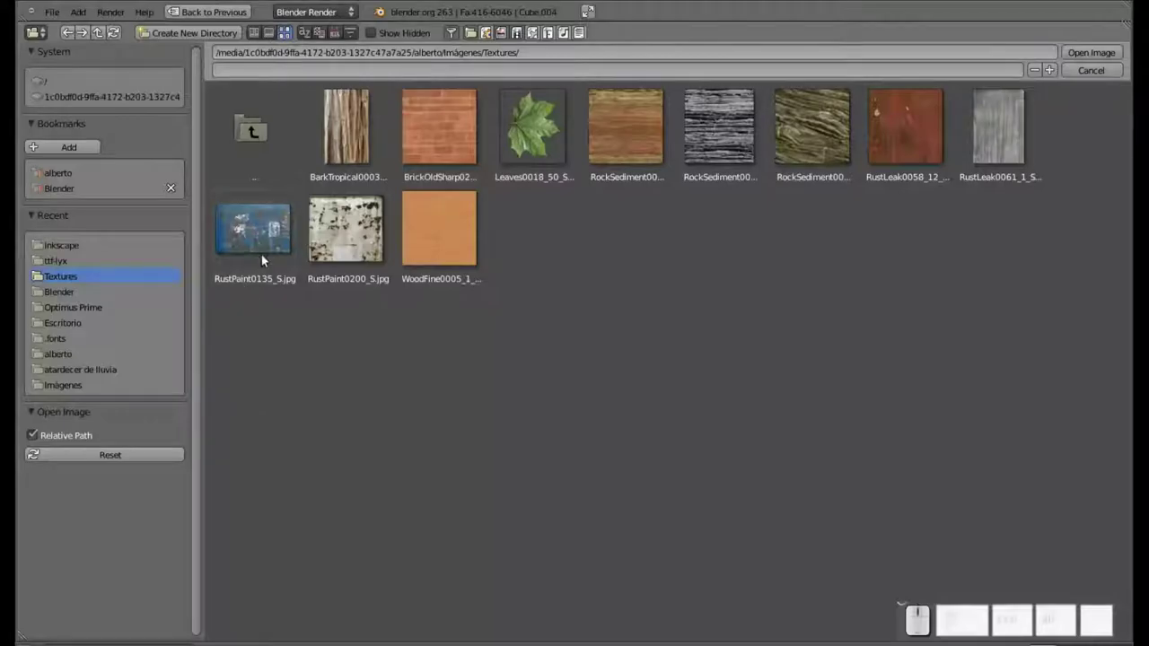
left_click(273, 217)
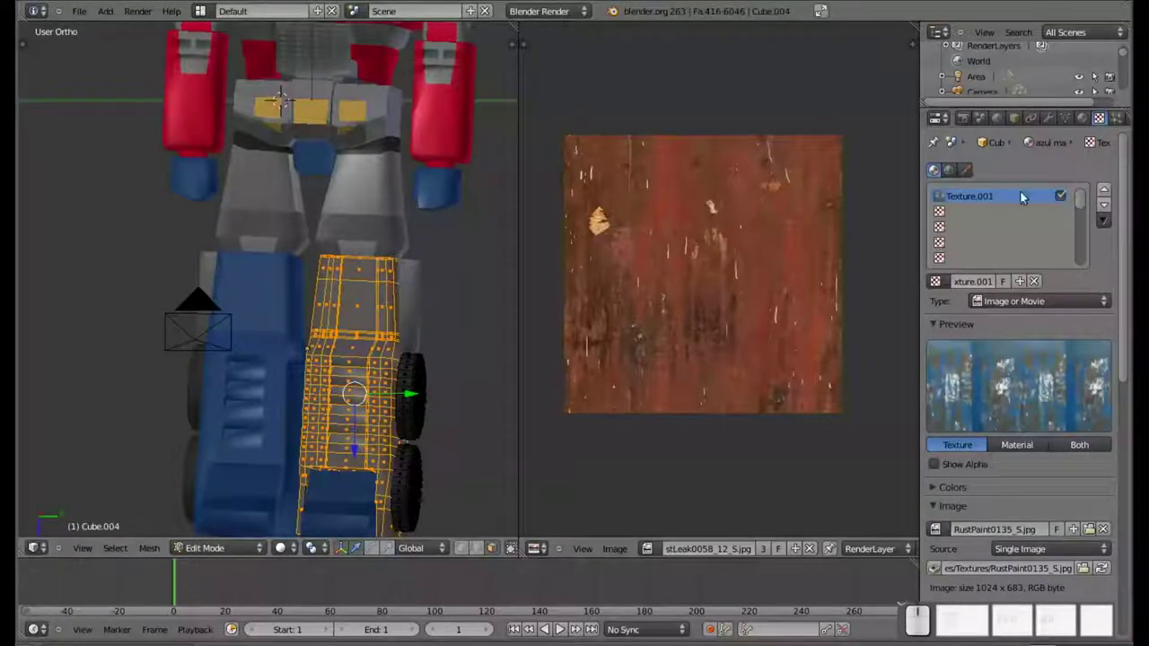
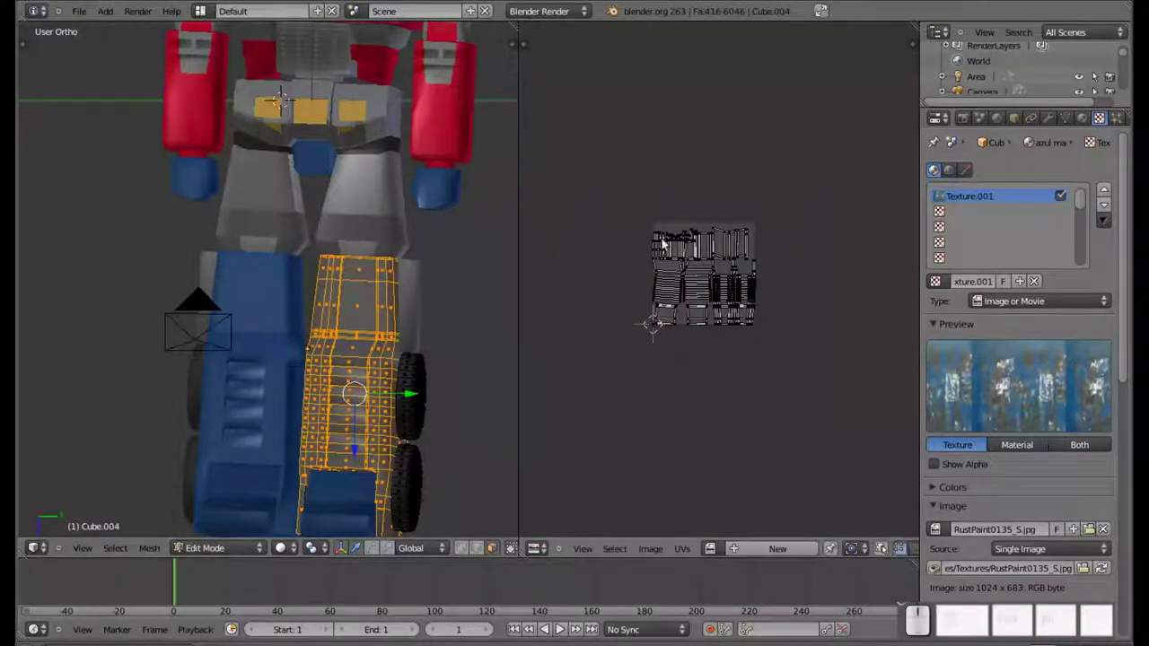
Create a new image in the UV editor and make the rust paint image a single-user copy
left_click(714, 556)
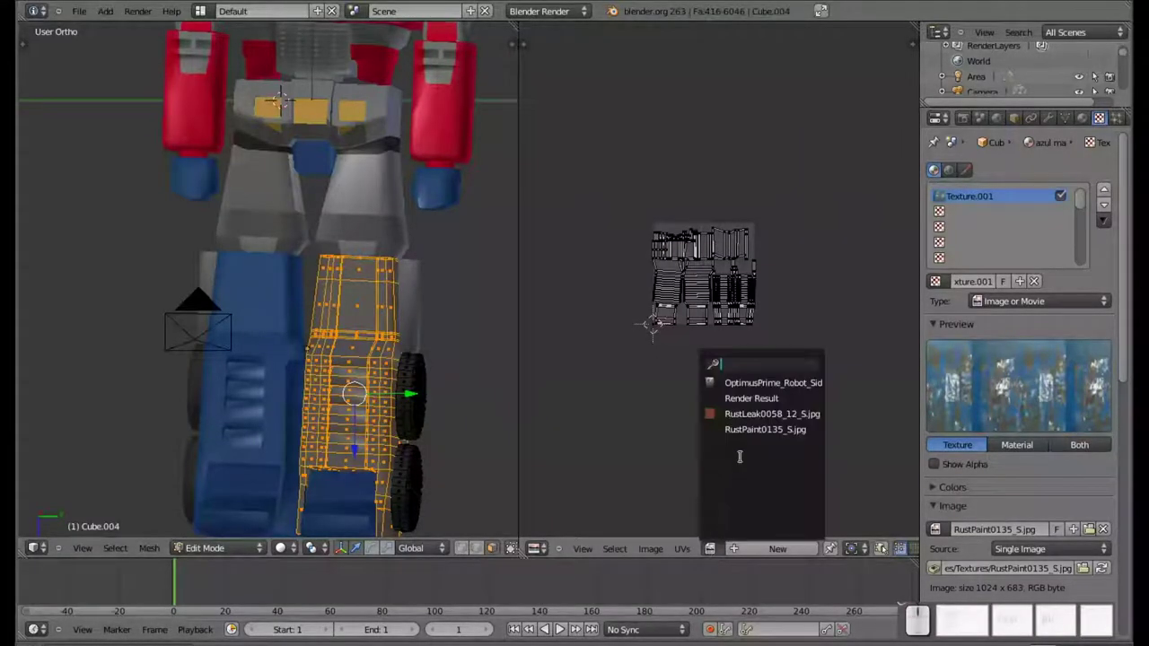
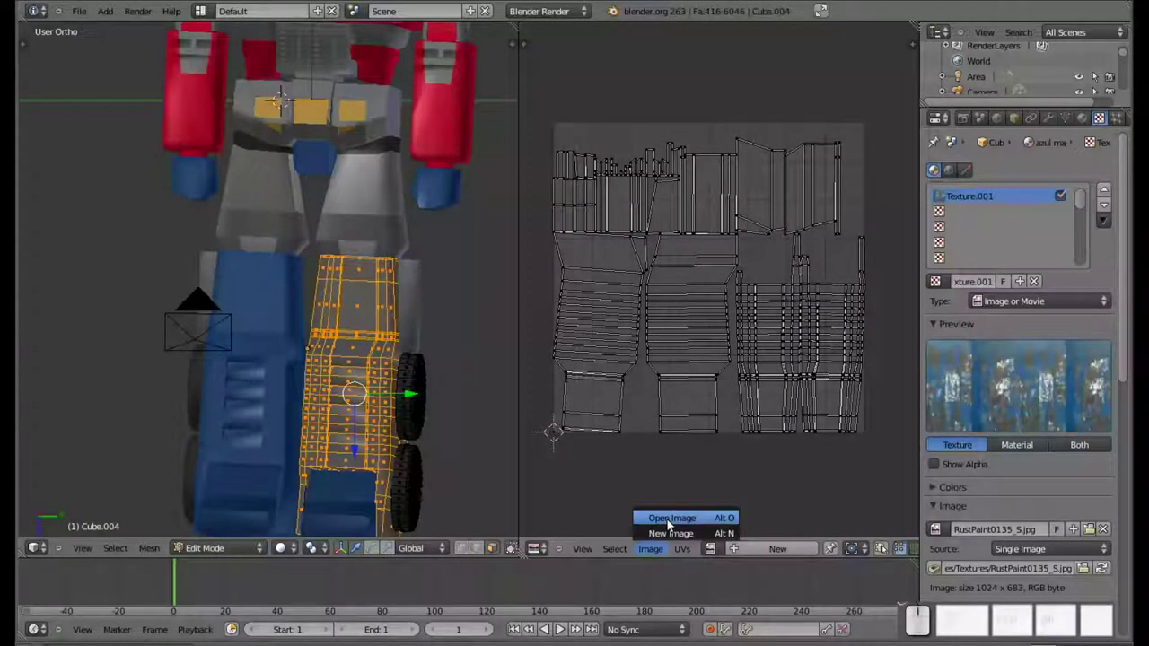
key("Escape")
left_click(765, 551)
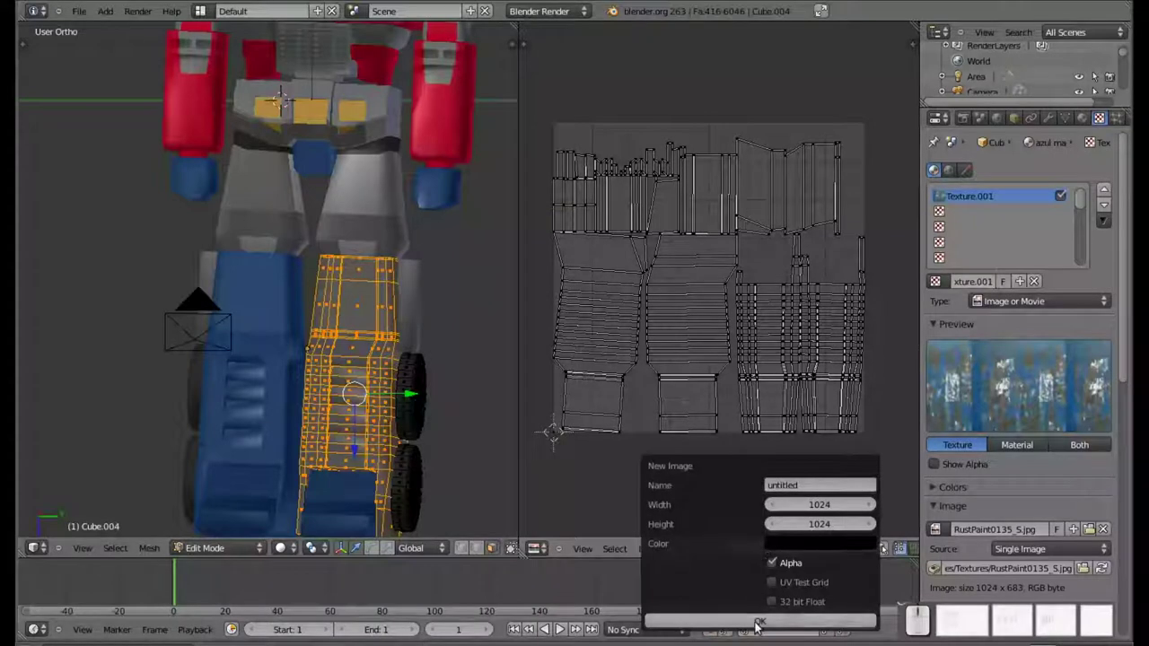
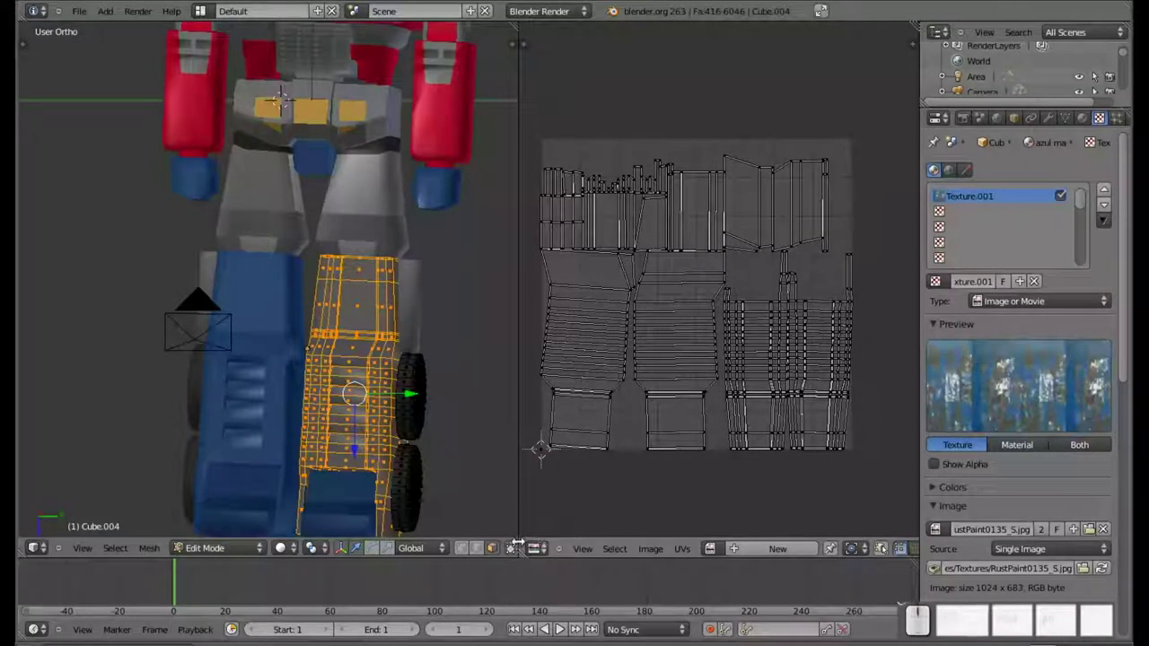
left_click(466, 552)
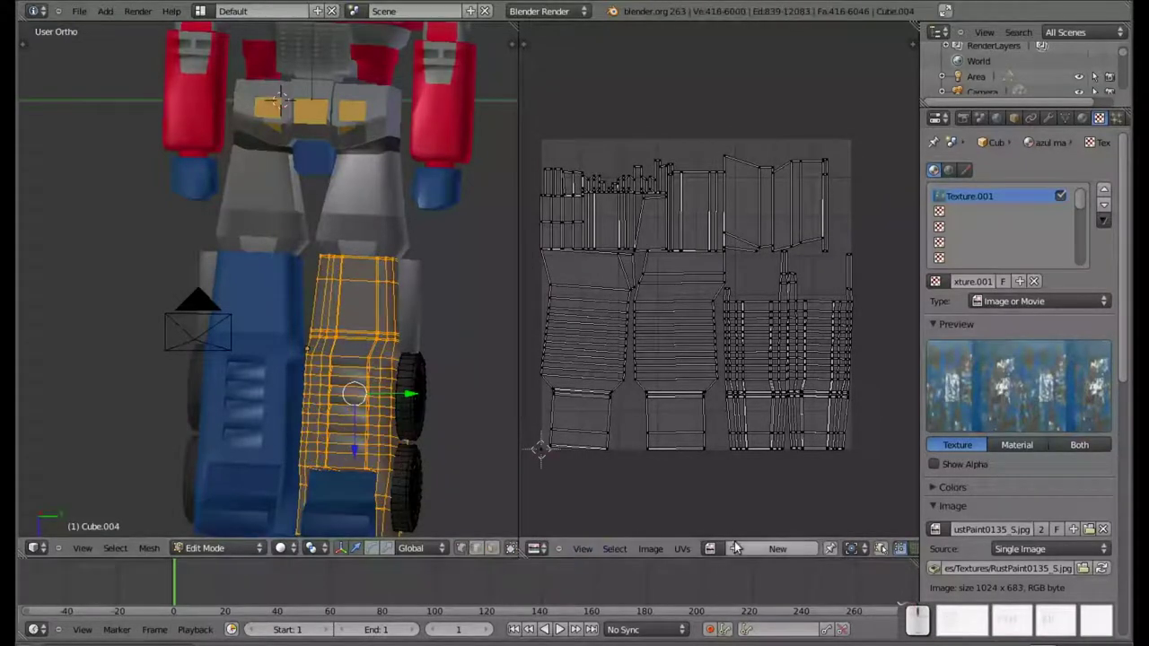
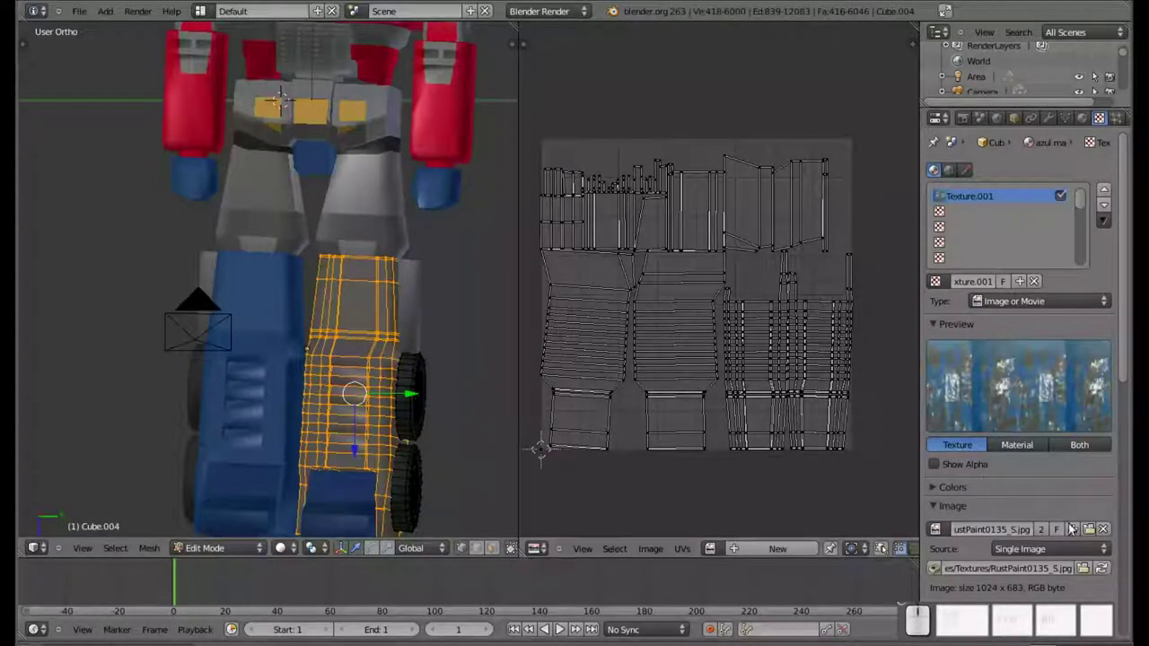
left_click(1049, 533)
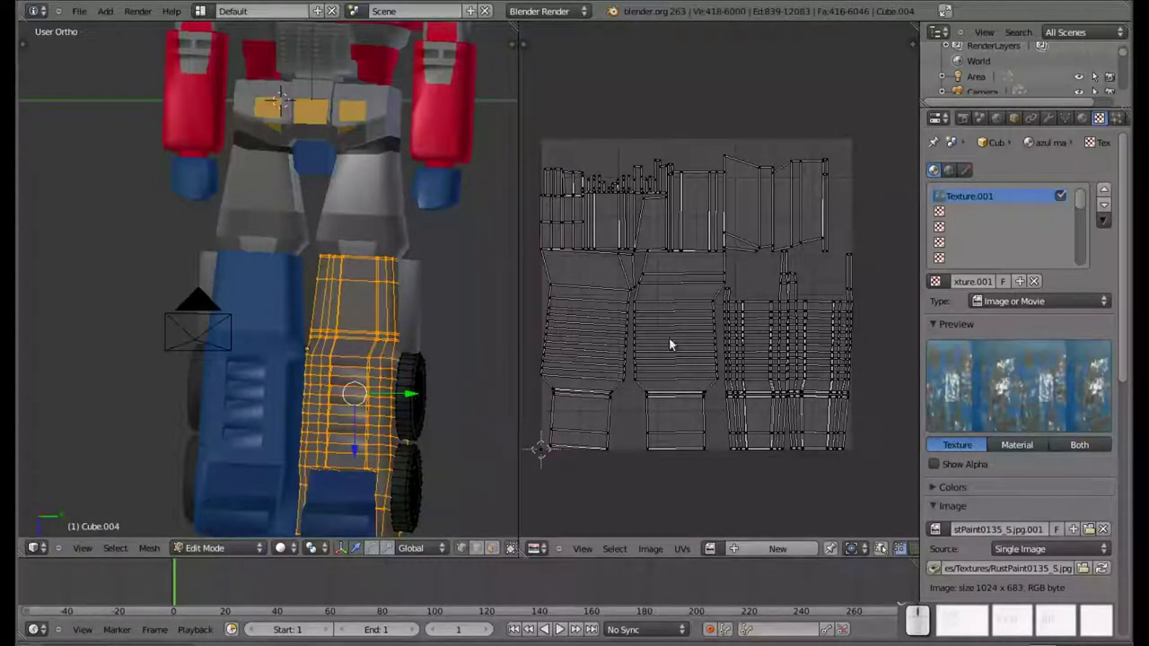
Frame the leg's UV islands to fill the editor and select all of them with A
scroll("down", 3)
scroll("up", 3)
left_click_drag(731, 305, 691, 389)
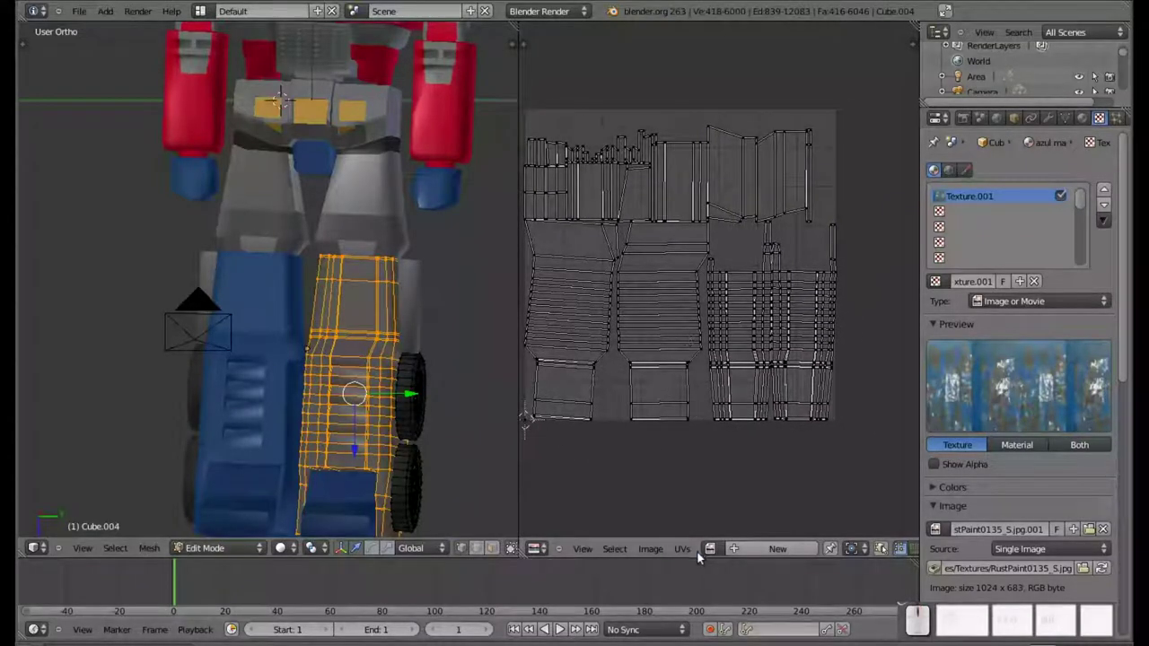
left_click_drag(826, 527, 844, 543)
left_click(865, 552)
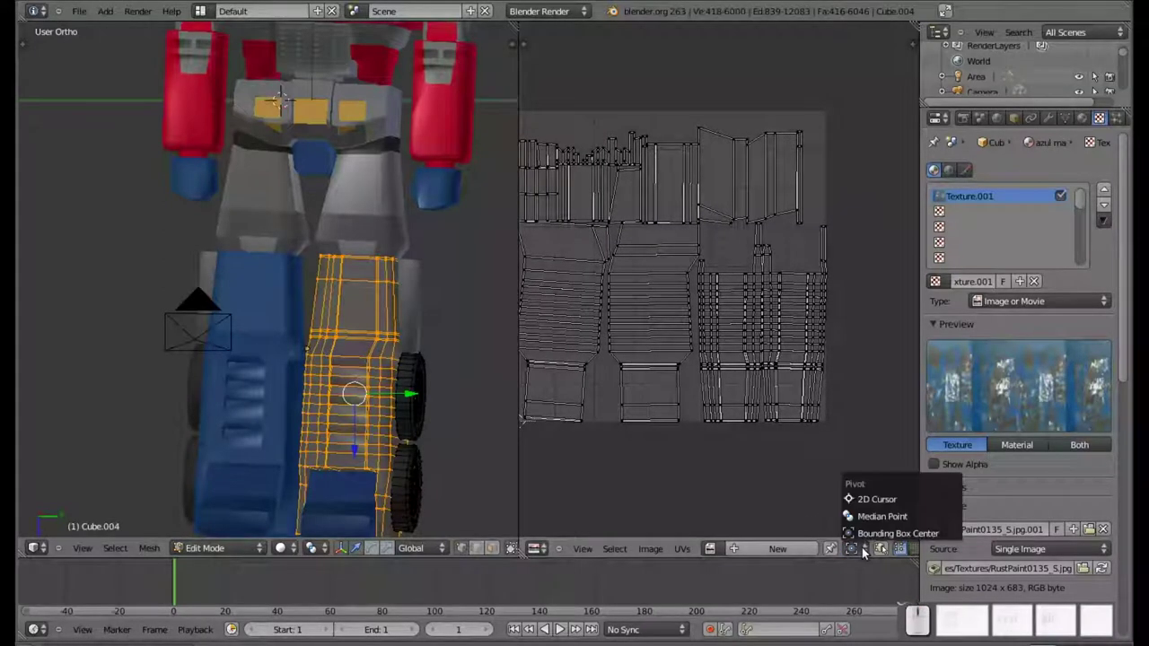
left_click_drag(891, 550, 1086, 200)
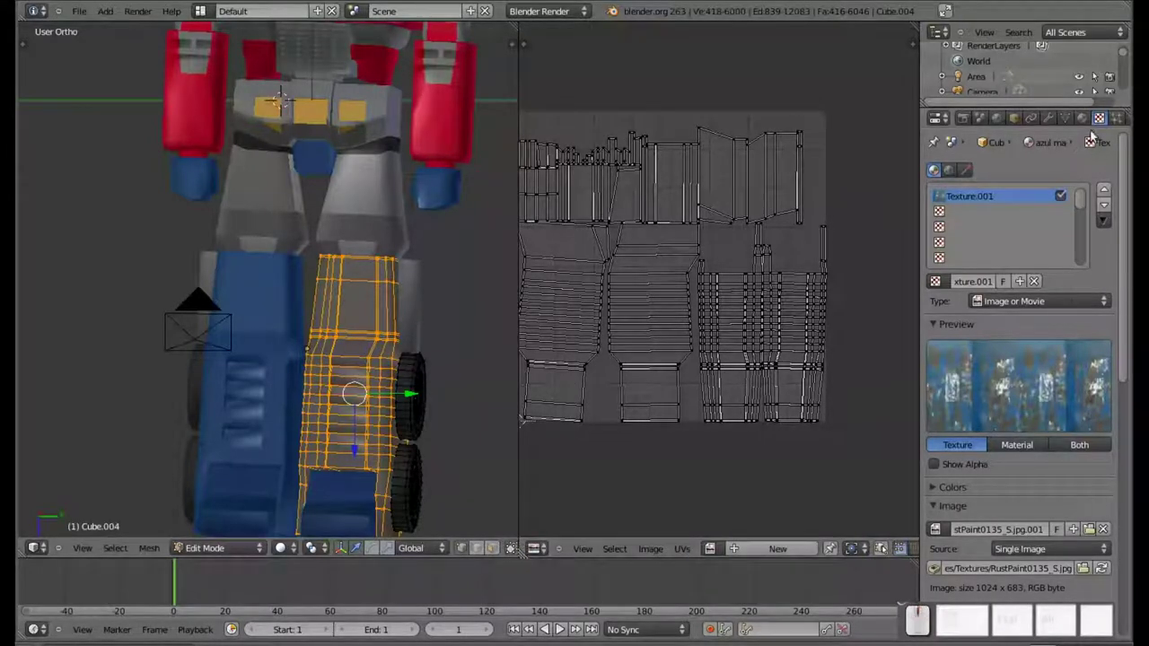
scroll("down", 3)
scroll("down", 3)
scroll("down", 3)
left_click(1033, 474)
left_click(1034, 218)
left_click(1014, 153)
scroll("up", 3)
scroll("up", 3)
right_click(681, 127)
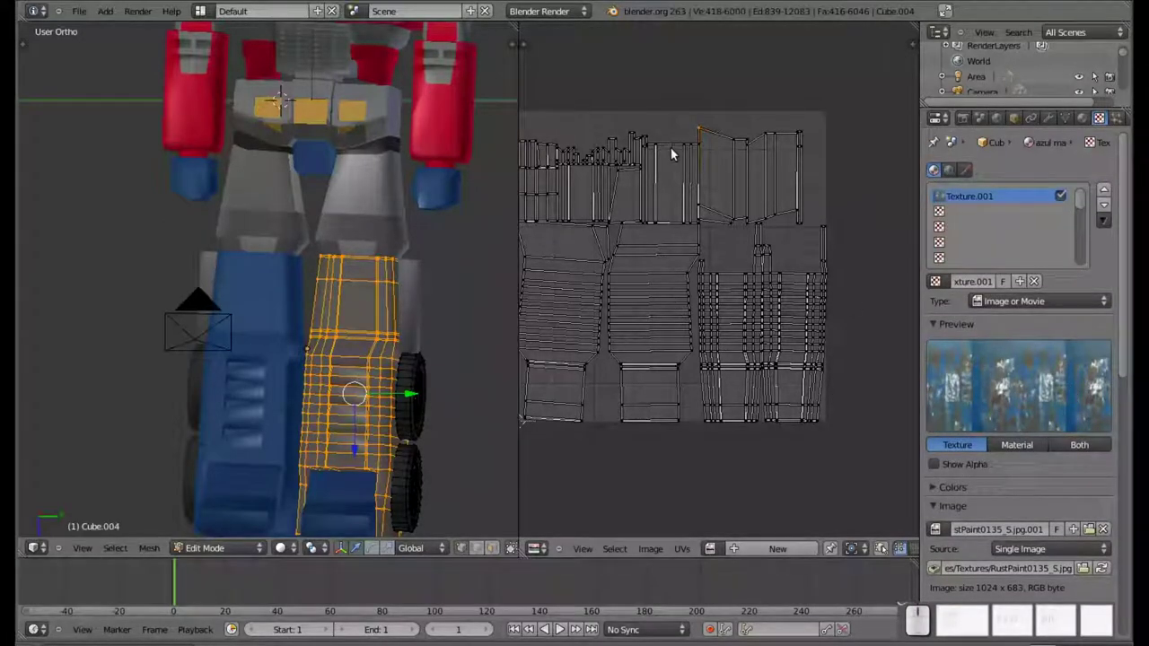
key("a")
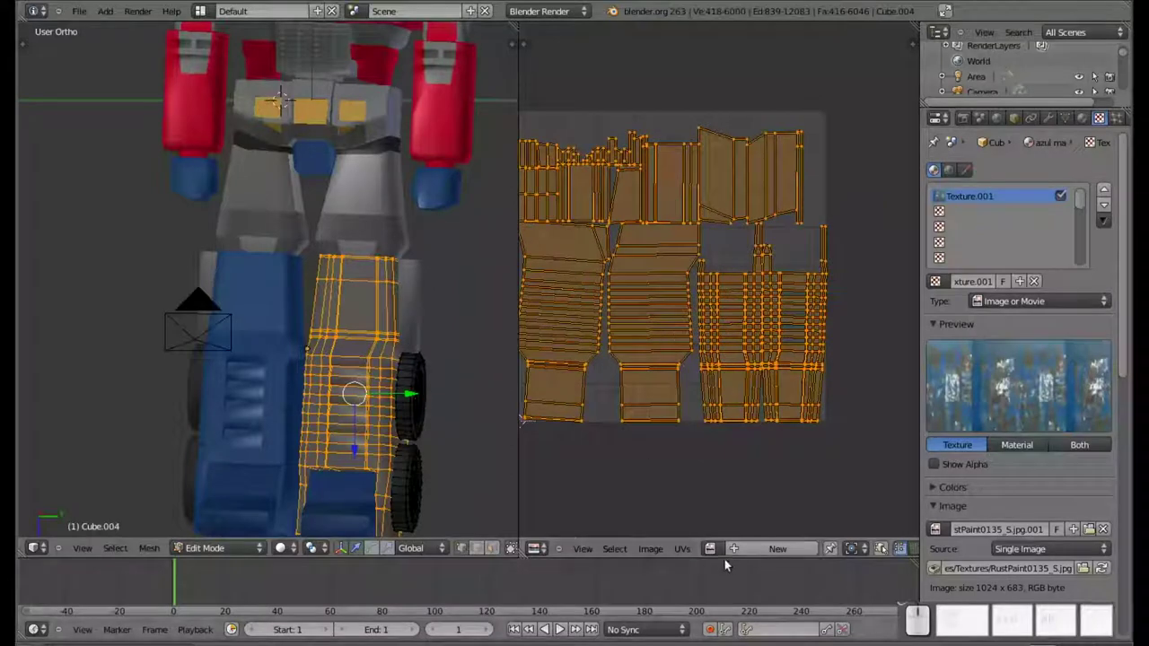
Start an Open Image browse from the Image menu, then cancel it back to the UV layout
left_click(661, 553)
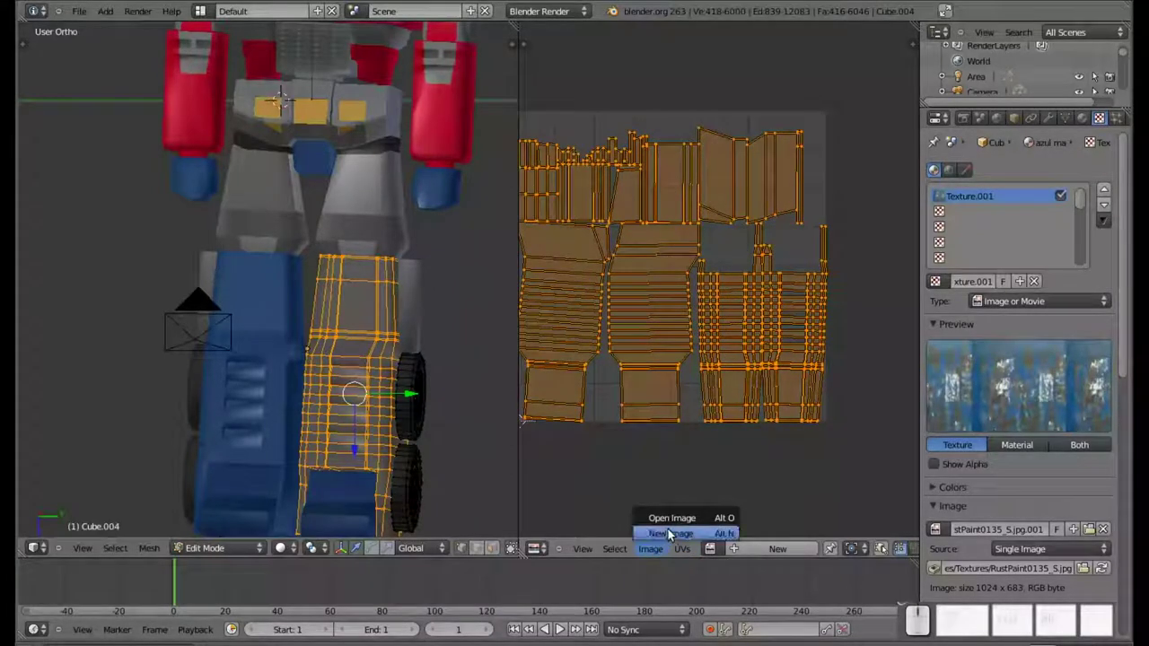
left_click(688, 556)
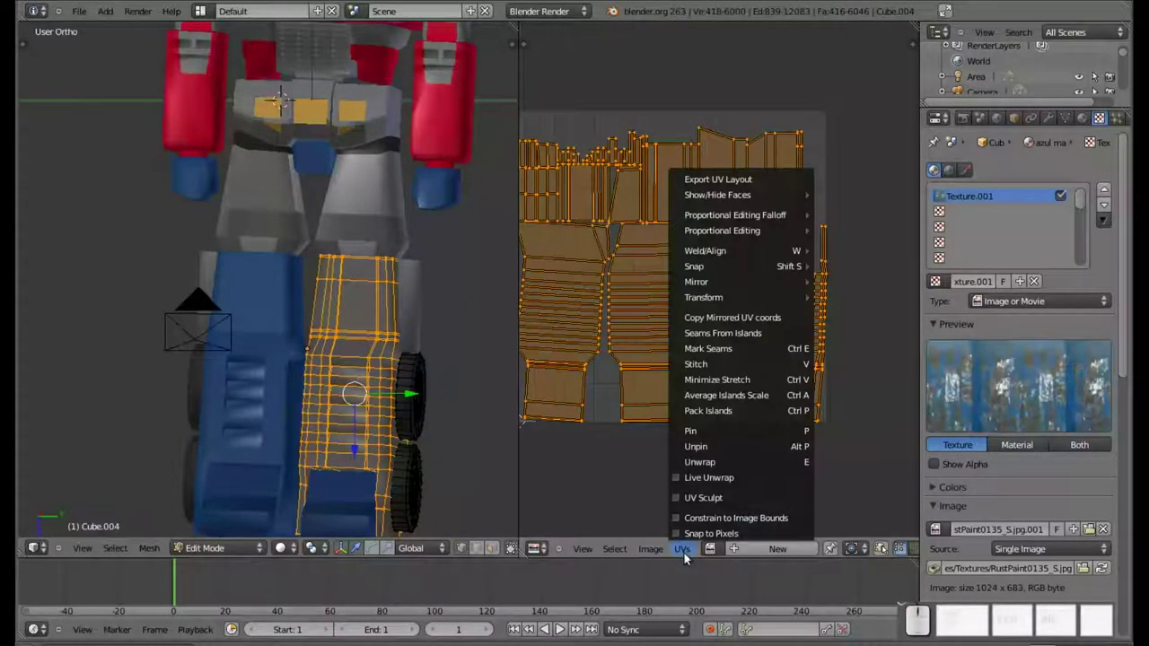
left_click(656, 551)
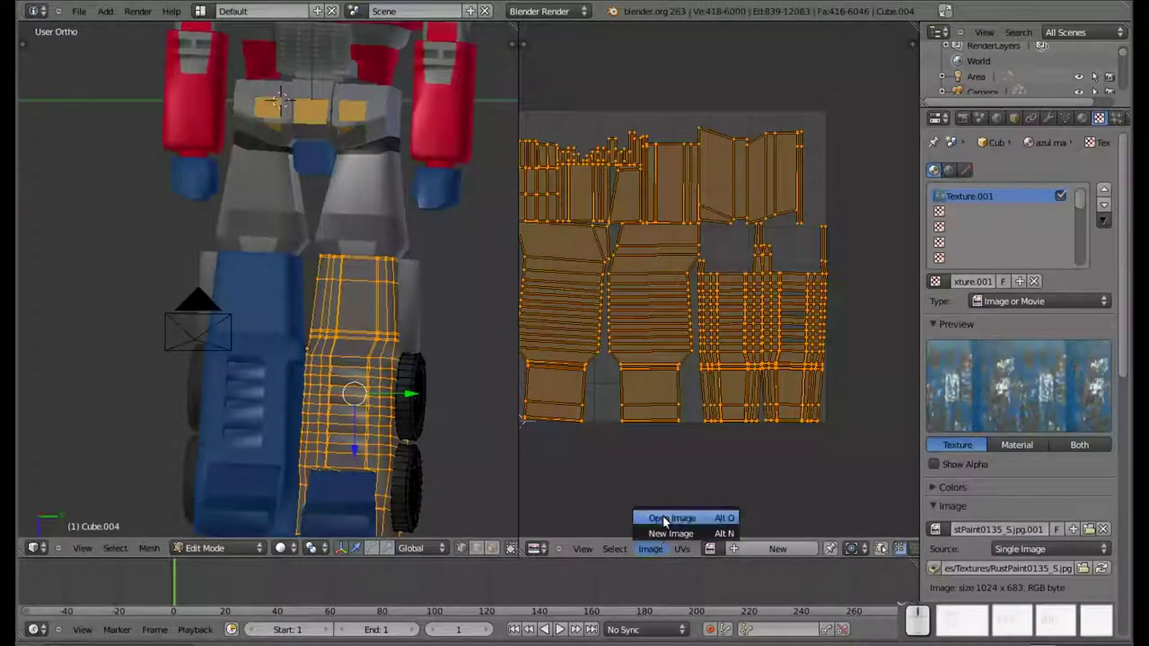
left_click(667, 520)
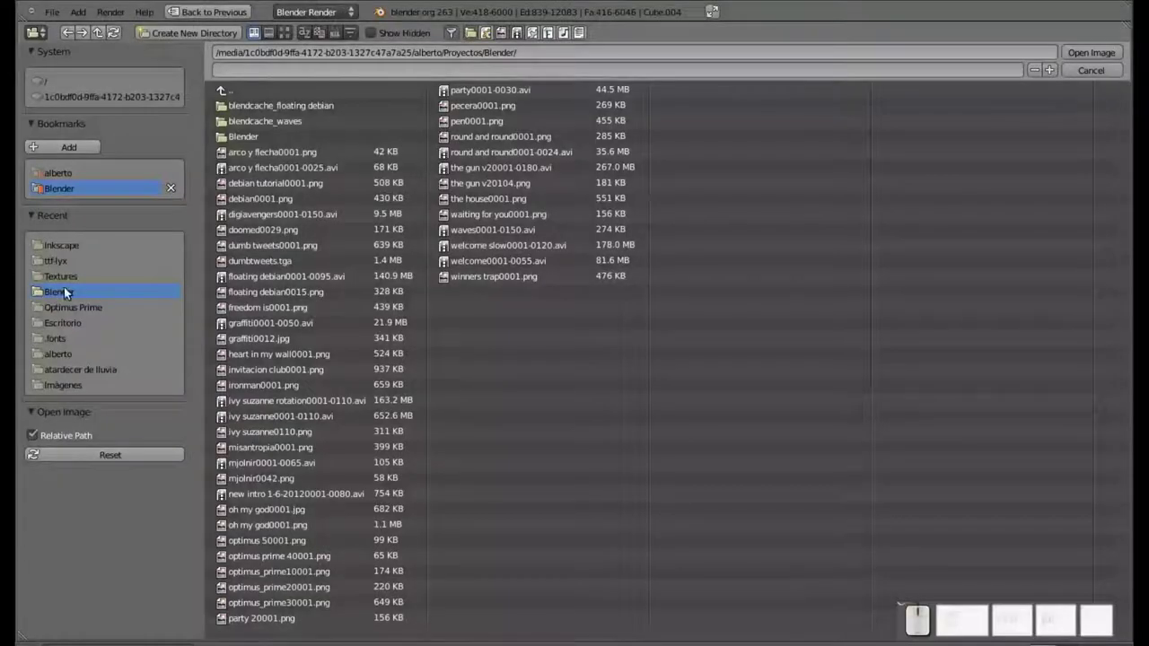
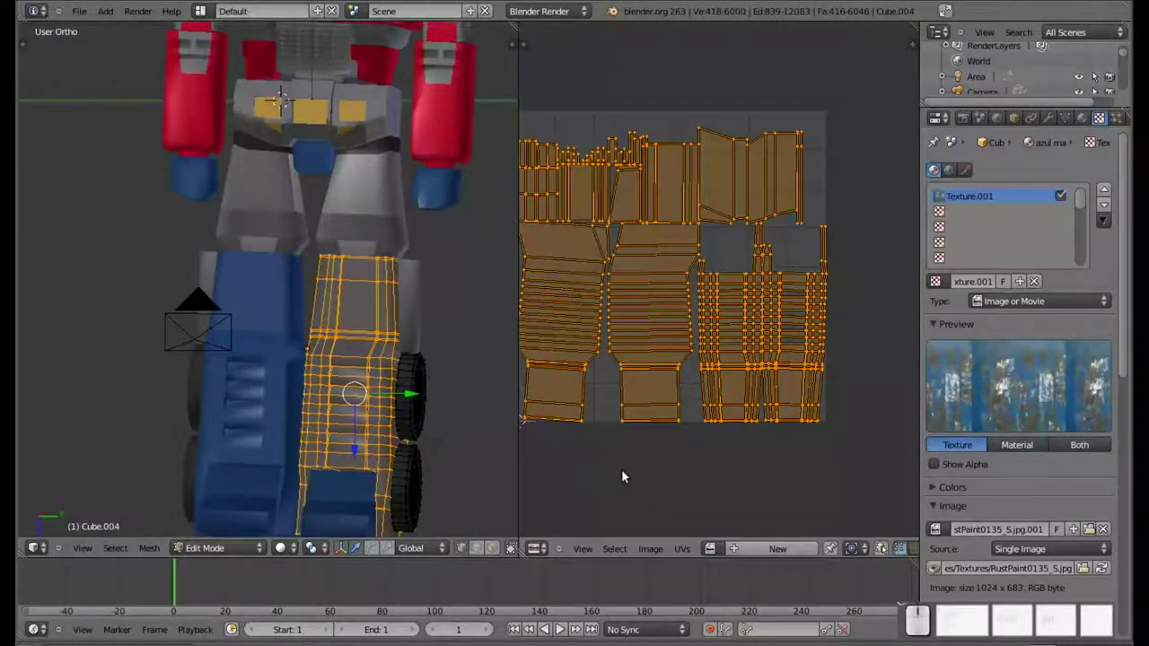
left_click_drag(626, 474, 642, 468)
scroll("up", 3)
scroll("down", 3)
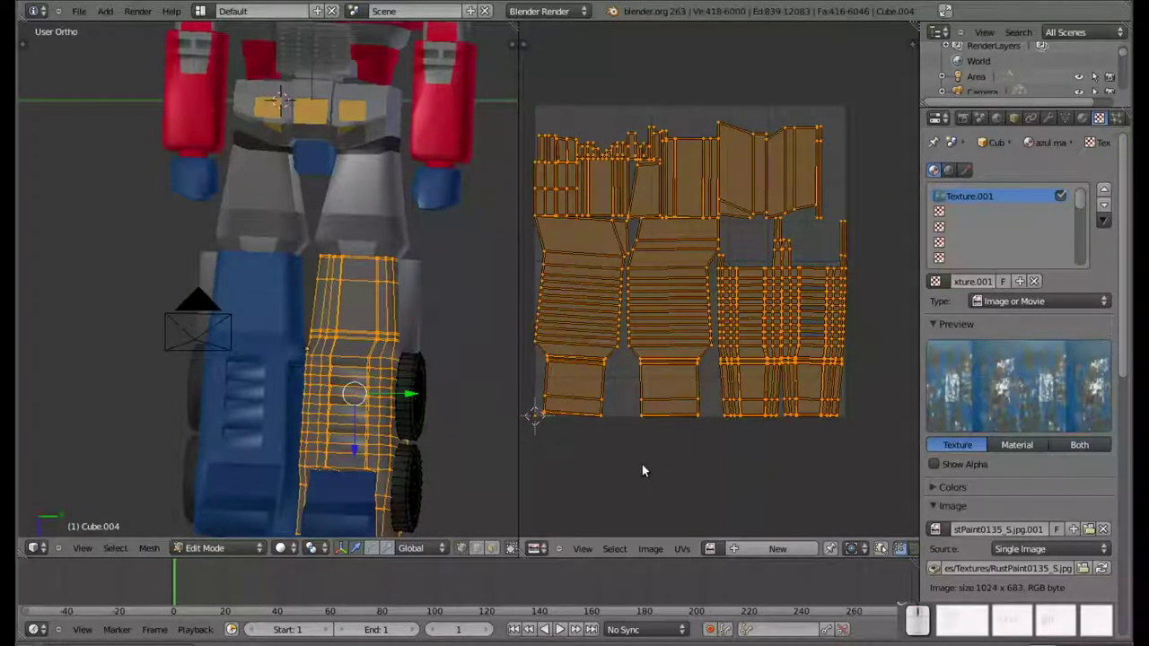
Render with F12 and inspect the robot's rusty red body and weathered blue legs
key("F12")
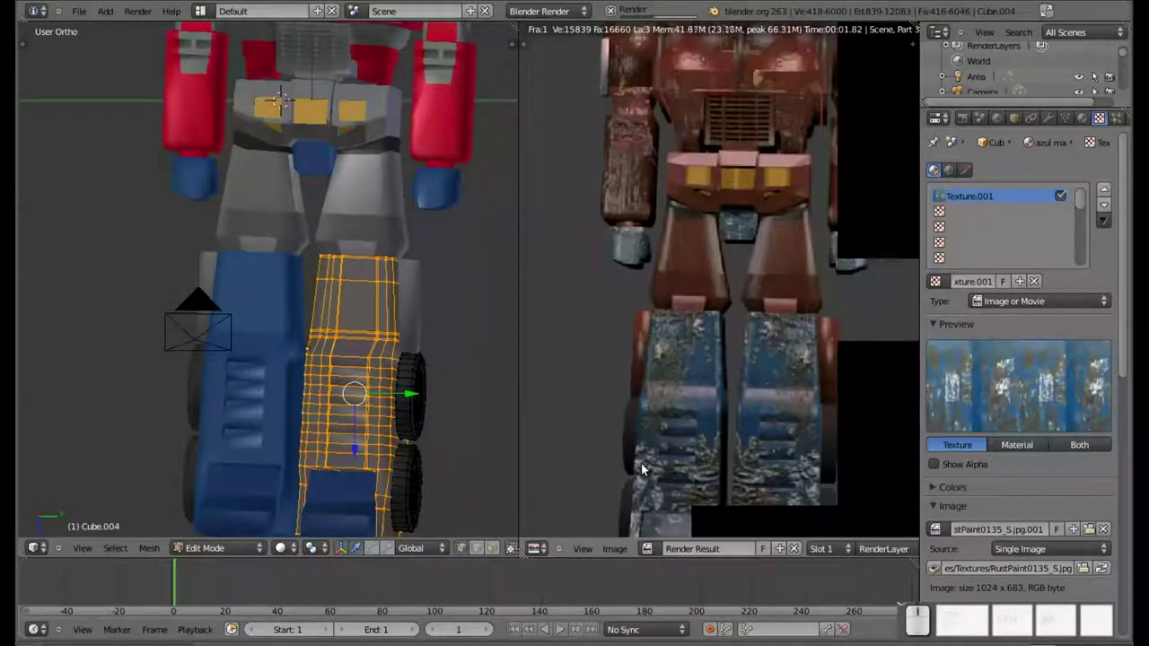
scroll("down", 3)
left_click_drag(743, 226, 748, 309)
scroll("up", 3)
scroll("down", 3)
scroll("up", 3)
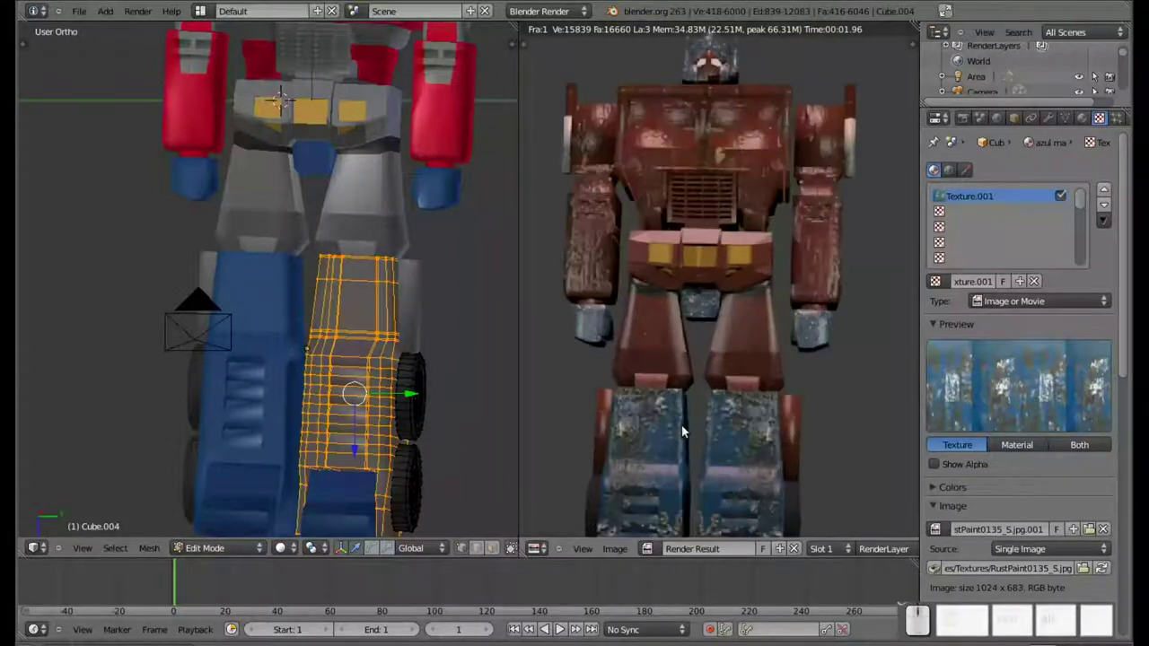
scroll("down", 3)
scroll("down", 3)
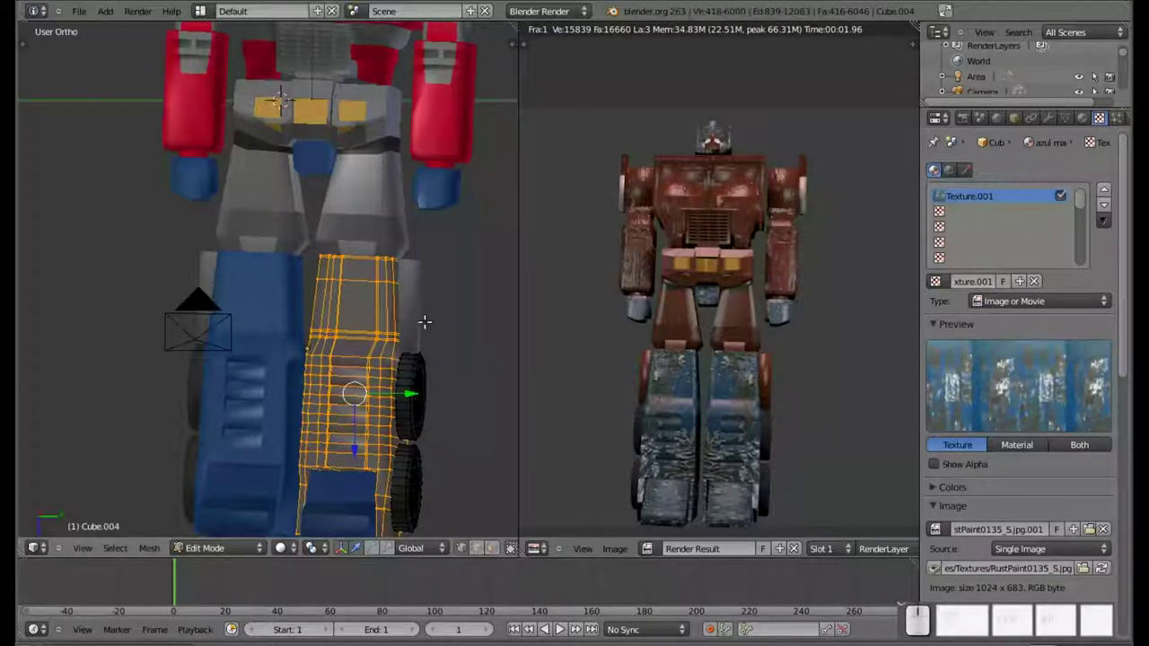
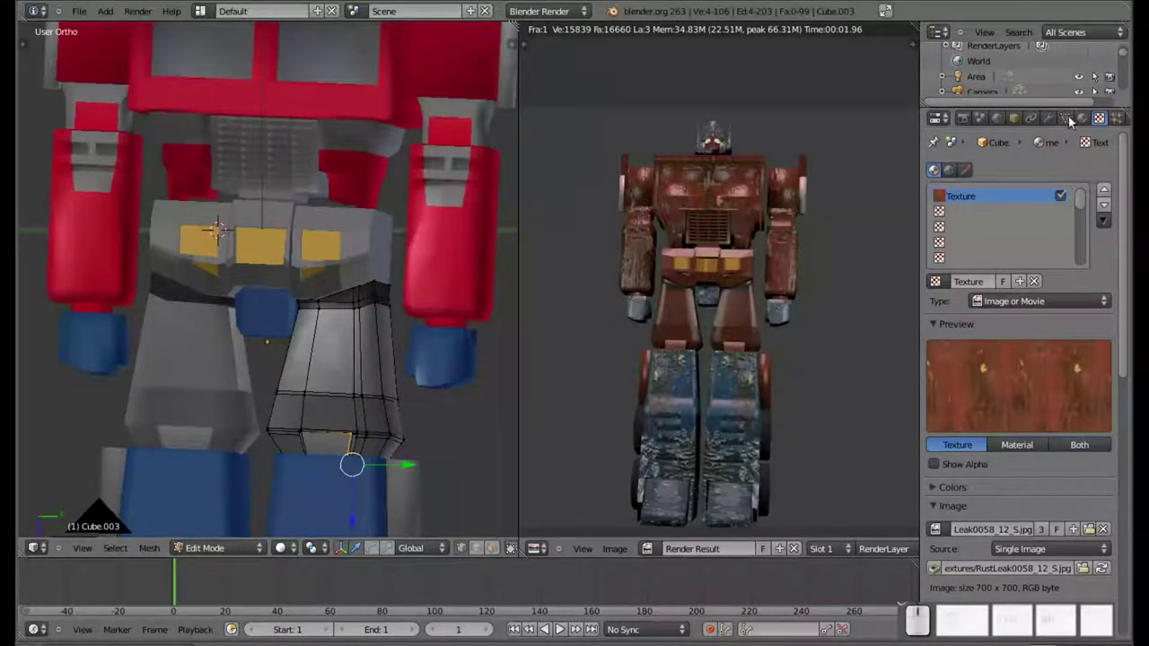
Pick the metal oscuro material on the thigh piece
left_click(1088, 124)
scroll("up", 3)
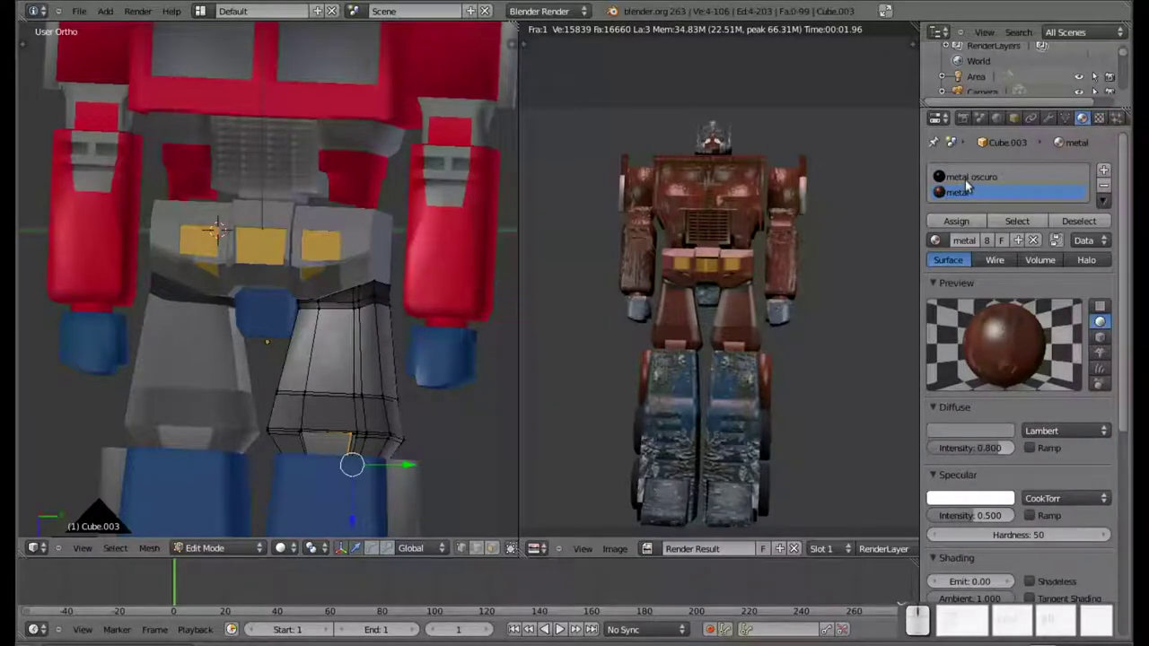
left_click(970, 185)
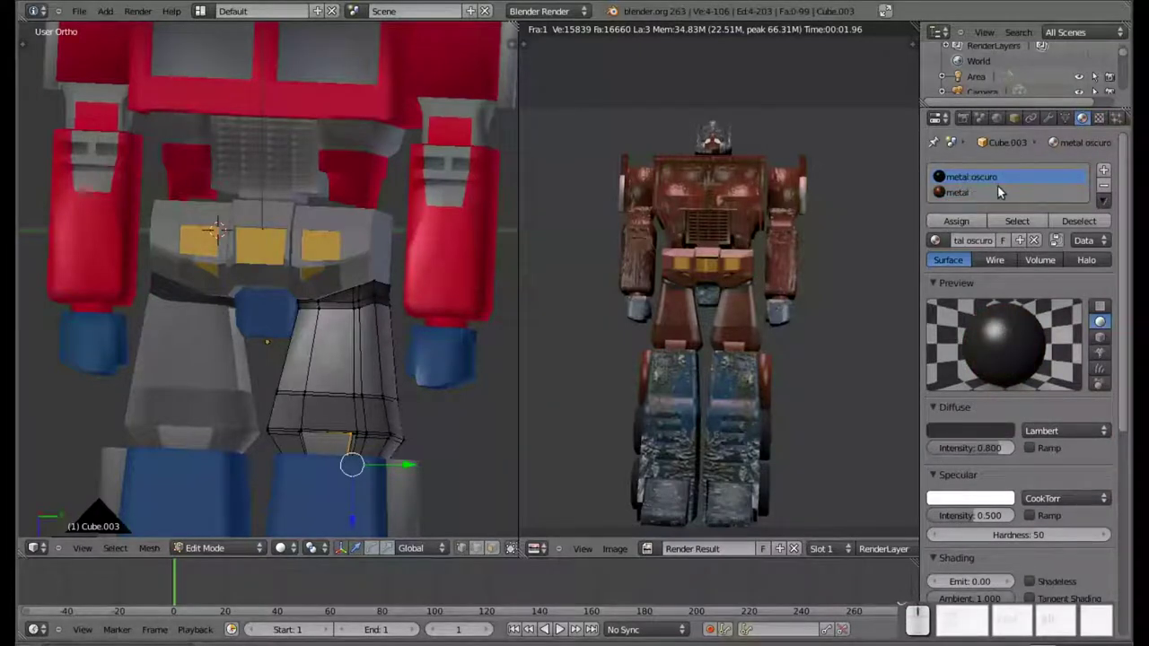
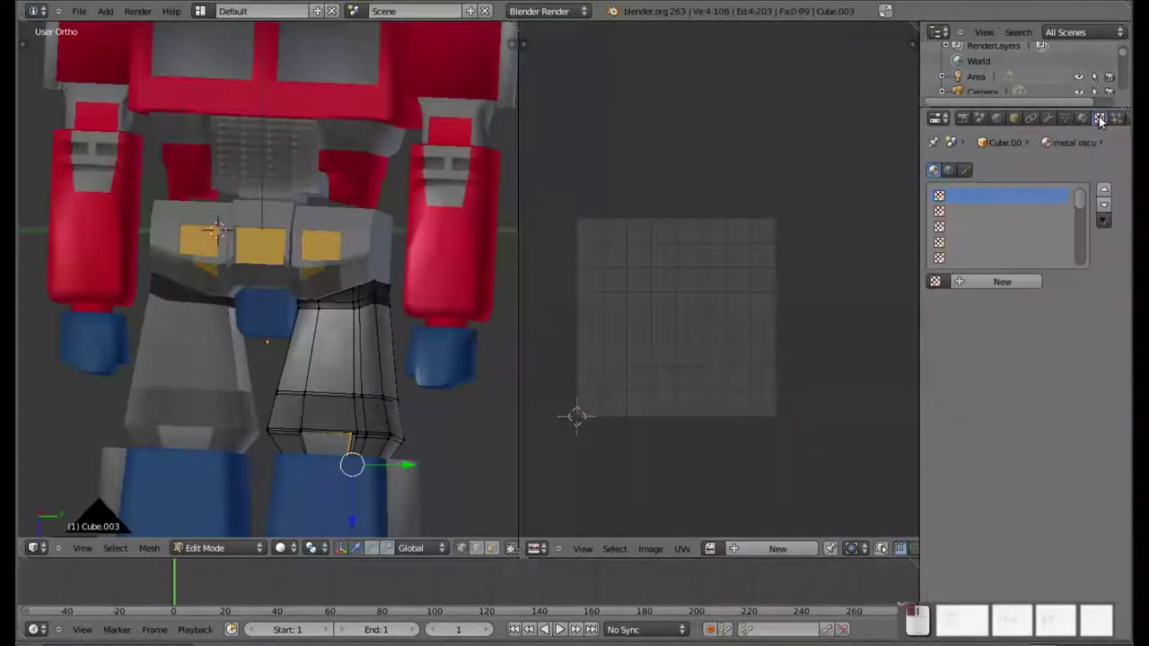
Add a new Image or Movie texture and load RustPaint0200_S.jpg into it
left_click(1002, 295)
left_click(1010, 303)
left_click(1017, 204)
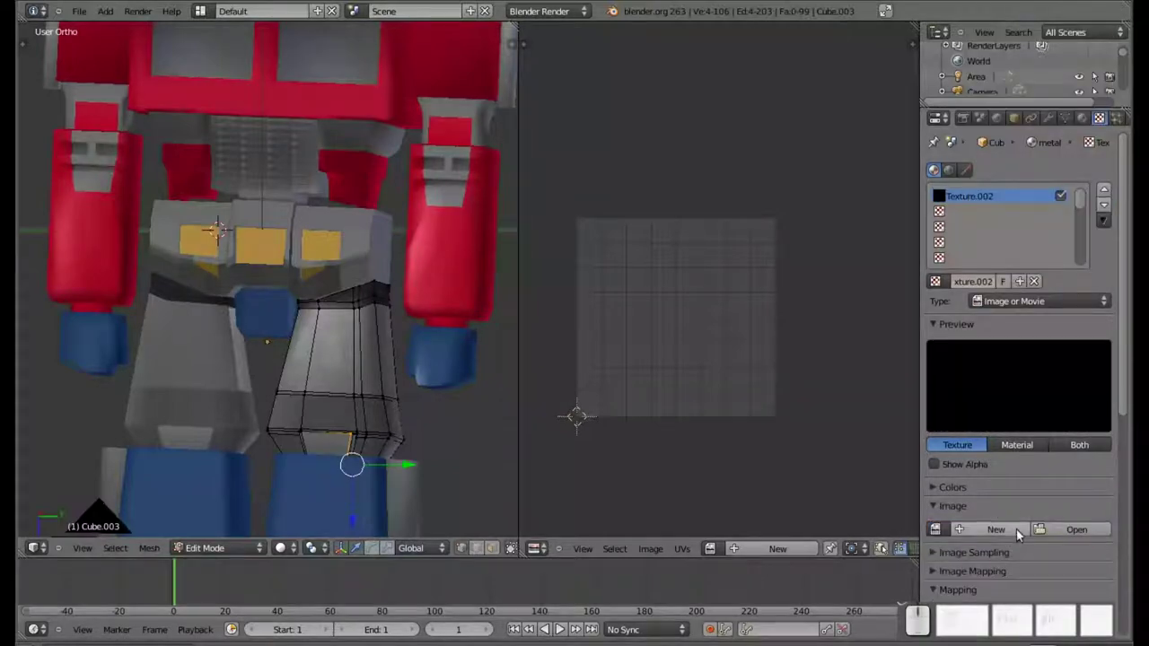
left_click(1068, 534)
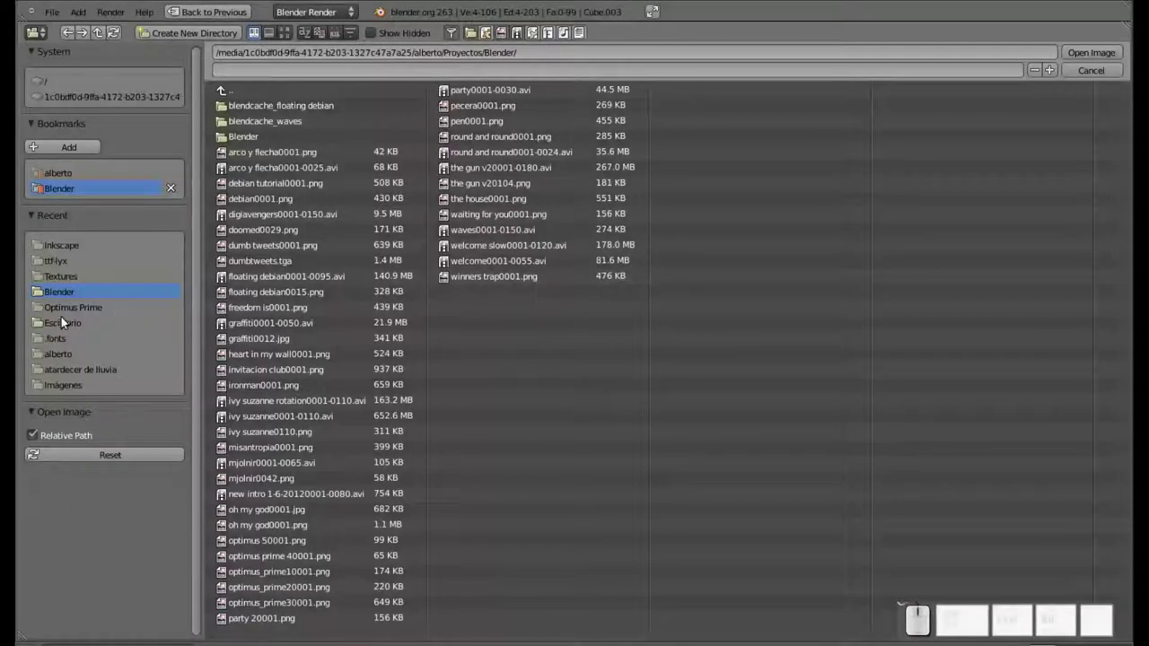
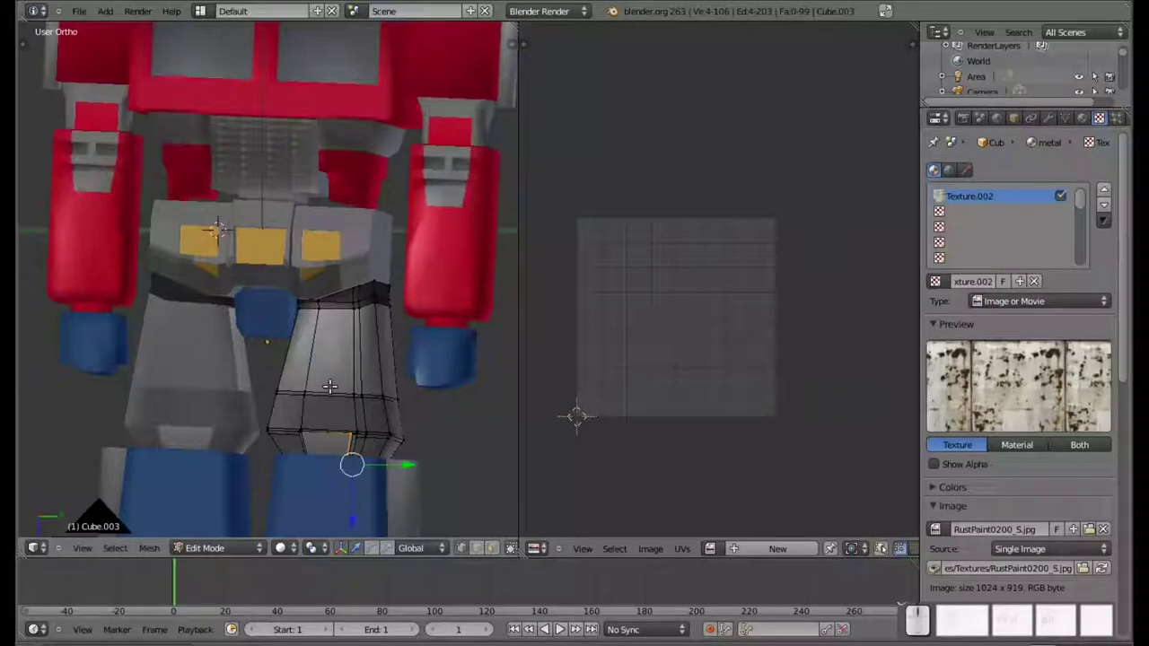
scroll("down", 3)
key("l")
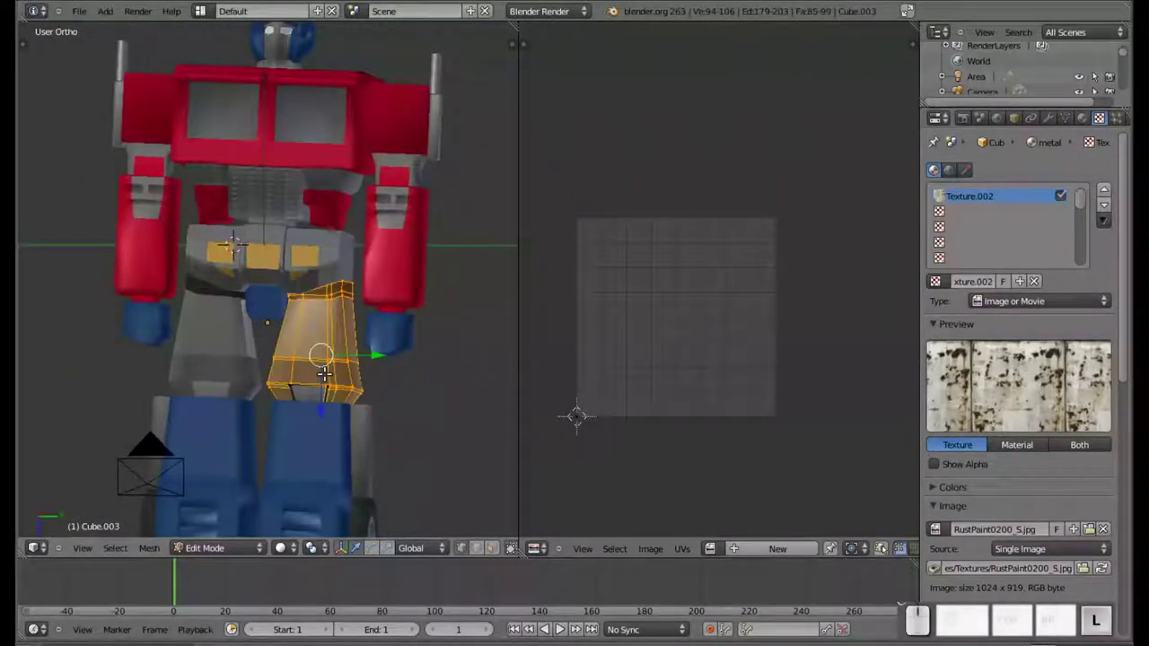
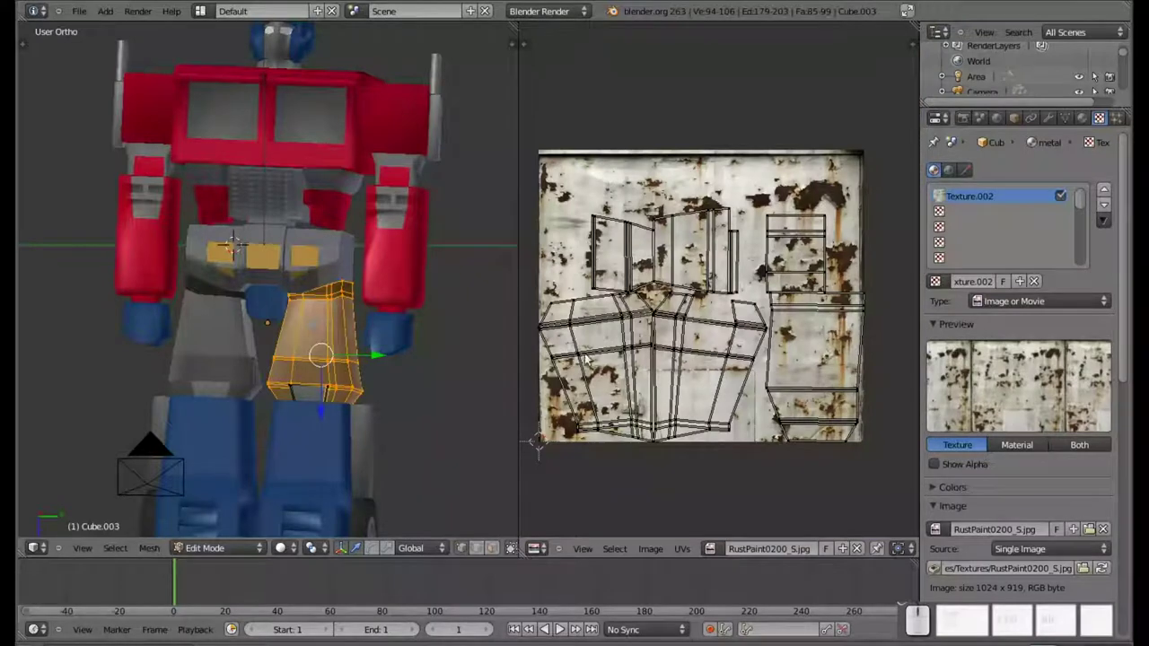
Test-render, then set the rust texture's mapping coordinates to UV
key("F12")
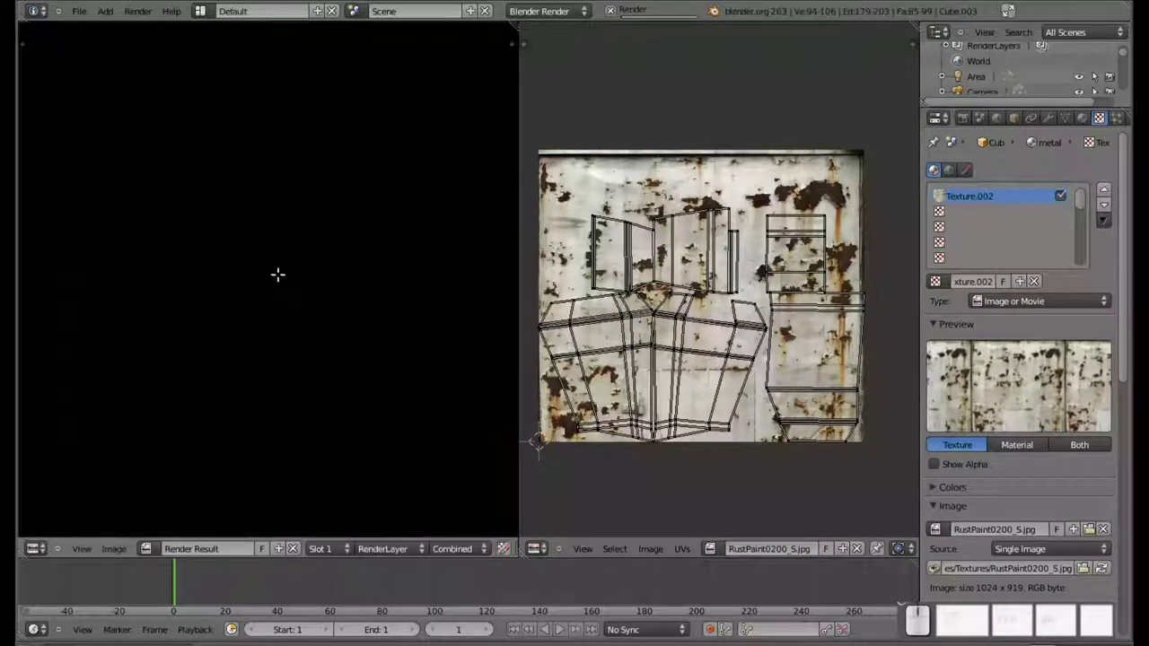
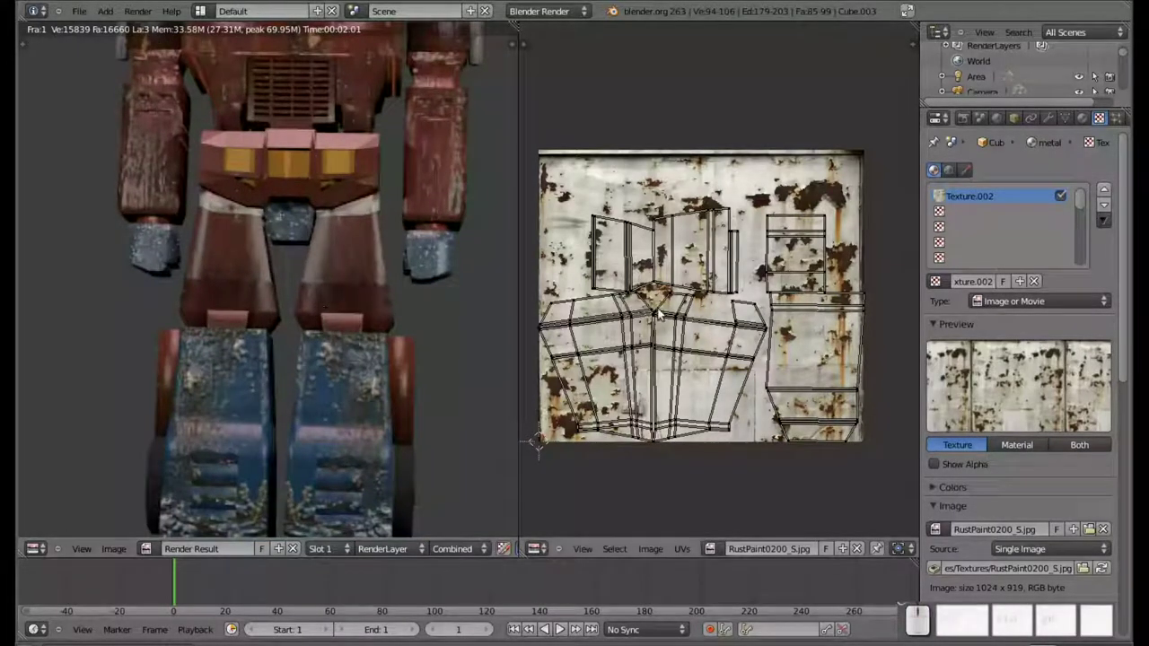
scroll("down", 3)
left_click(1034, 271)
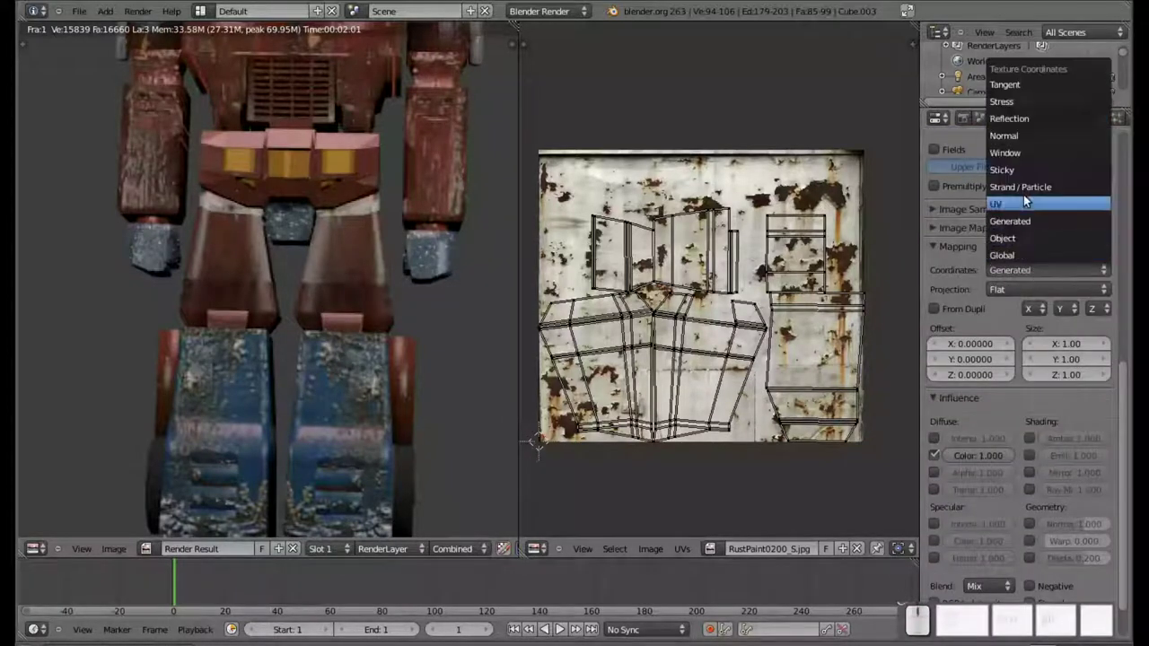
left_click(1028, 200)
scroll("down", 3)
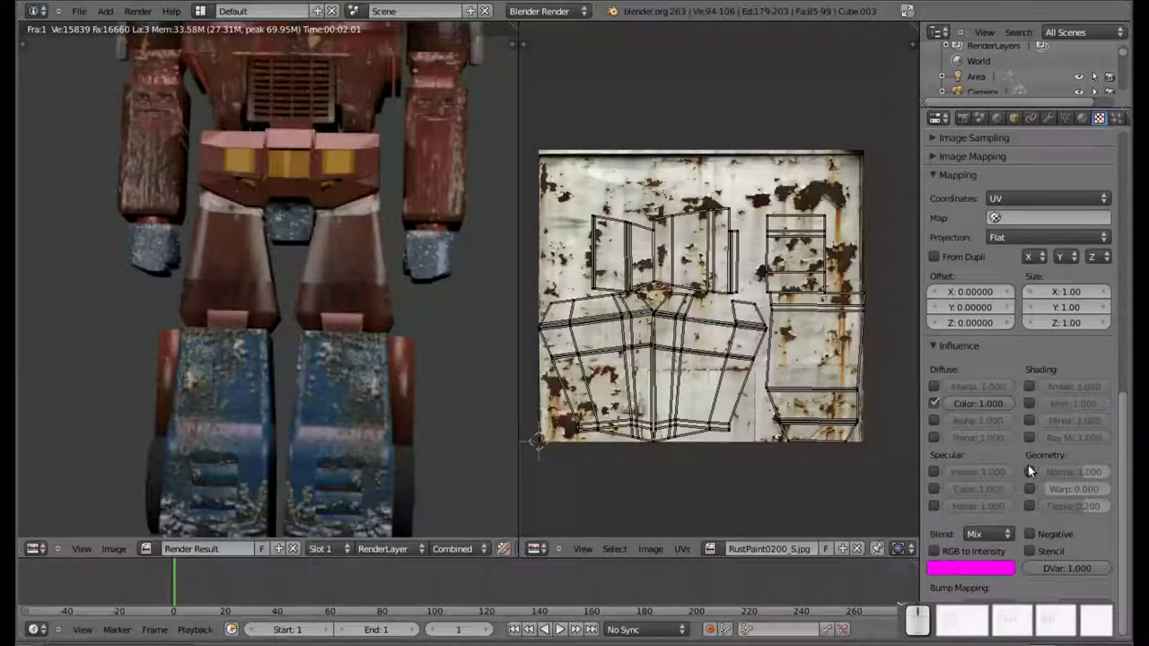
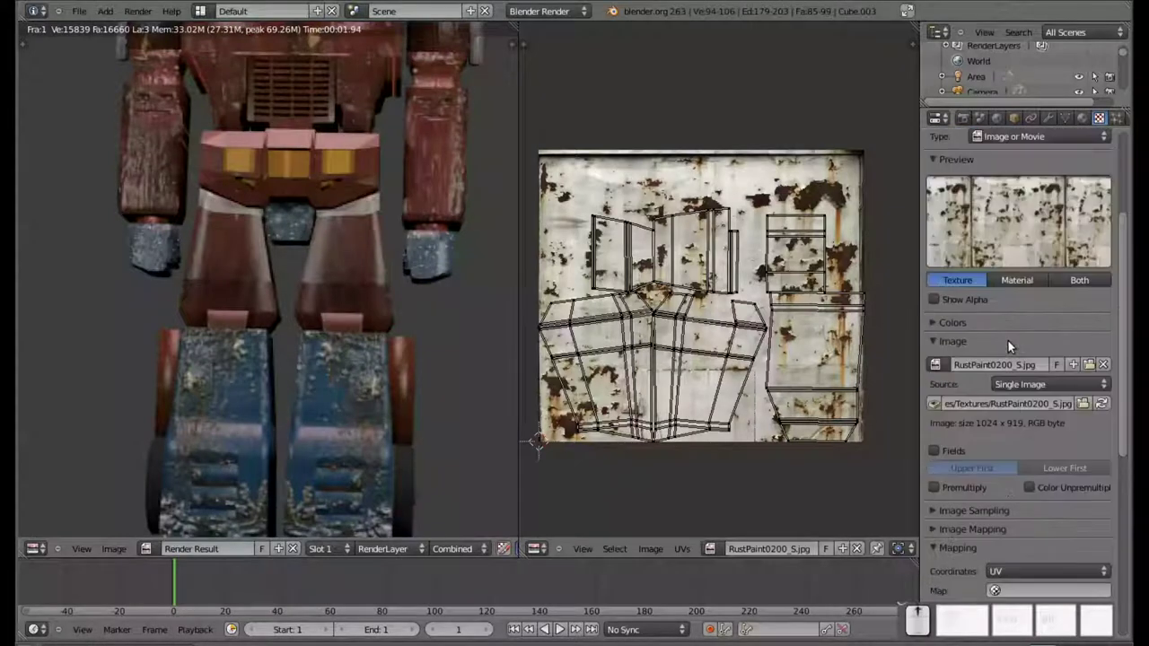
scroll("up", 3)
Return to the metal oscuro material settings and back to the 3D view
left_click(1094, 123)
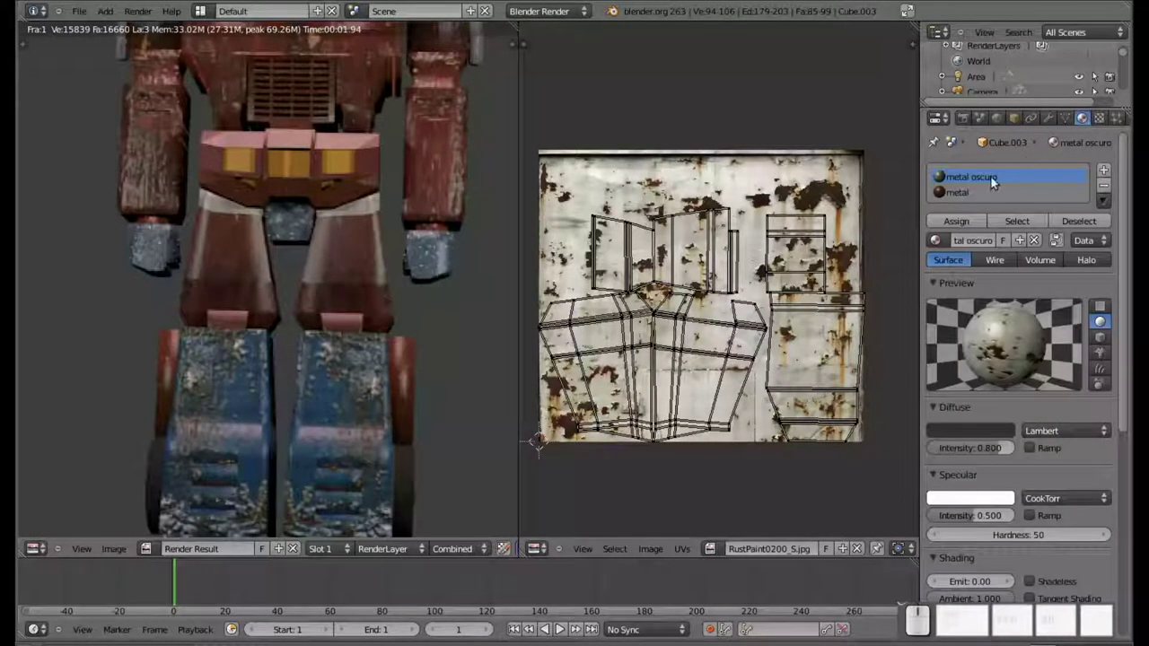
left_click(991, 181)
scroll("up", 3)
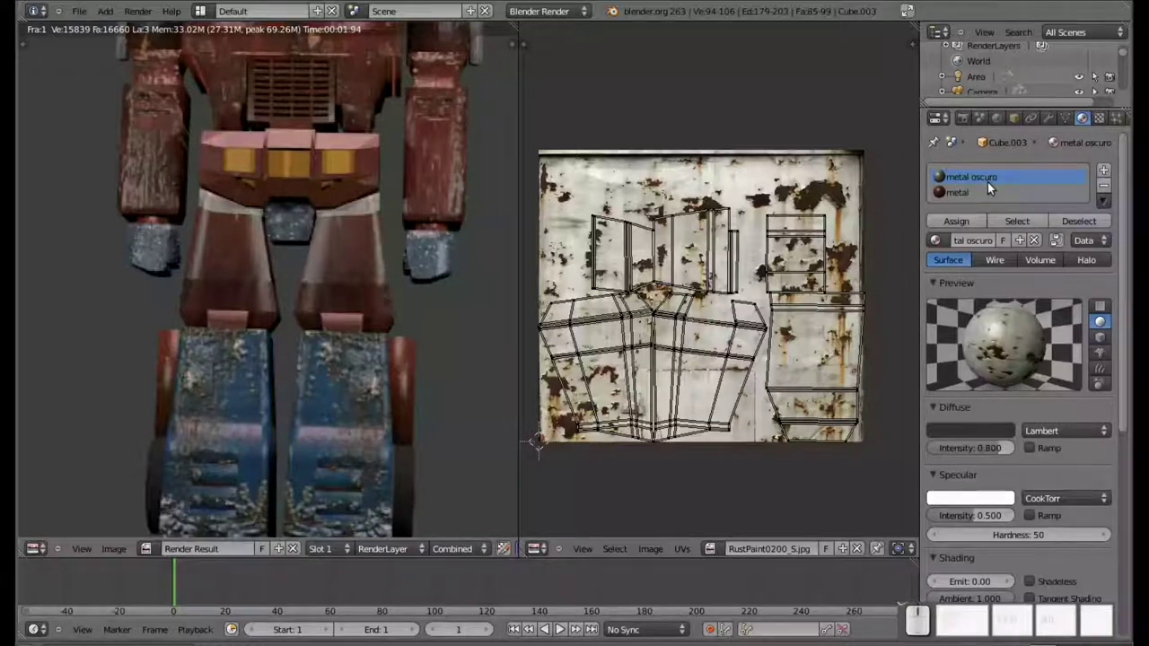
key("Escape")
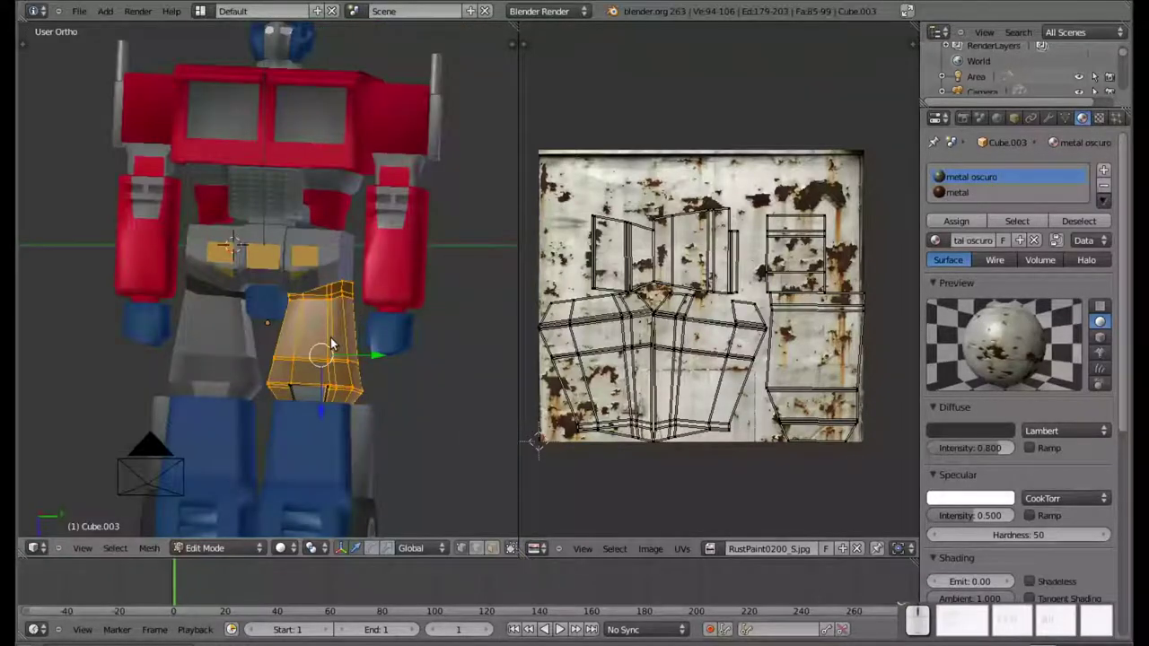
Select the hip piece in Object Mode and bring up its material's texture settings
right_click(334, 260)
key("Tab")
right_click(332, 260)
right_click(345, 260)
left_click(960, 180)
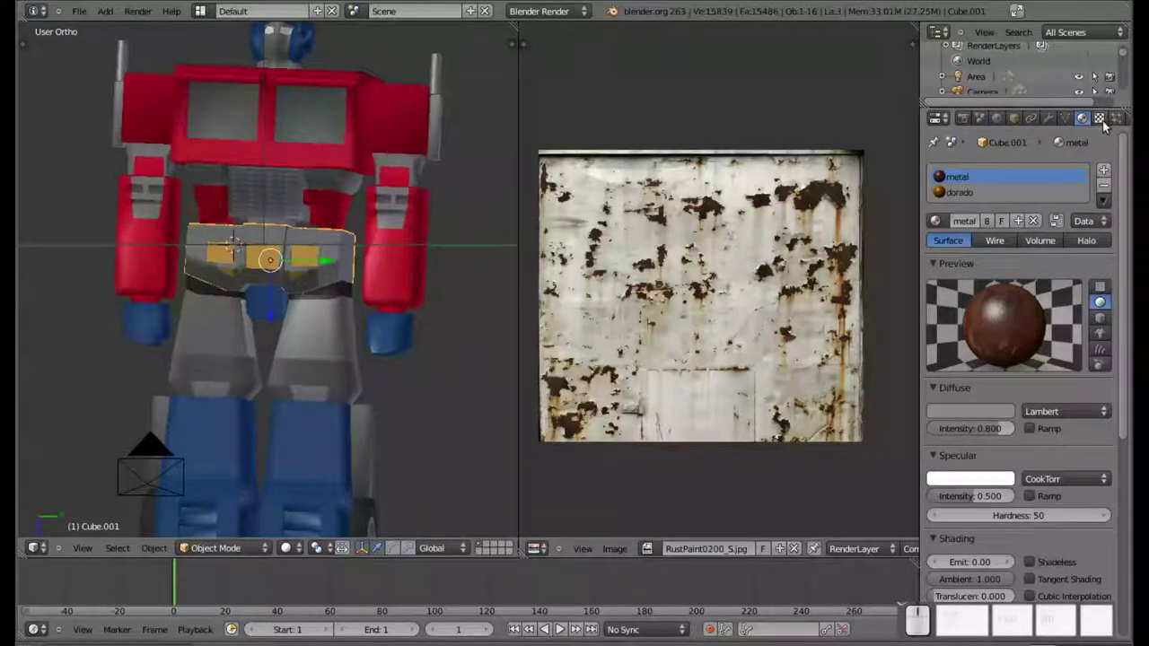
left_click(1107, 123)
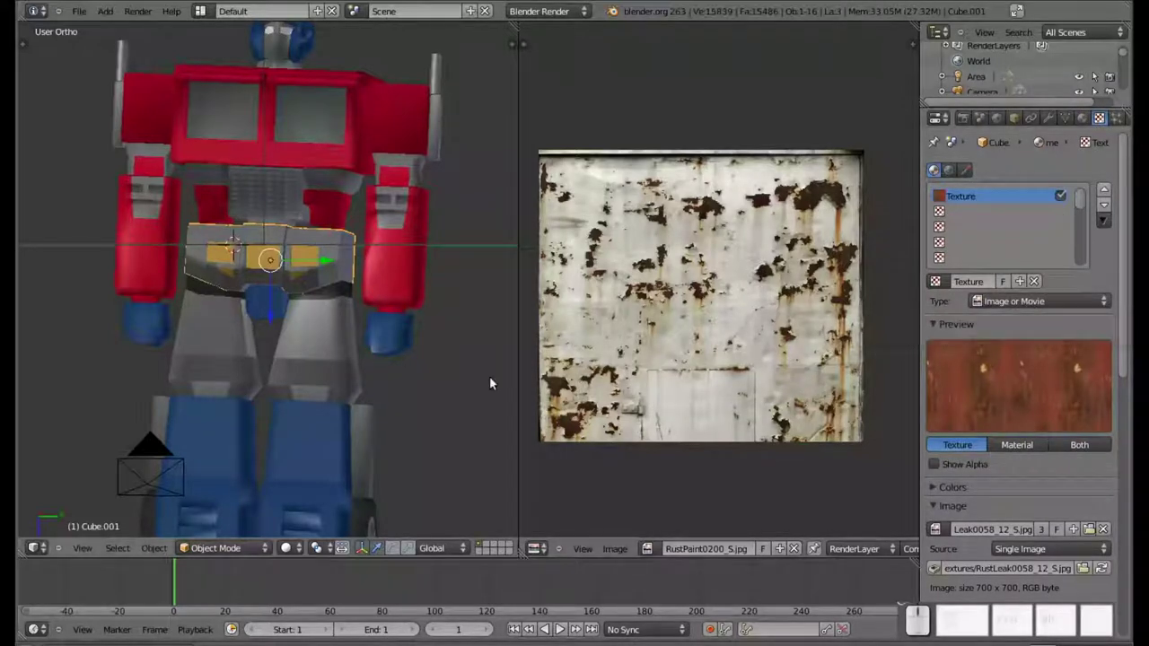
Swap the texture to RustPaint0200_S, unwrap all hip faces, and list the loaded images
key("Tab")
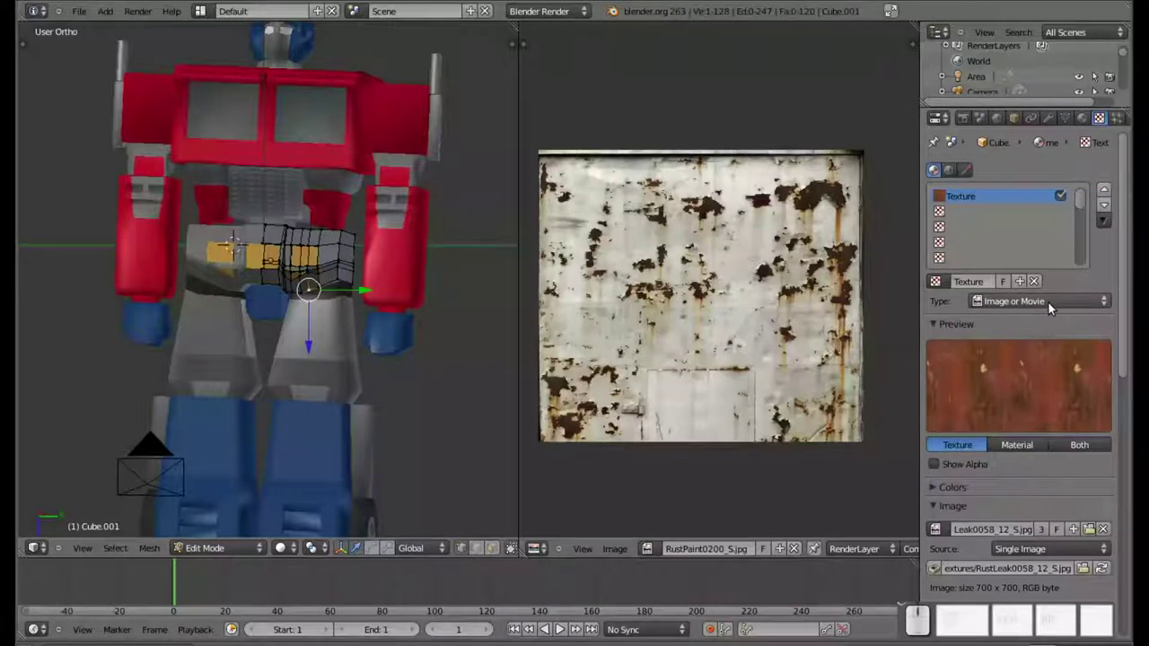
left_click(981, 309)
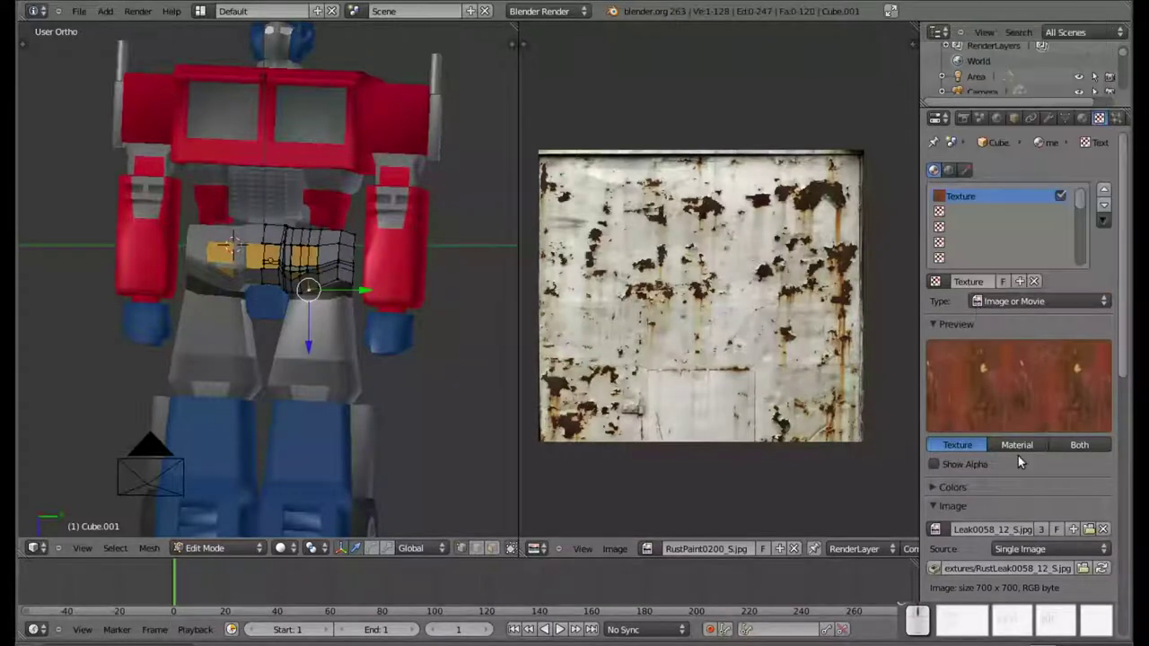
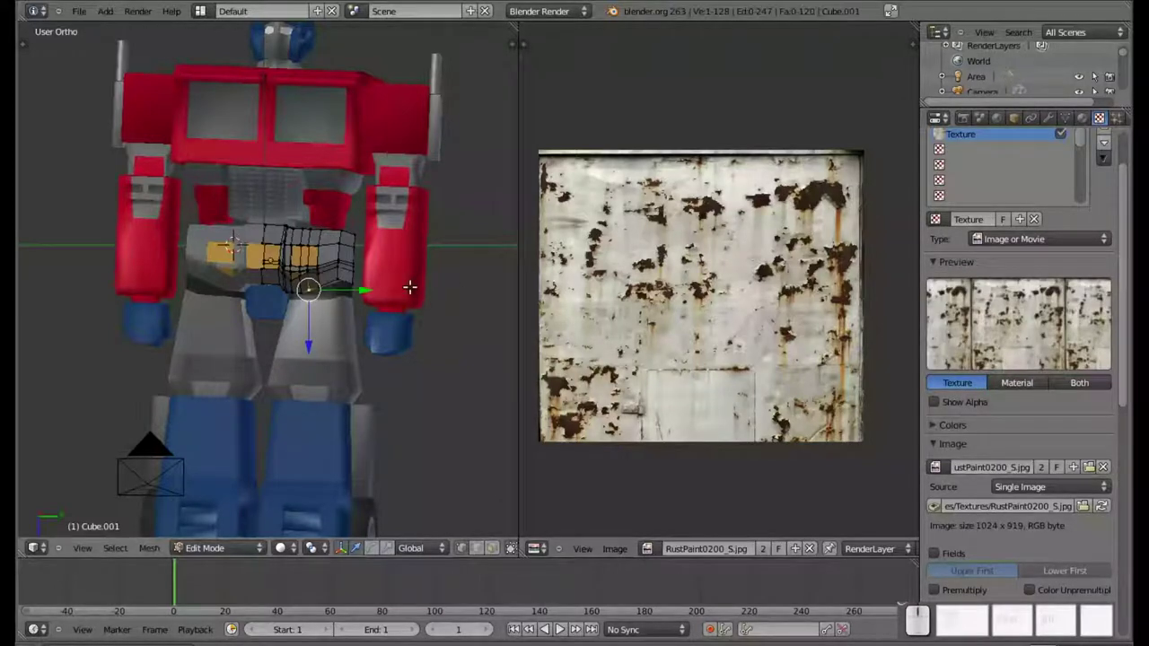
key("l")
key("u")
left_click(335, 274)
left_click(367, 357)
left_click(717, 552)
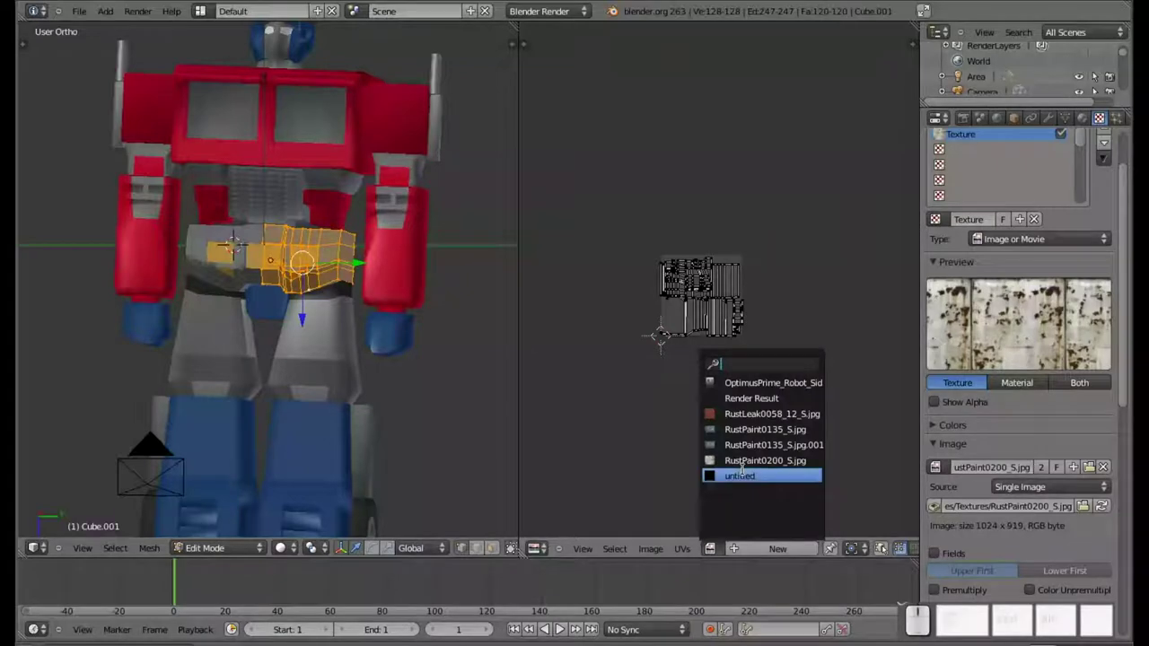
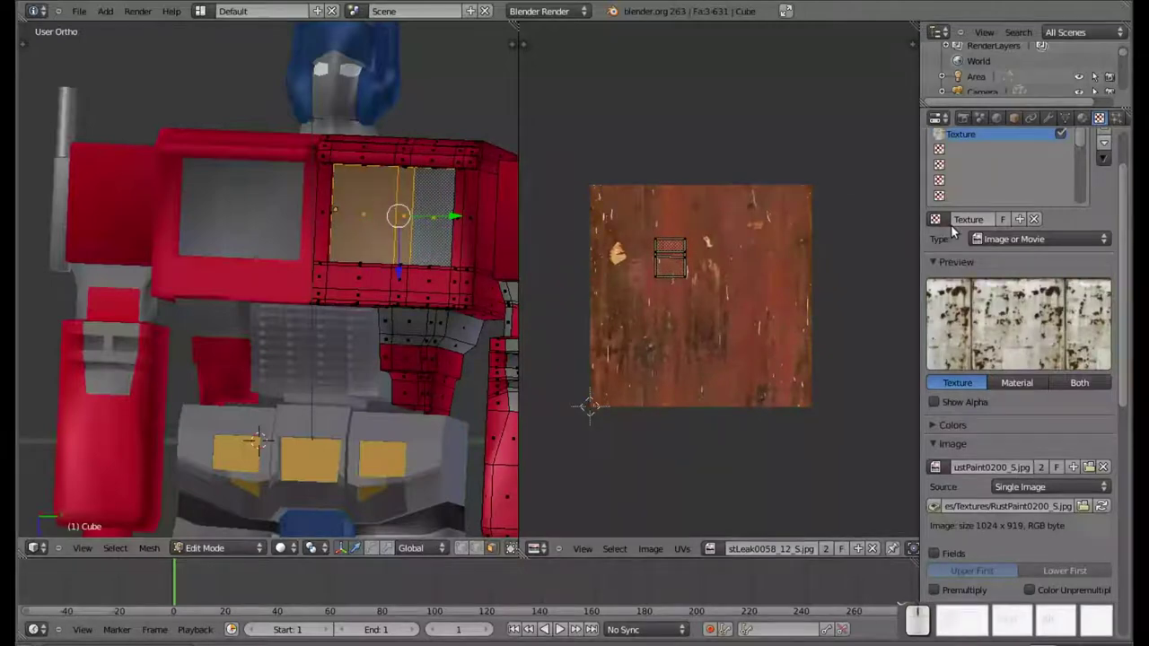
Unlink the chest material's texture slot and render a preview with F12
left_click(1039, 225)
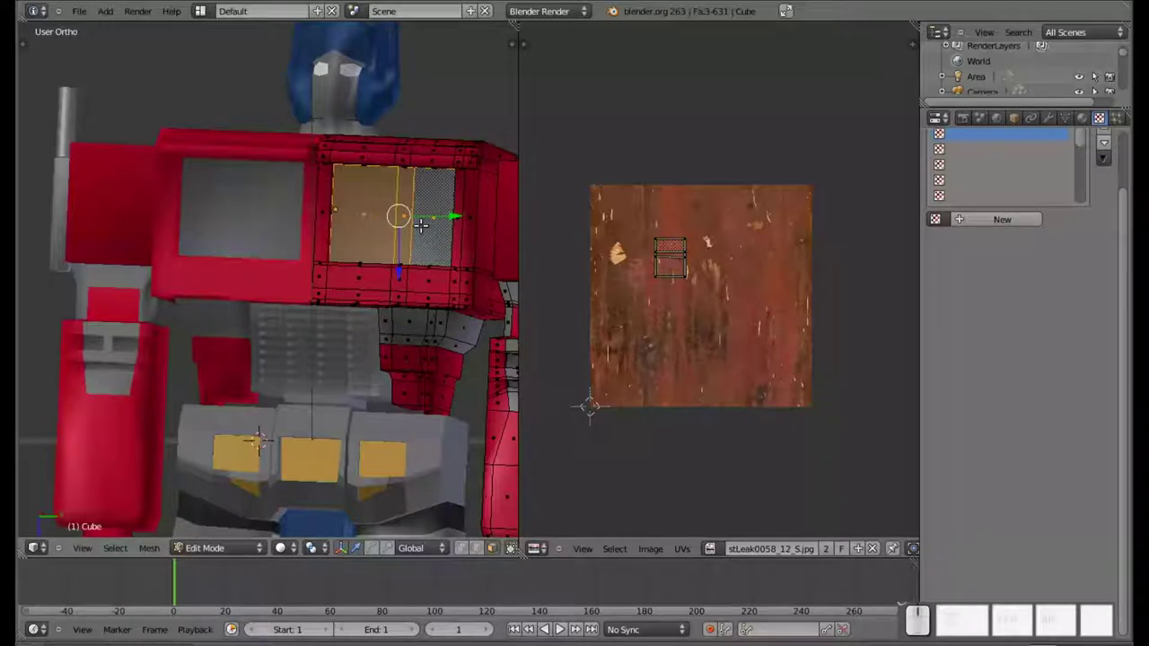
key("F12")
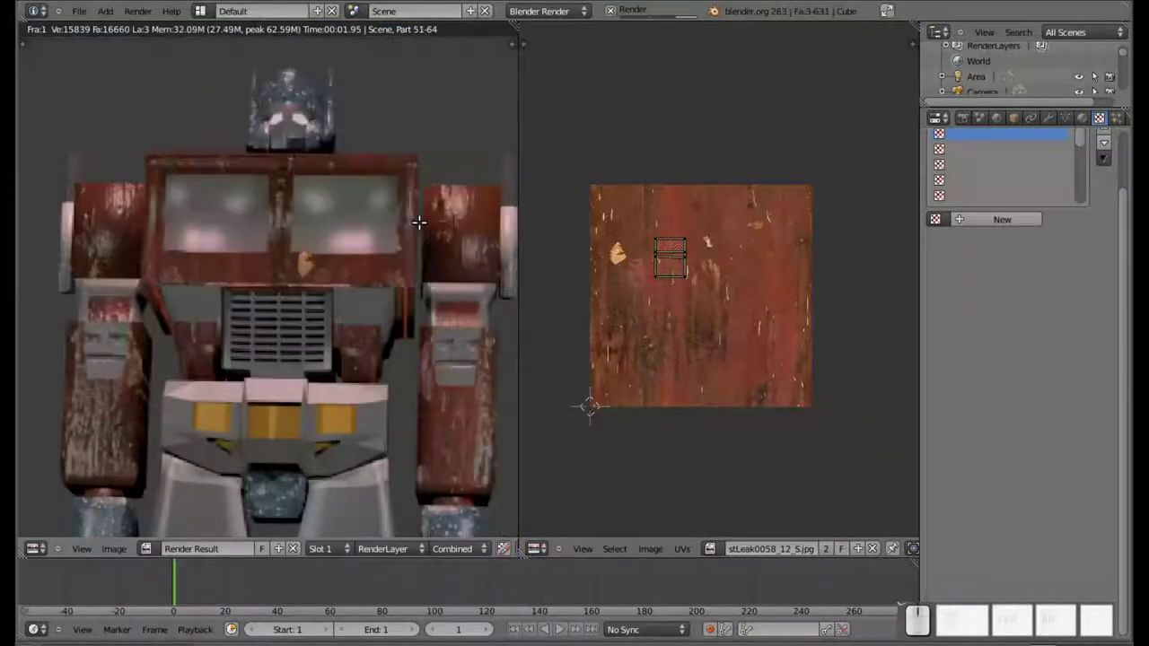
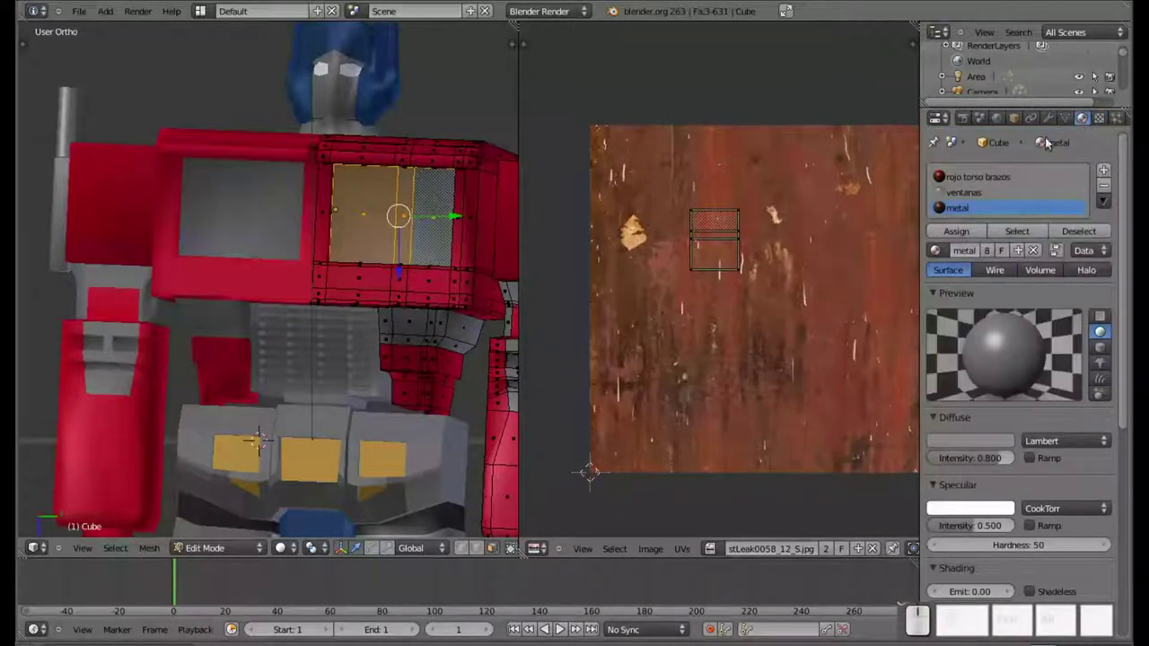
Assign the ventanas material to the chest window face, then select the hip piece
left_click(990, 199)
left_click(969, 235)
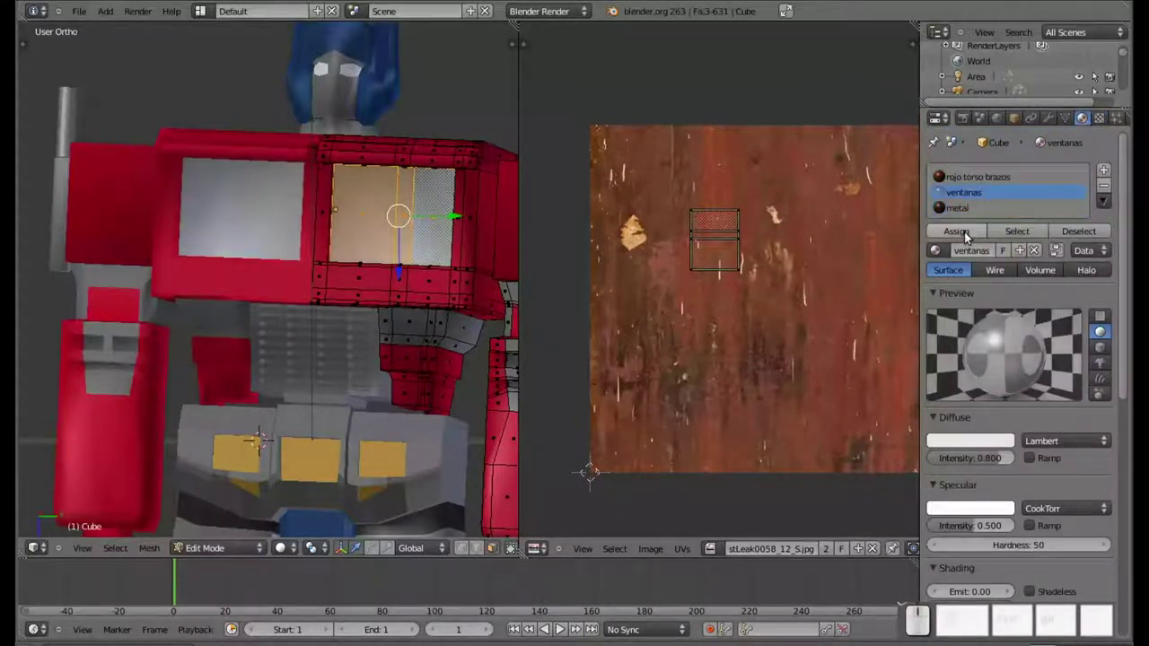
left_click_drag(427, 342, 424, 164)
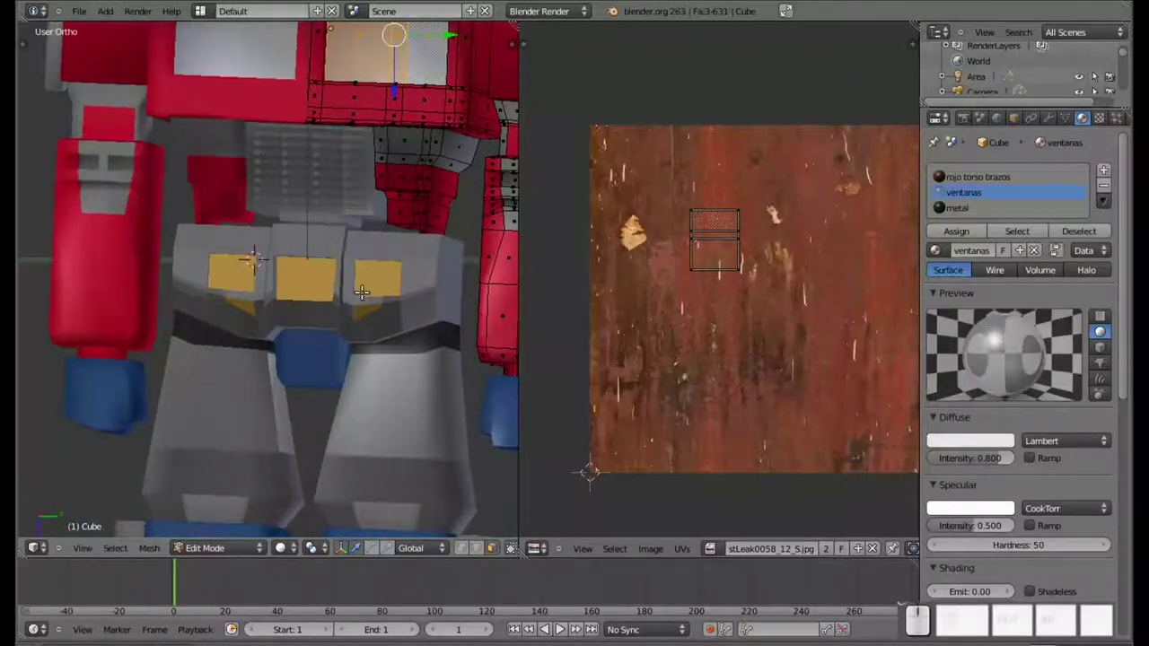
key("Tab")
right_click(419, 265)
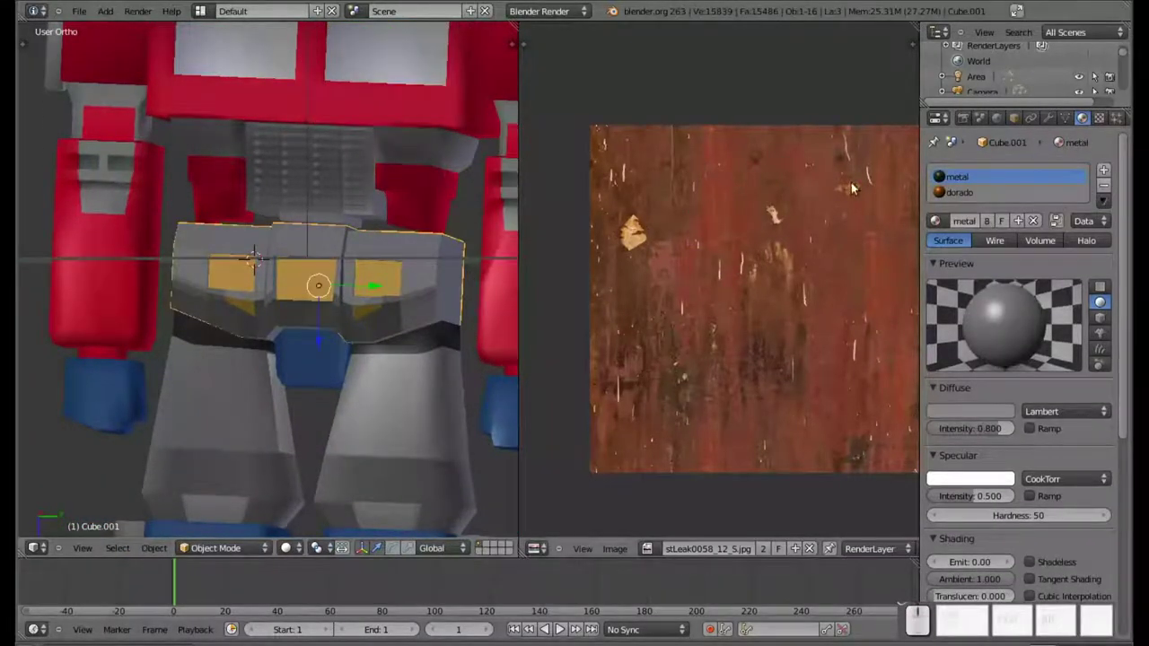
Set the hip's Texture.003 to Image or Movie type and browse for the rust paint image
left_click(960, 182)
left_click(1105, 121)
left_click(1005, 295)
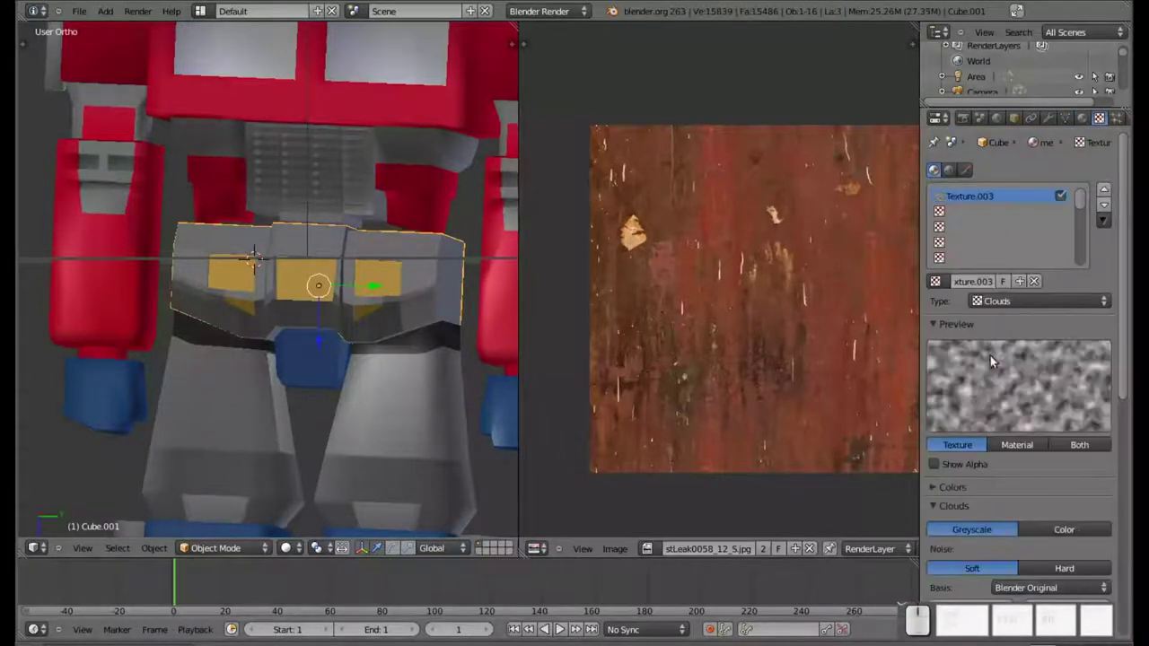
left_click(1023, 305)
left_click(1014, 201)
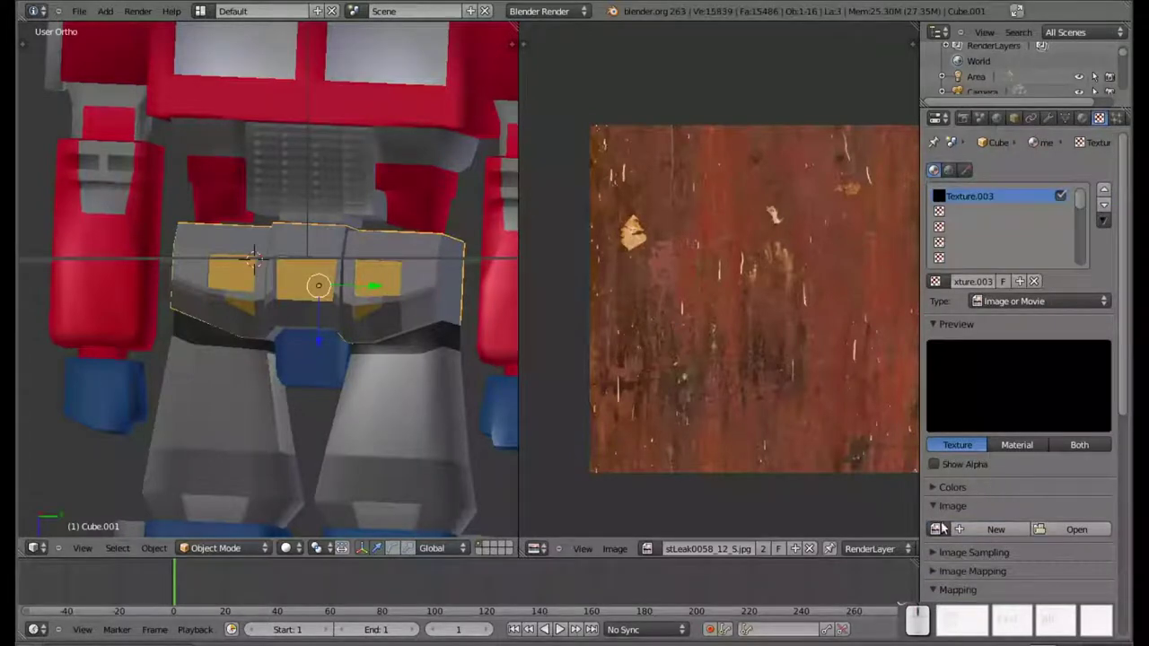
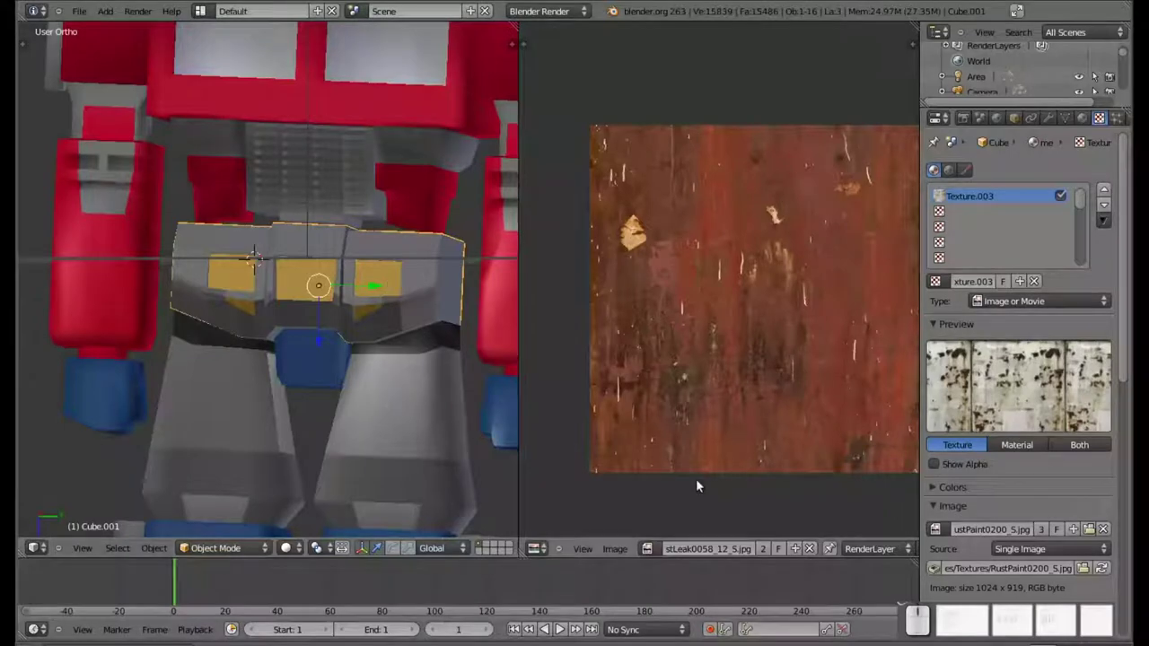
Render to check the hip texture, then leave the render back to the 3D view
key("F12")
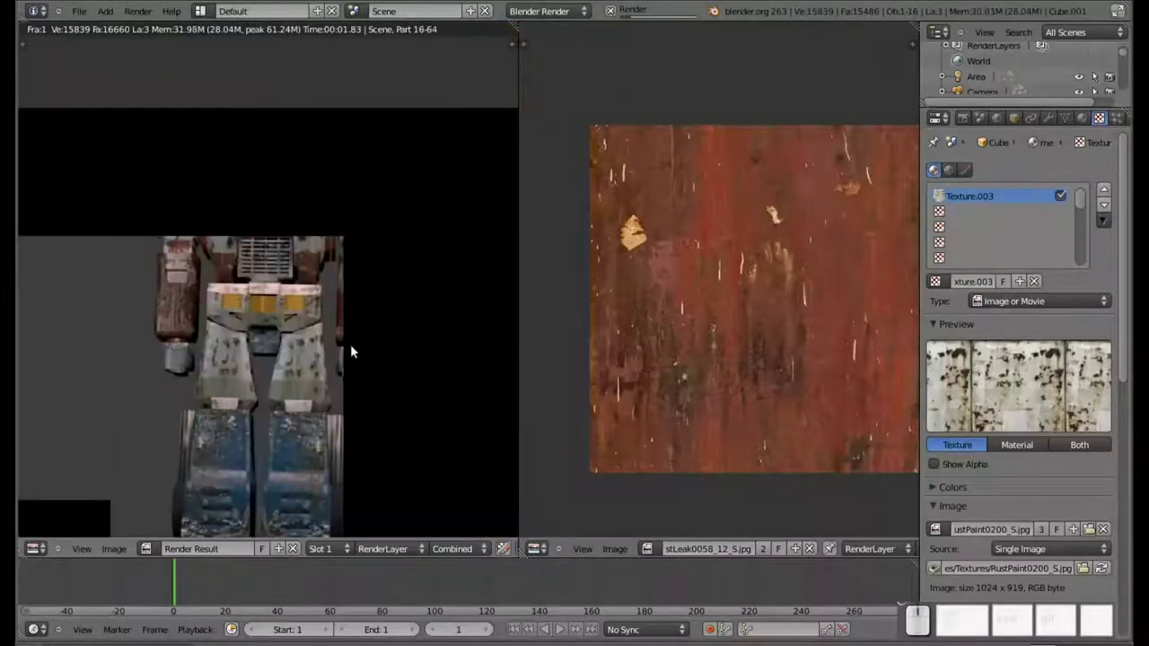
scroll("up", 3)
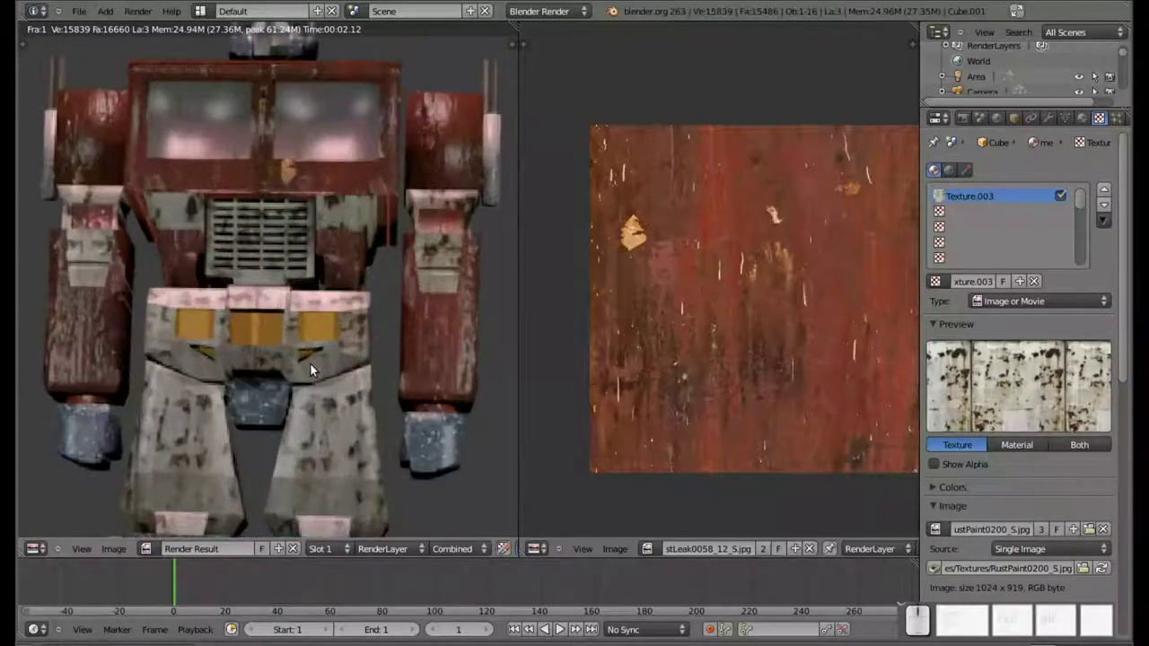
scroll("down", 3)
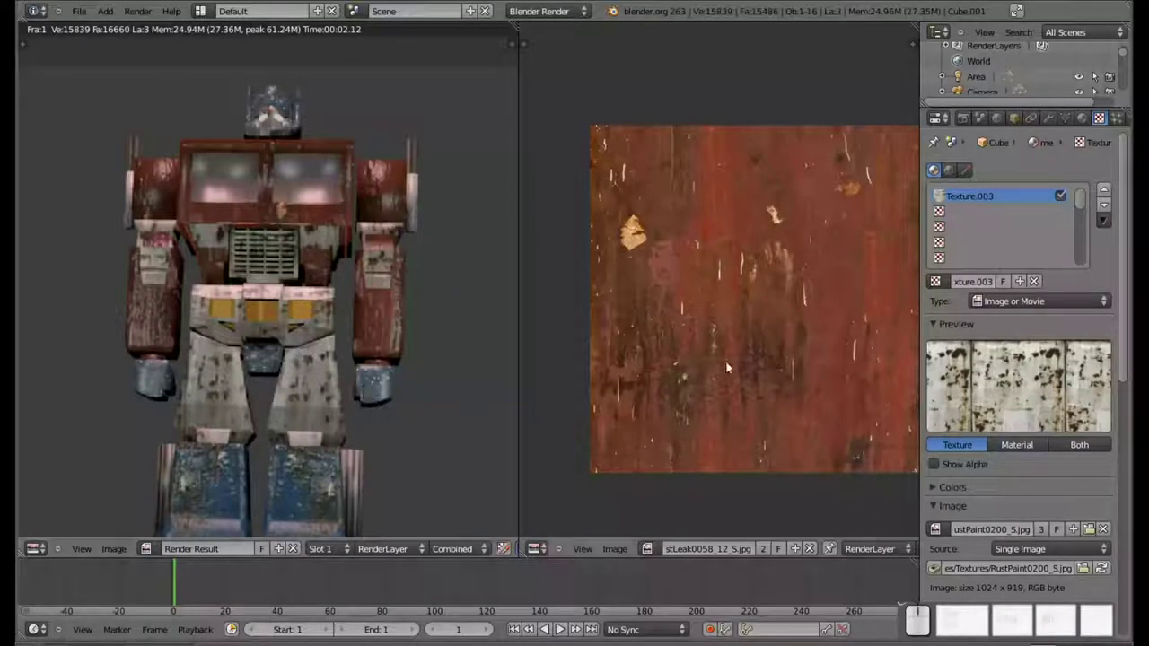
left_click(512, 20)
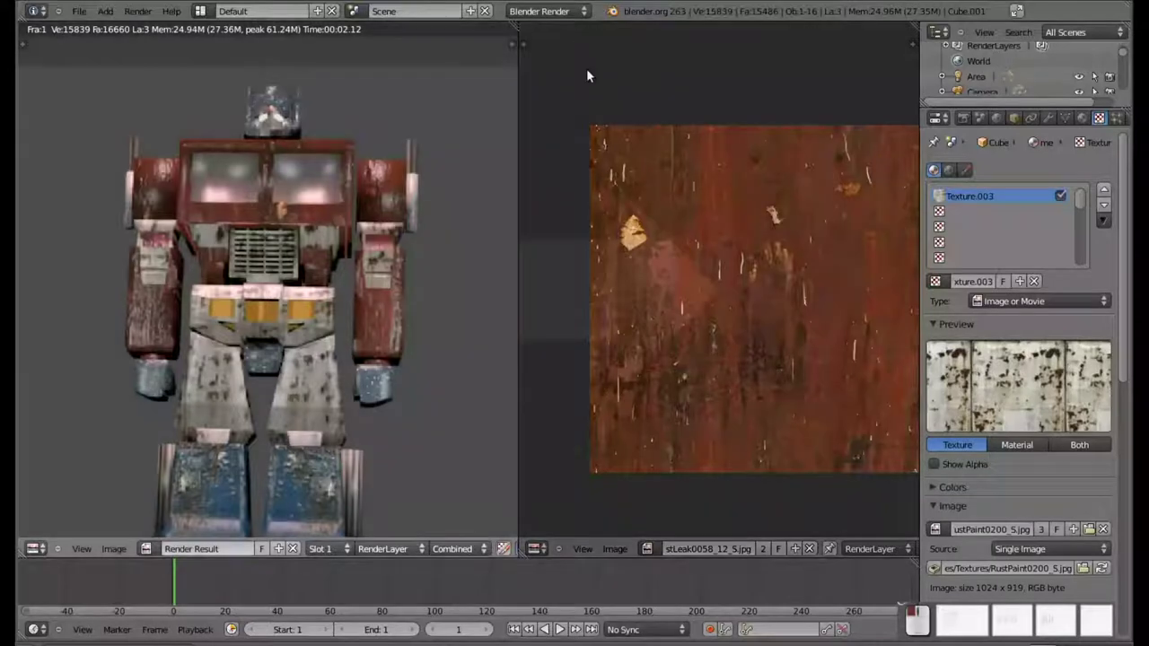
key("Escape")
Orbit and zoom around the Optimus Prime model to inspect the textured pieces
scroll("down", 3)
left_click_drag(511, 227, 487, 258)
scroll("down", 3)
left_click_drag(439, 315, 462, 302)
left_click_drag(462, 303, 507, 311)
scroll("down", 3)
left_click_drag(527, 339, 527, 368)
scroll("up", 3)
scroll("down", 3)
left_click_drag(548, 213, 504, 201)
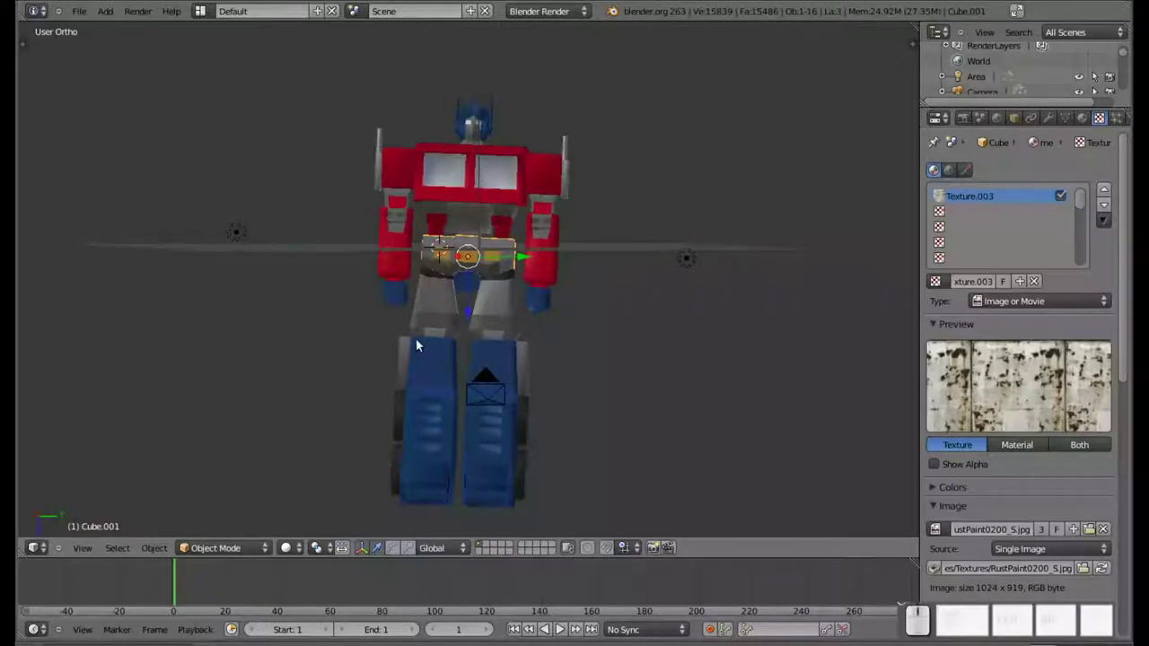
Save the project as a new version, optimus prime tutorial 5.blend
key("ctrl+shift+s")
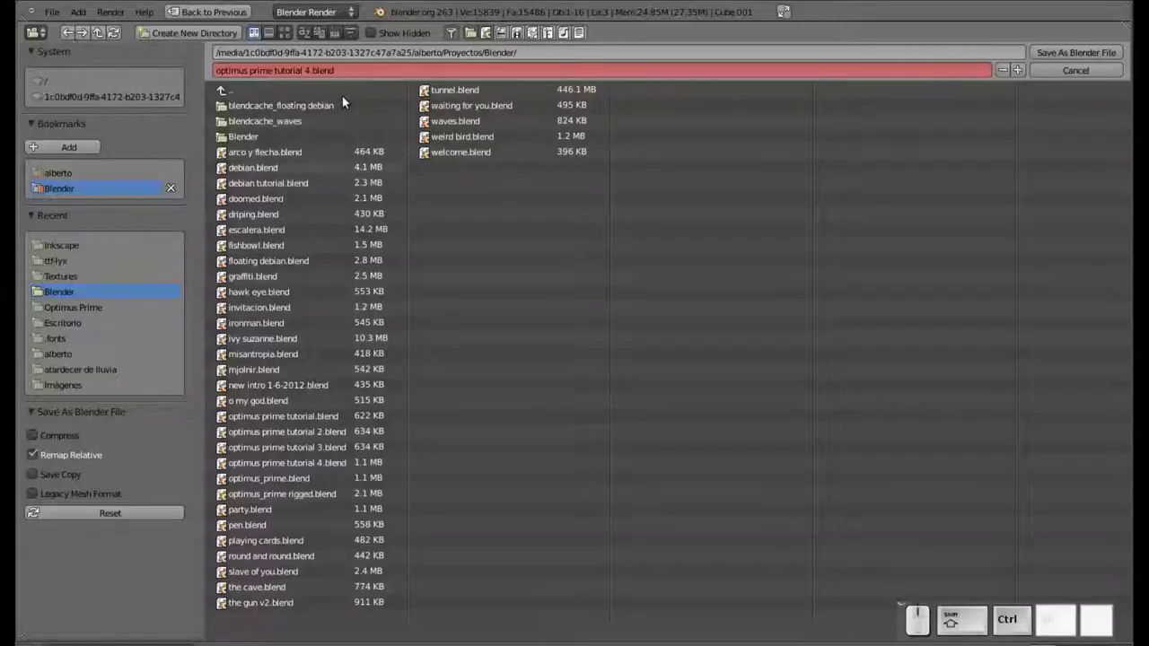
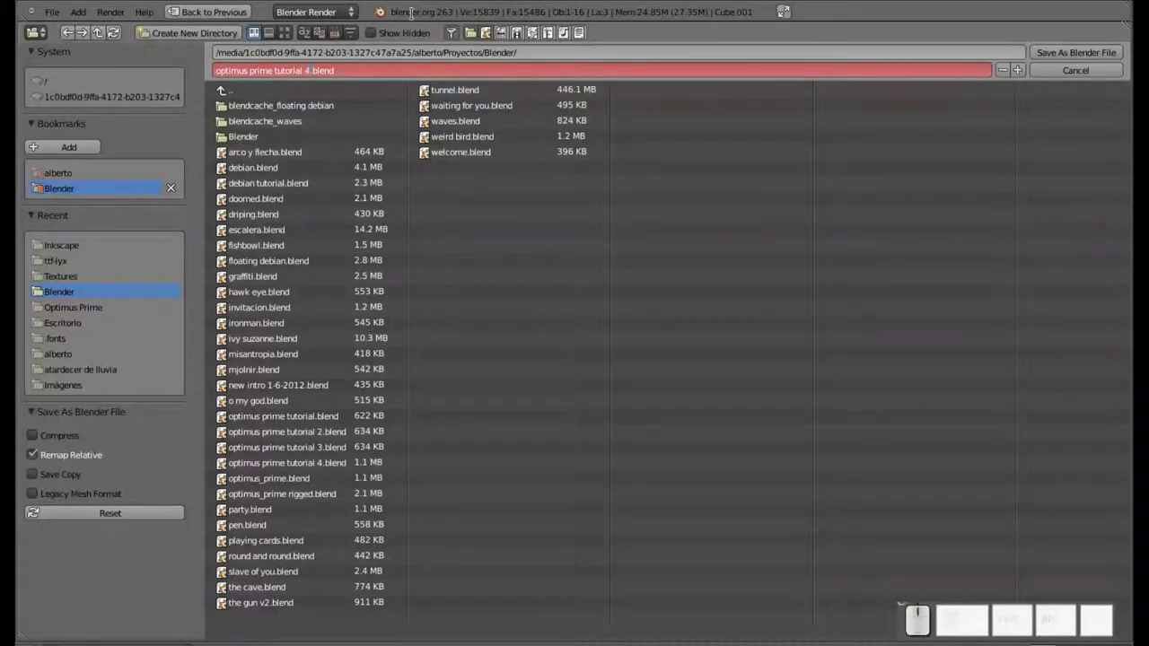
key("BackSpace")
key("KP_5")
key("KP_Enter")
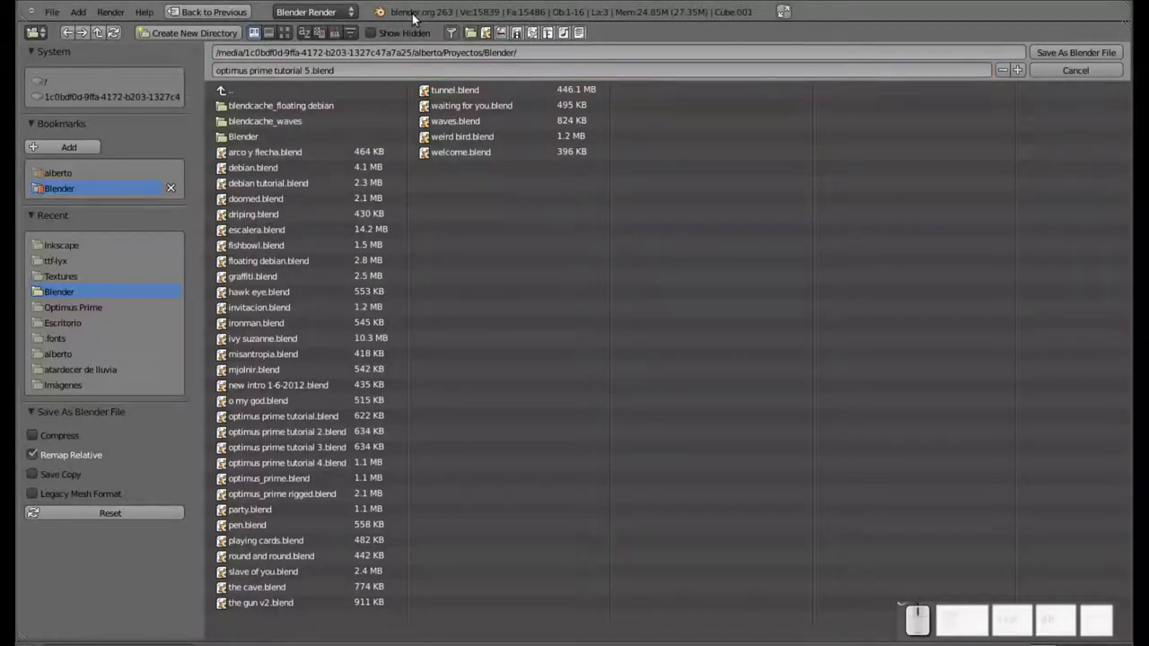
key("KP_Enter")
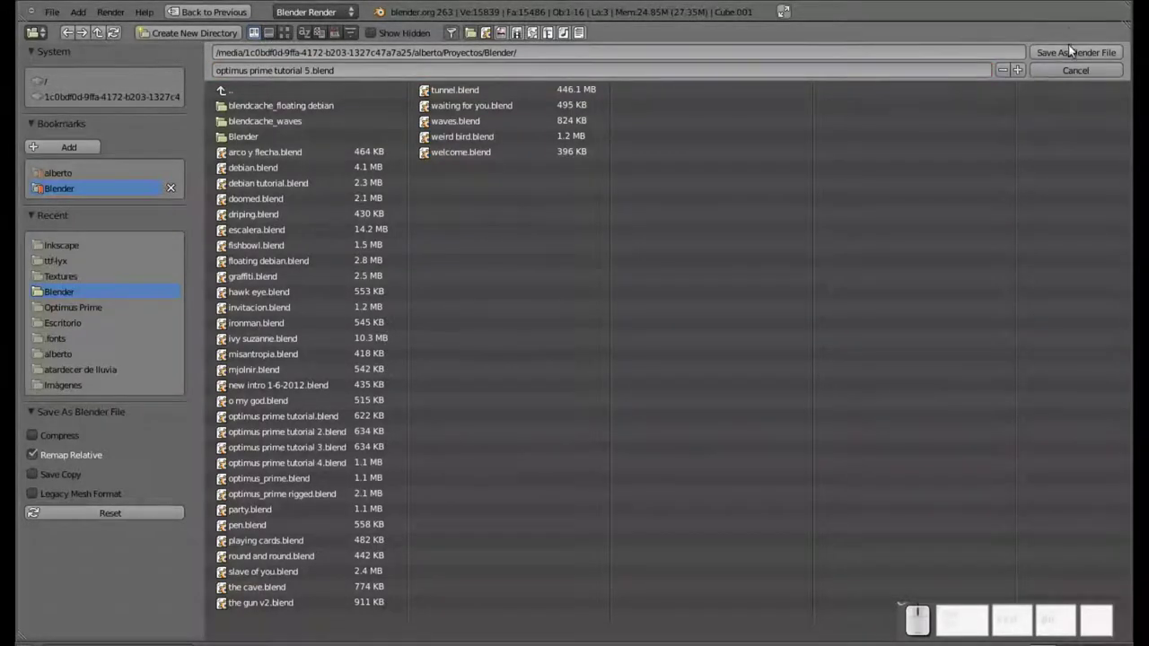
left_click(1072, 52)
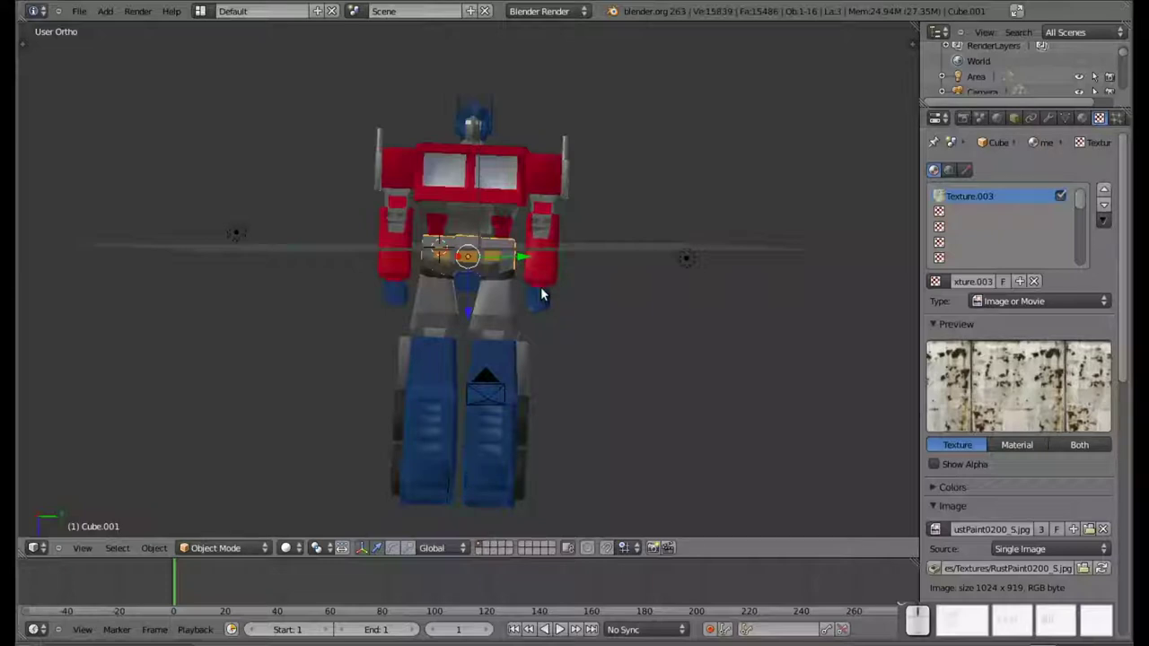
left_click_drag(668, 248, 566, 301)
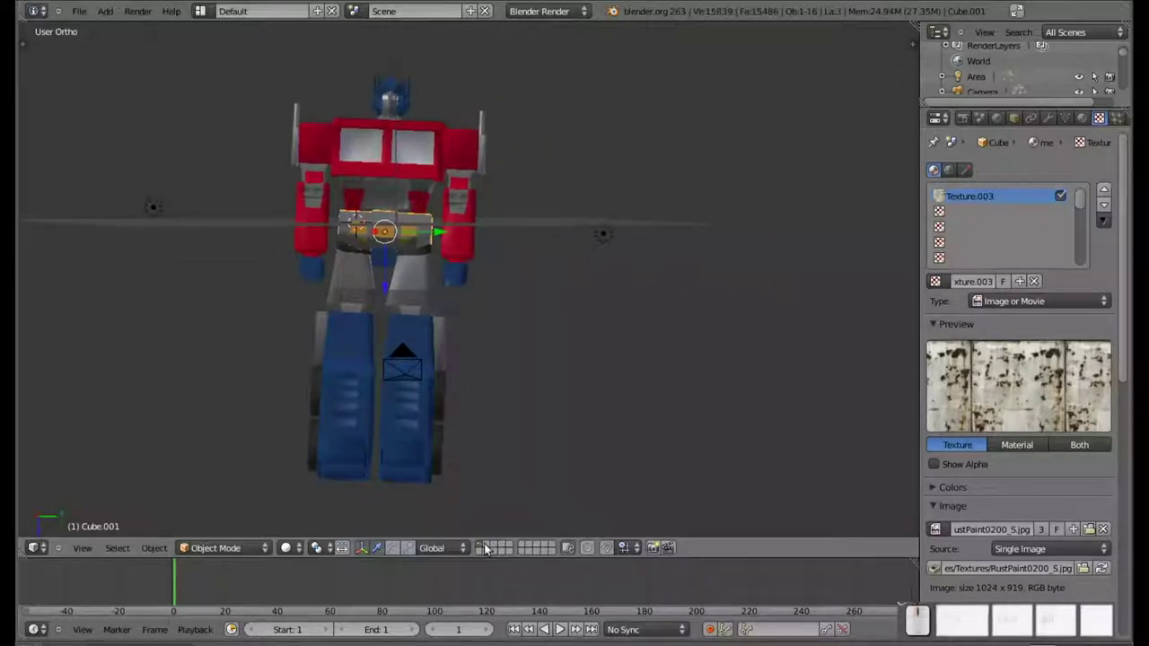
Switch to an empty layer in top view (numpad 7) with the N properties panel shown
left_click(488, 547)
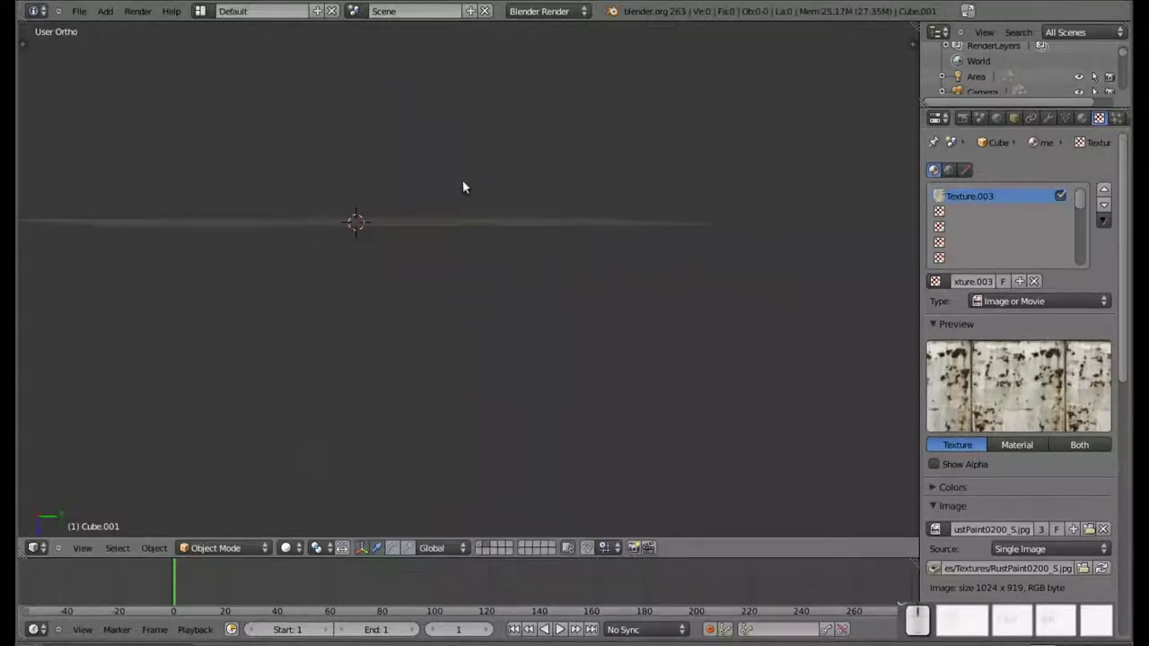
left_click_drag(399, 223, 584, 256)
key("KP_7")
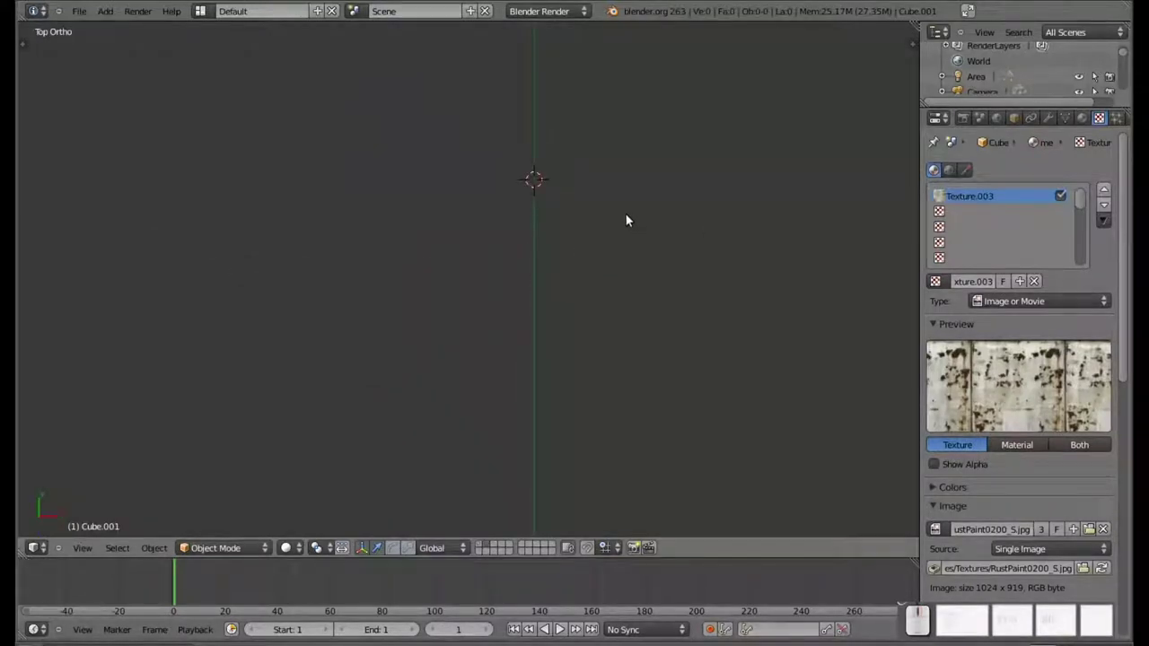
key("n")
Add a background image and load TFA_AUTOBOT_LOGO from the Optimus Prime folder as a top-view reference
left_click(873, 310)
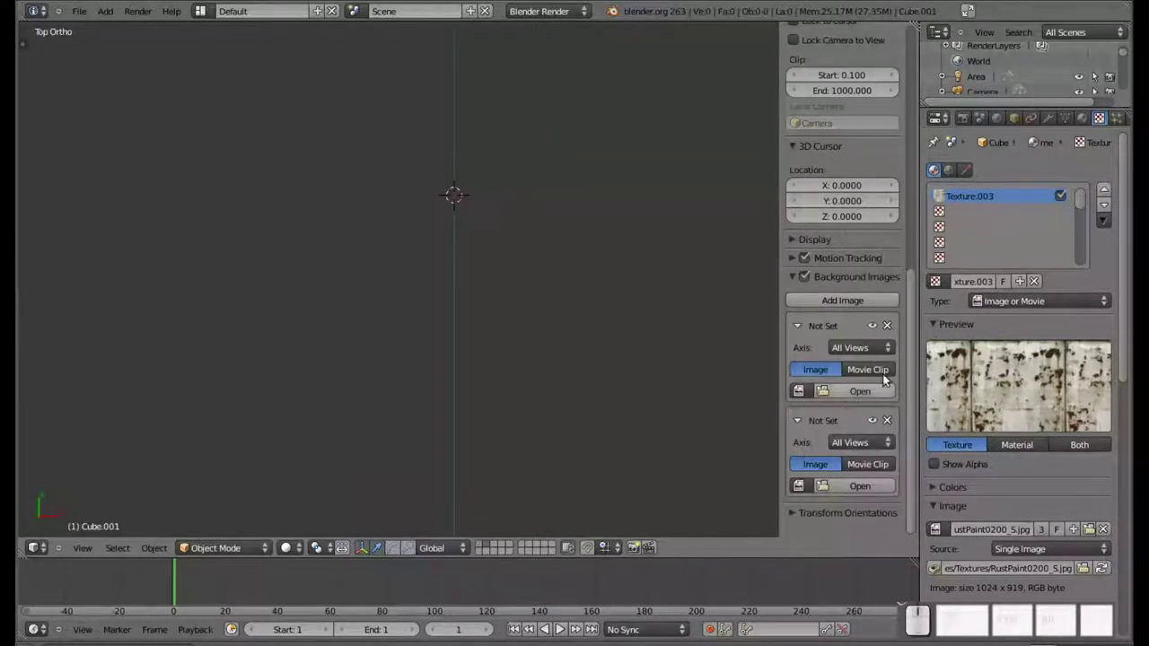
left_click(880, 355)
left_click(741, 333)
left_click(854, 401)
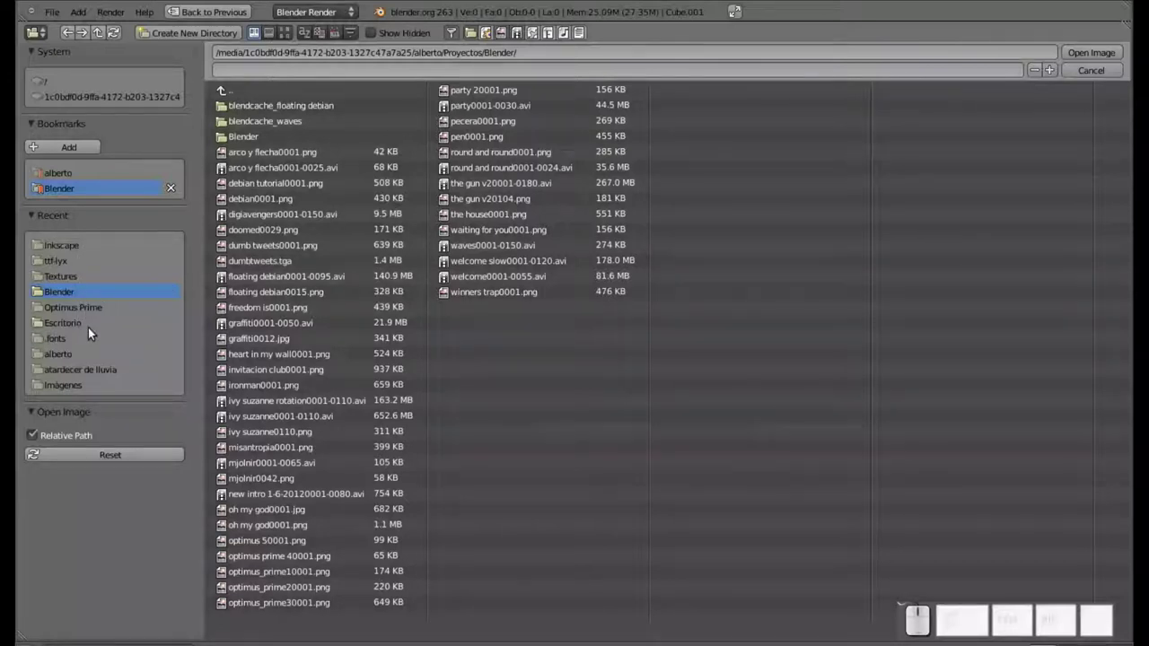
left_click(96, 311)
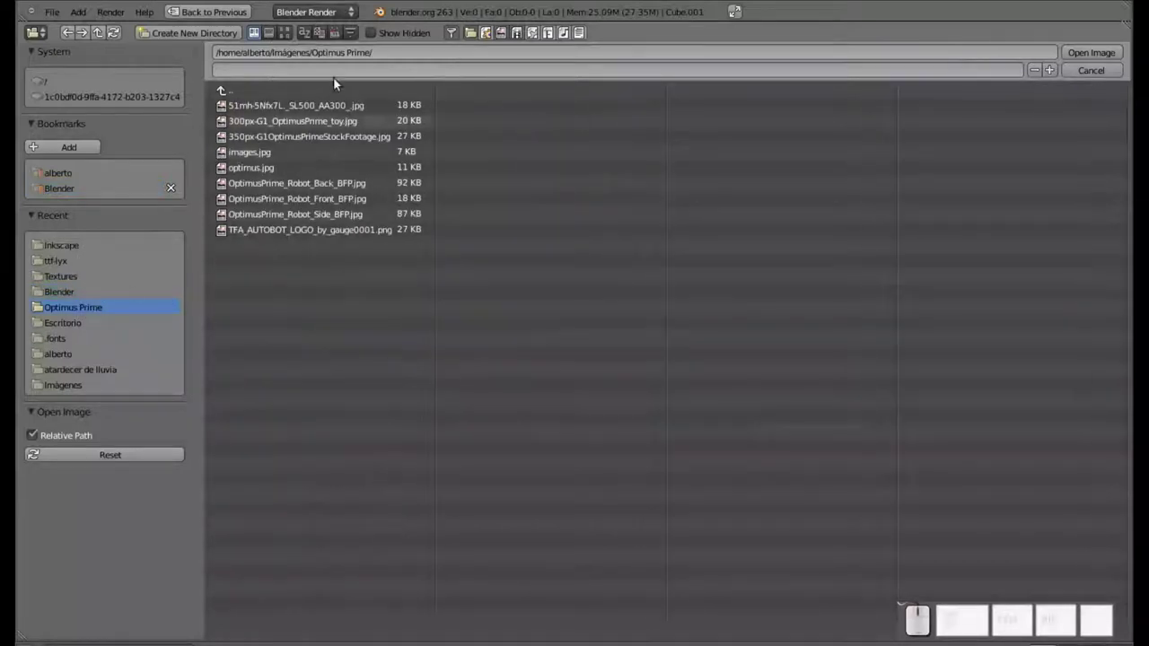
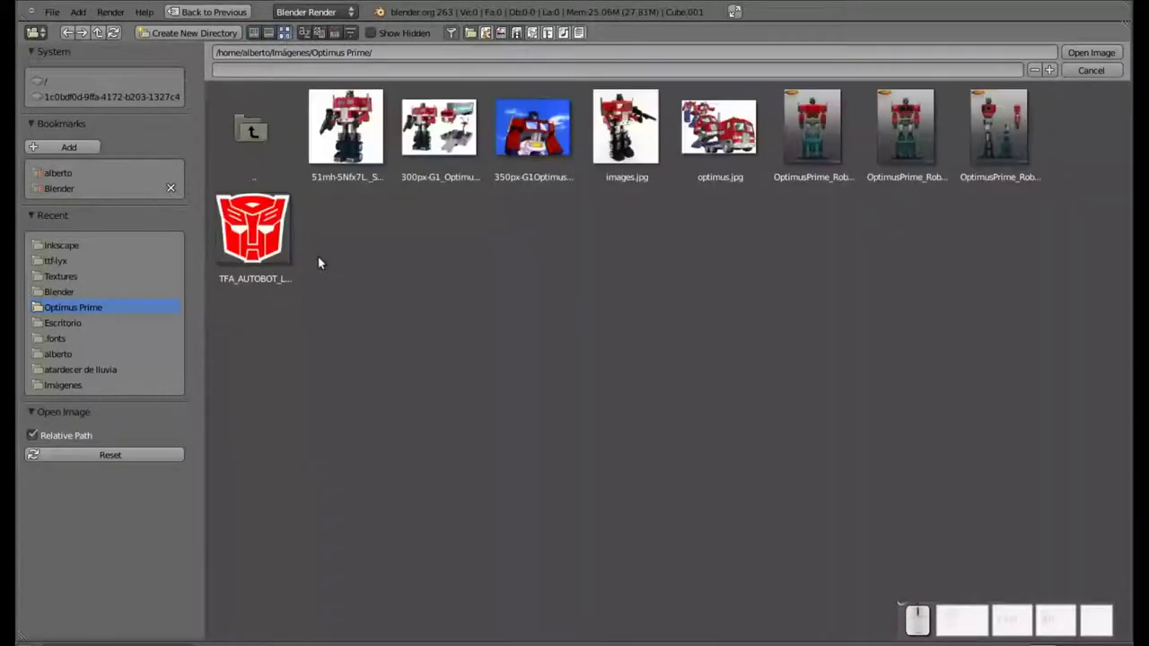
left_click(270, 209)
left_click_drag(508, 215, 531, 283)
scroll("up", 3)
left_click_drag(642, 307, 551, 316)
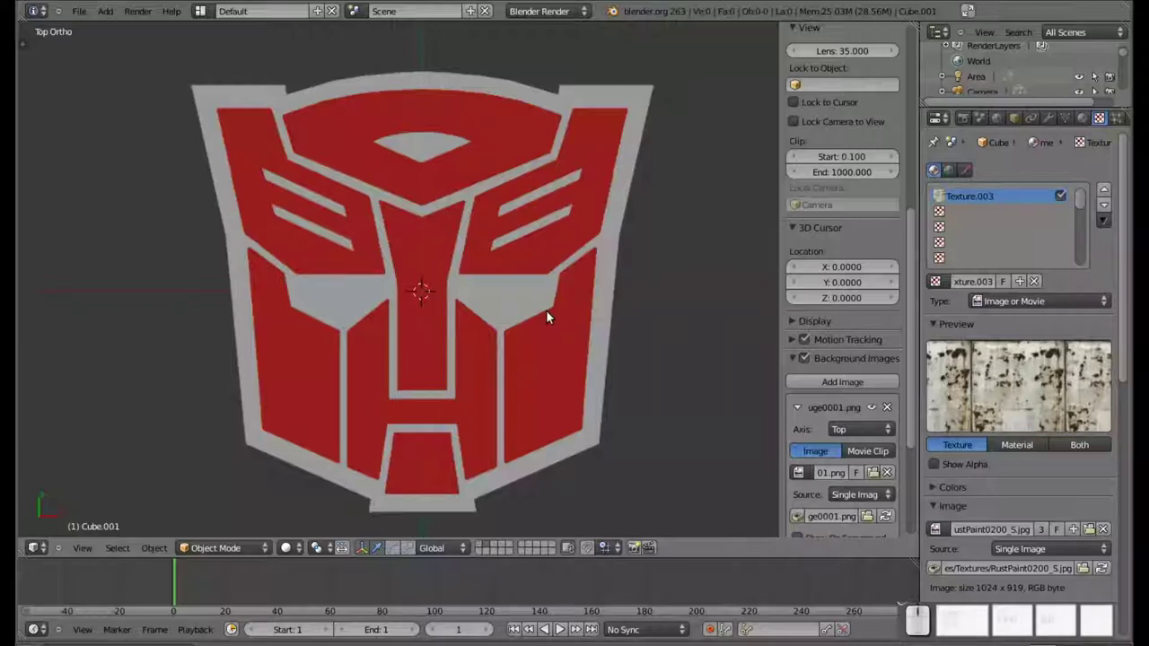
Add a plane at the logo centre and loop-cut it through the middle for mirroring
key("shift+a")
left_click(518, 363)
left_click(470, 292)
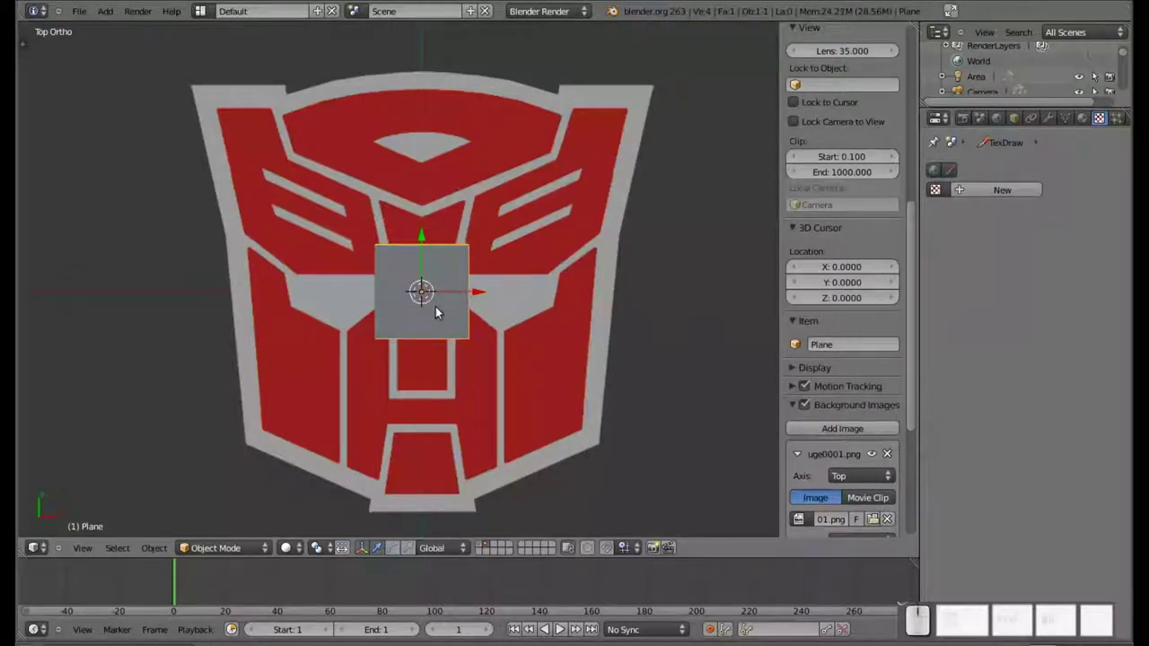
key("Tab")
key("ctrl+r")
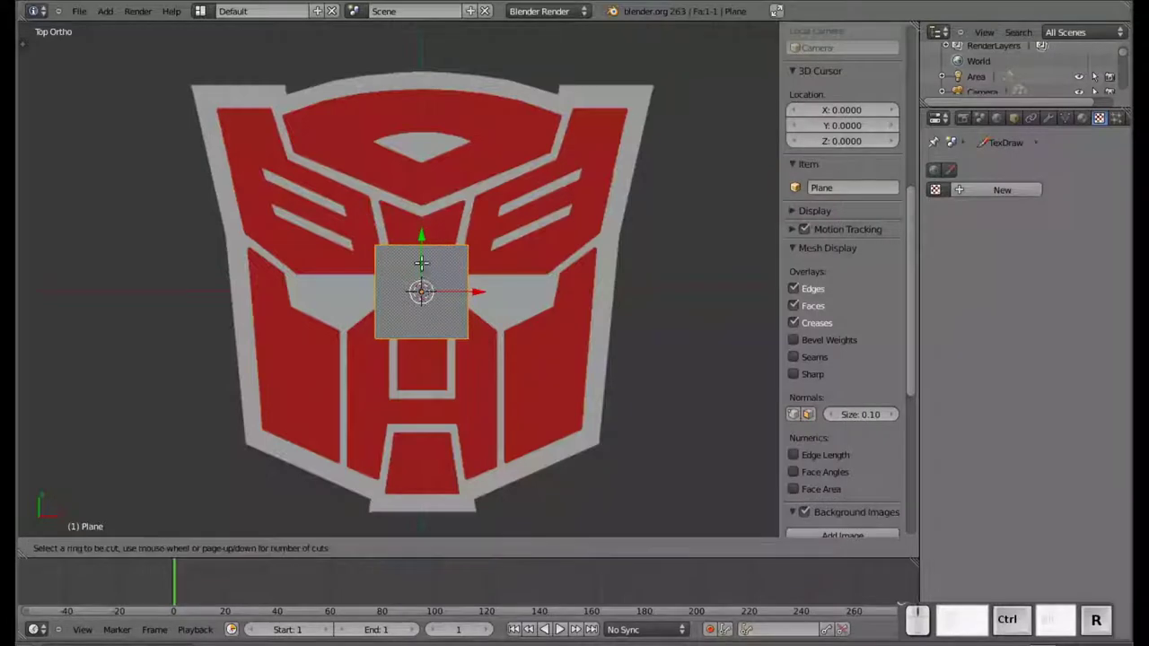
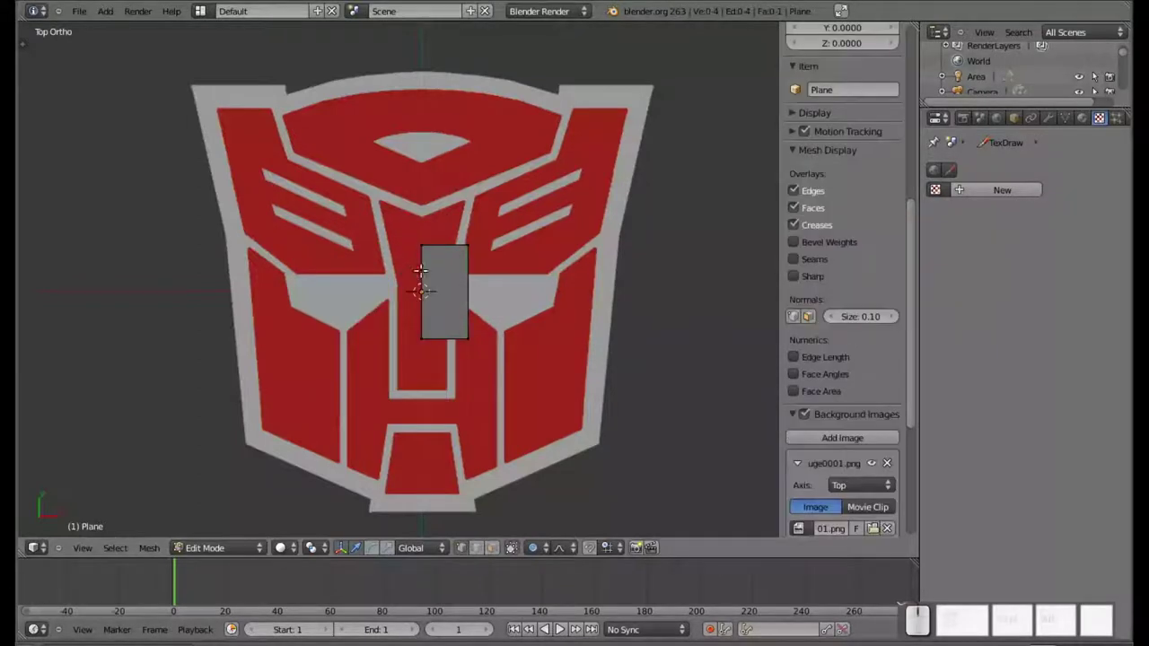
Give the plane a Mirror modifier on X with Clipping enabled
left_click(1049, 119)
left_click(1026, 169)
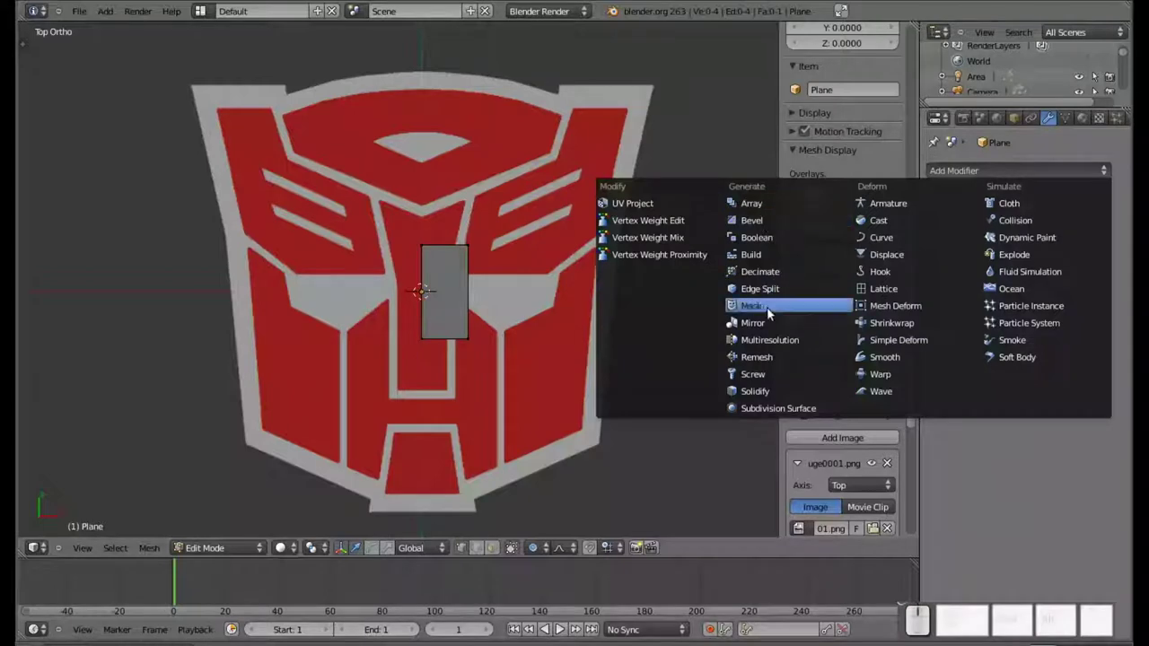
left_click(771, 326)
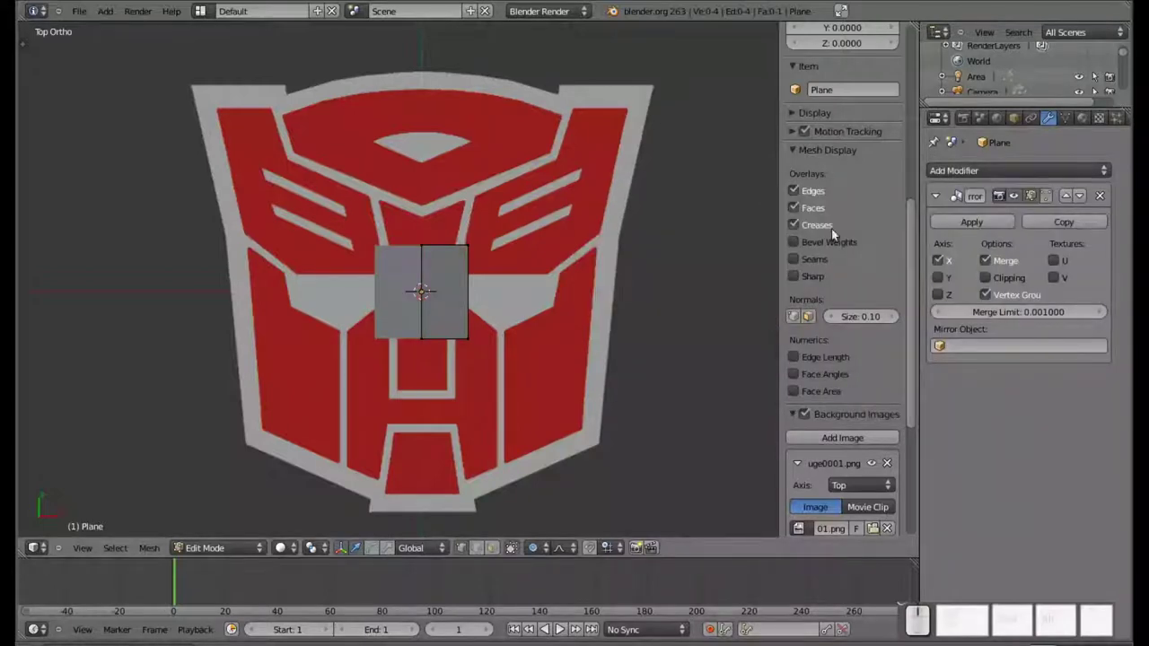
left_click(988, 279)
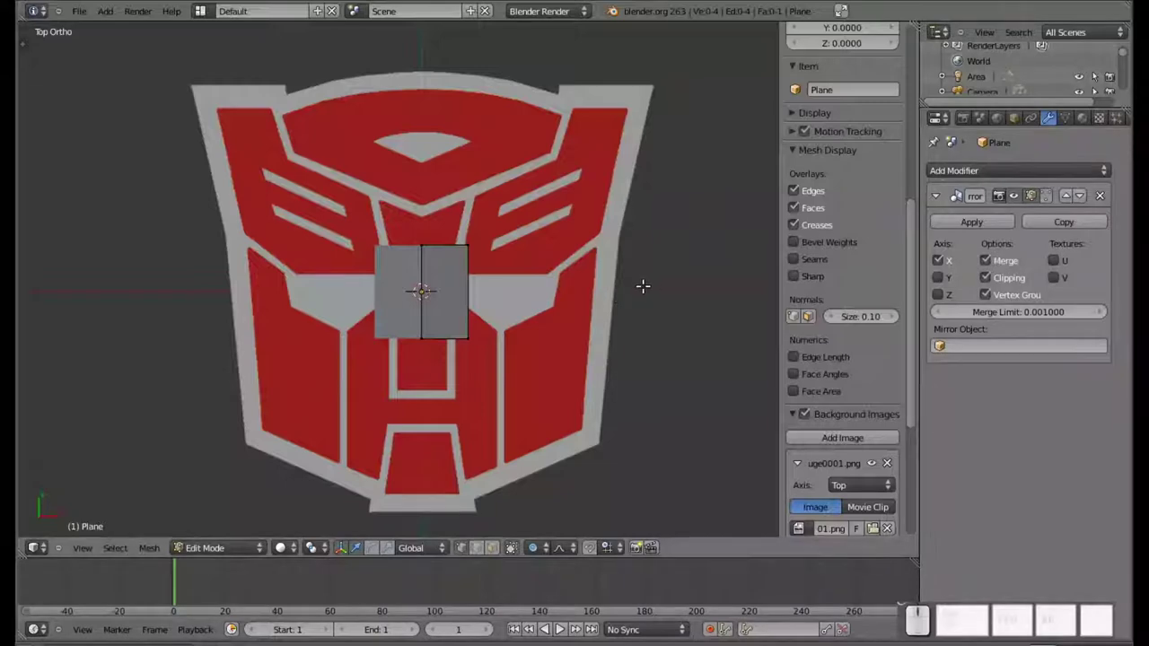
key("n")
left_click_drag(594, 277, 589, 294)
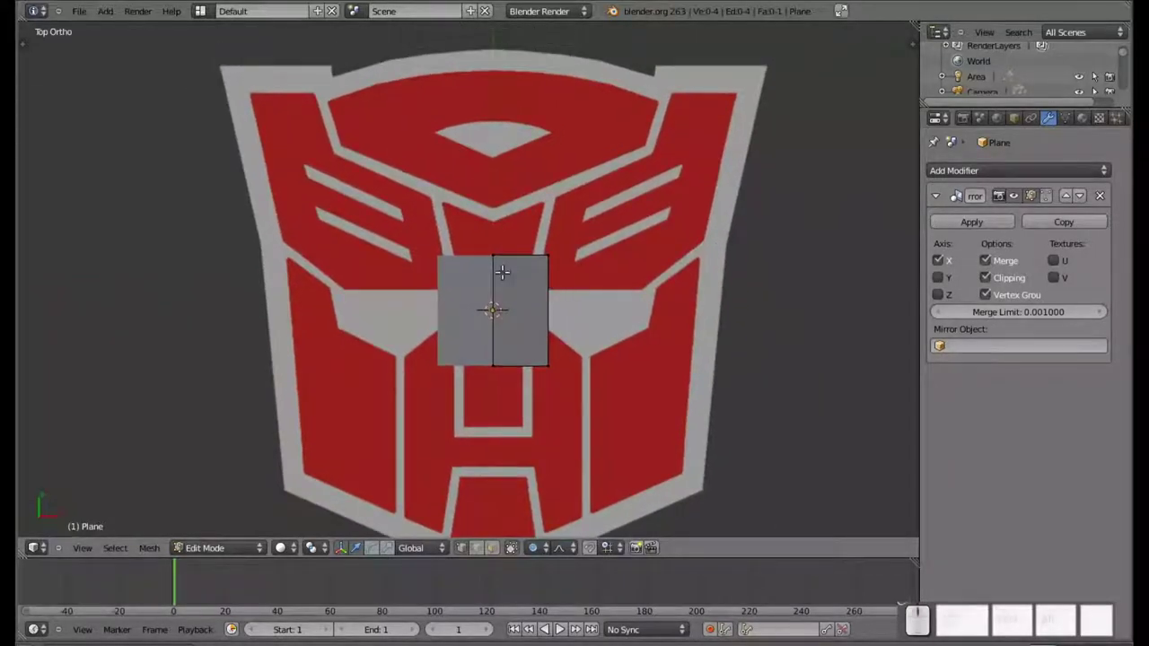
Back in Object Mode, move the plane up over the top of the logo
key("Tab")
scroll("up", 3)
left_click_drag(500, 267, 538, 65)
left_click_drag(565, 125, 540, 195)
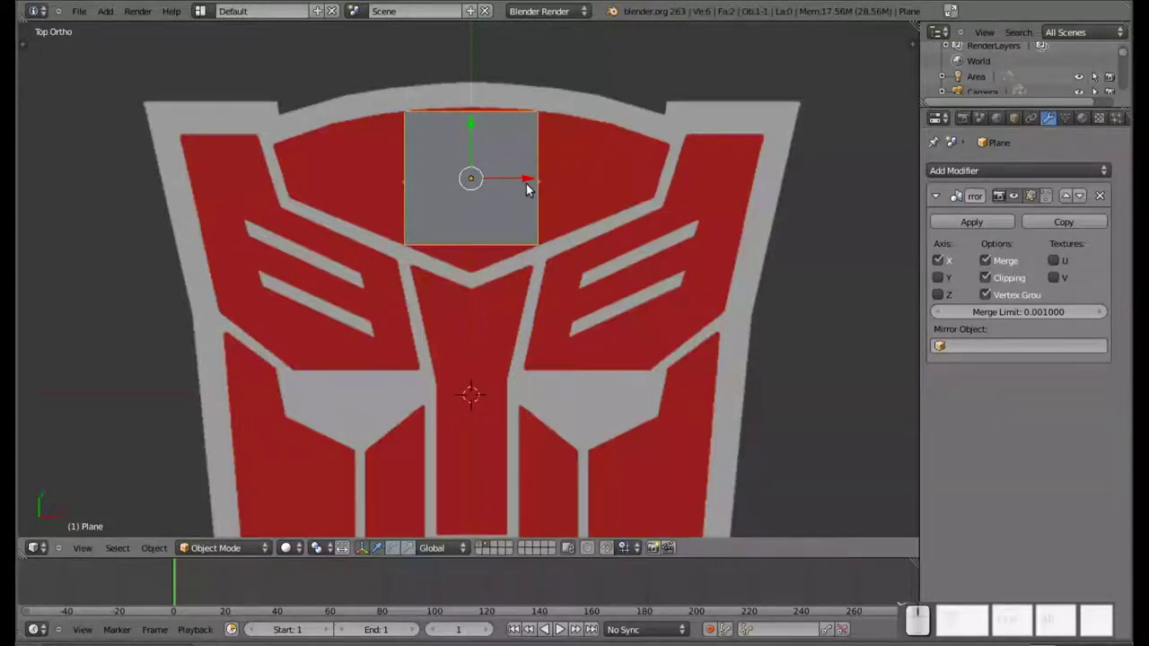
Scale the plane along X to the logo width and re-enable mirror Merge and Clipping
key("s")
key("x")
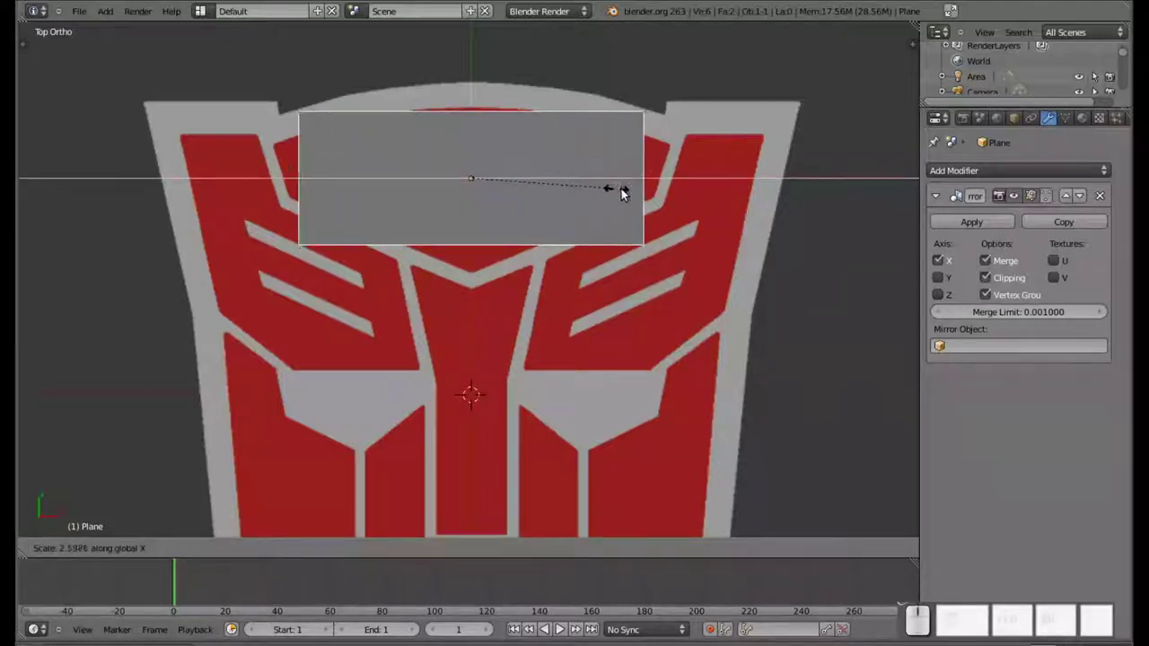
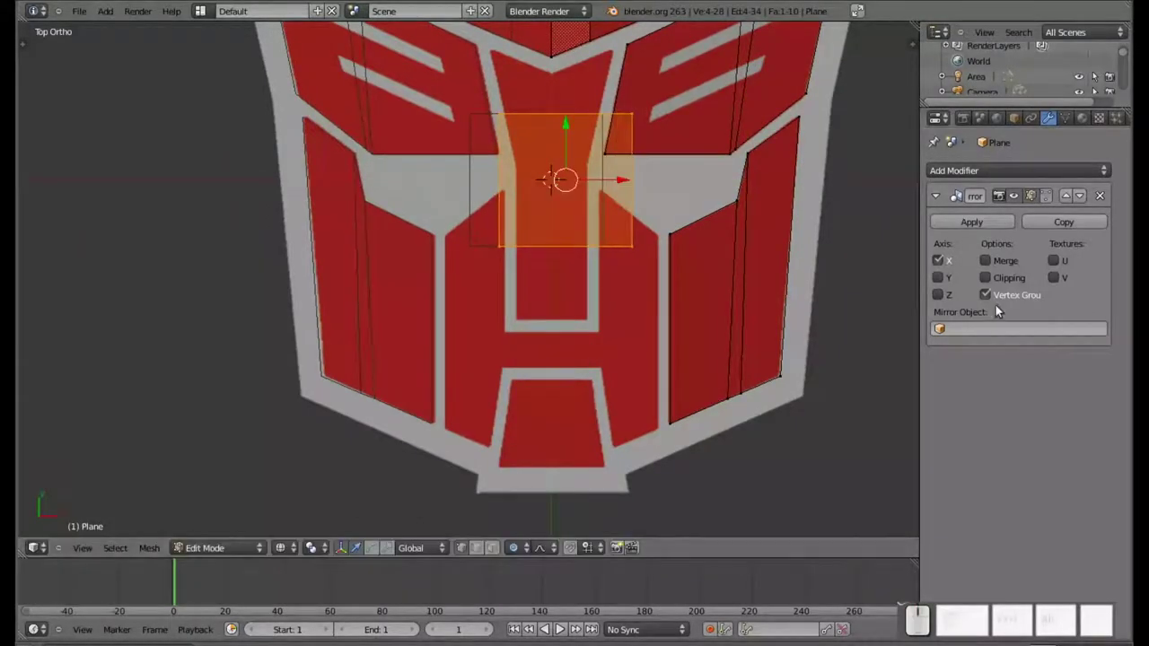
left_click(993, 262)
left_click(990, 283)
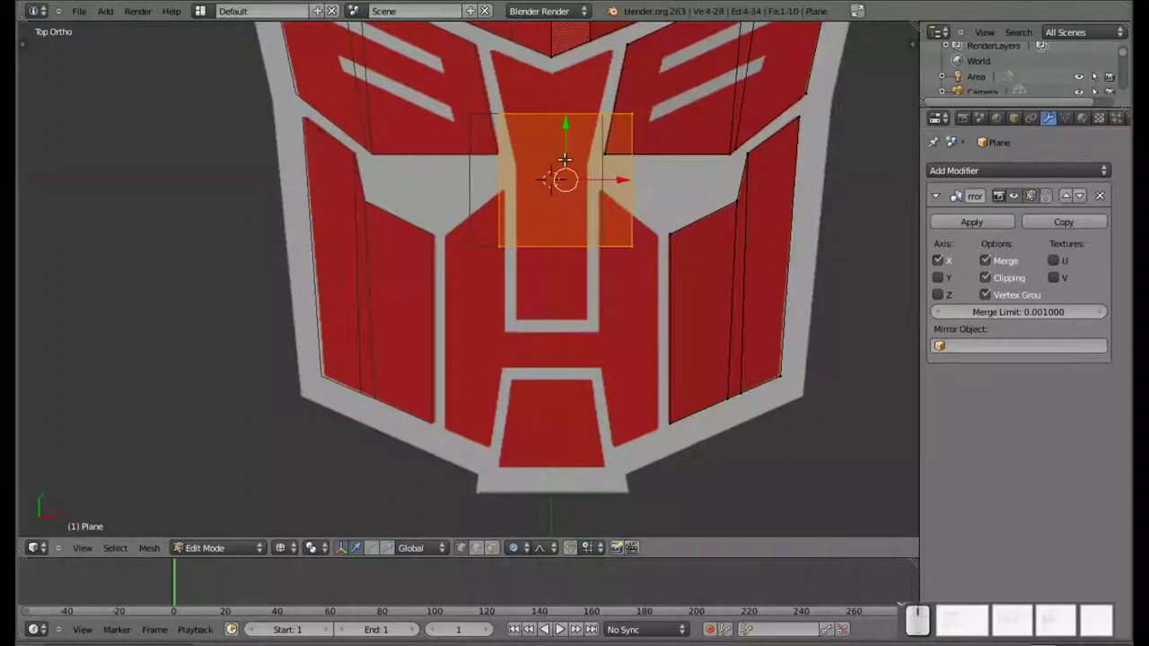
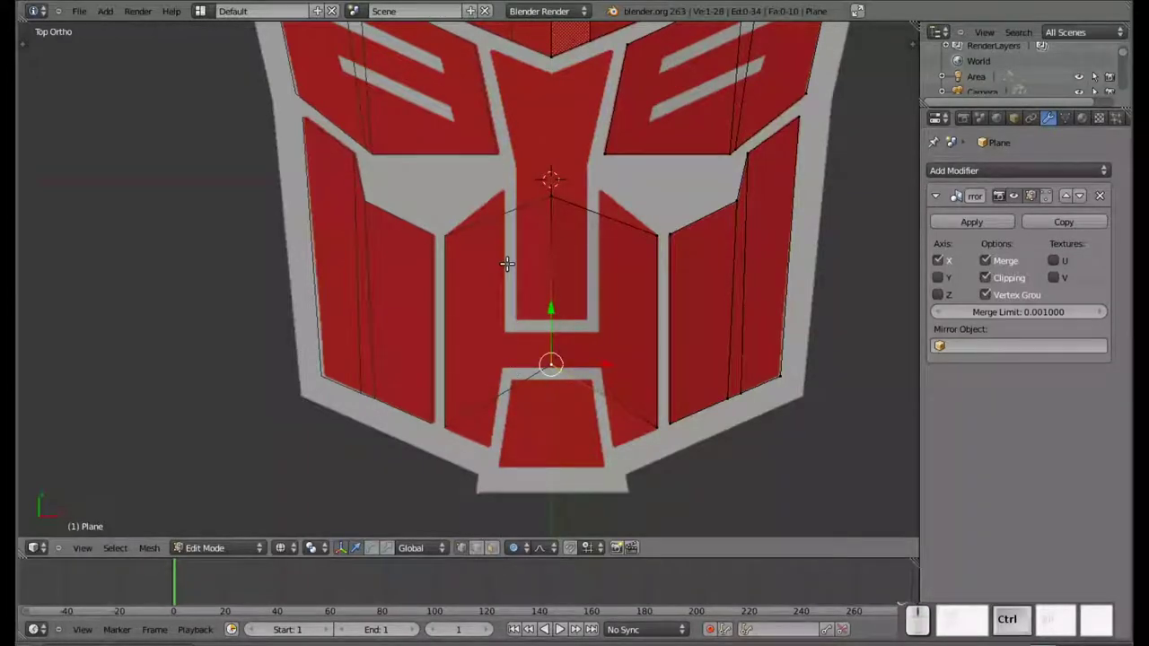
key("ctrl+r")
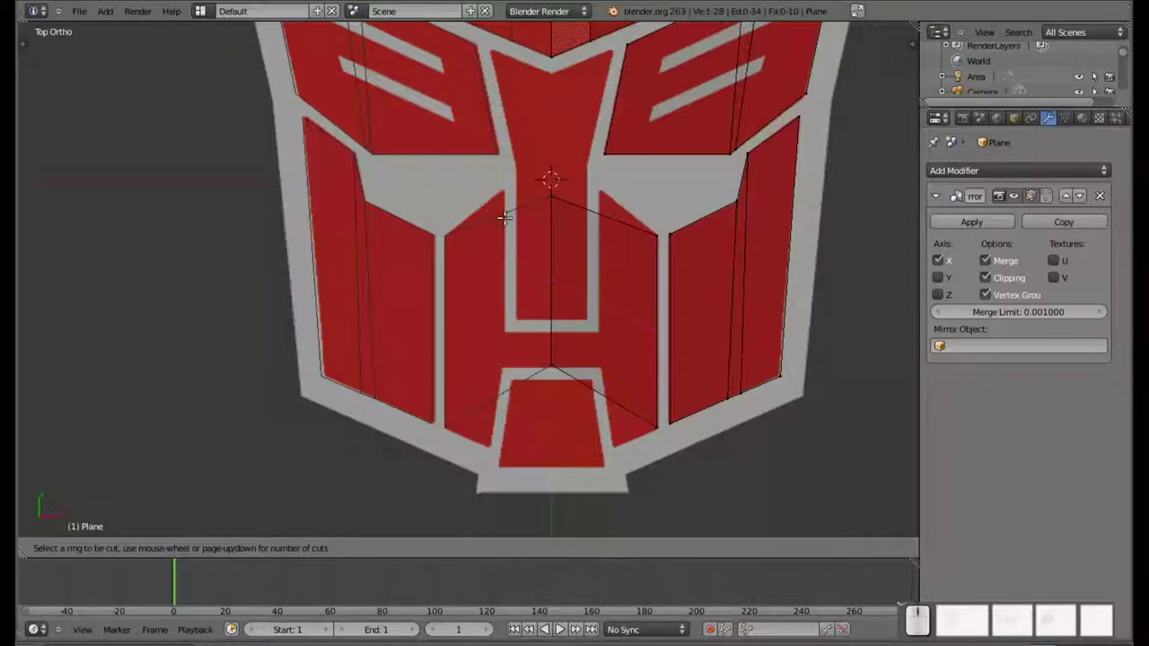
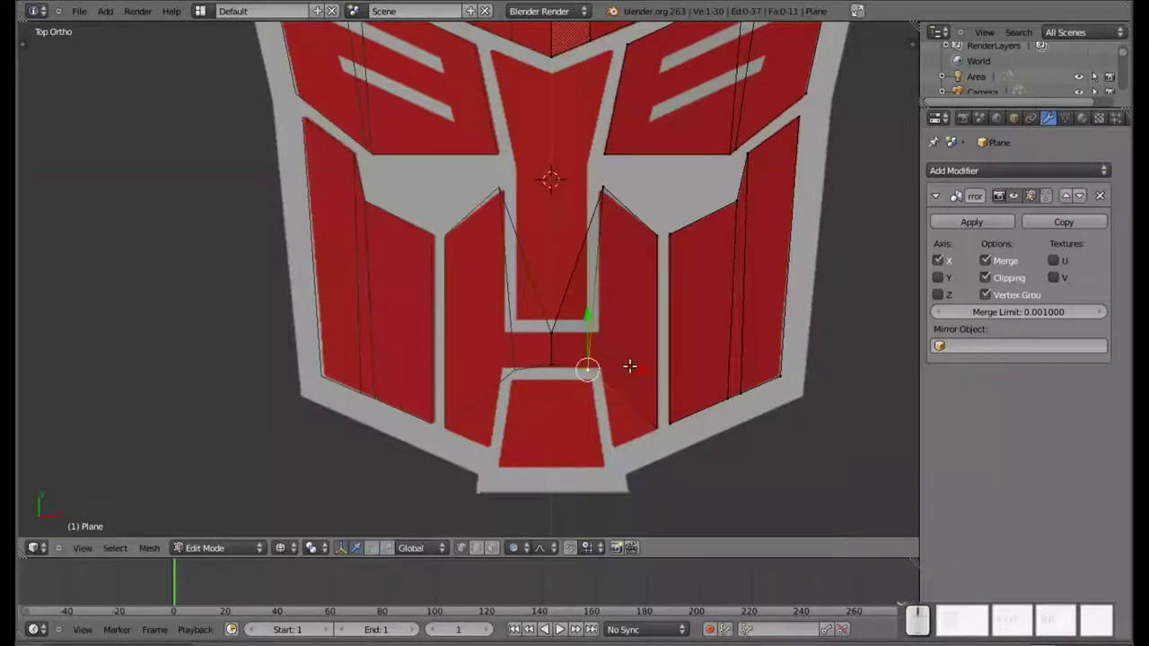
Reshape vertices along the mouth opening above the chin and add a loop cut across the centre strip
left_click(634, 371)
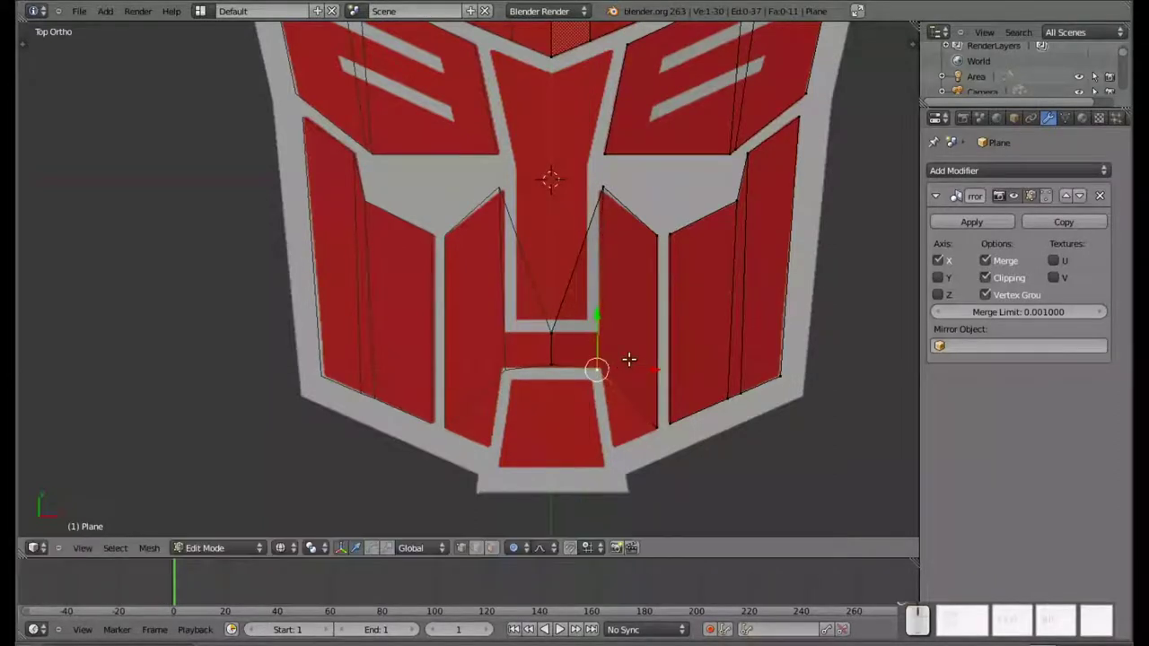
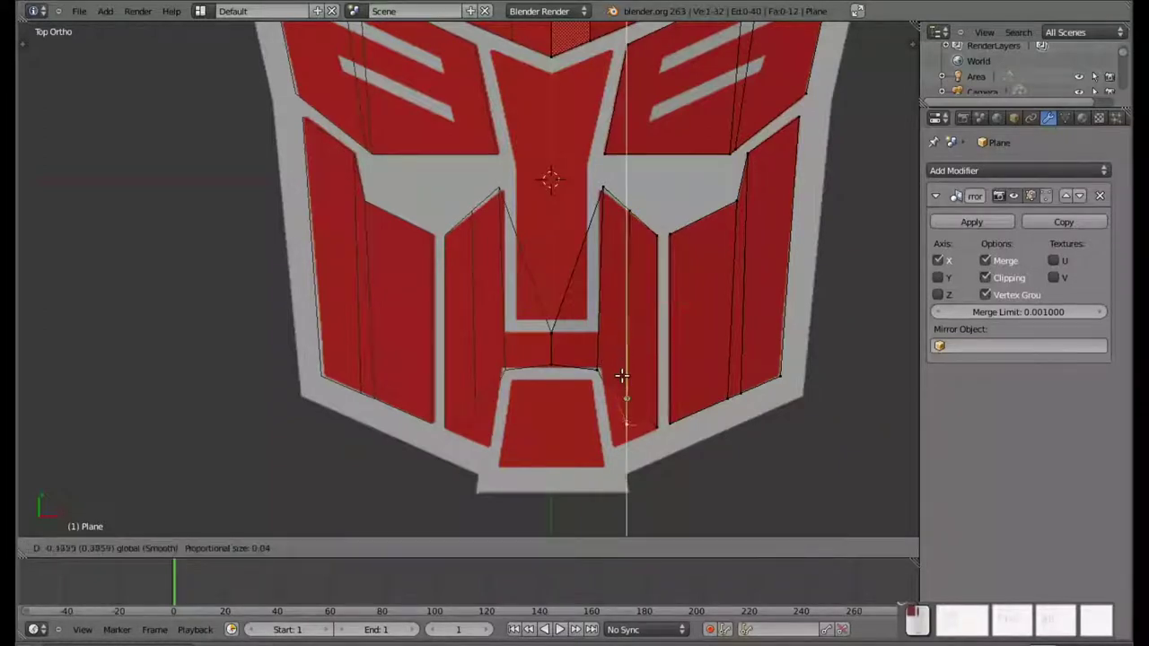
left_click_drag(687, 448, 634, 379)
left_click(616, 384)
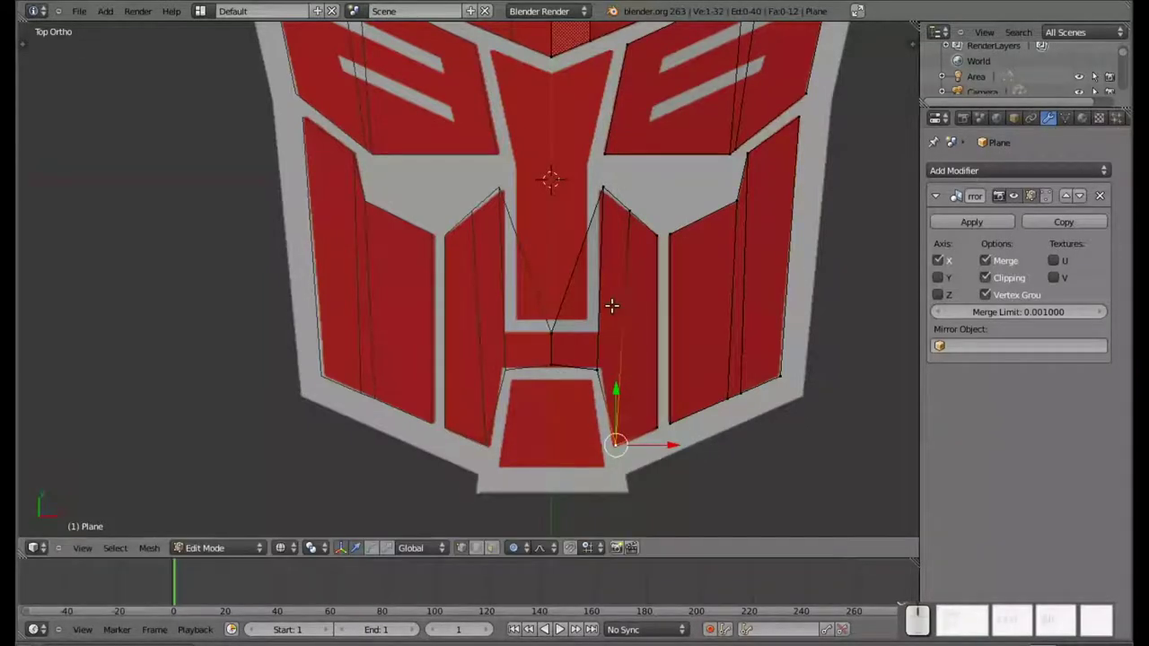
key("ctrl+r")
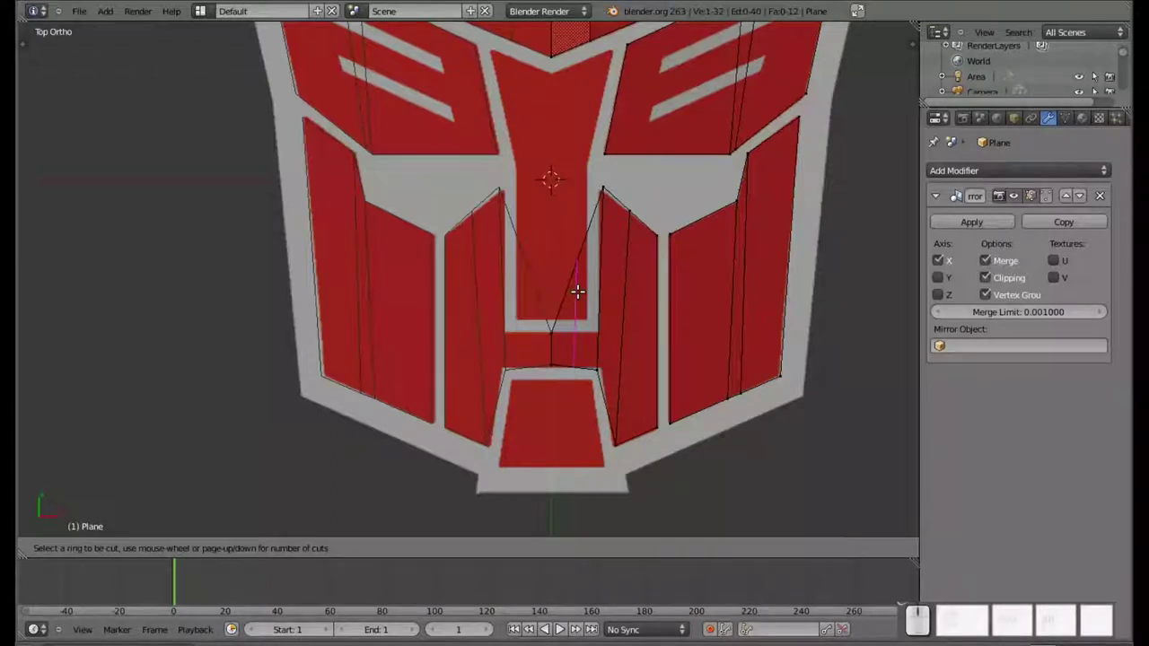
left_click(579, 290)
left_click(579, 290)
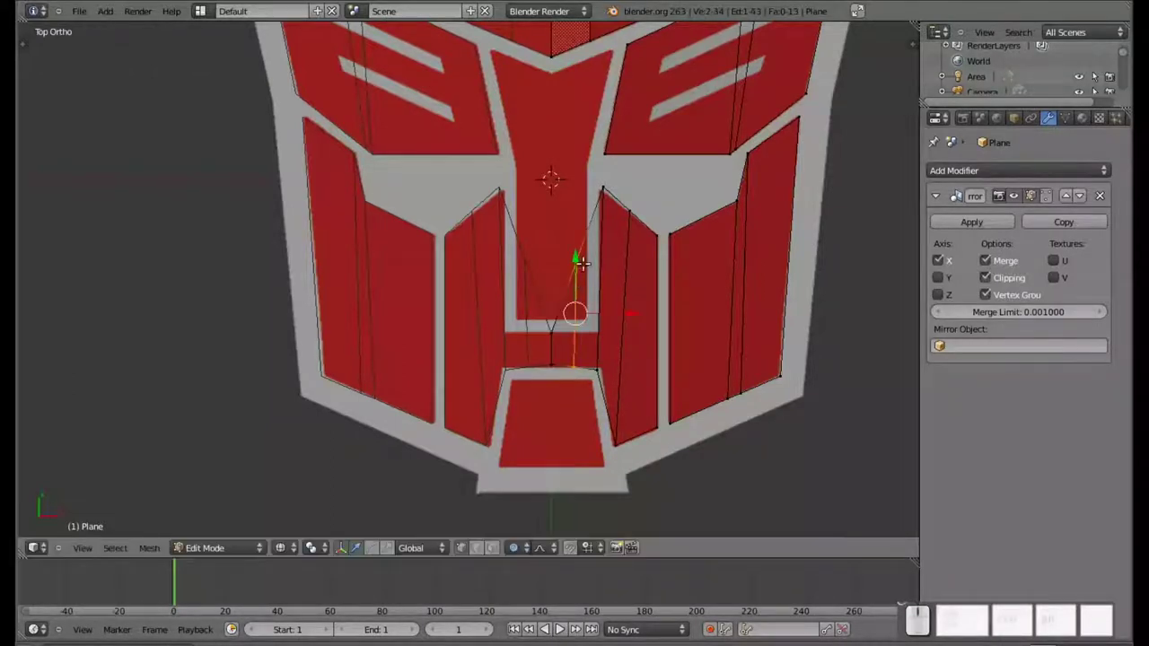
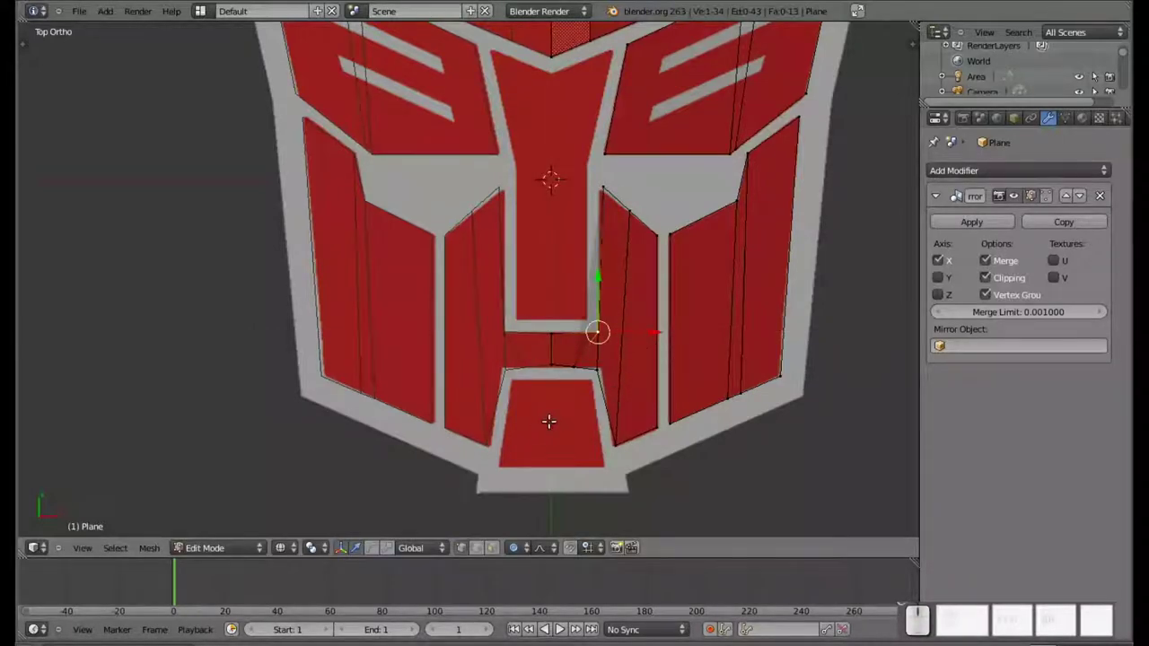
Undo the stray plane added inside the logo mesh, leave Edit Mode and bring up the Add list
key("shift+a")
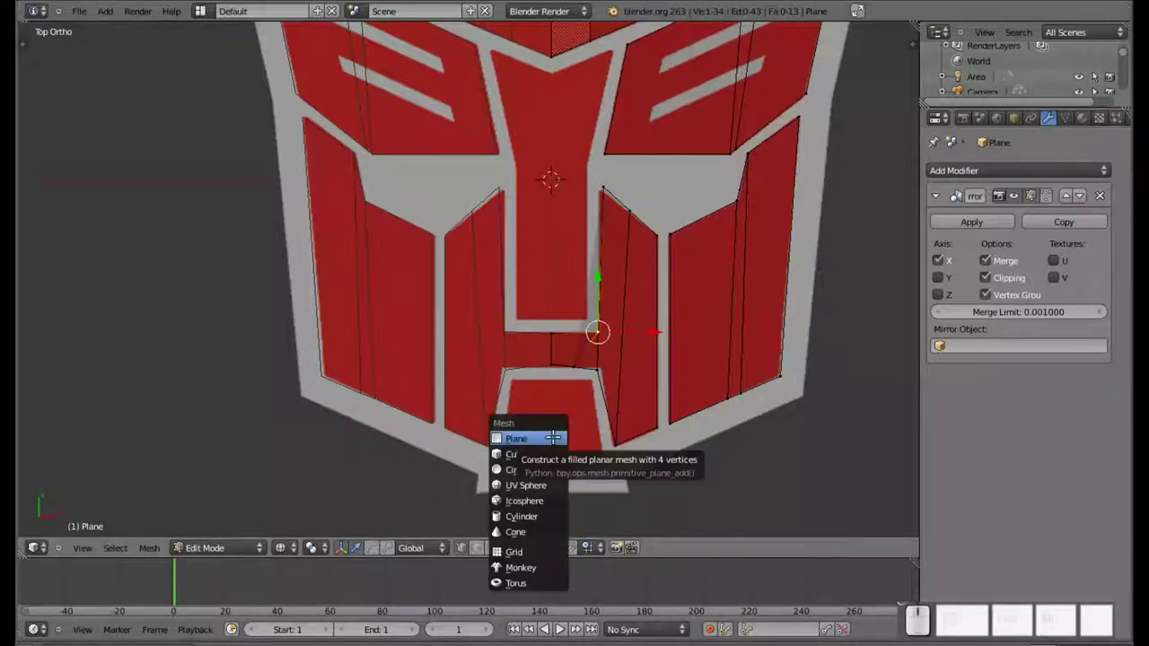
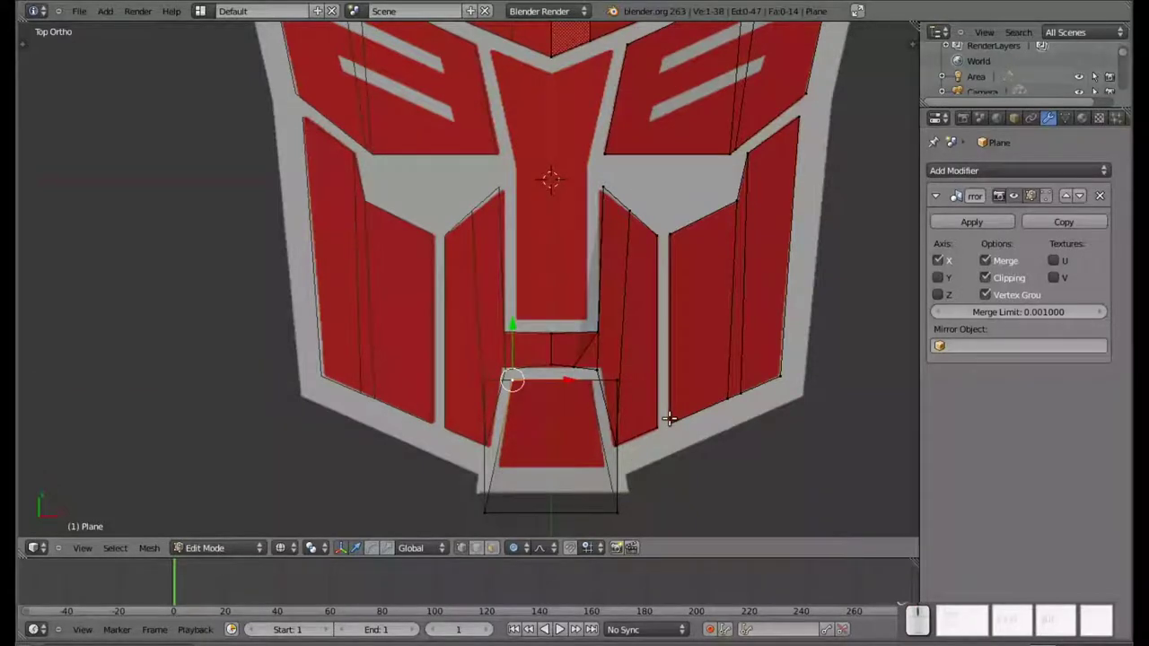
key("Tab")
key("Tab")
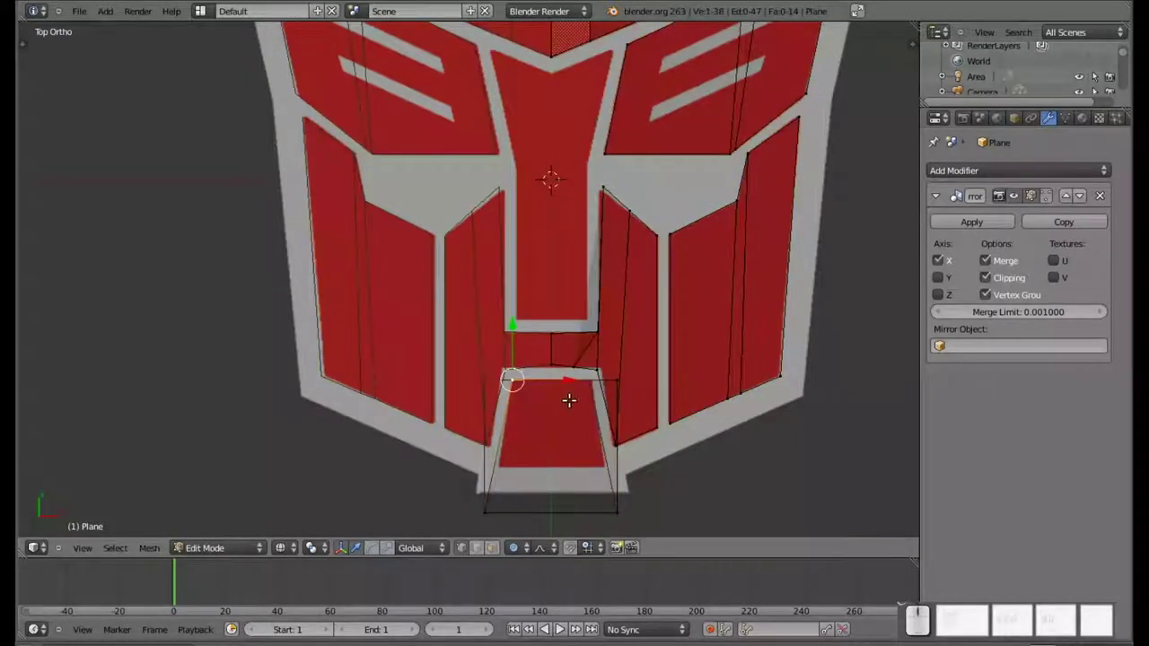
key("ctrl+z")
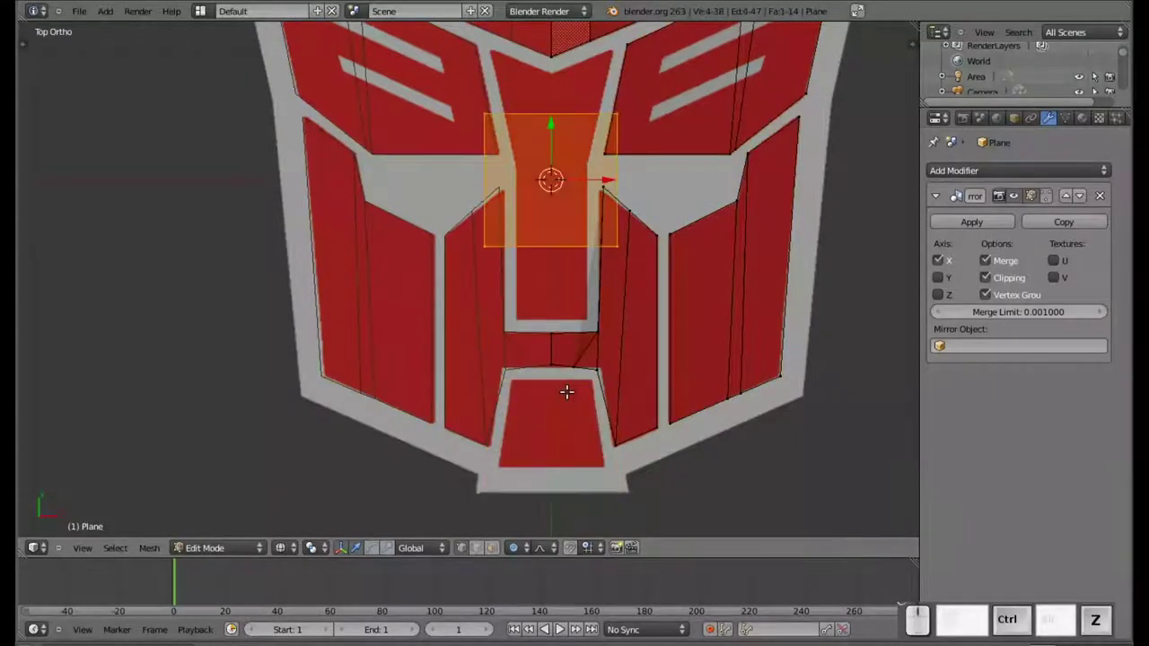
key("ctrl+z")
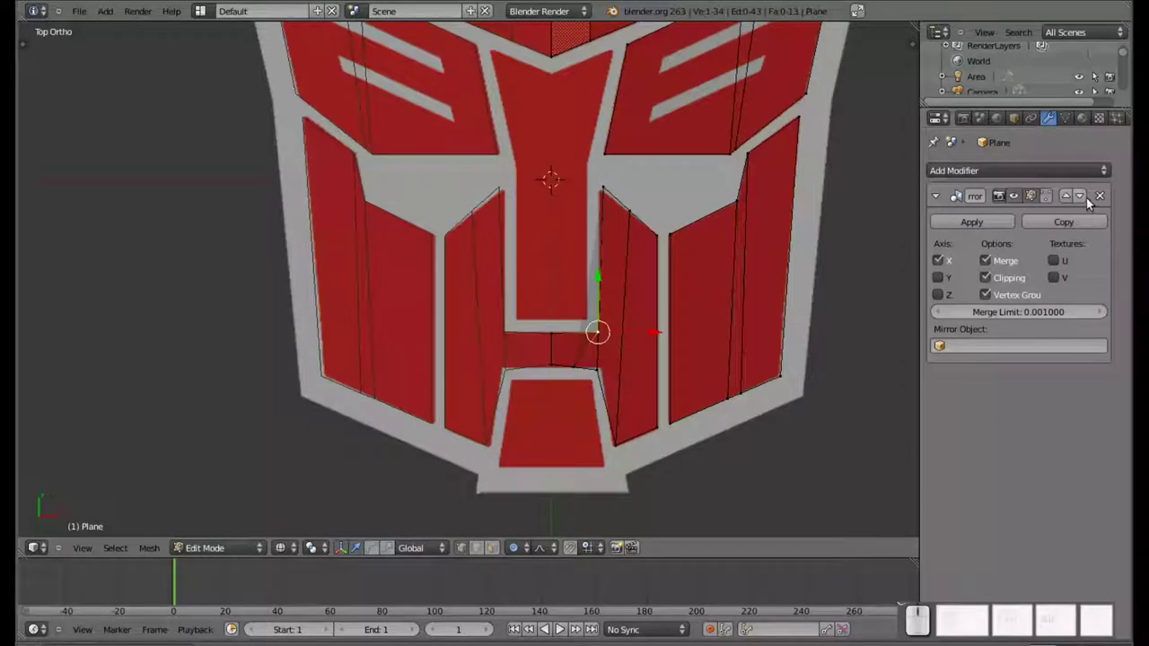
key("Tab")
key("shift+a")
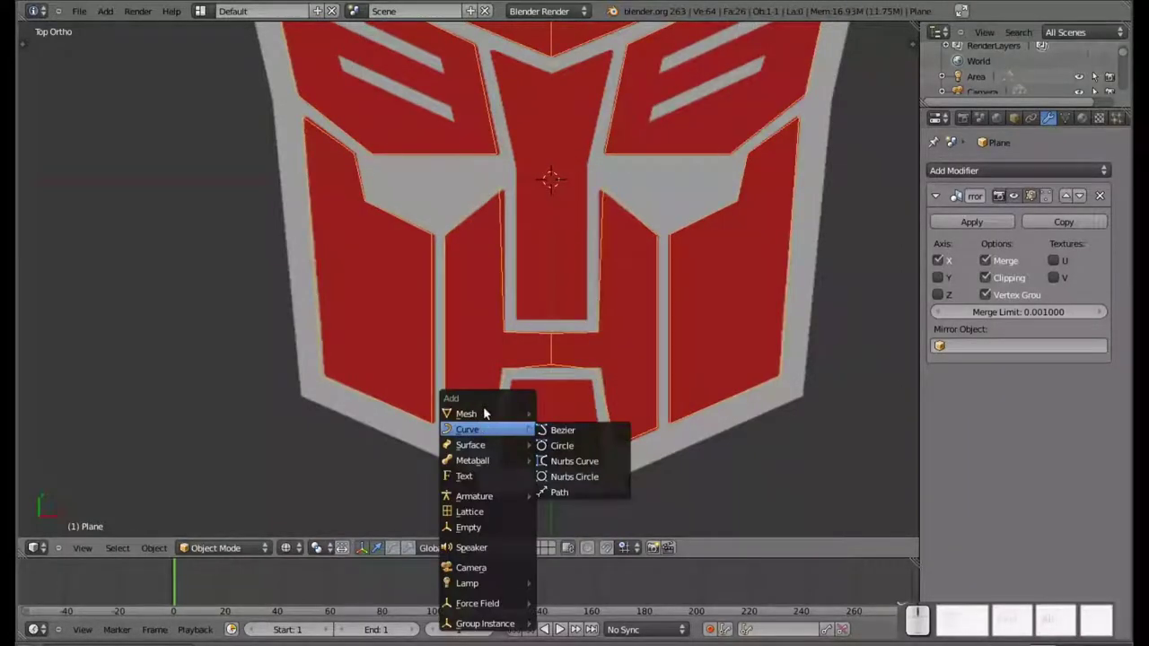
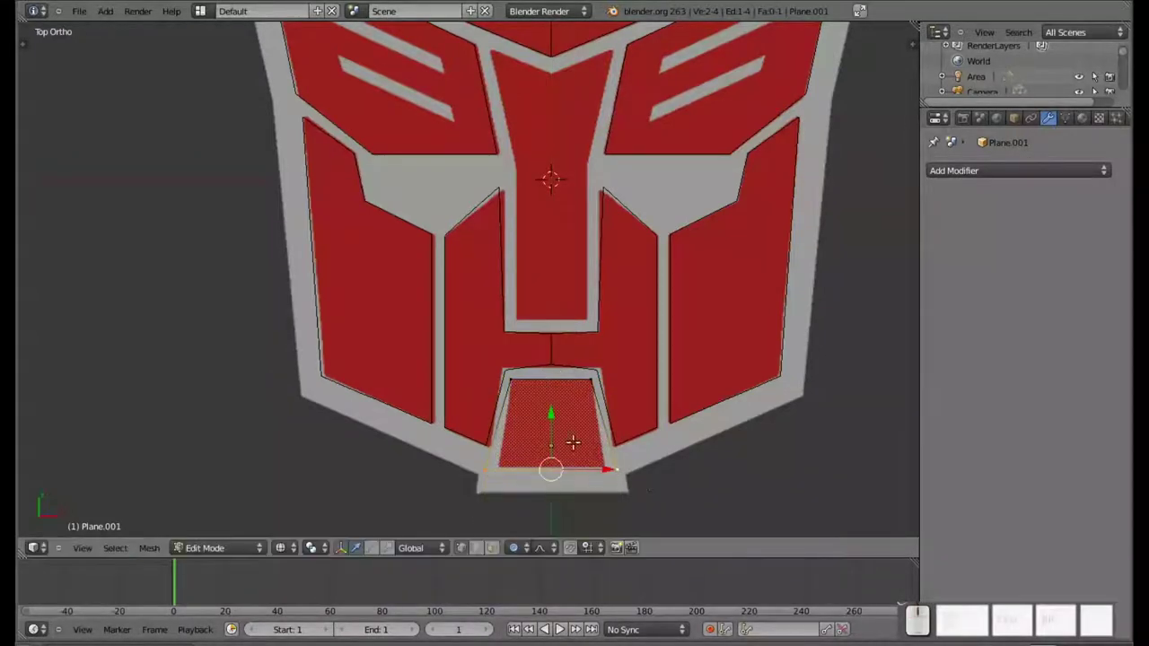
Scale the new chin plane Plane.001 along X to match the chin piece's width
key("s")
key("x")
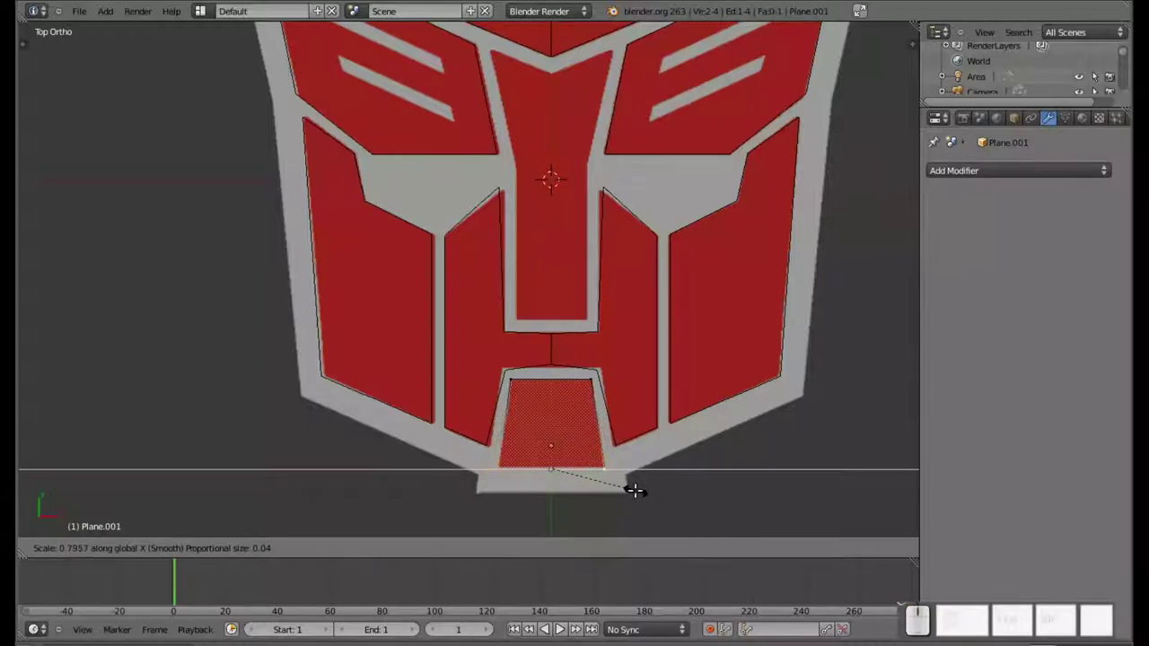
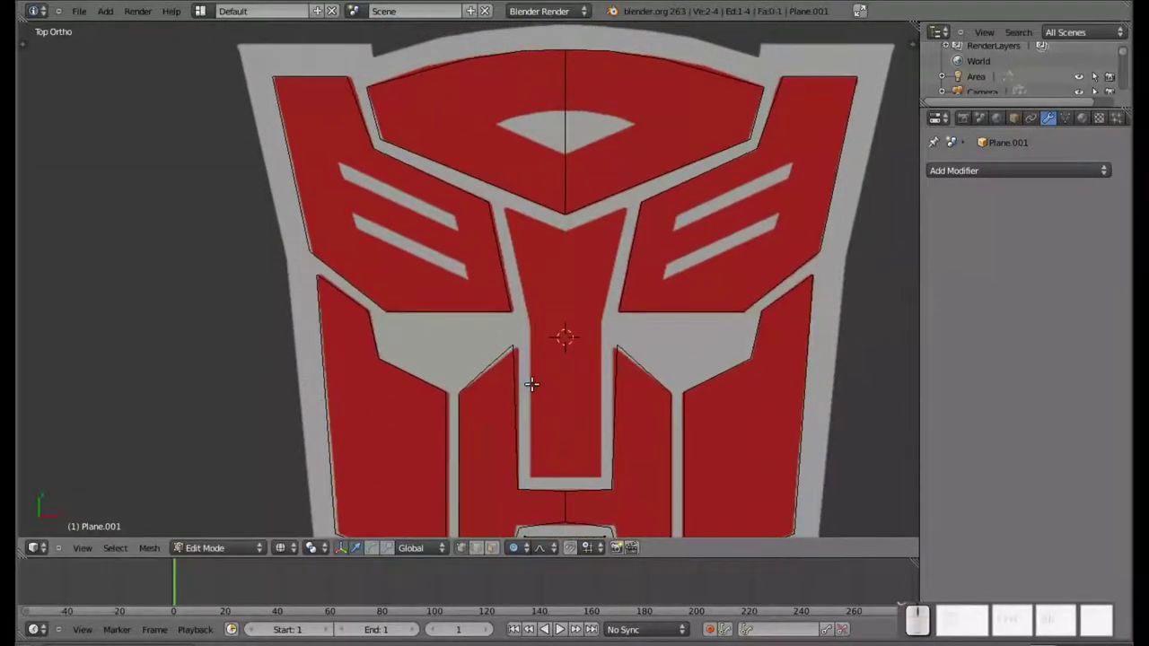
key("shift+a")
key("Escape")
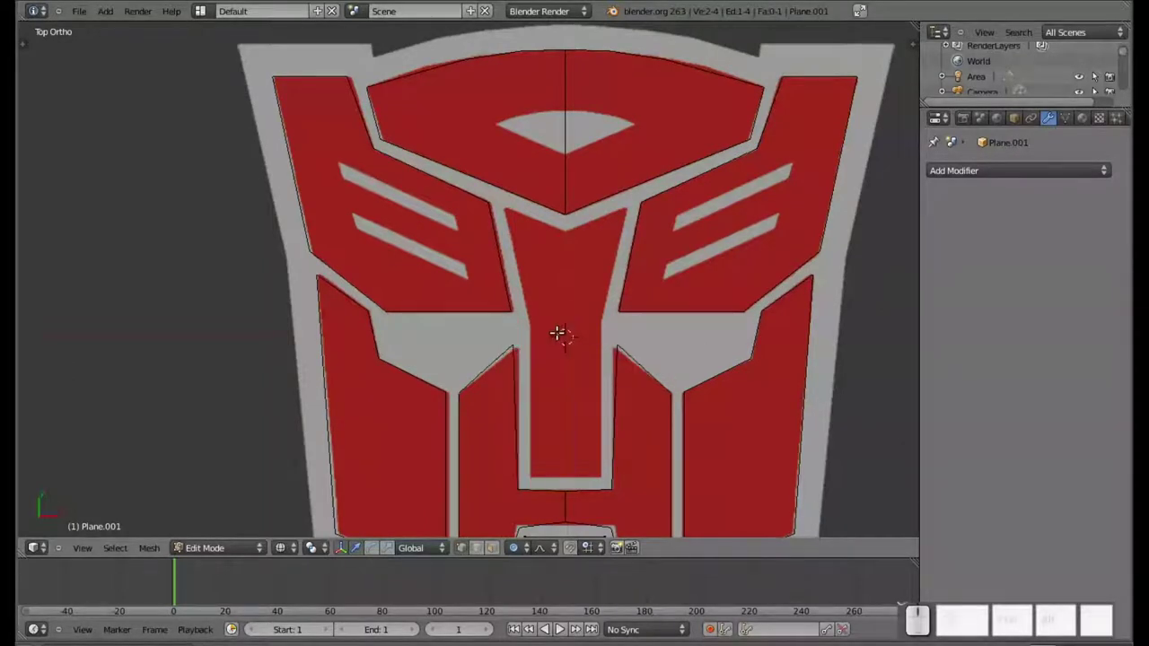
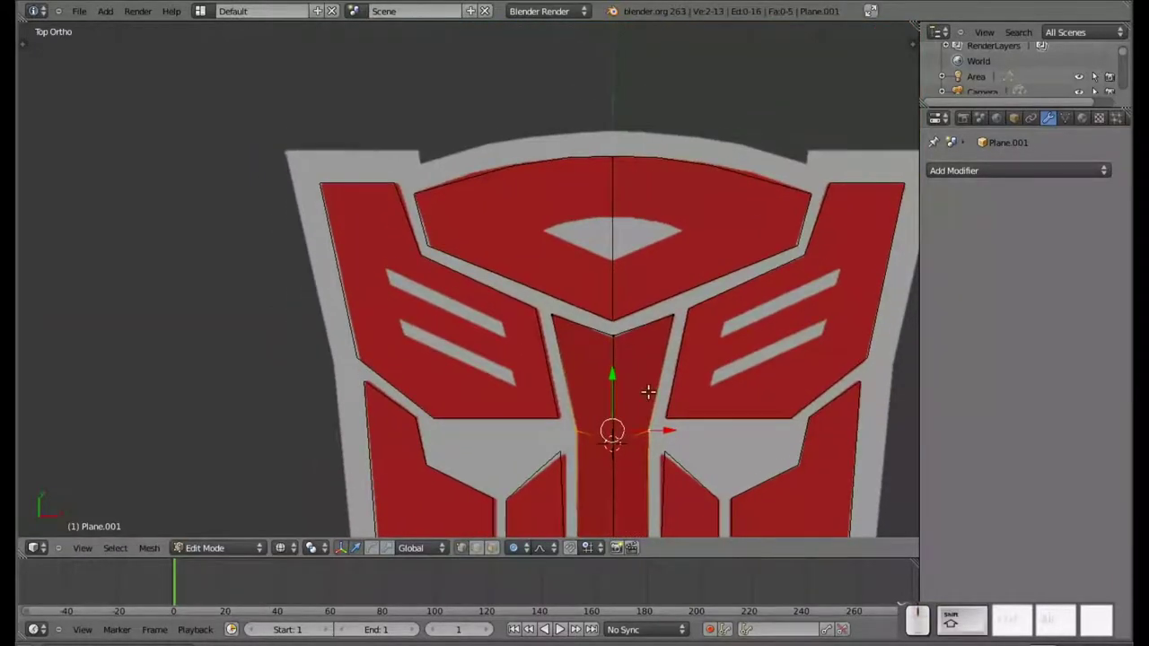
Finish editing Plane.001 and select the main logo plane in Object Mode
key("Tab")
left_click(614, 263)
right_click(612, 262)
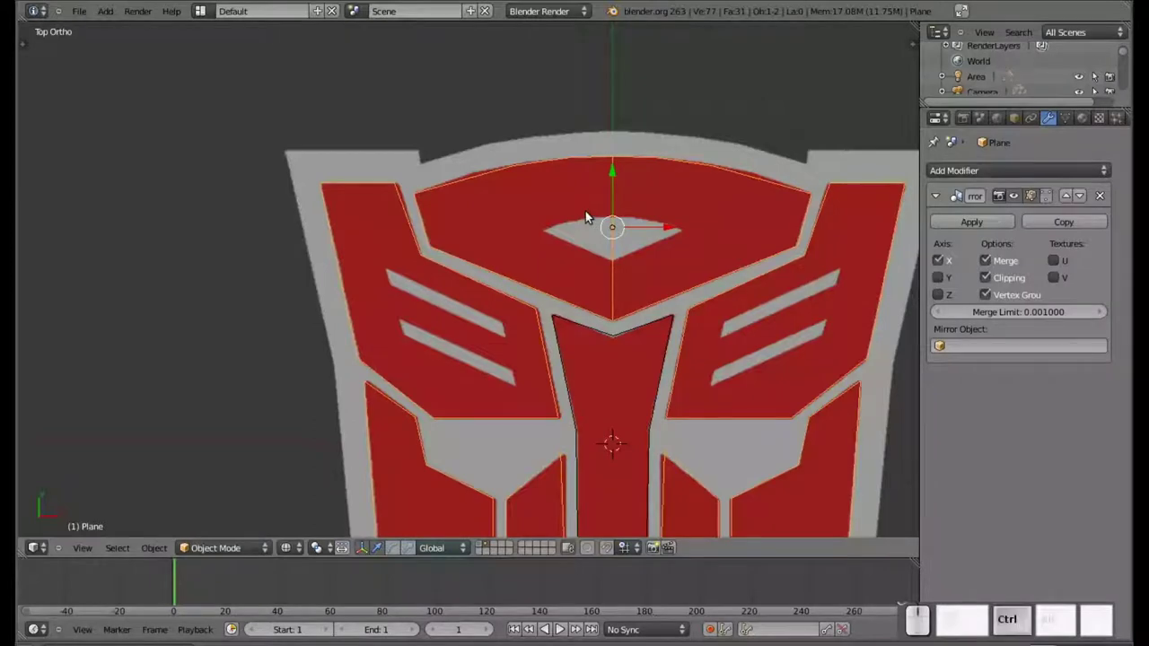
Edit the logo plane's top arch, moving vertices to follow the eye-shaped gap
key("ctrl+r")
key("Tab")
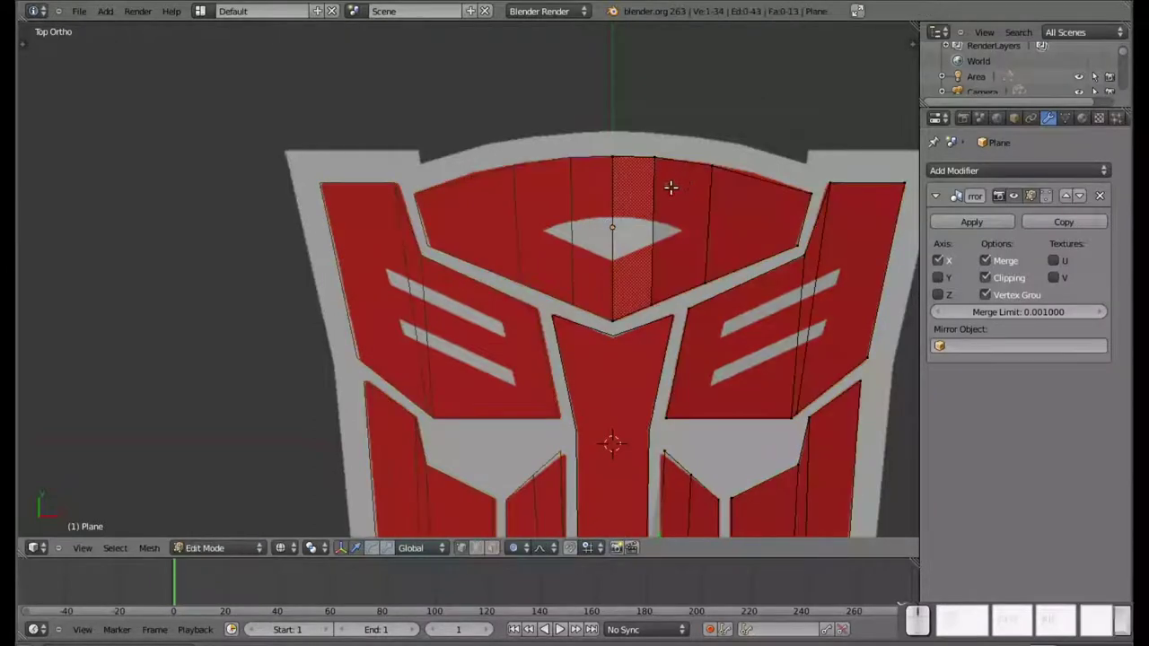
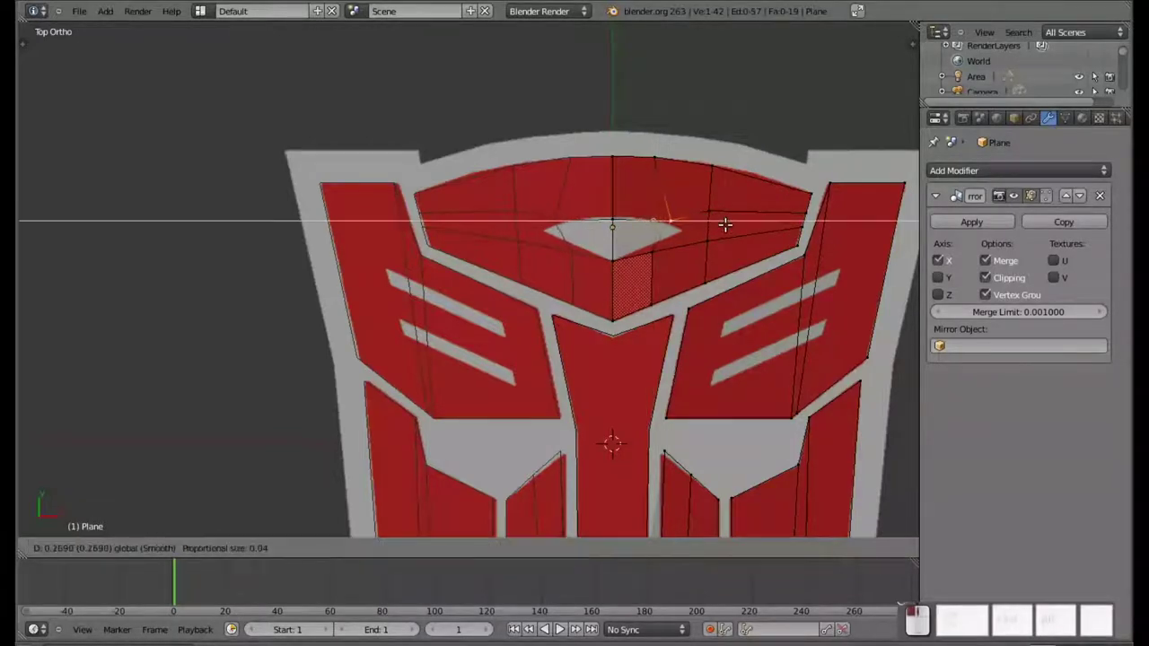
left_click(683, 181)
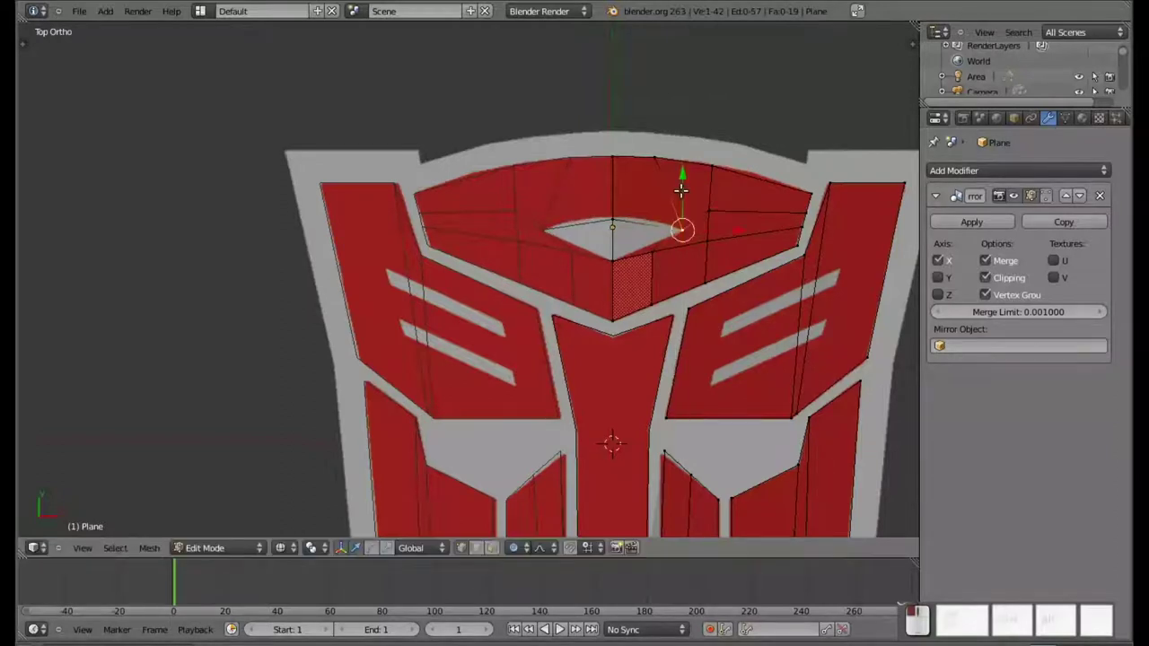
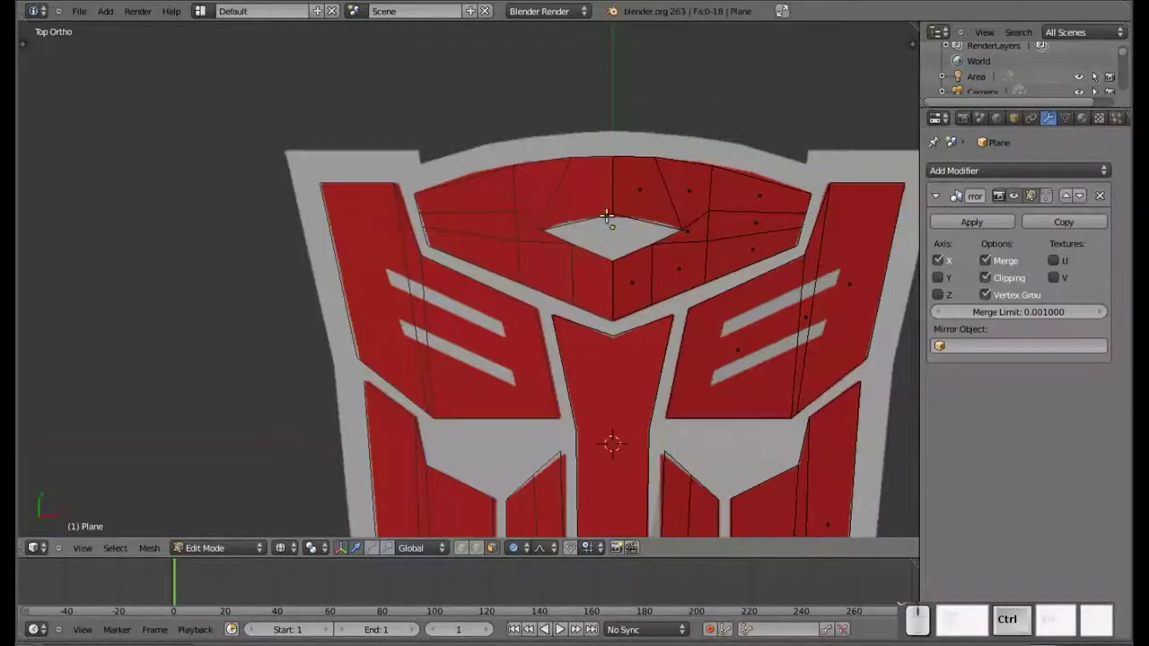
key("ctrl+e")
key("Escape")
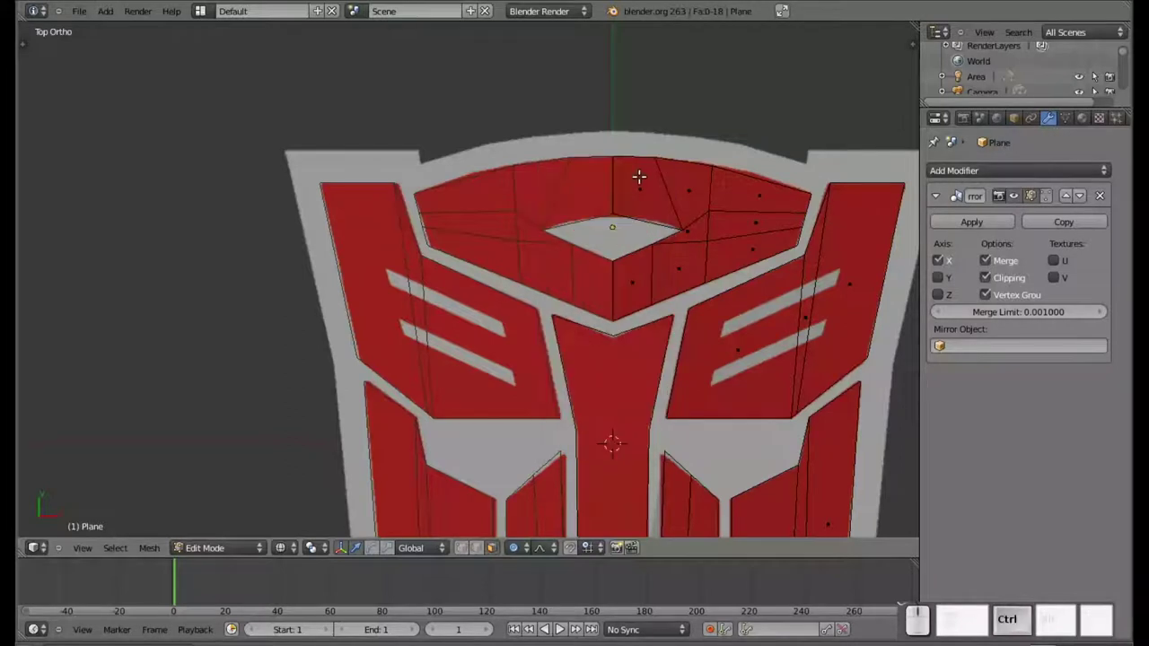
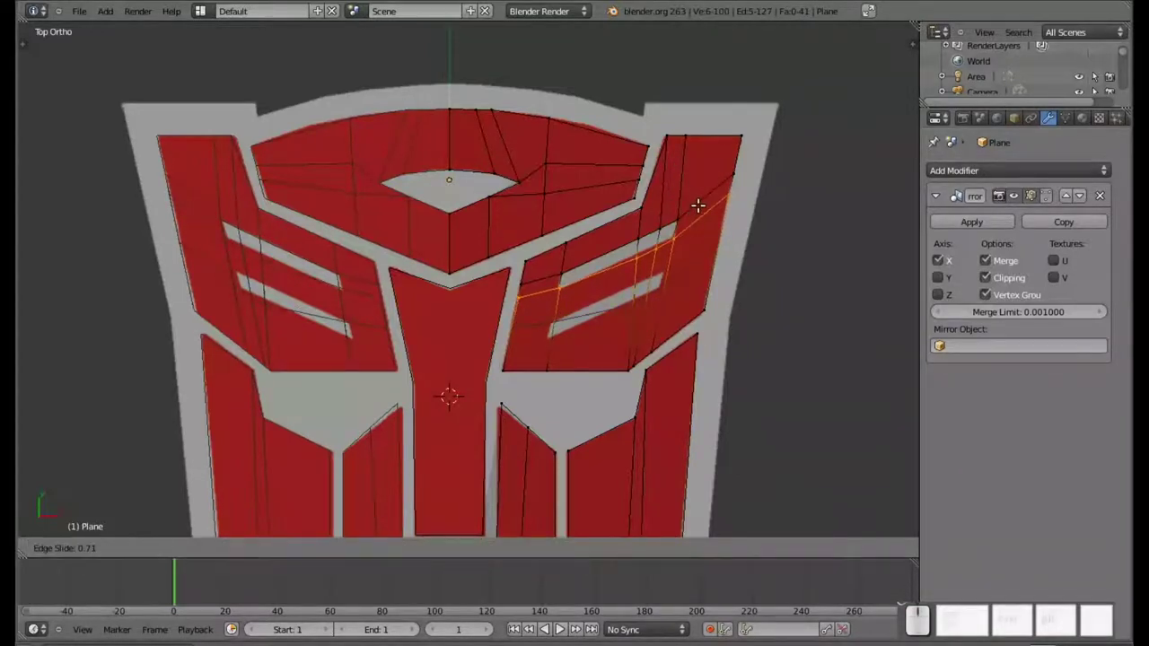
Cut and position new edge loops through the logo's right wing
left_click(697, 205)
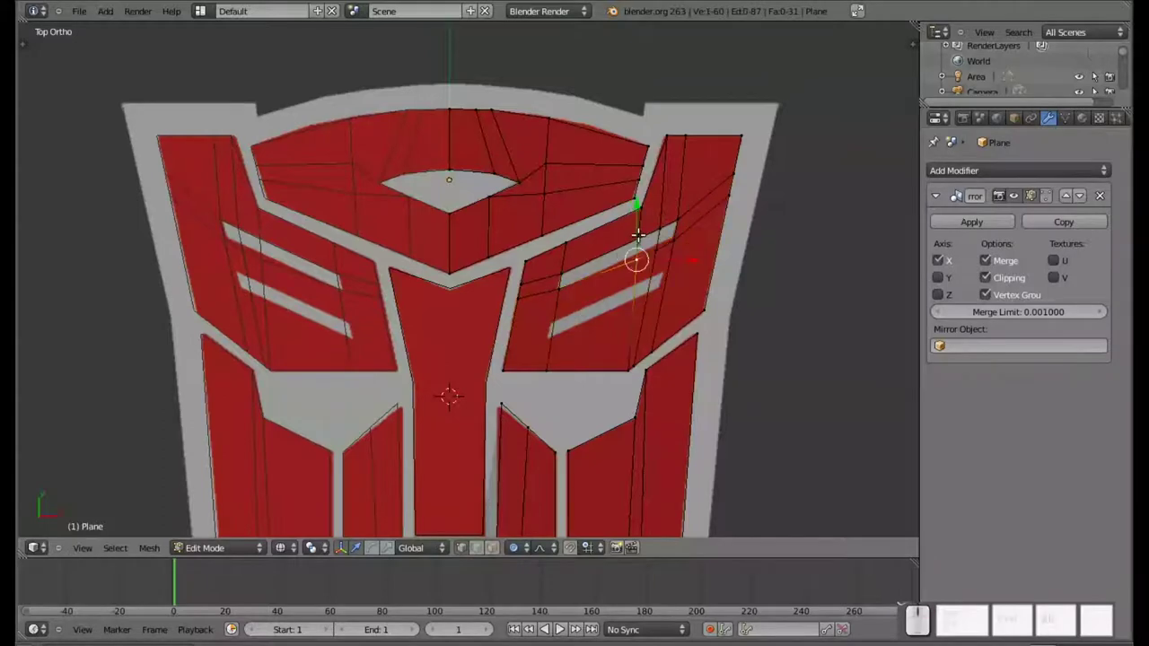
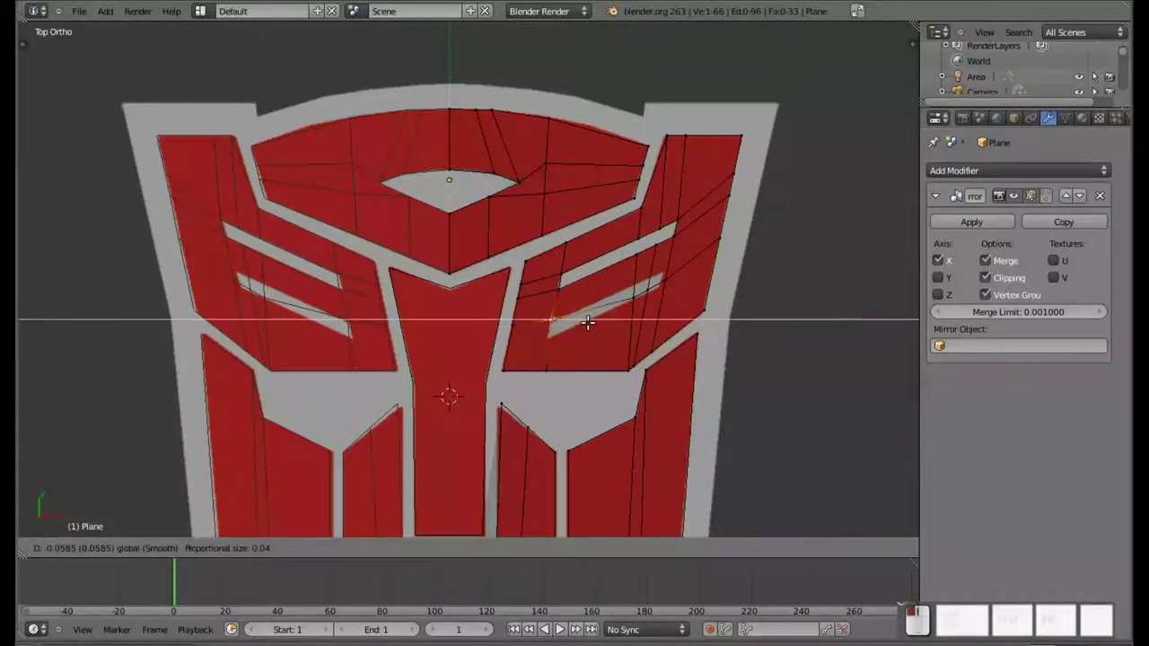
left_click(554, 276)
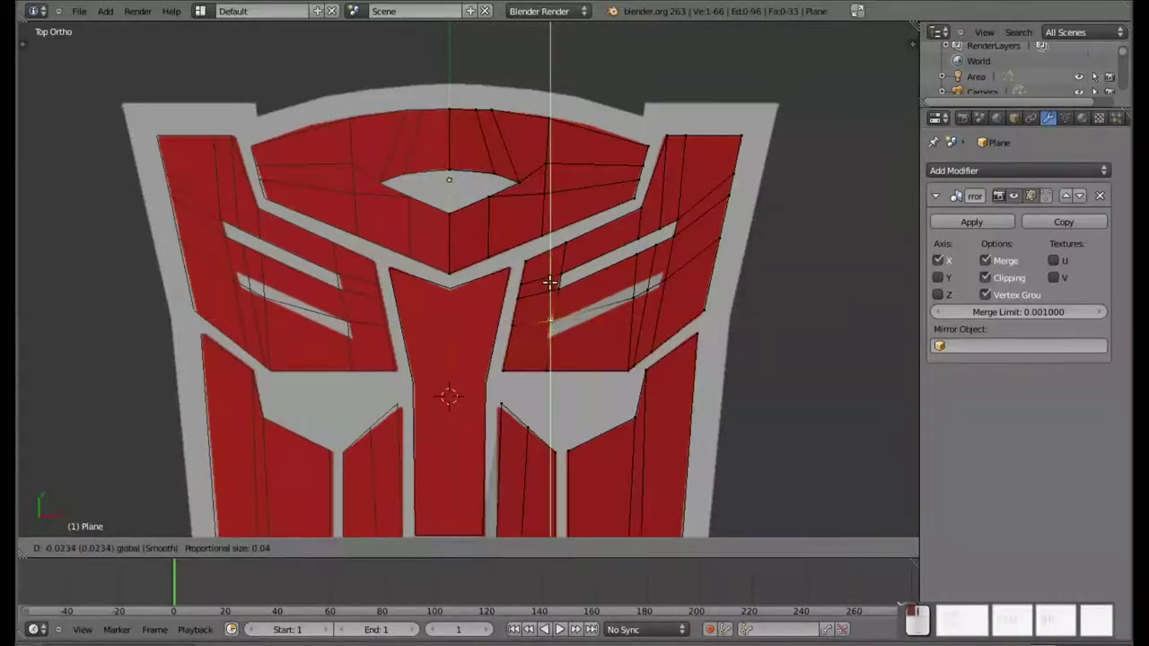
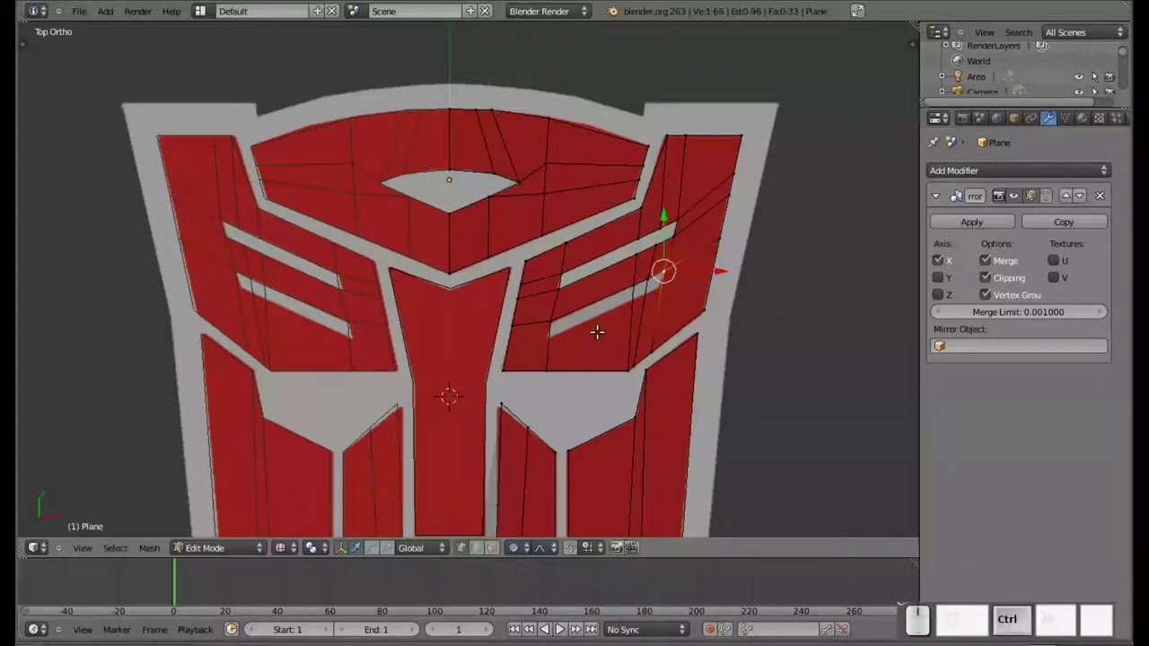
key("ctrl+r")
left_click(531, 342)
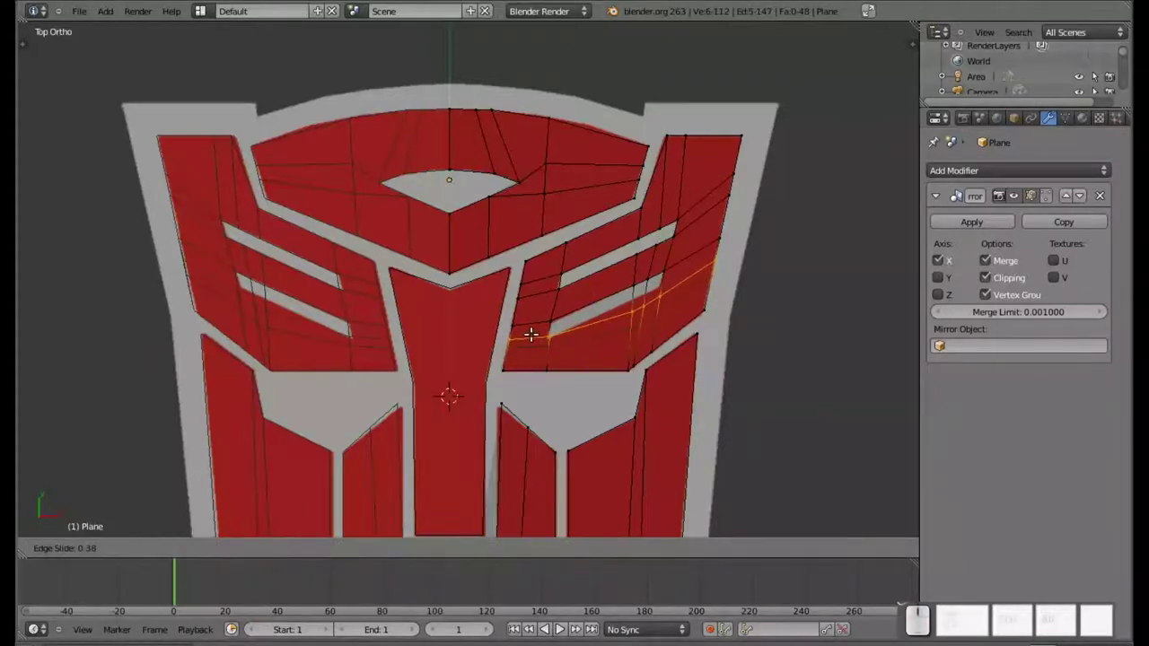
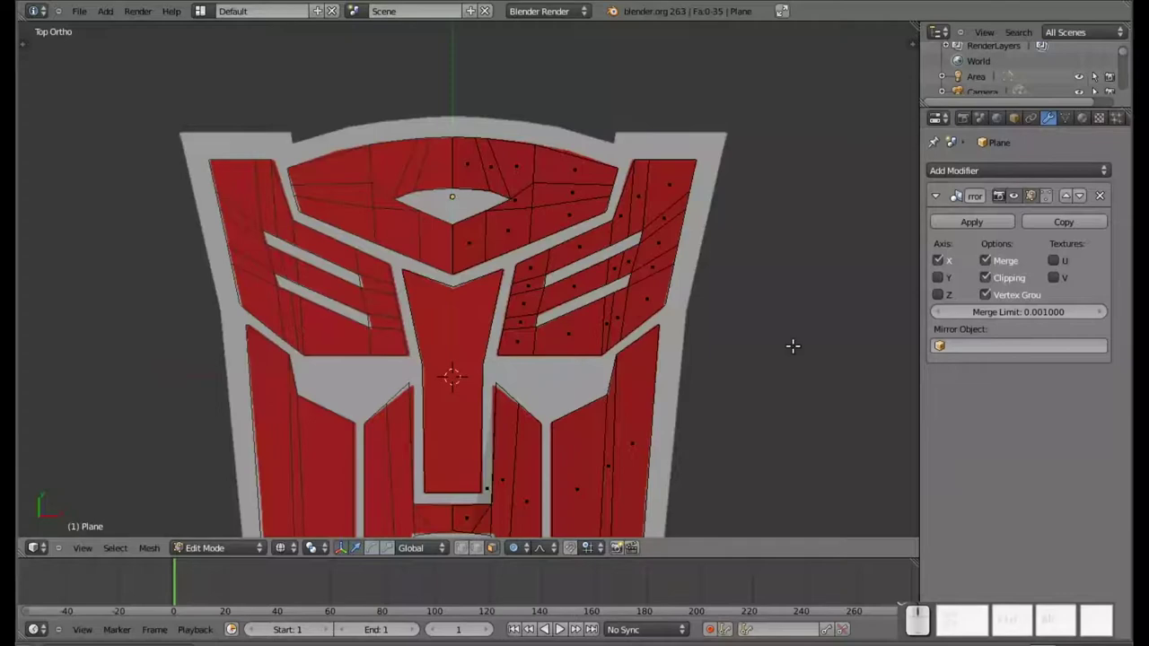
Remove the background reference image and view the finished grey logo in Object Mode
key("n")
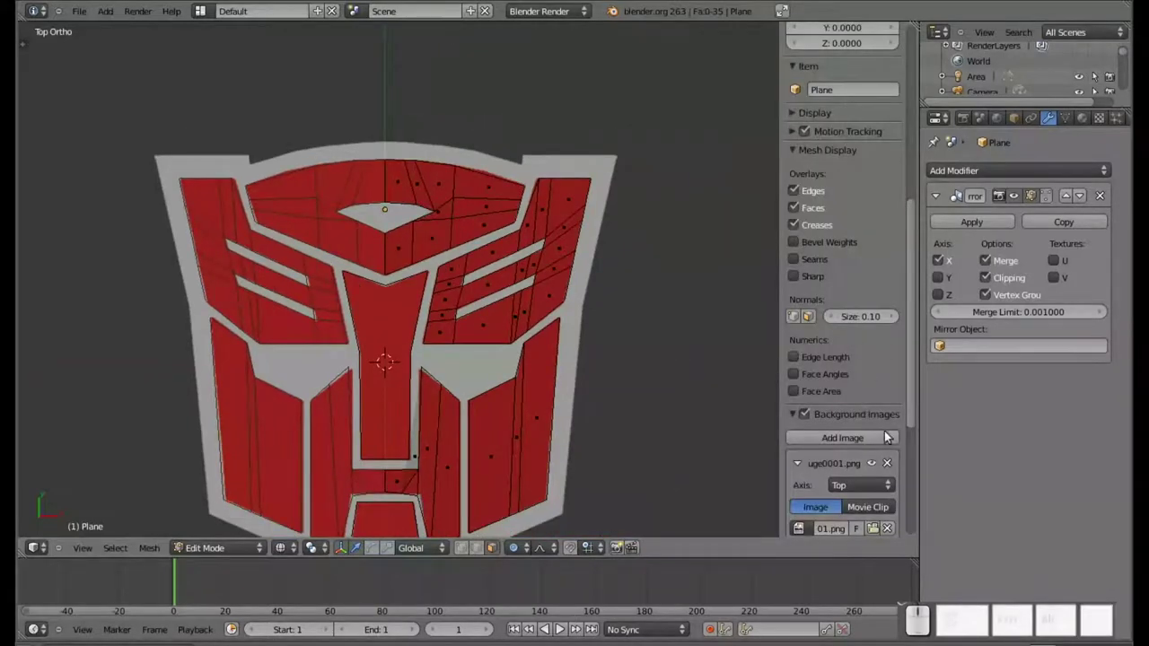
left_click(895, 468)
key("Tab")
left_click_drag(513, 332, 560, 273)
key("shift+z")
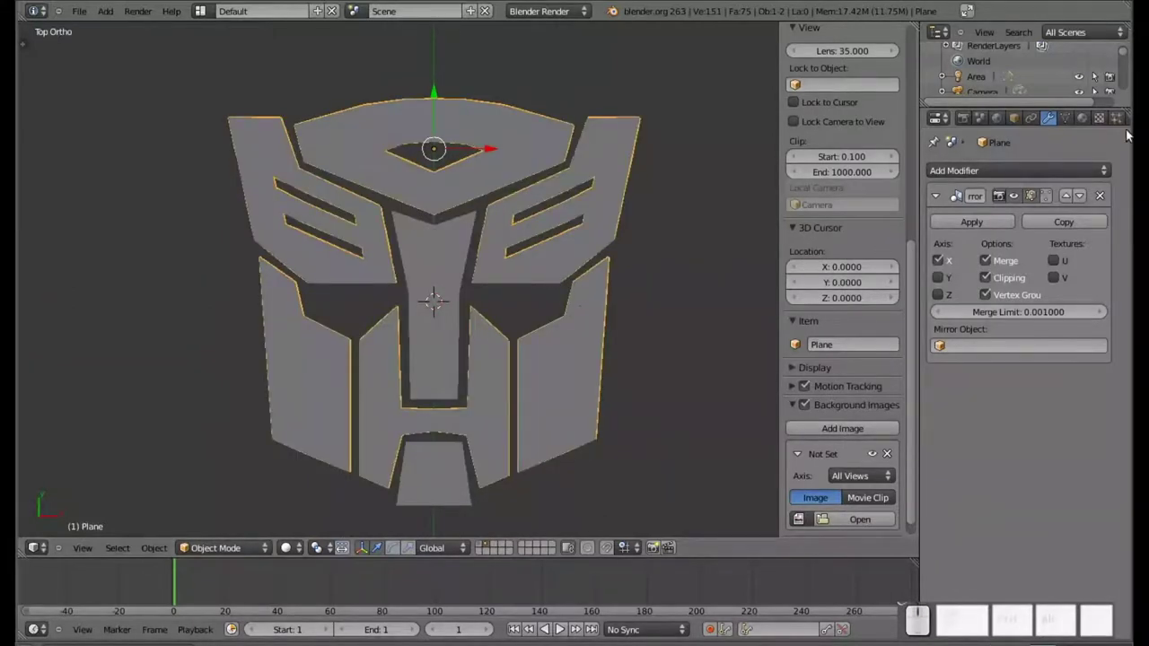
Select the logo pieces for joining, undoing a premature join attempt
left_click(1085, 124)
left_click(1029, 230)
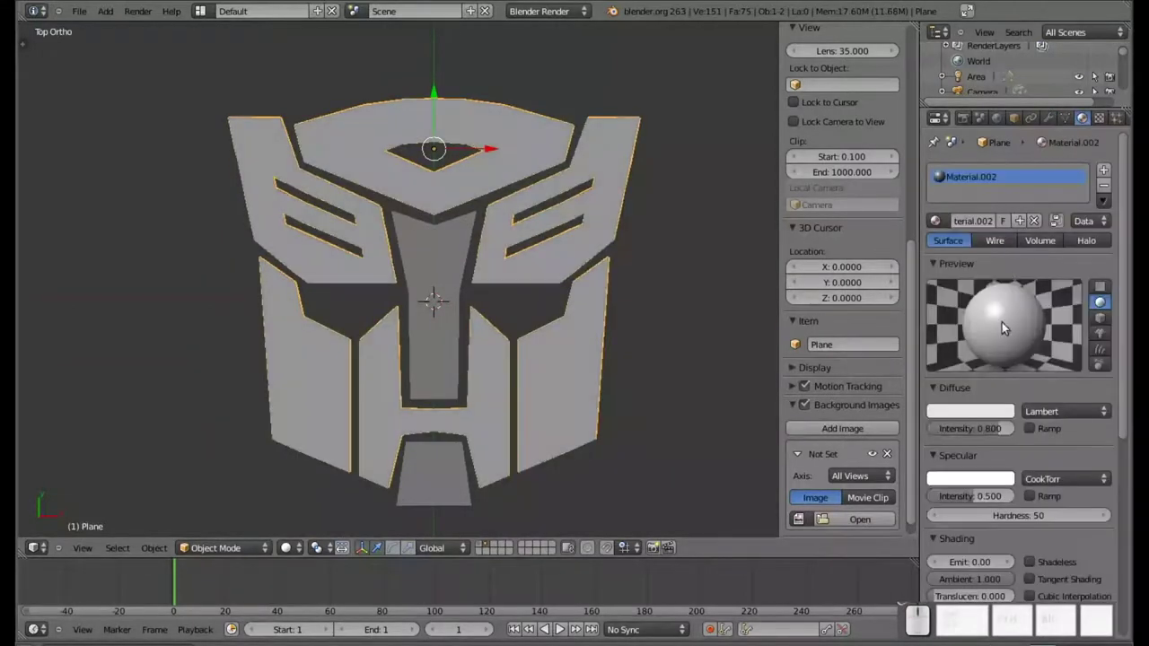
right_click(427, 261)
right_click(448, 499)
right_click(448, 499)
key("ctrl+shift+j")
key("ctrl+z")
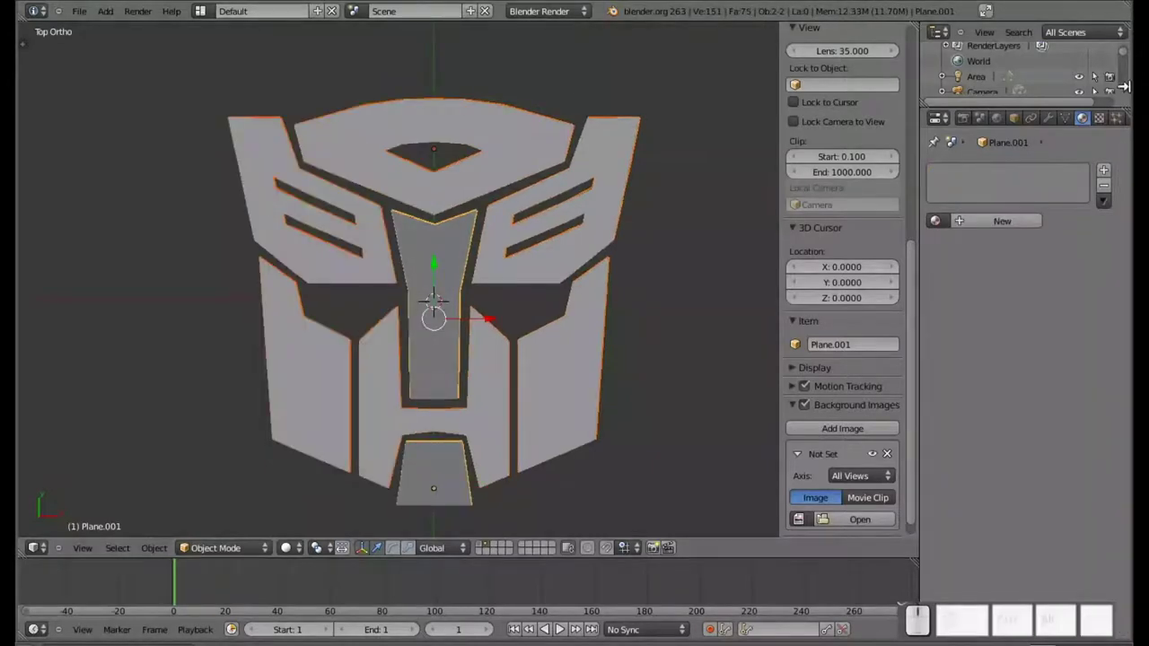
Apply the Mirror modifier on the main outline and join all logo pieces into one object
left_click(1051, 120)
left_click(540, 213)
right_click(540, 213)
left_click(990, 227)
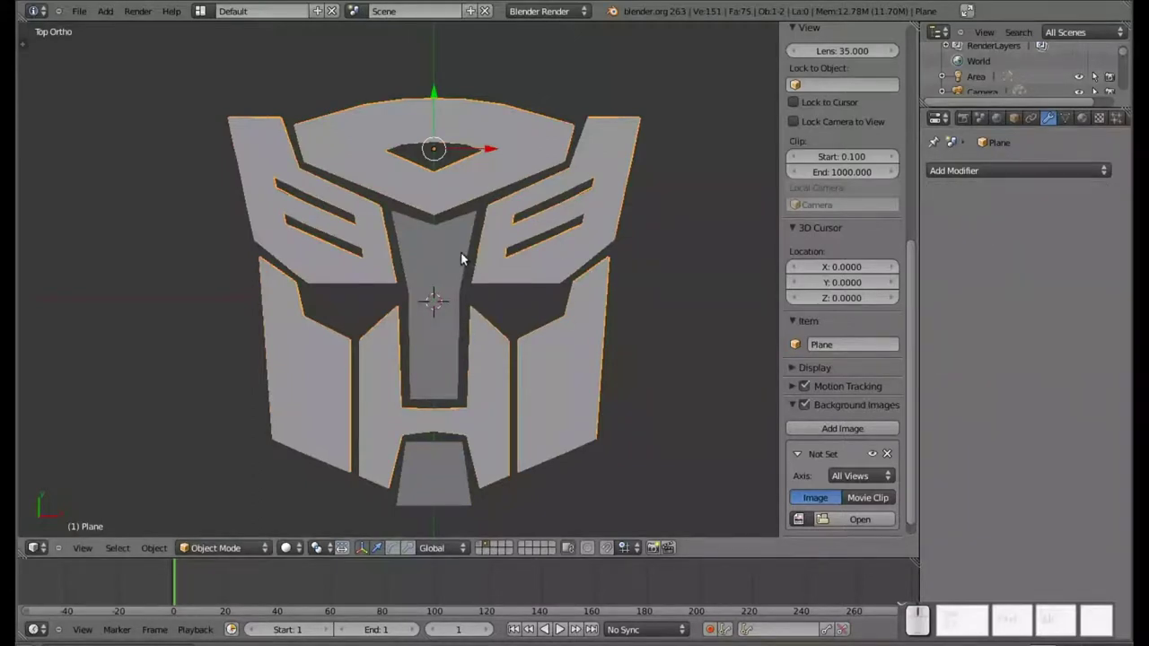
left_click(428, 289)
right_click(428, 289)
key("ctrl+shift+j")
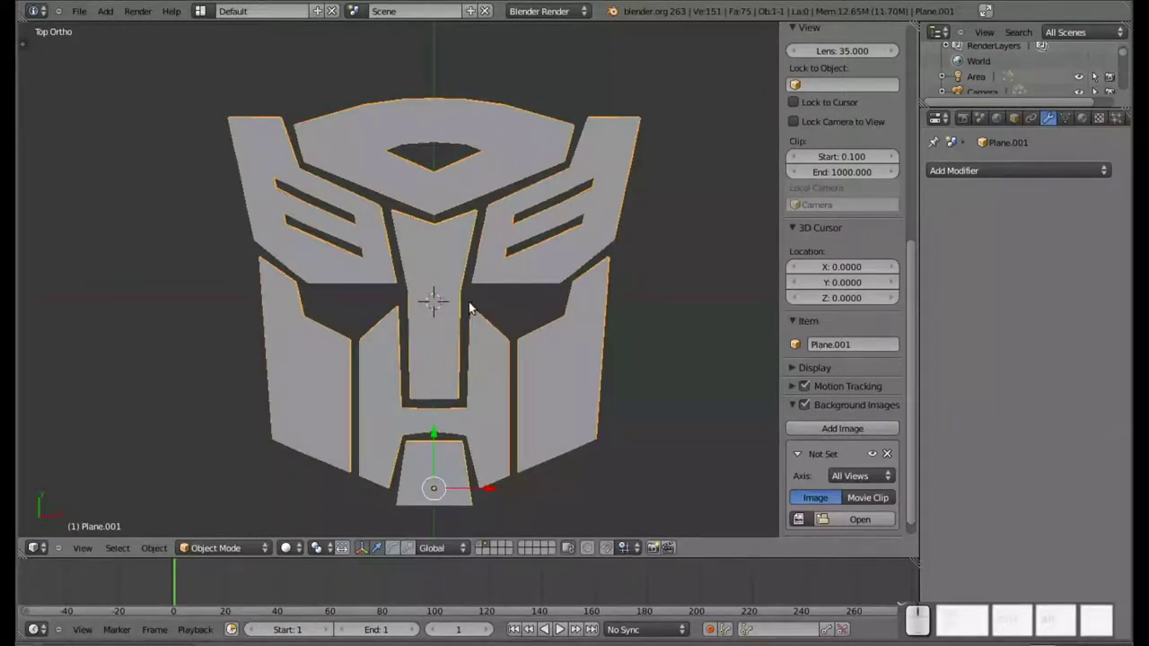
Assign the existing material to the joined logo and set its diffuse colour to tan
left_click(1084, 124)
left_click(984, 416)
left_click_drag(923, 291, 944, 268)
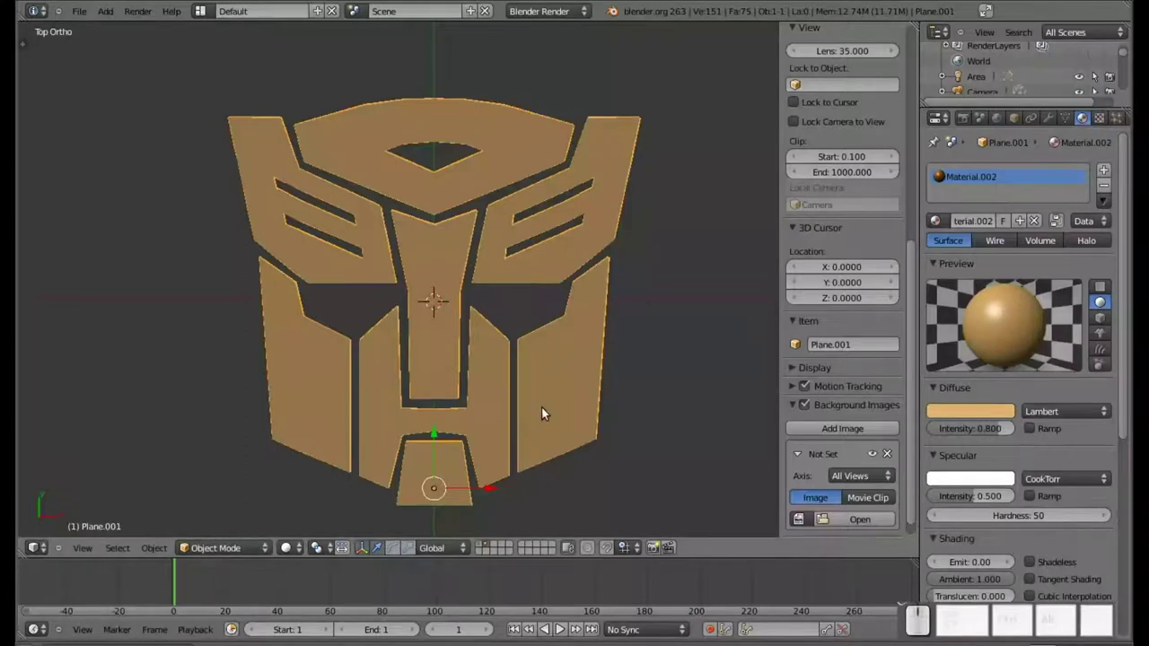
key("m")
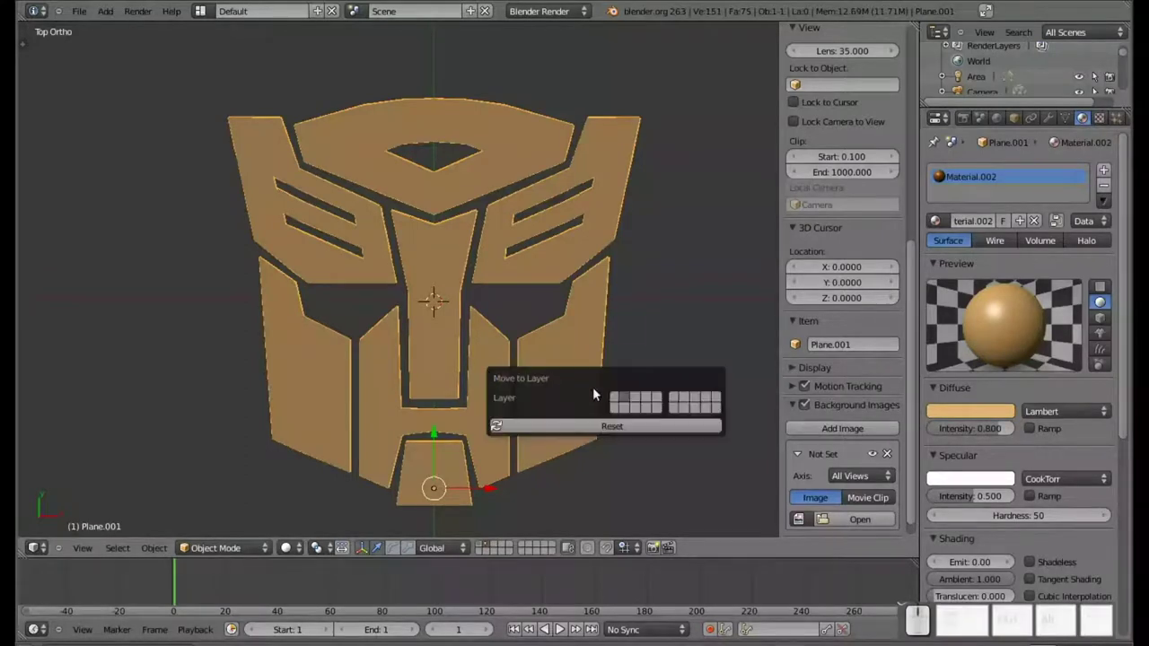
Move the logo to the robot's layer and orbit to see it lying across the robot's chest
left_click(618, 400)
left_click(484, 547)
scroll("down", 3)
left_click_drag(439, 266, 285, 411)
left_click_drag(245, 432, 567, 400)
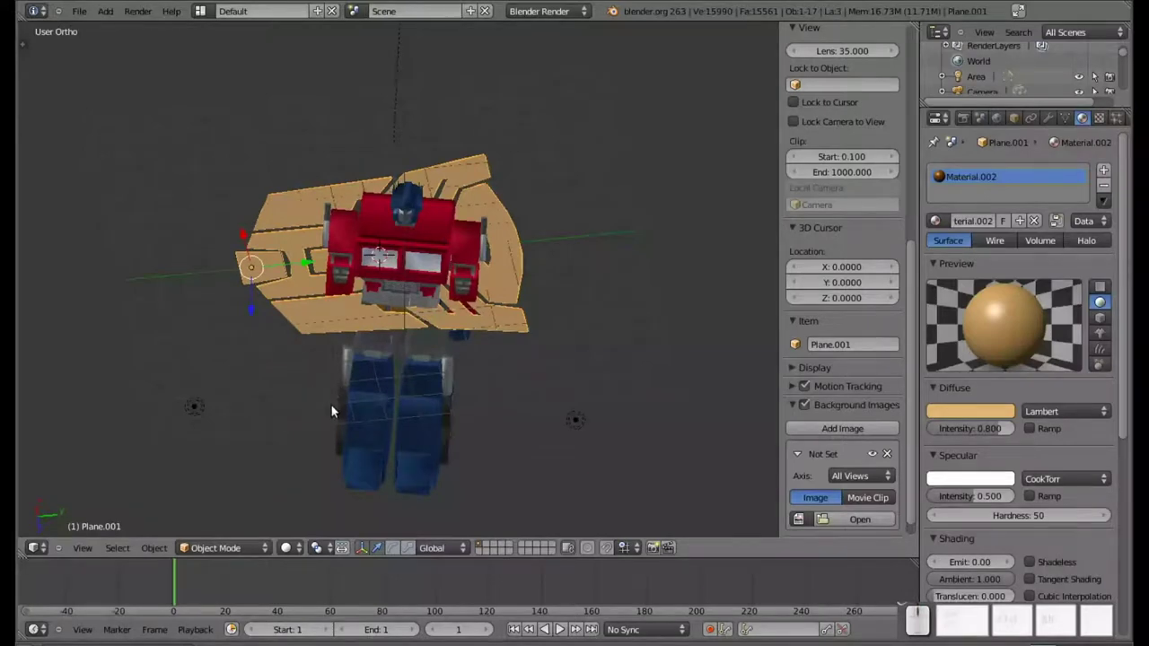
Try rotating the logo 90° about X to stand it upright, checking the angle from another view
key("r")
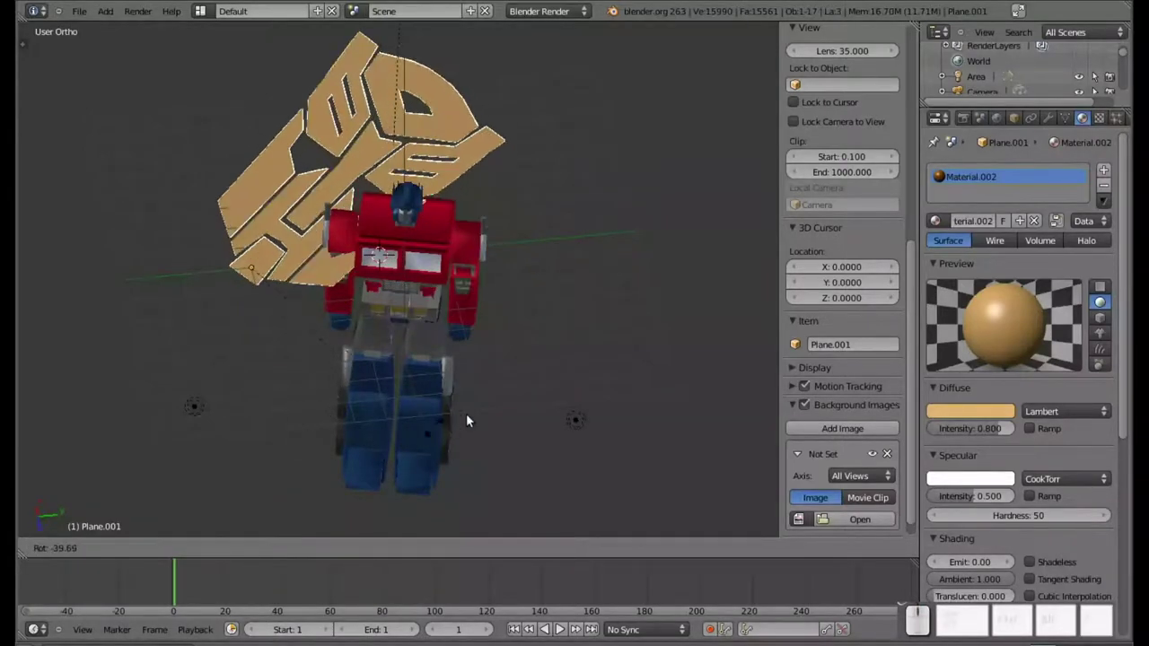
key("Escape")
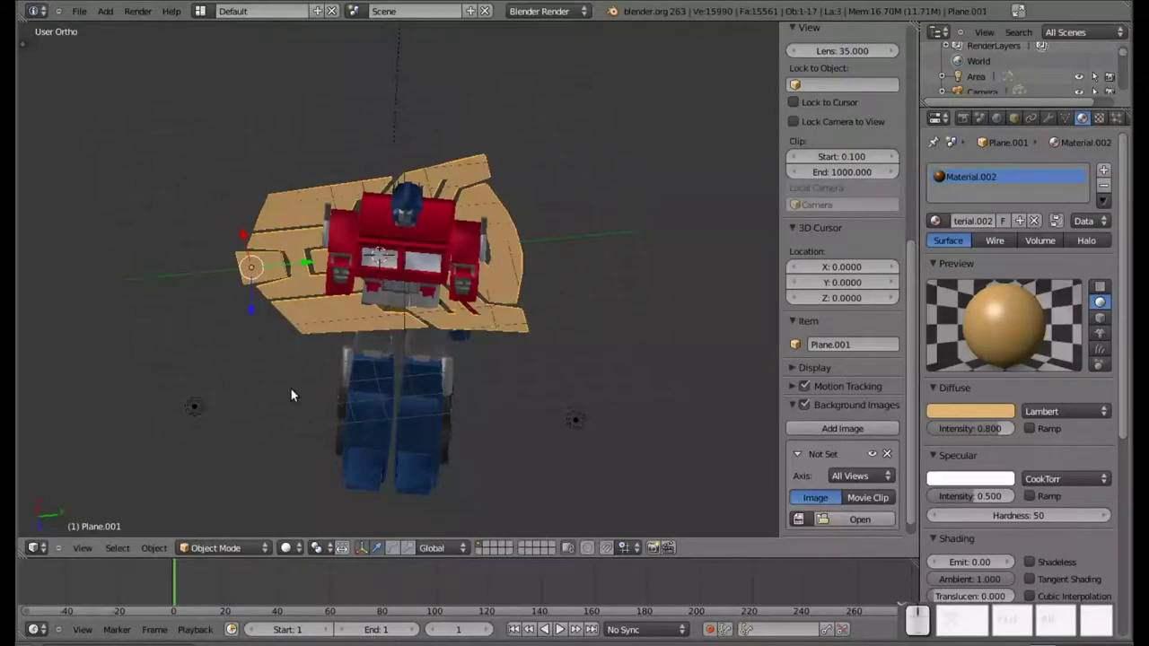
key("r")
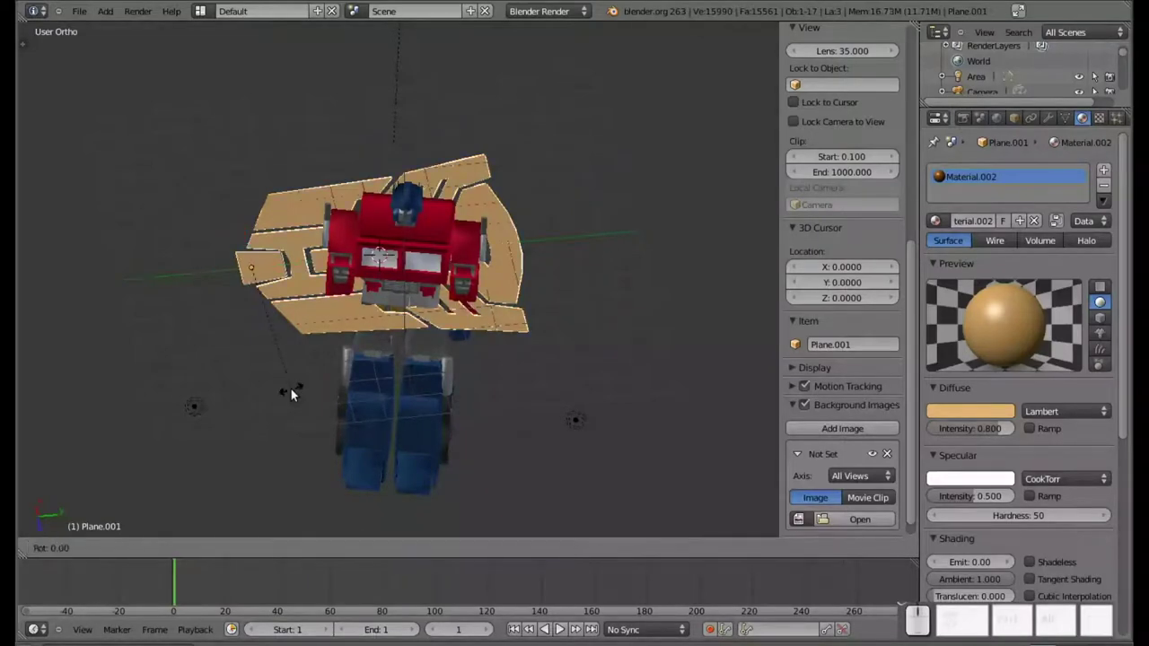
key("z")
key("KP_9")
key("KP_0")
key("Escape")
left_click_drag(306, 359, 463, 410)
key("r")
key("x")
key("KP_9")
key("KP_0")
key("KP_Enter")
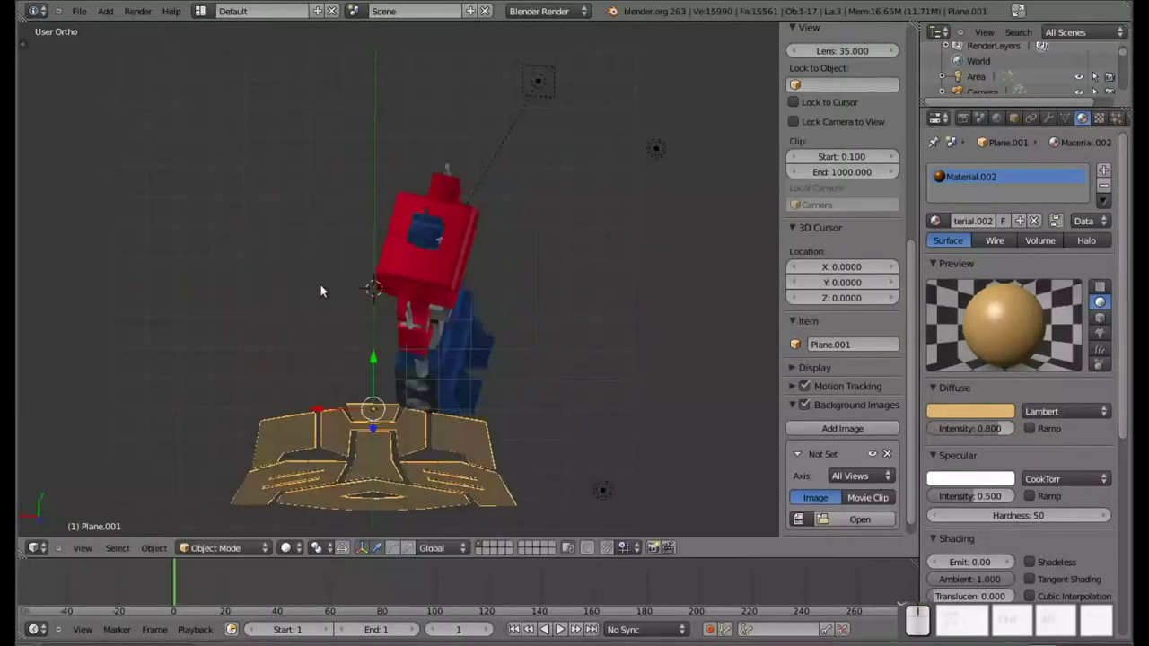
left_click_drag(315, 430, 321, 292)
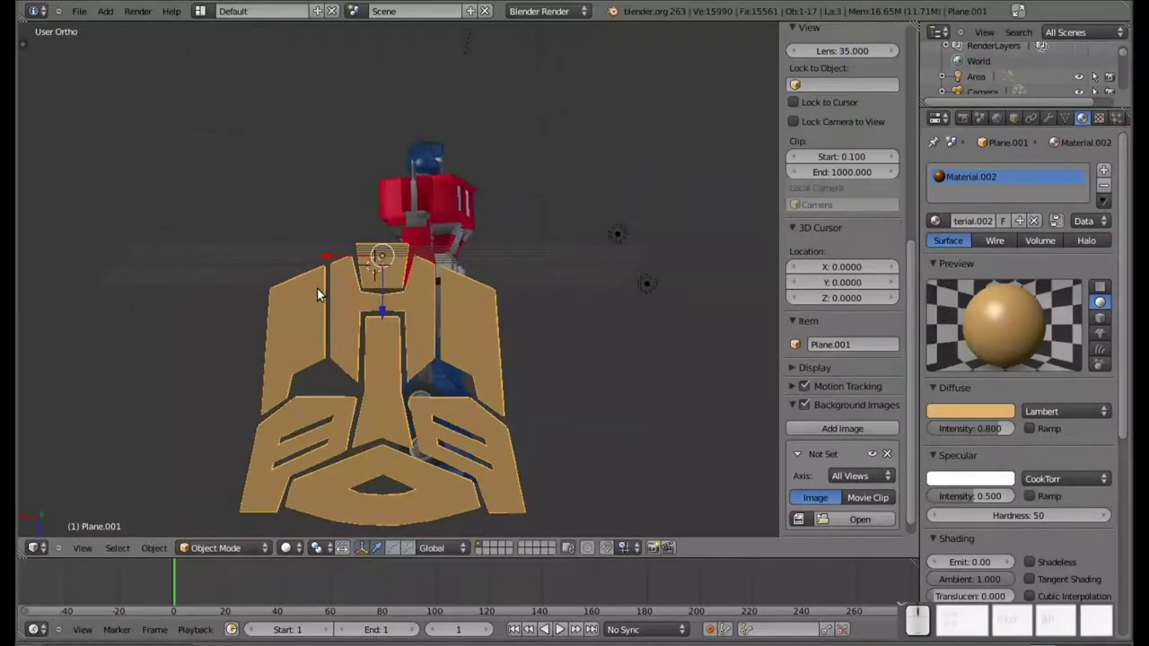
Redo the rotation as -90° about X so the logo stands upright the right way
key("ctrl+z")
key("r")
key("x")
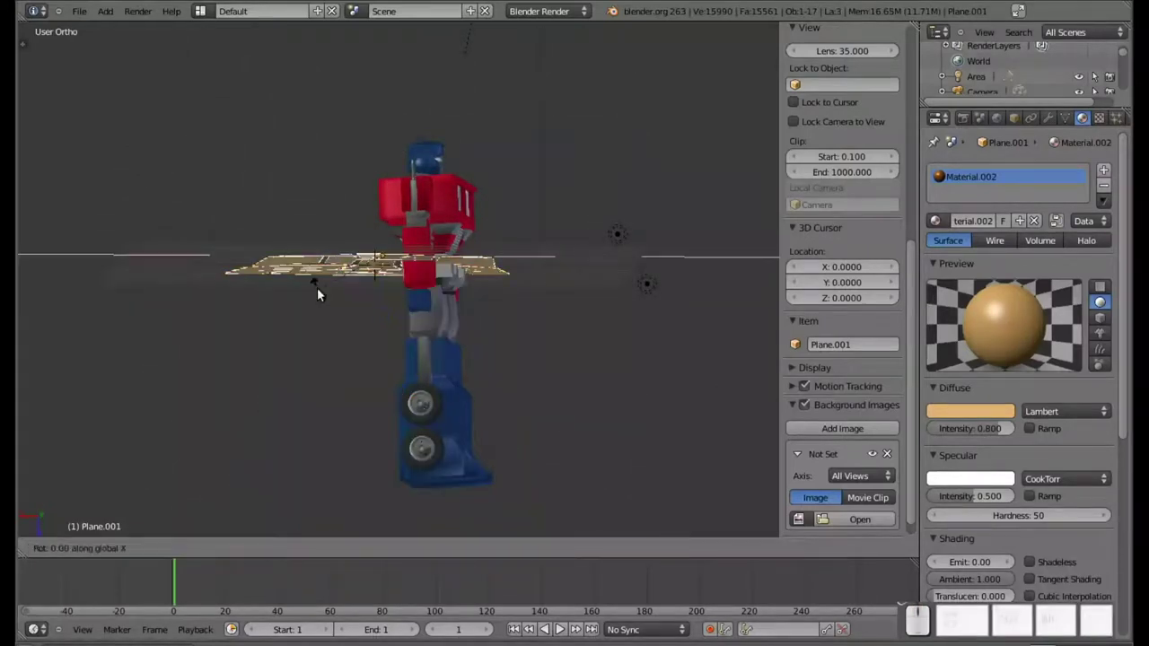
key("KP_9")
key("KP_0")
key("KP_Subtract")
key("KP_Enter")
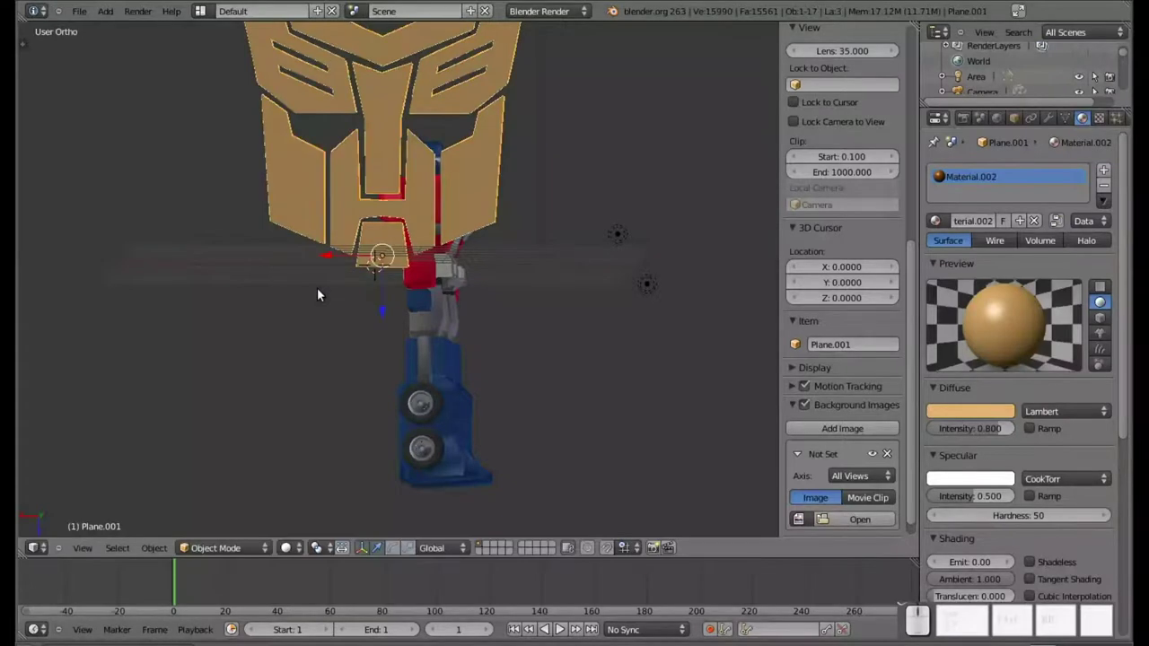
left_click_drag(486, 245, 621, 402)
left_click_drag(610, 406, 498, 475)
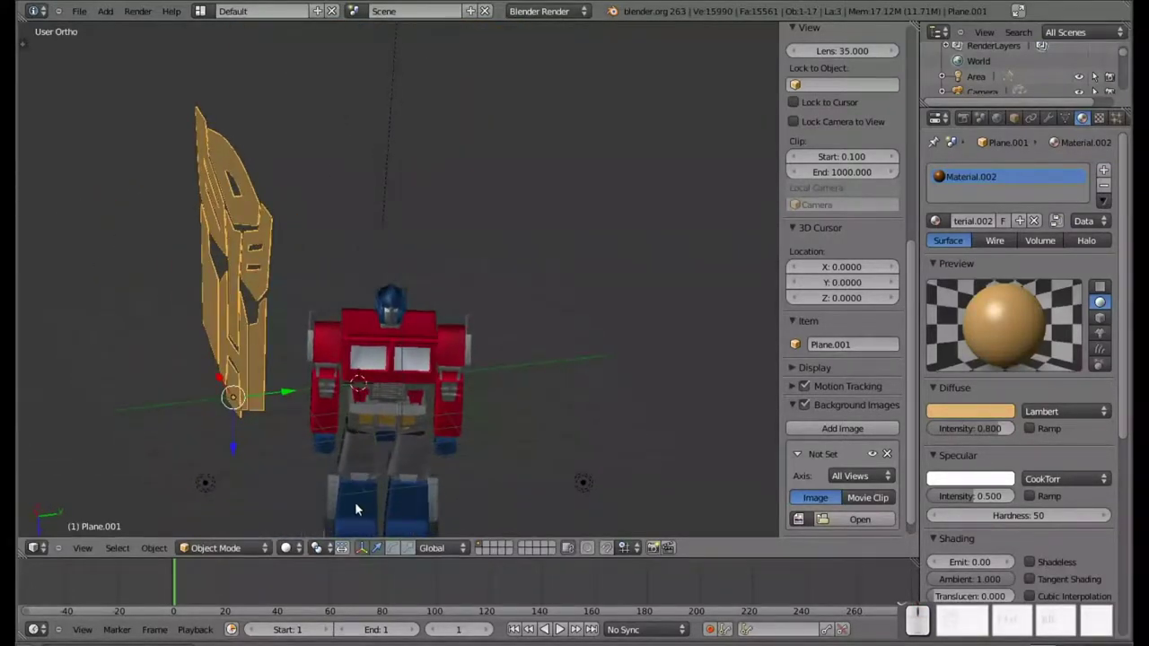
Rotate the logo about Z to turn it sideways toward the robot's shoulder
key("r")
key("z")
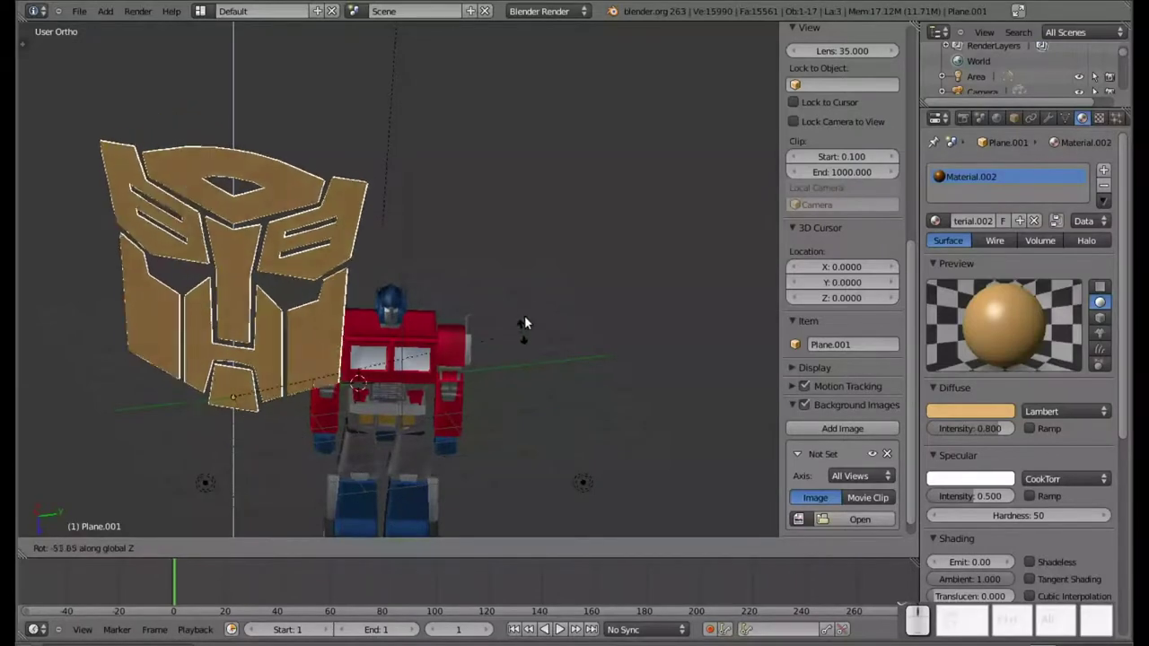
left_click(546, 278)
left_click_drag(332, 317, 475, 422)
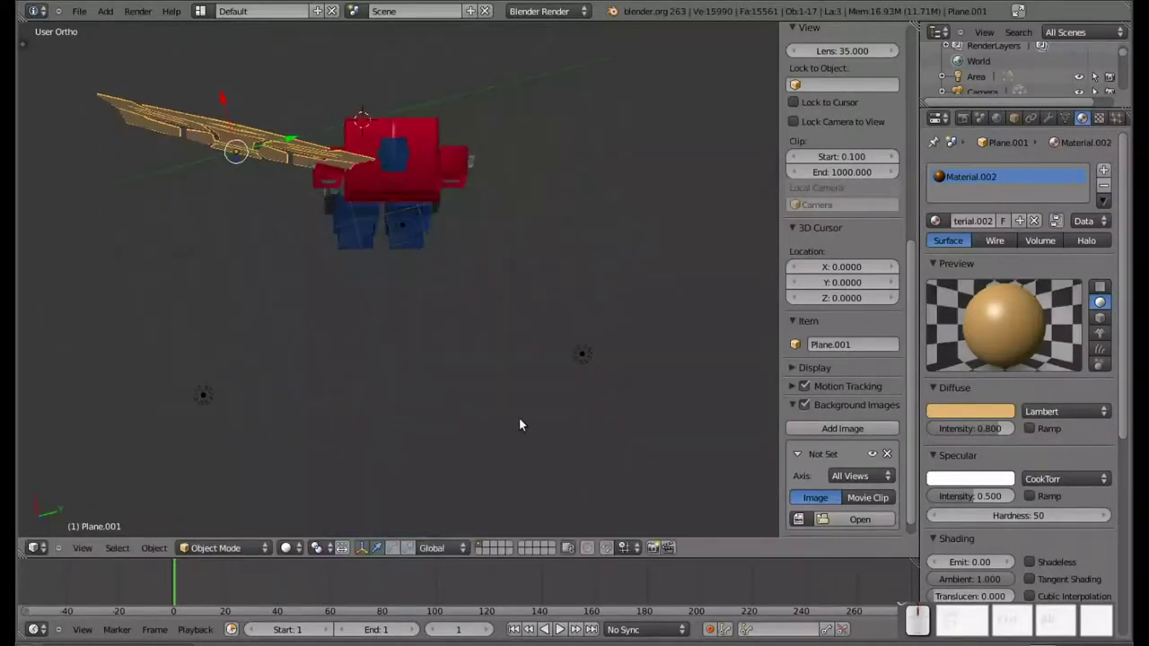
Rotate the logo plane about Z, shrink it to shoulder size and move it near the left shoulder
key("r")
key("z")
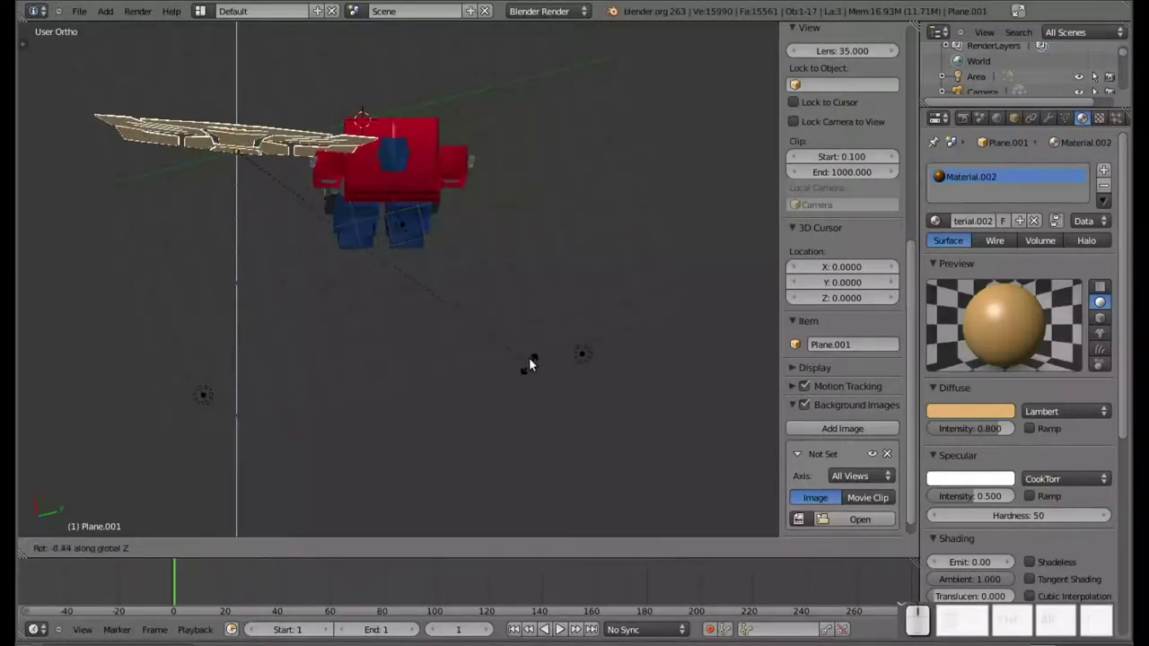
left_click(533, 356)
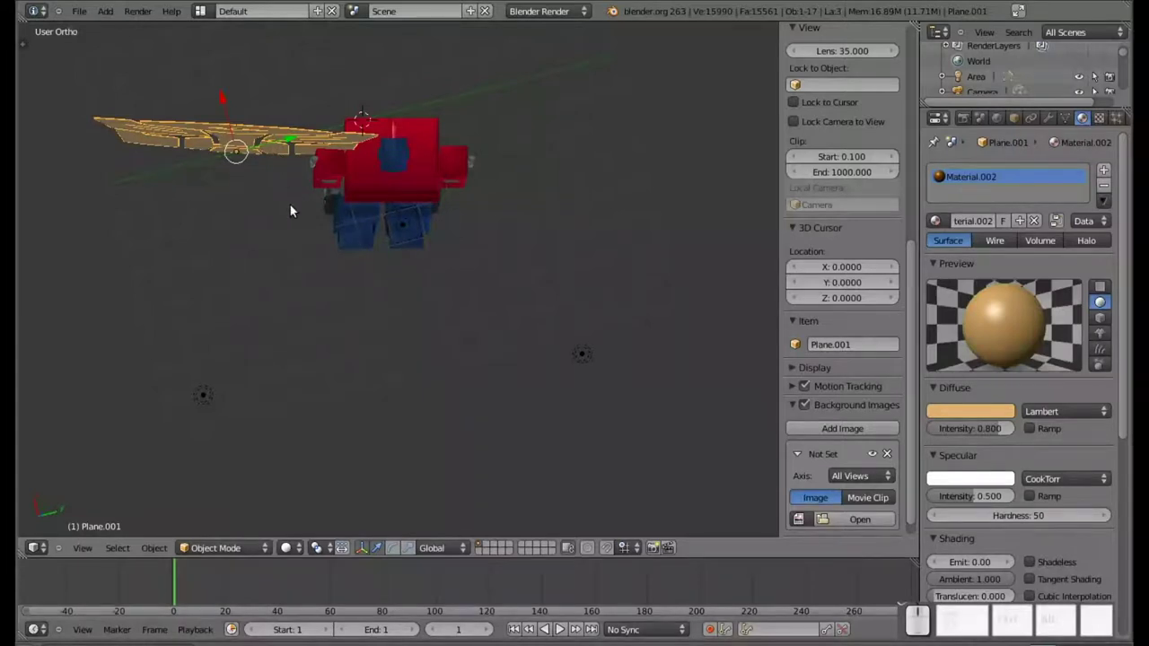
key("s")
left_click(247, 183)
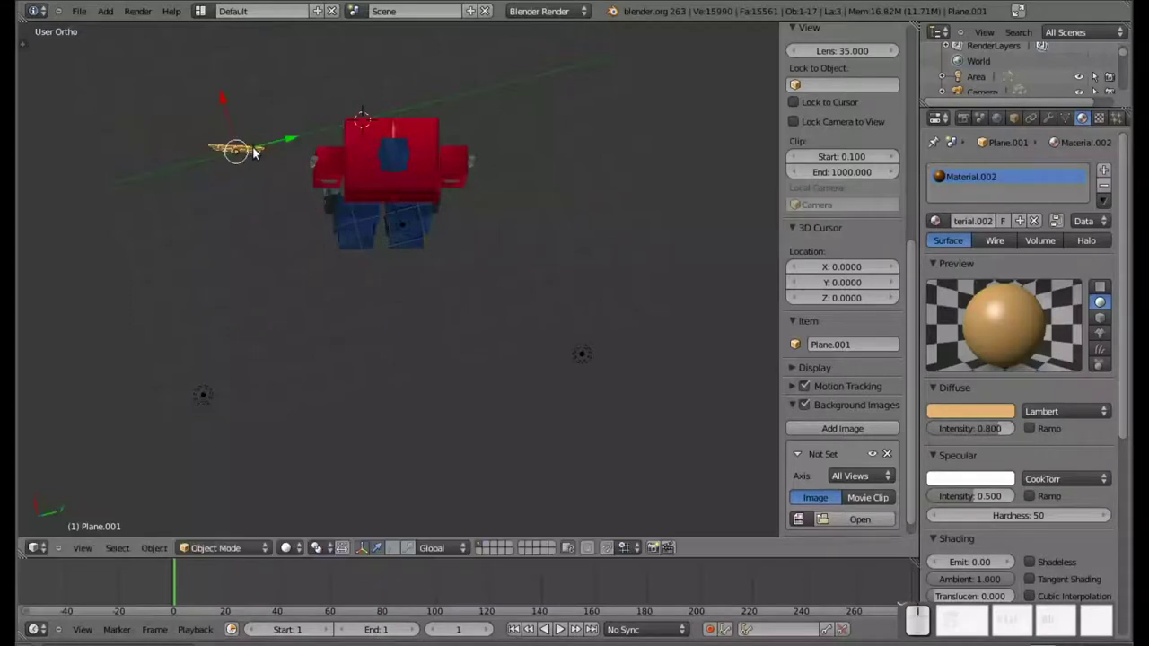
key("g")
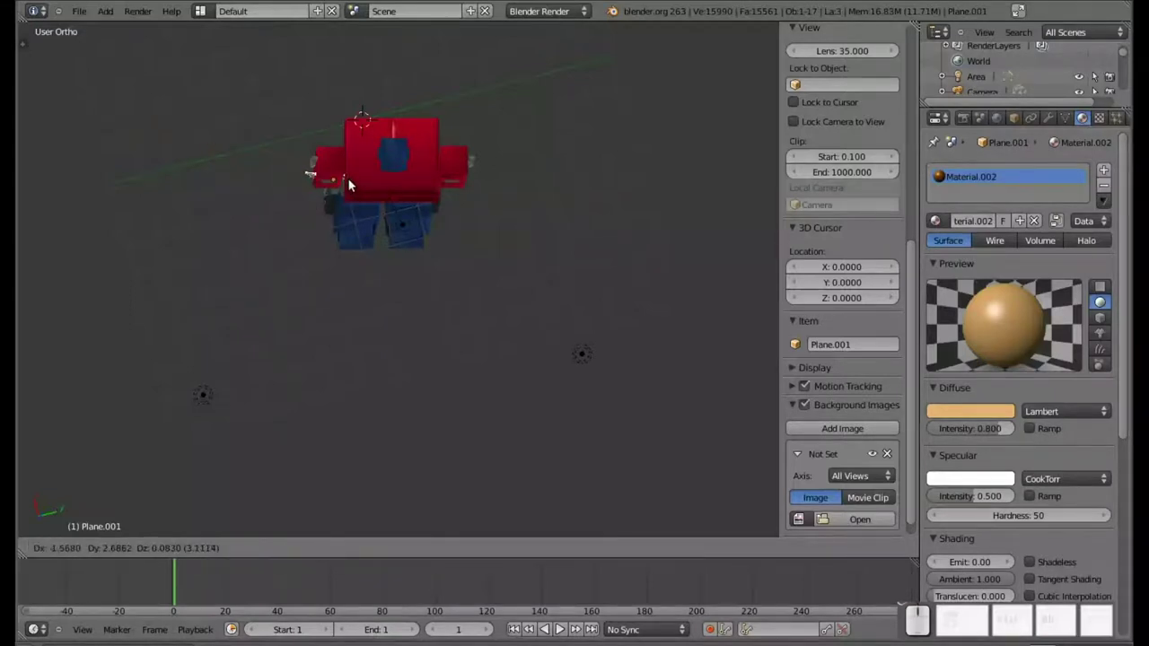
left_click(352, 187)
From the robot's front, scale and set the logo against the left shoulder
left_click_drag(363, 212, 365, 373)
left_click_drag(372, 361, 358, 468)
middle_click(361, 450)
scroll("up", 3)
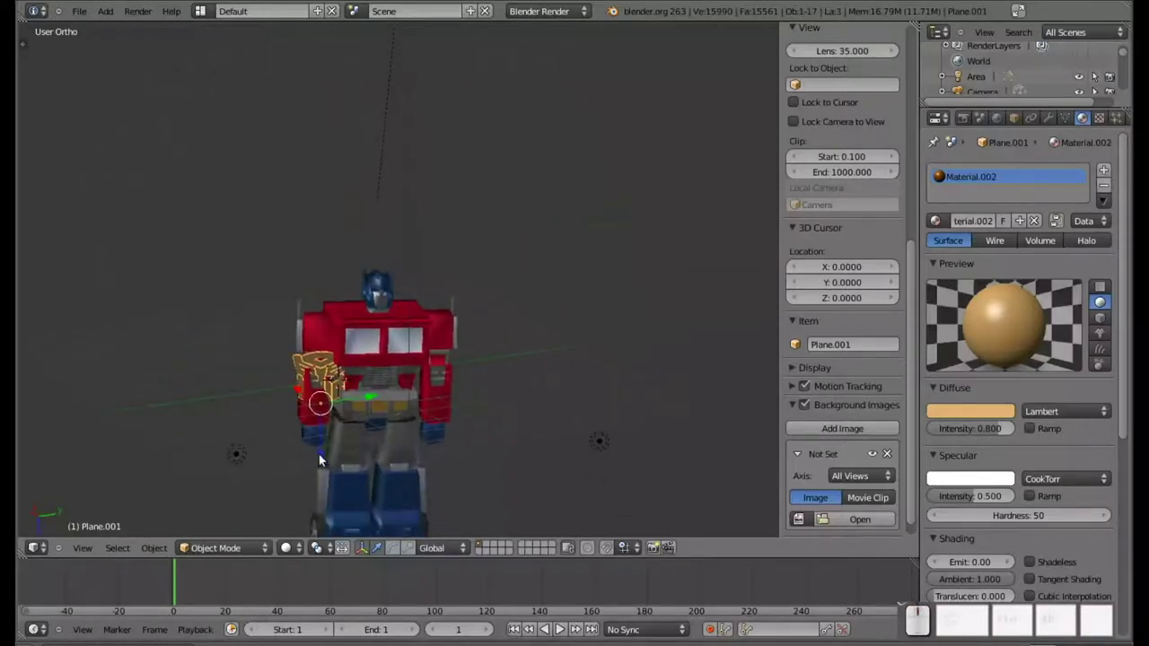
left_click_drag(325, 458, 356, 433)
key("s")
left_click(331, 402)
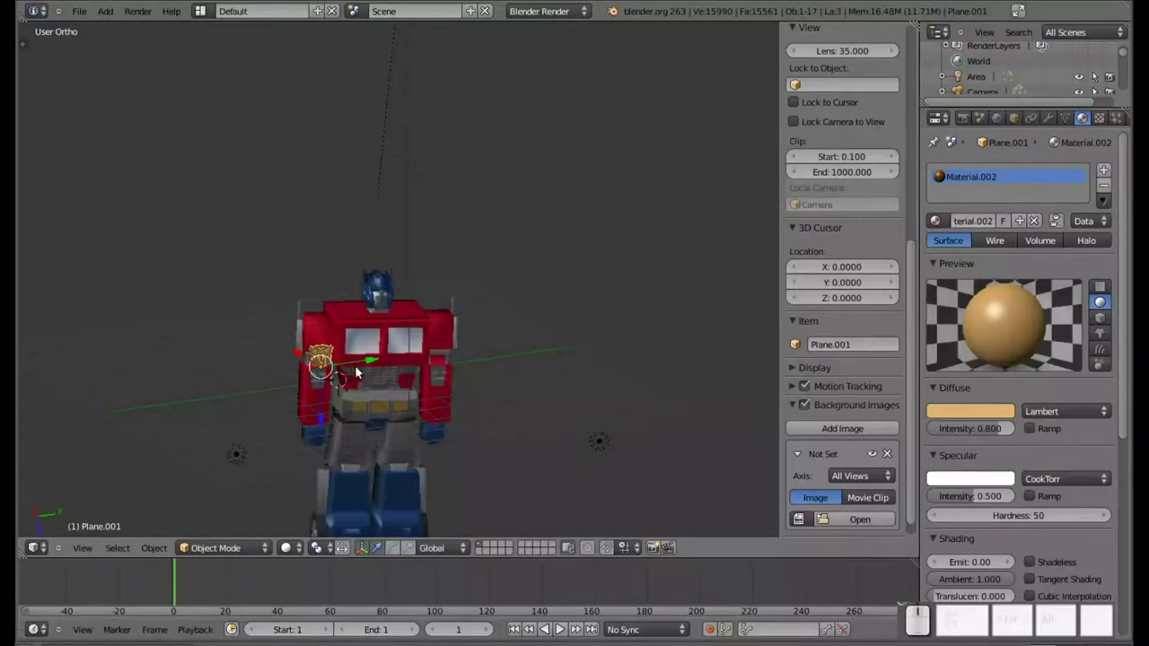
key("g")
left_click(343, 384)
Raise the logo higher on the shoulder and adjust its rotation while viewing it up close
left_click_drag(421, 311, 375, 292)
scroll("down", 3)
key("g")
scroll("down", 3)
scroll("down", 3)
left_click(354, 260)
left_click_drag(395, 276, 337, 390)
scroll("down", 3)
scroll("up", 3)
scroll("down", 3)
middle_click(279, 466)
scroll("up", 3)
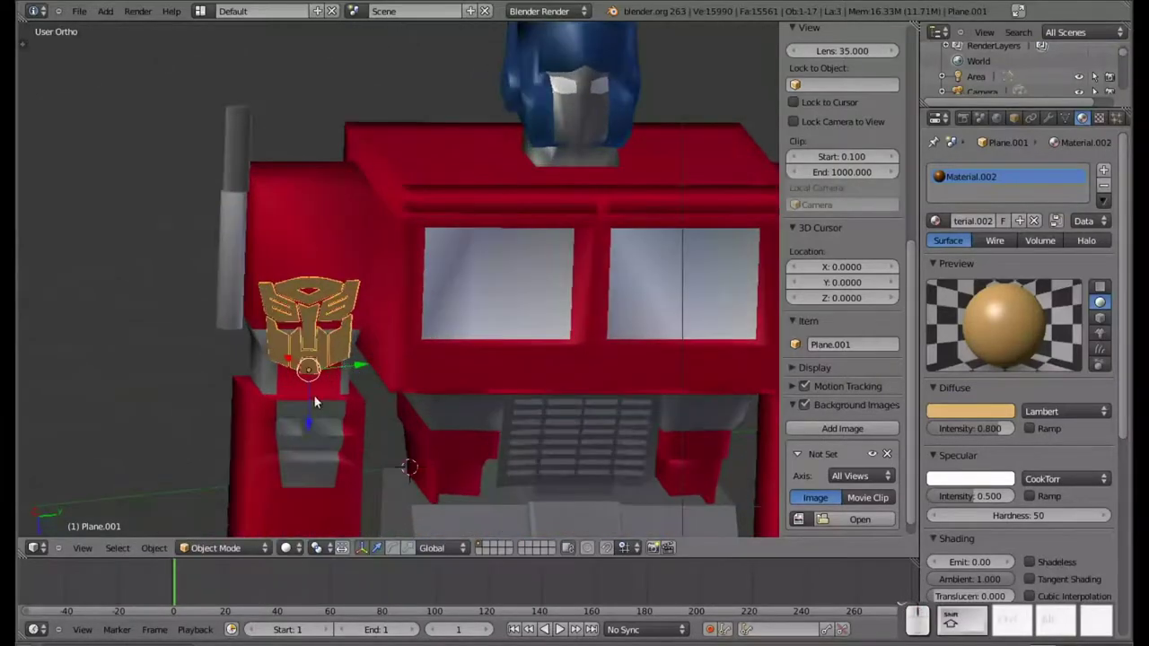
left_click_drag(311, 413, 348, 322)
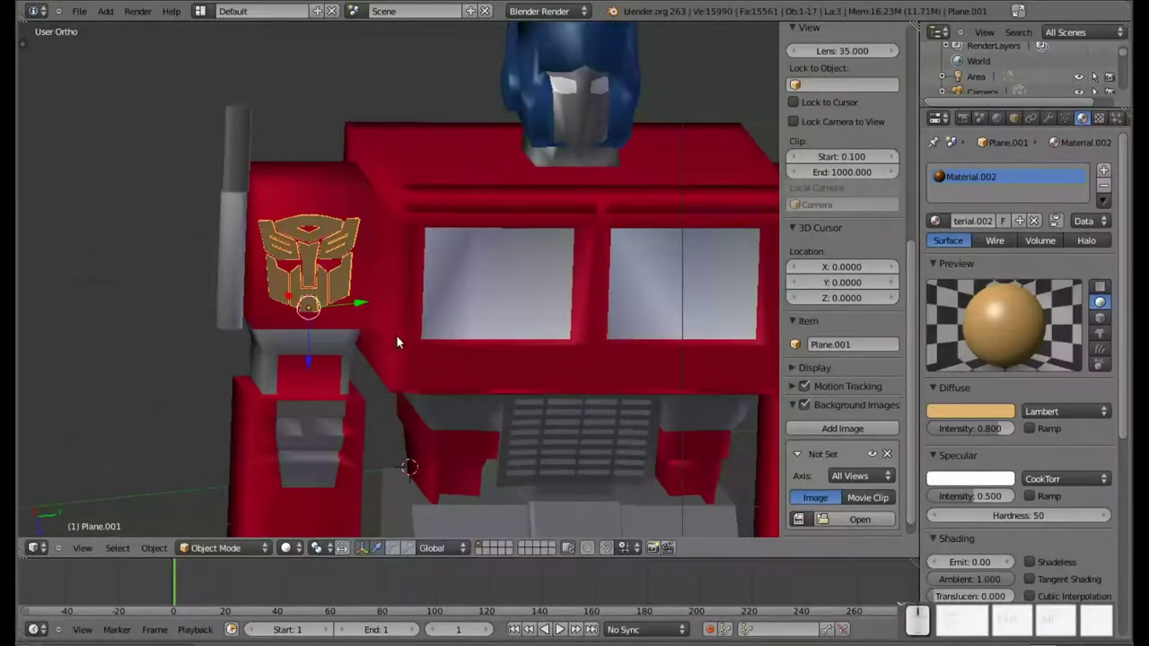
left_click_drag(467, 340, 433, 344)
key("r")
left_click(402, 356)
Looking down on the shoulder, move and Z-rotate the logo so it sits flat against the surface
scroll("down", 3)
left_click_drag(455, 293, 489, 84)
left_click_drag(487, 136, 489, 198)
left_click_drag(487, 219, 491, 222)
left_click_drag(485, 239, 465, 333)
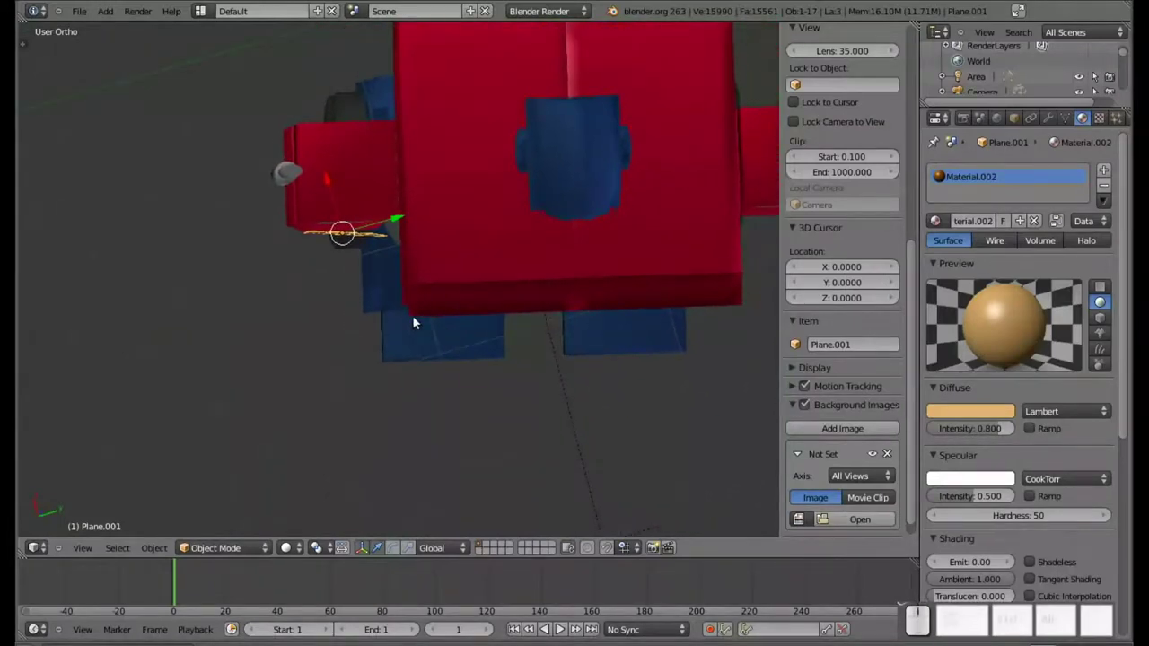
key("g")
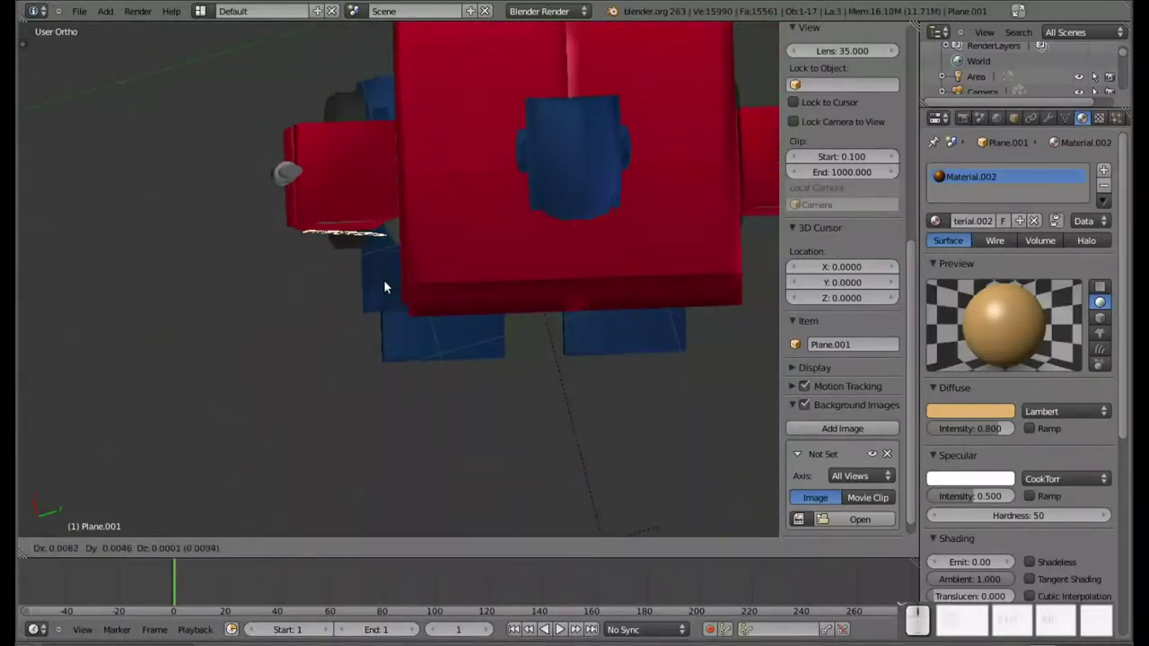
left_click(388, 279)
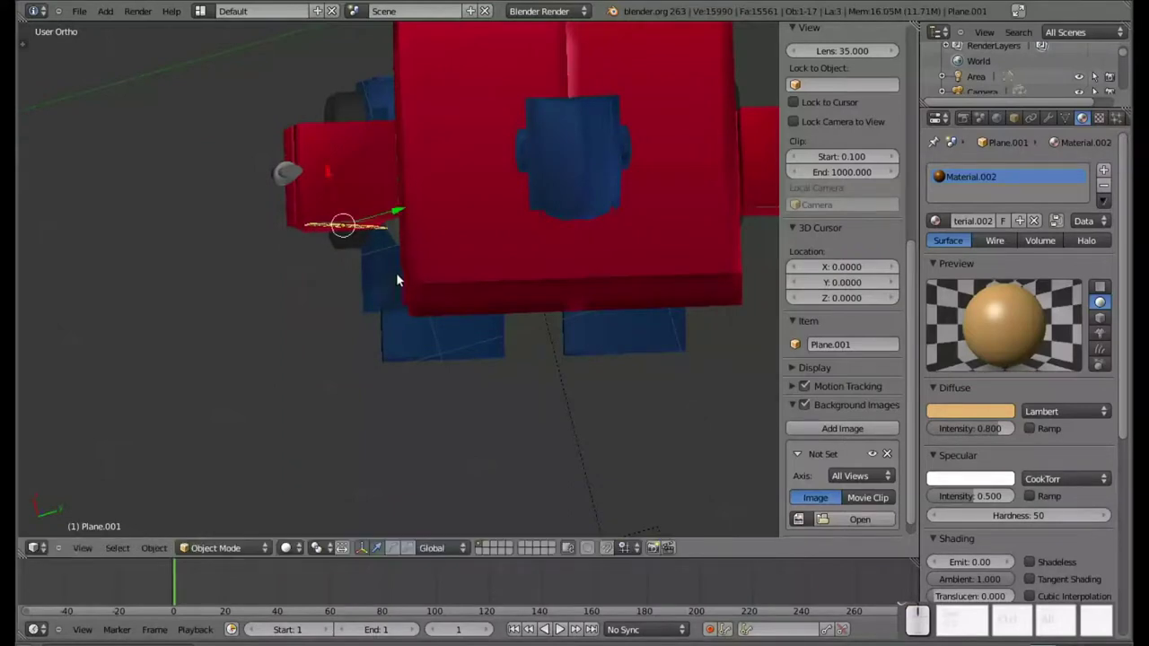
key("r")
key("z")
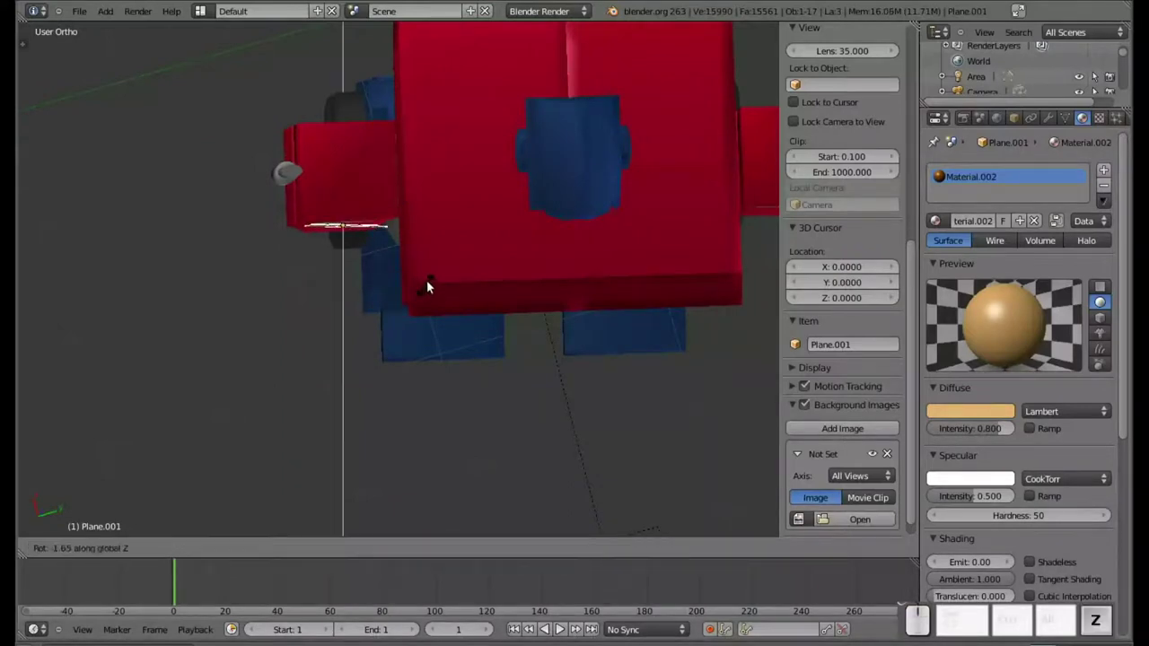
left_click(431, 283)
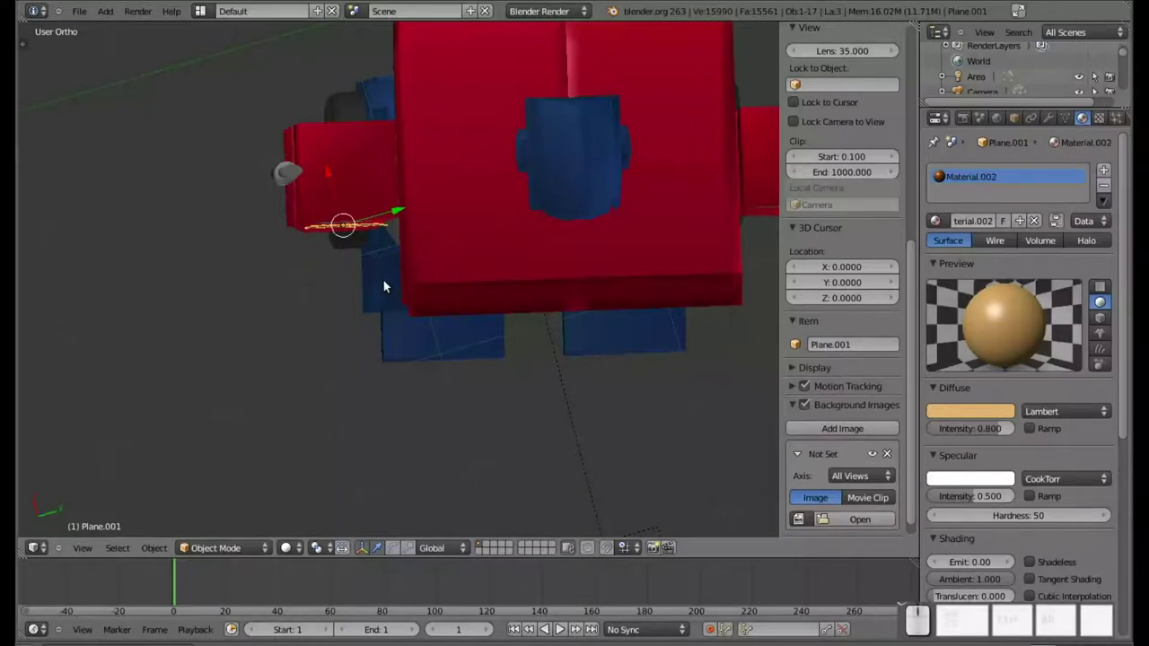
key("g")
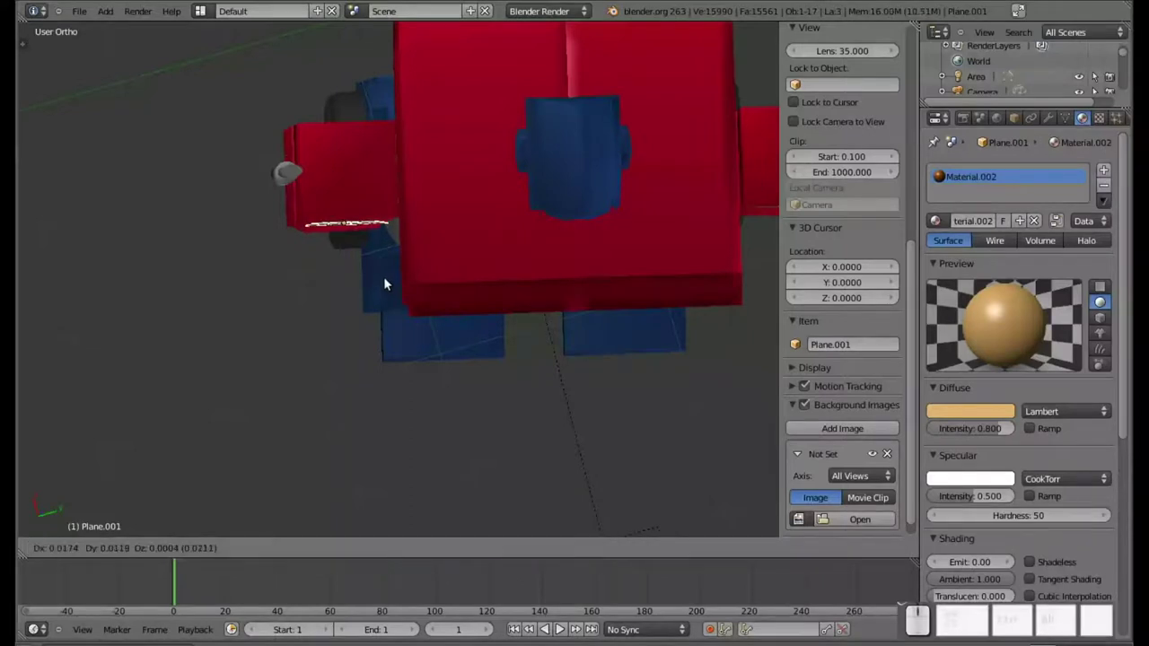
left_click(388, 281)
left_click_drag(431, 257, 394, 368)
Duplicate the shoulder logo with Shift+D and move the copy onto the right shoulder
scroll("down", 3)
left_click_drag(517, 437, 521, 421)
left_click_drag(546, 410, 573, 447)
middle_click(569, 445)
scroll("up", 3)
left_click_drag(306, 462, 402, 266)
left_click_drag(499, 326, 428, 307)
key("shift+d")
key("Return")
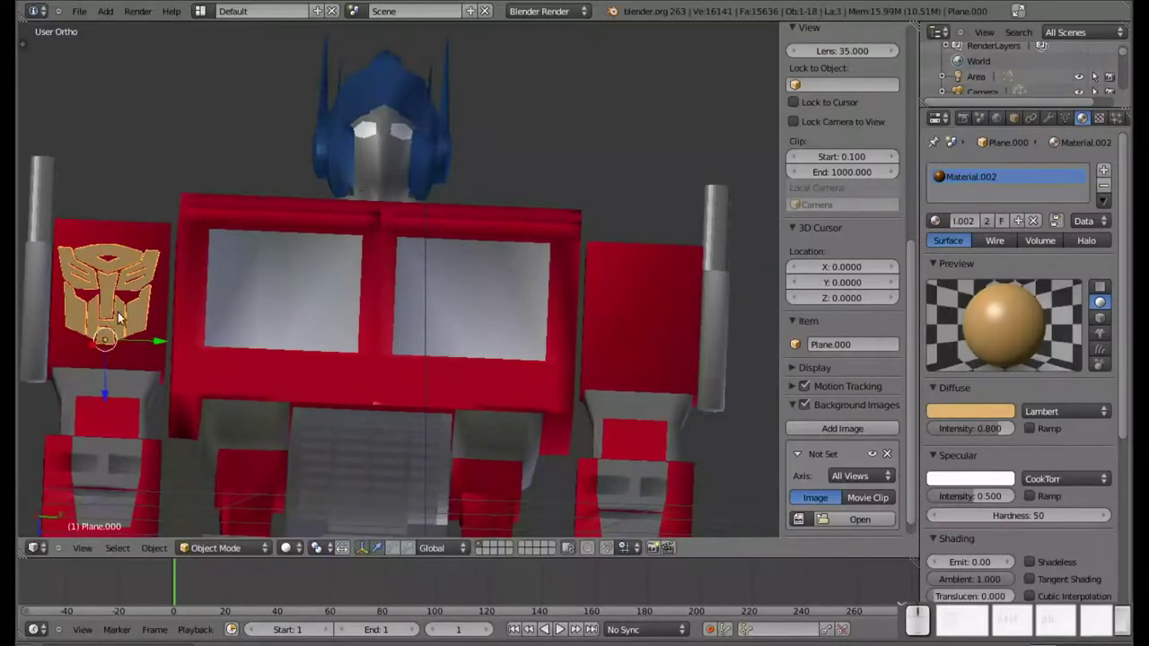
left_click_drag(154, 345, 688, 231)
left_click_drag(686, 250, 686, 170)
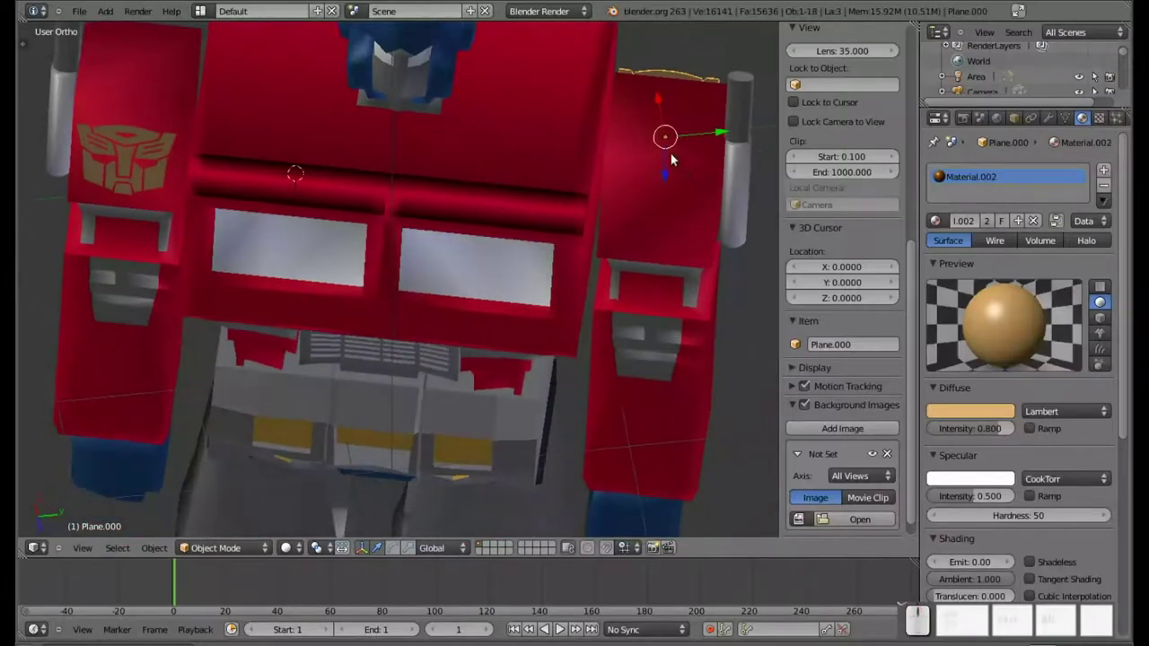
left_click_drag(665, 175, 648, 370)
Fine-tune the copied logo's position on the right shoulder from several angles
scroll("down", 3)
left_click_drag(650, 340, 630, 297)
scroll("down", 3)
left_click_drag(638, 396, 633, 474)
left_click_drag(579, 505, 517, 514)
left_click_drag(504, 520, 490, 283)
left_click_drag(491, 283, 561, 293)
scroll("up", 3)
left_click_drag(631, 333, 525, 280)
left_click_drag(524, 280, 534, 421)
left_click_drag(551, 196, 548, 212)
left_click_drag(544, 202, 559, 199)
left_click_drag(619, 323, 505, 322)
scroll("up", 3)
left_click(590, 366)
left_click_drag(411, 351, 440, 303)
scroll("down", 3)
left_click_drag(404, 324, 459, 237)
From the front view nudge the second logo sideways, save, and start a render with F12
key("n")
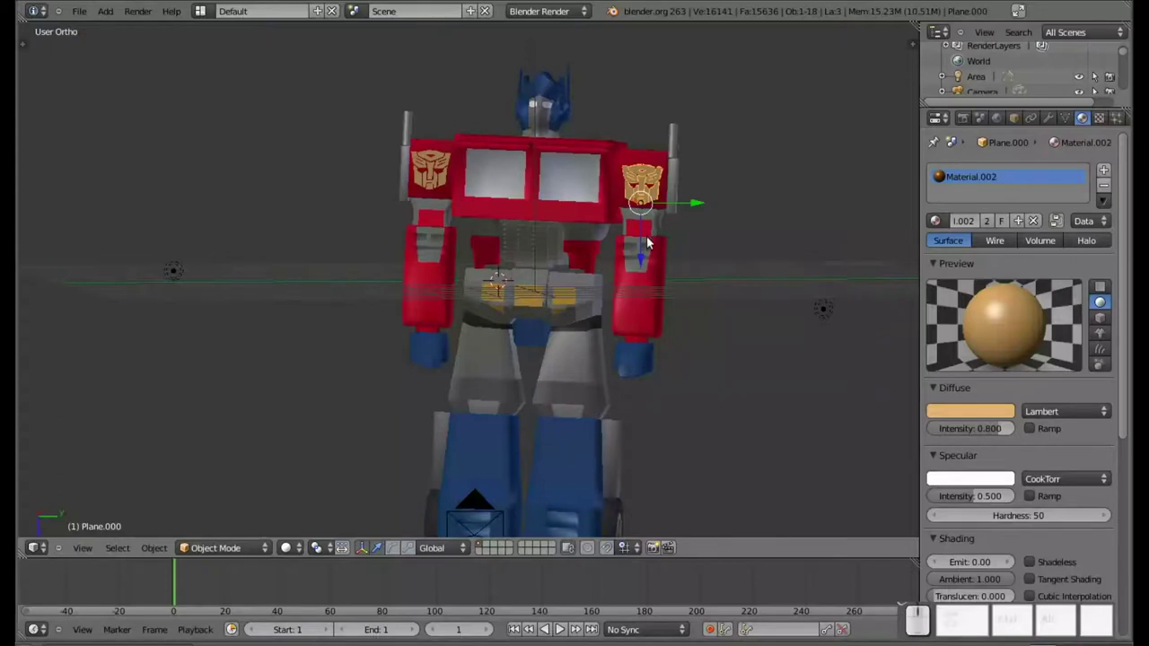
left_click(644, 256)
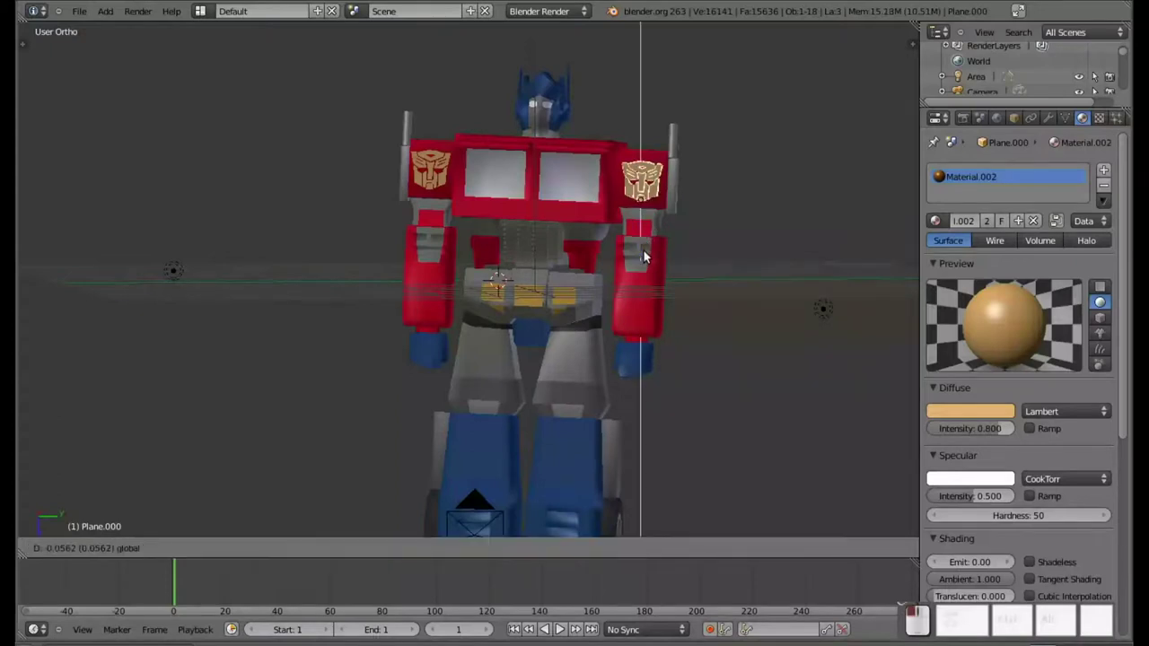
left_click_drag(452, 248, 471, 256)
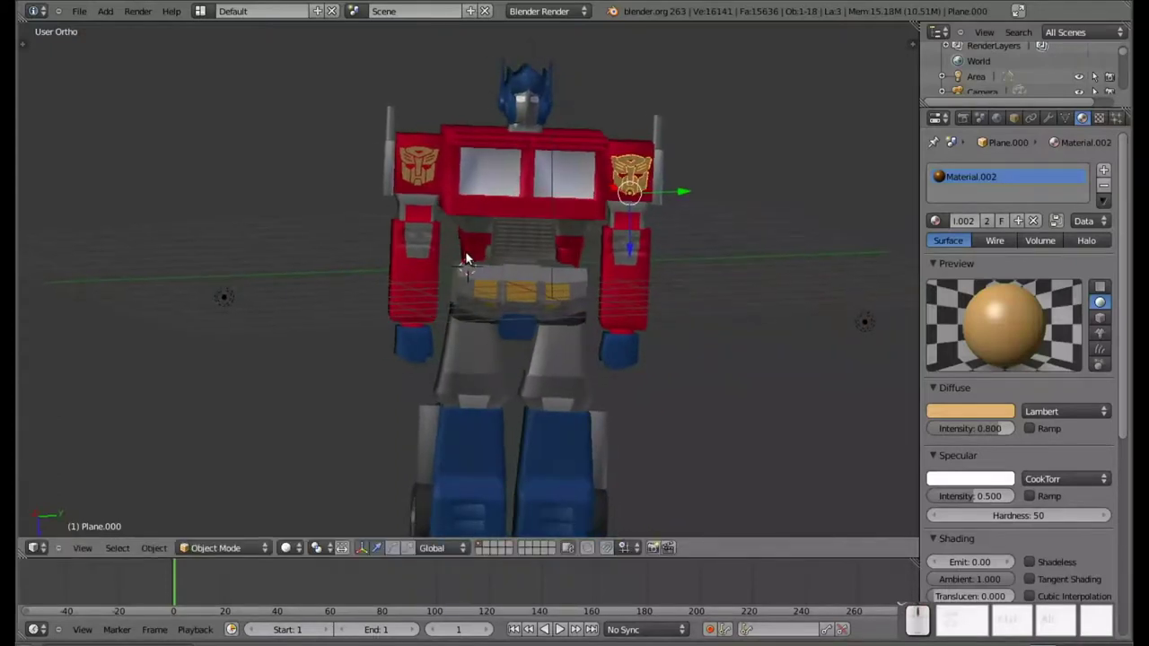
key("ctrl+s")
left_click(471, 256)
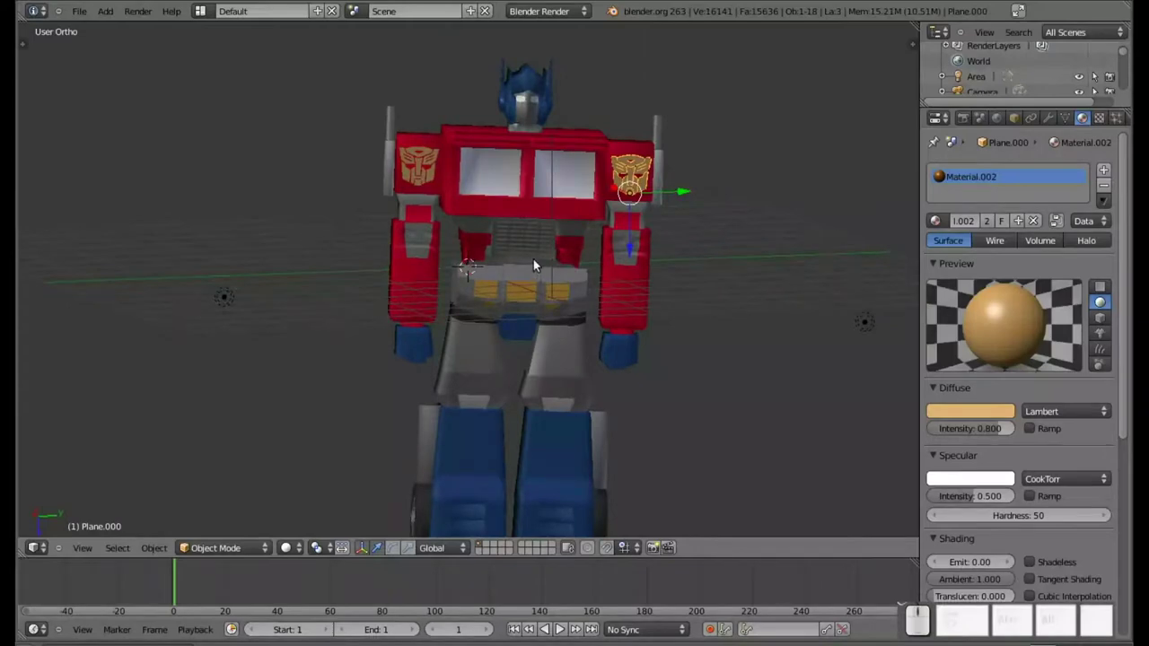
key("F12")
Review the rusty render, switch to the Texture properties and return to the 3D view
scroll("down", 3)
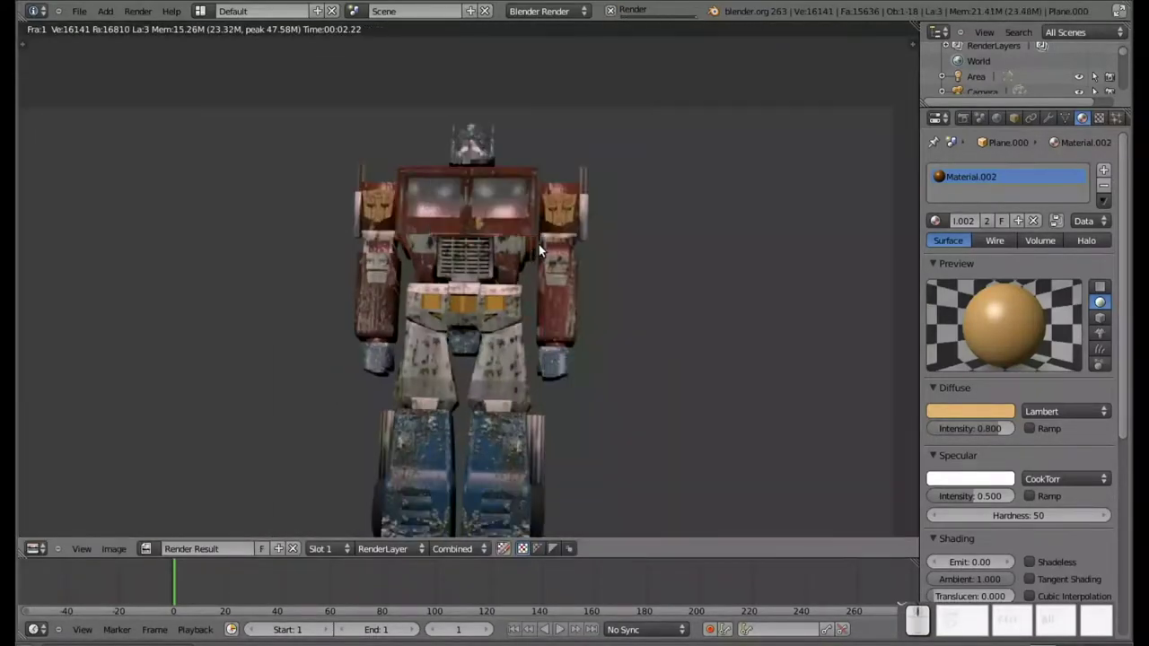
scroll("down", 3)
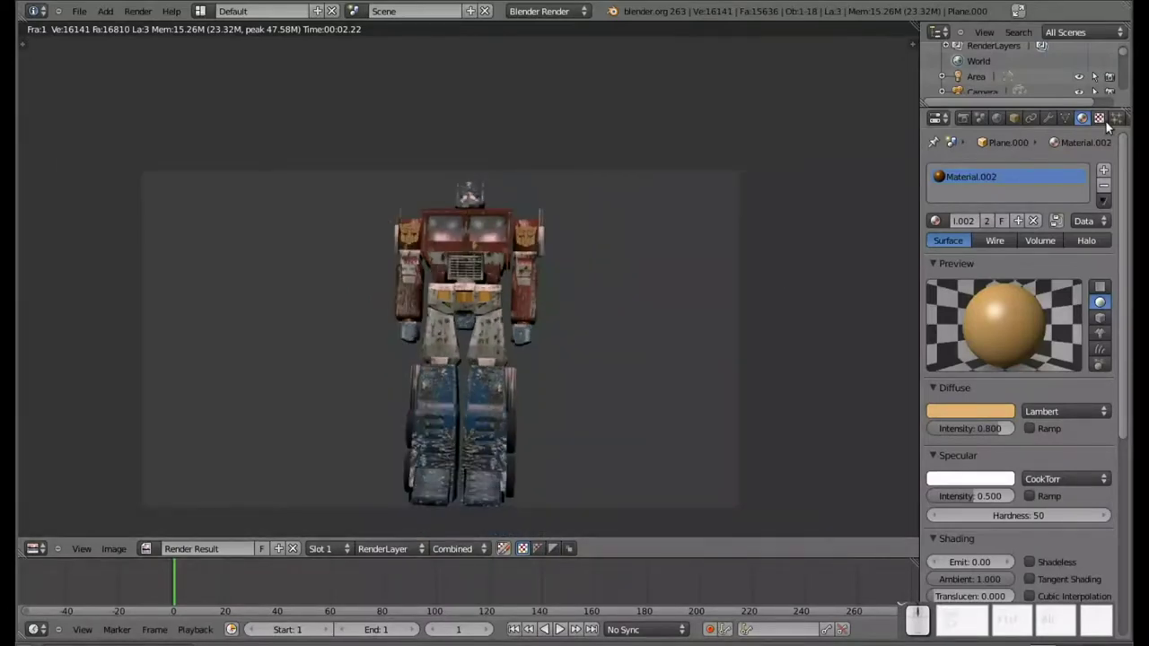
left_click(1108, 126)
key("Escape")
Set the body rust texture's Normal influence to 0.400
right_click(566, 209)
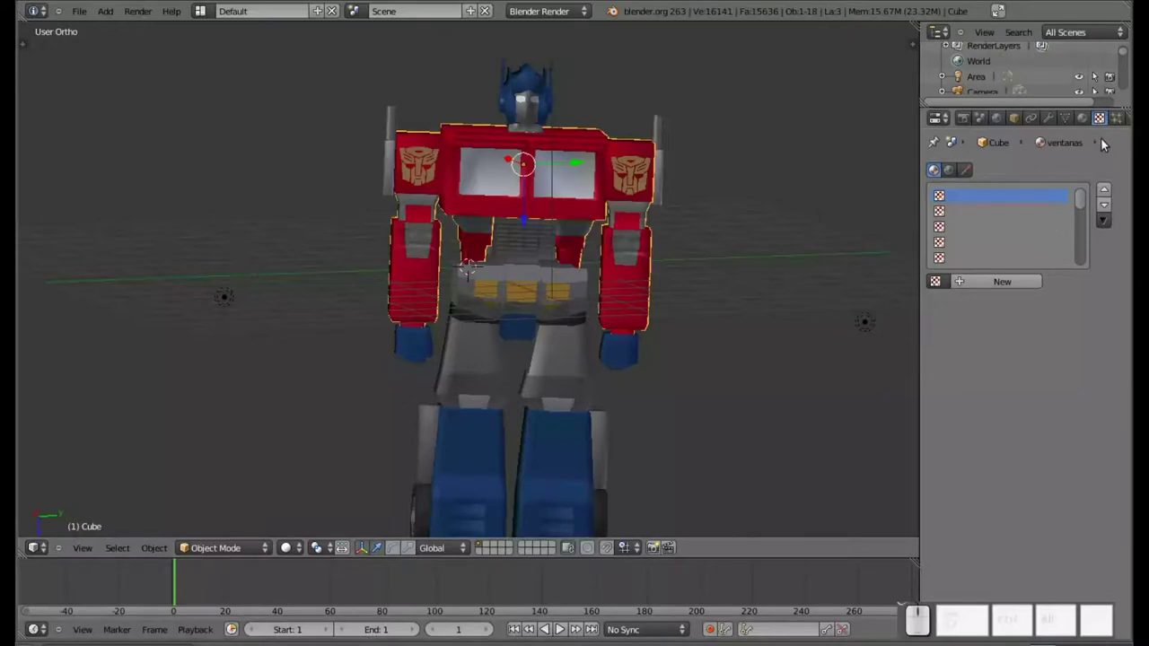
left_click_drag(1108, 123, 832, 173)
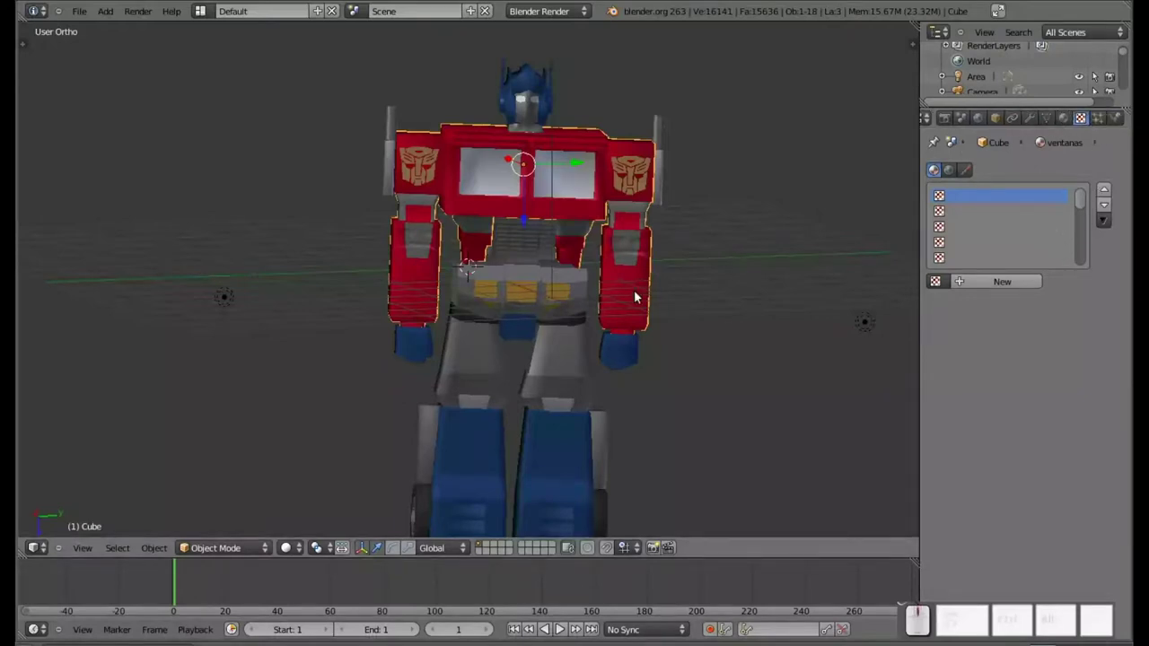
right_click(638, 294)
key("Tab")
right_click(638, 287)
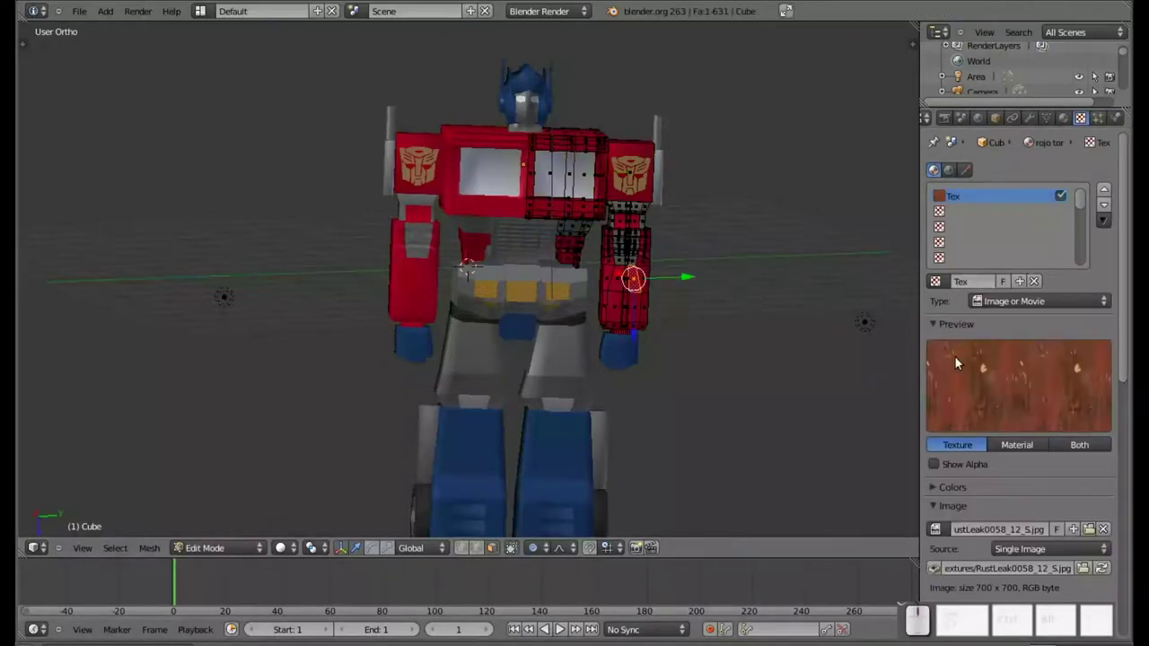
left_click_drag(989, 395, 1062, 385)
scroll("down", 3)
middle_click(1034, 414)
left_click(1088, 479)
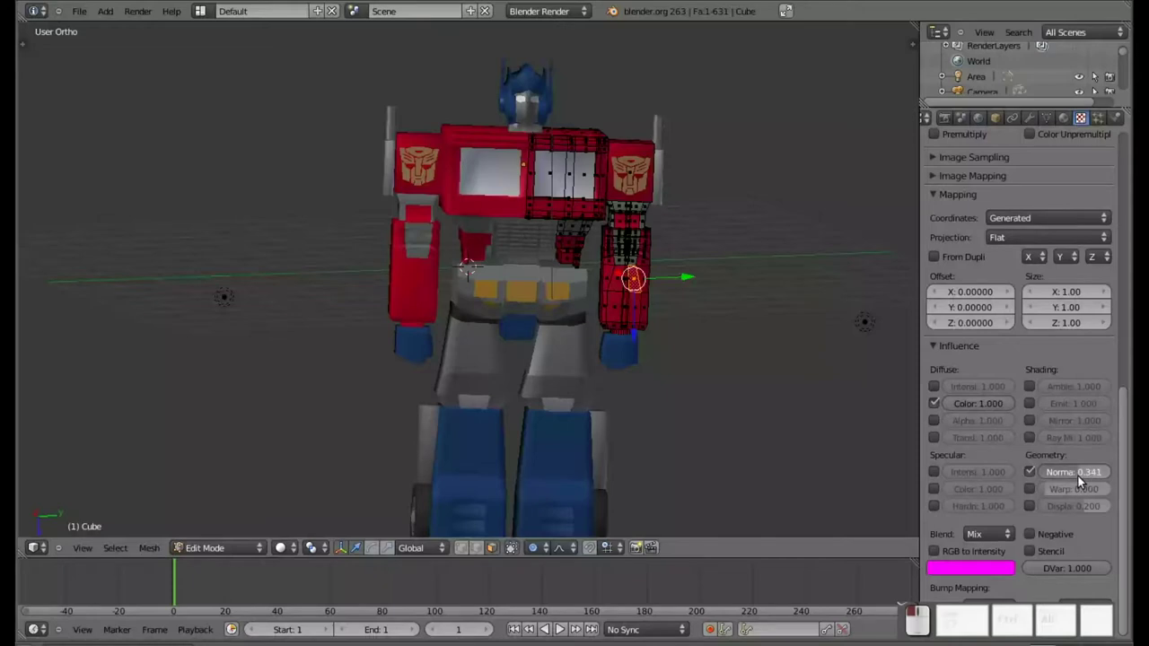
key("KP_Decimal")
key("KP_4")
key("KP_Enter")
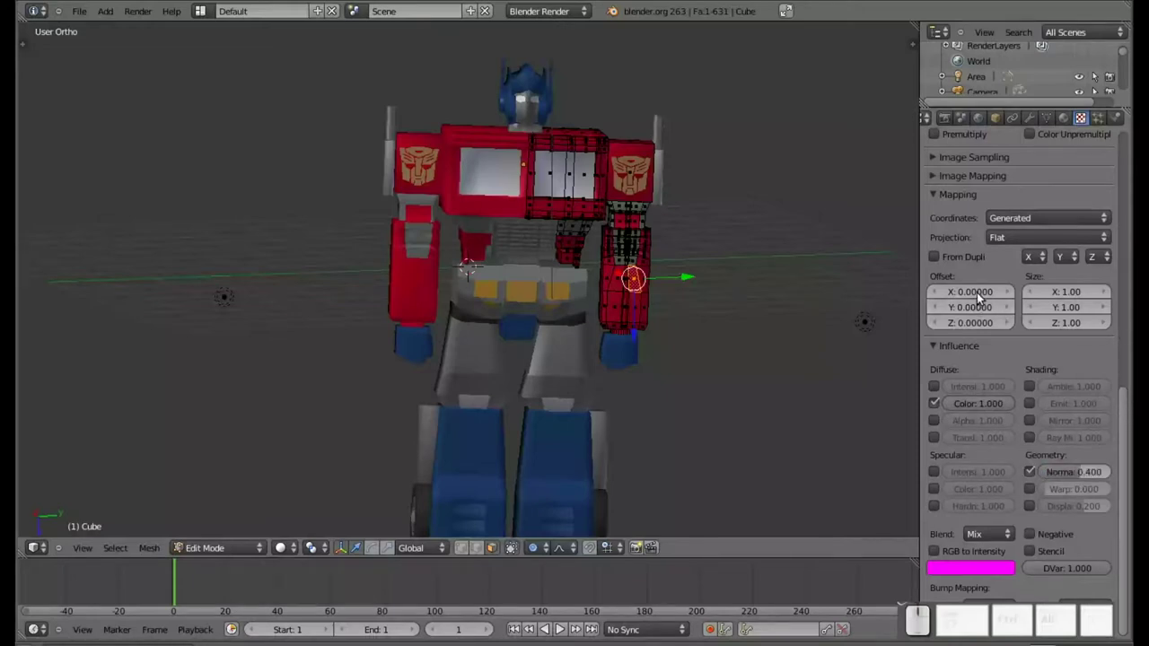
scroll("up", 3)
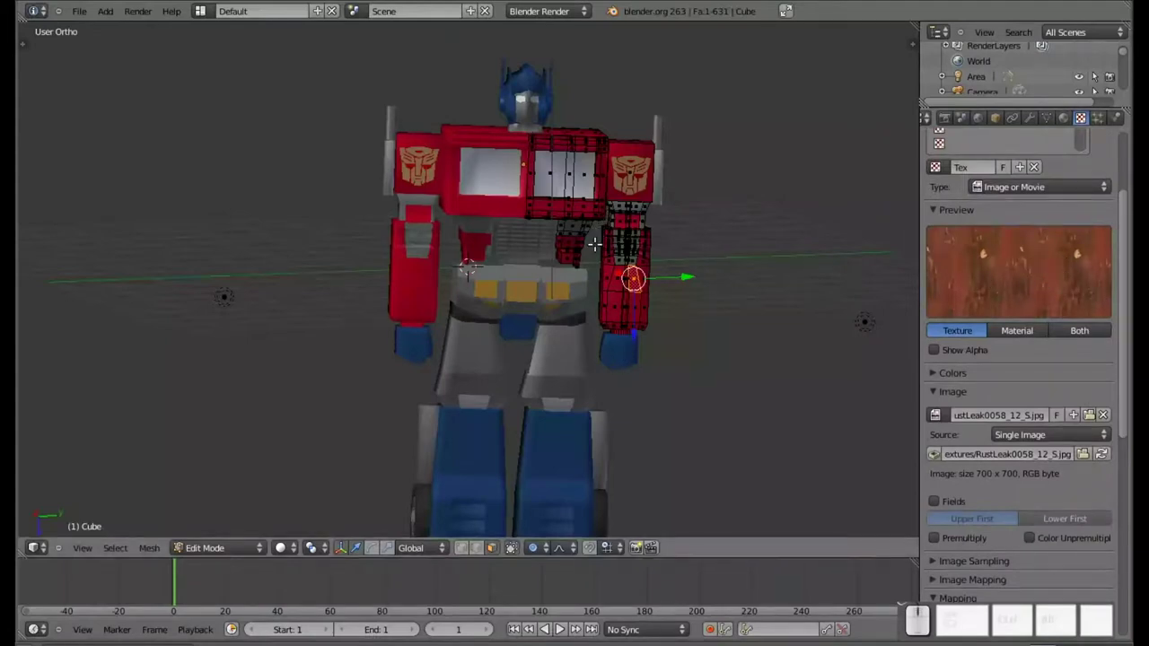
key("Tab")
Set the belt rust texture's Normal influence to 0.400
right_click(585, 296)
key("Tab")
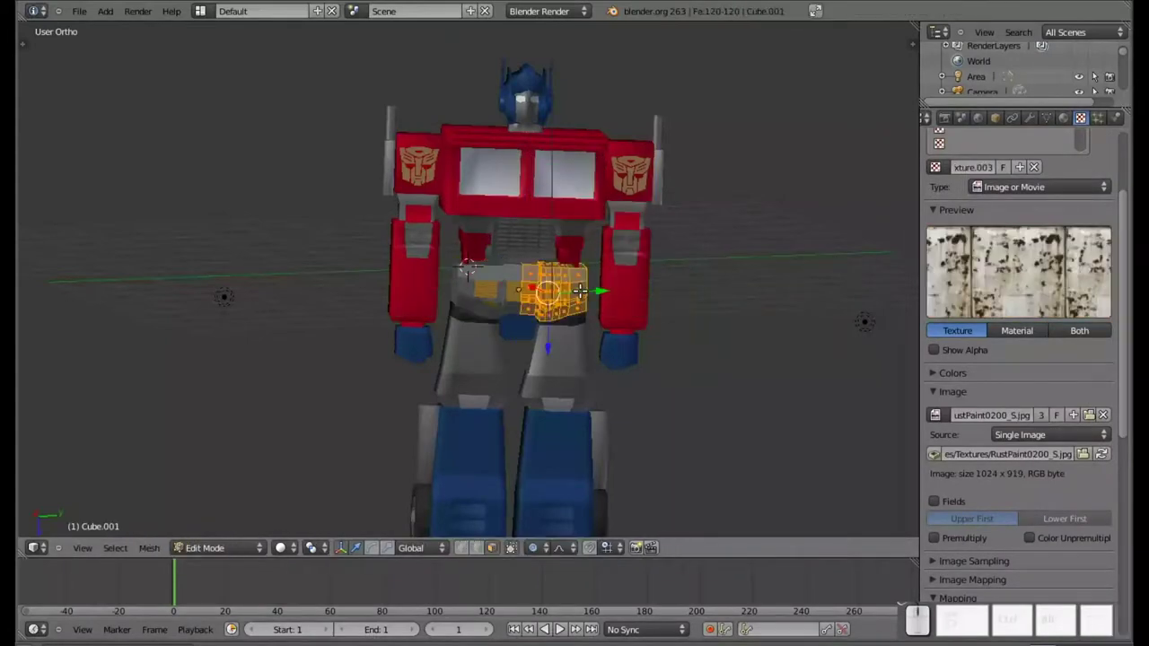
scroll("down", 3)
left_click(1034, 478)
left_click(1060, 482)
key("KP_Decimal")
key("KP_4")
key("KP_Enter")
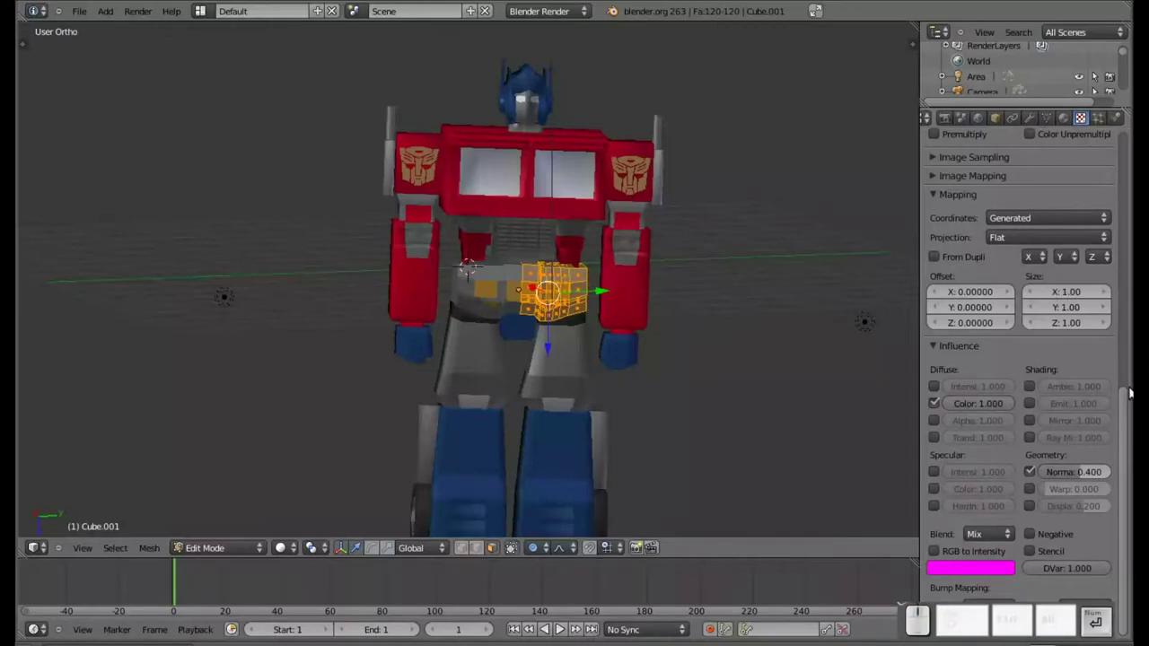
key("Tab")
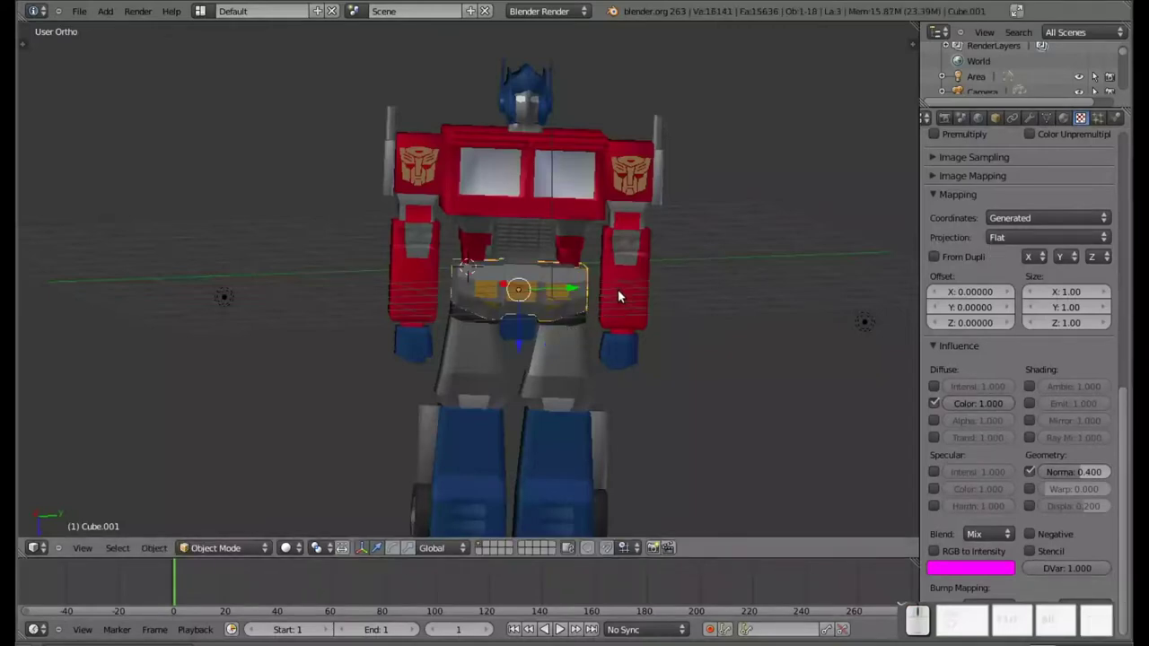
Set the lower-leg rust texture's Normal influence to 0.400 as well
right_click(571, 450)
scroll("up", 3)
scroll("down", 3)
left_click(1067, 477)
key("KP_Decimal")
key("KP_4")
key("KP_Enter")
Render the scene again, inspect the result and return to the 3D view
key("F12")
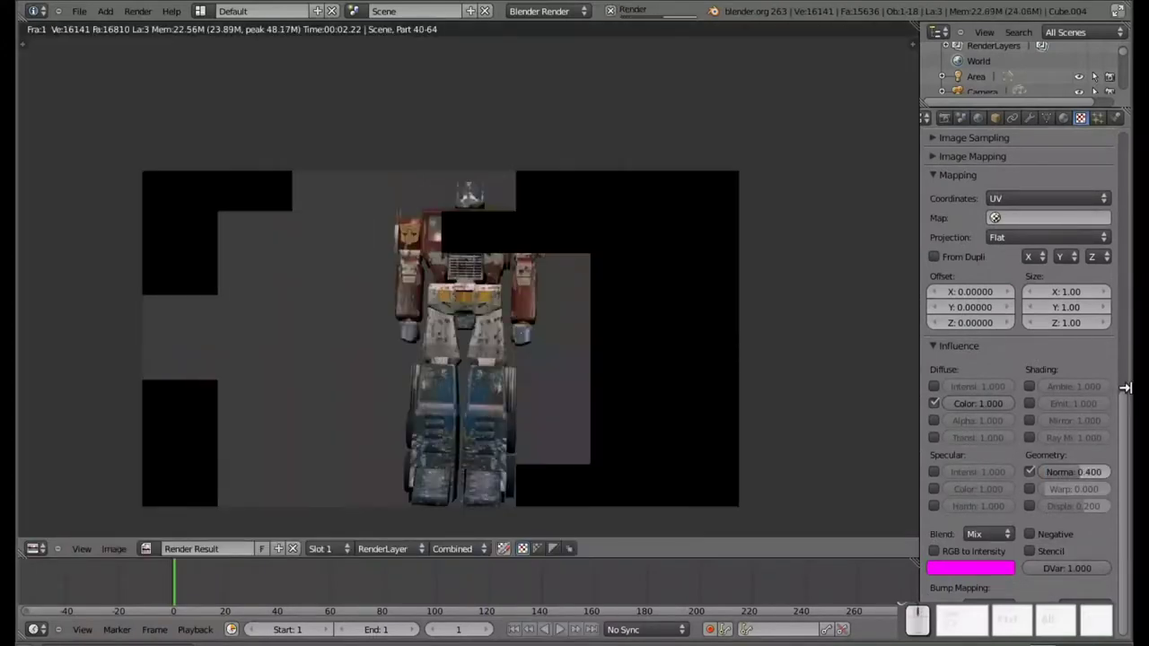
scroll("up", 3)
scroll("down", 3)
scroll("down", 3)
left_click_drag(524, 407, 520, 359)
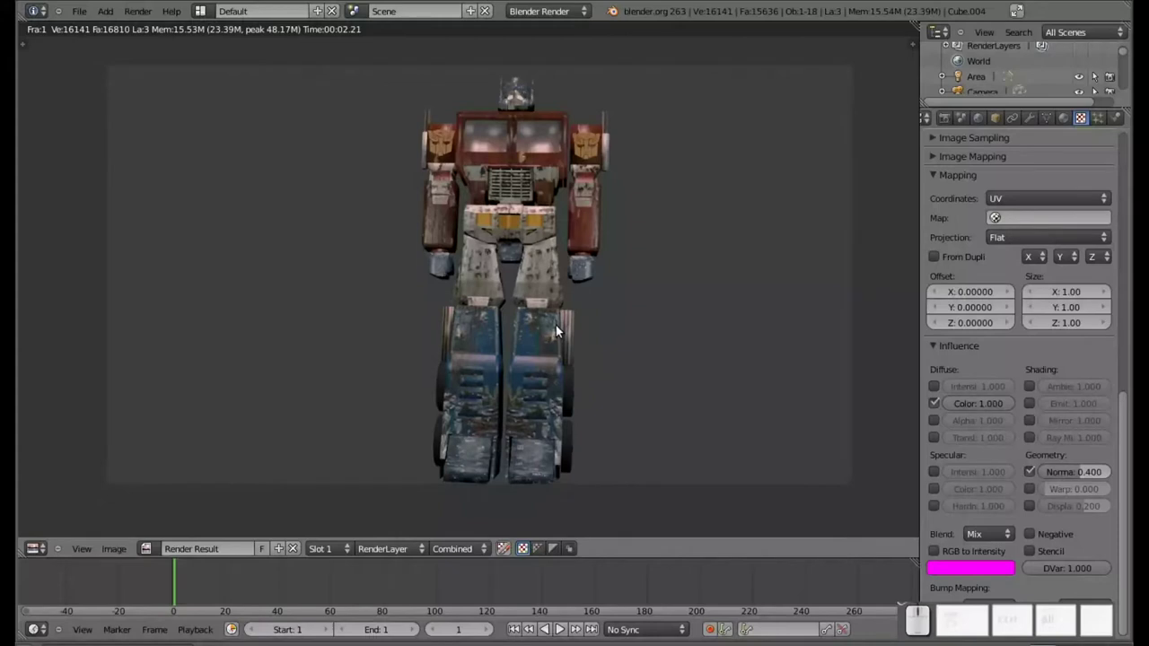
key("Escape")
Save the file and show the Render properties Dimensions at 1920×1080, 50% size
scroll("down", 3)
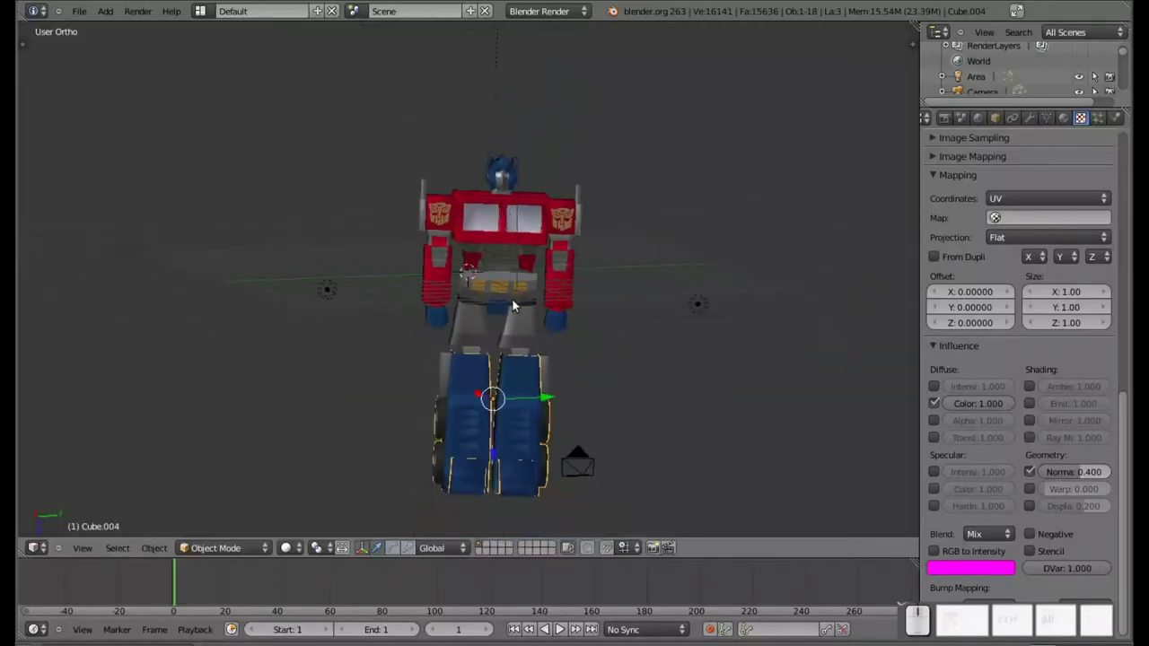
scroll("down", 3)
key("ctrl+s")
left_click(516, 310)
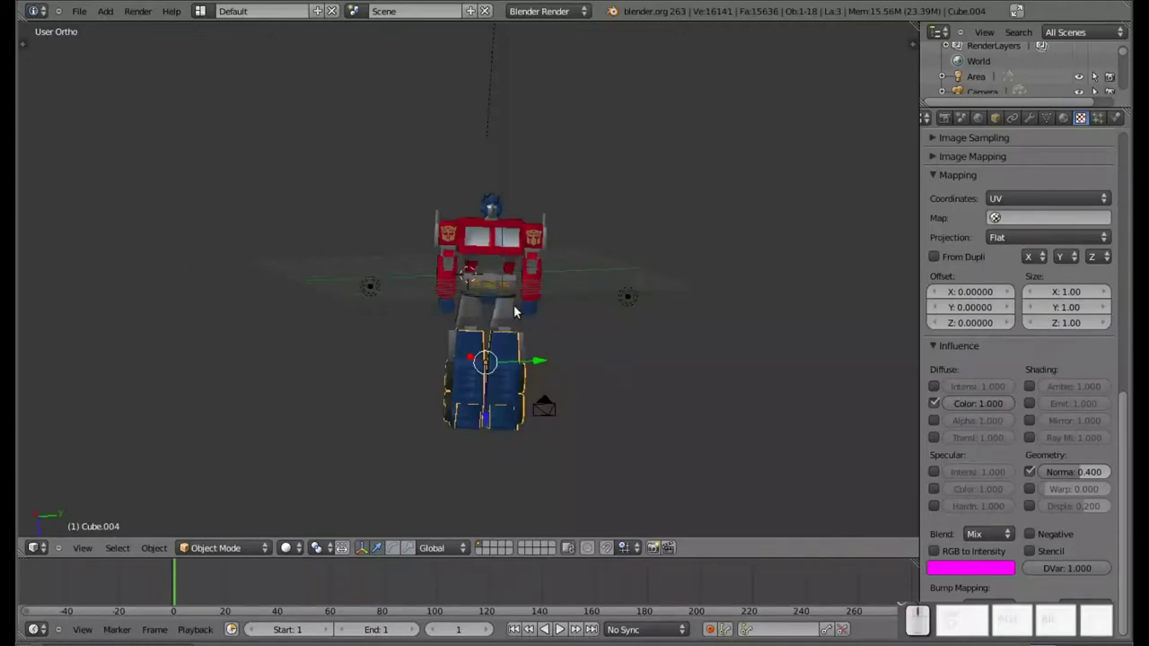
scroll("up", 3)
left_click(952, 122)
scroll("up", 3)
Raise the render size to 100% and render the final 1920×1080 image with F12
left_click_drag(970, 346, 975, 333)
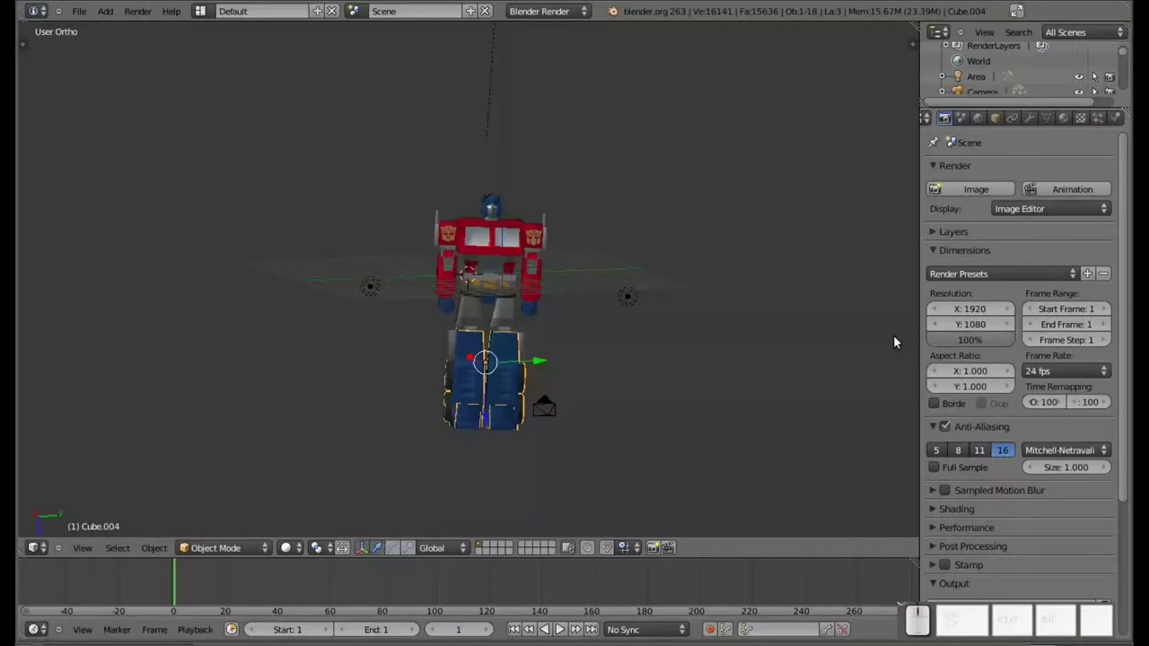
key("F12")
scroll("down", 3)
scroll("up", 3)
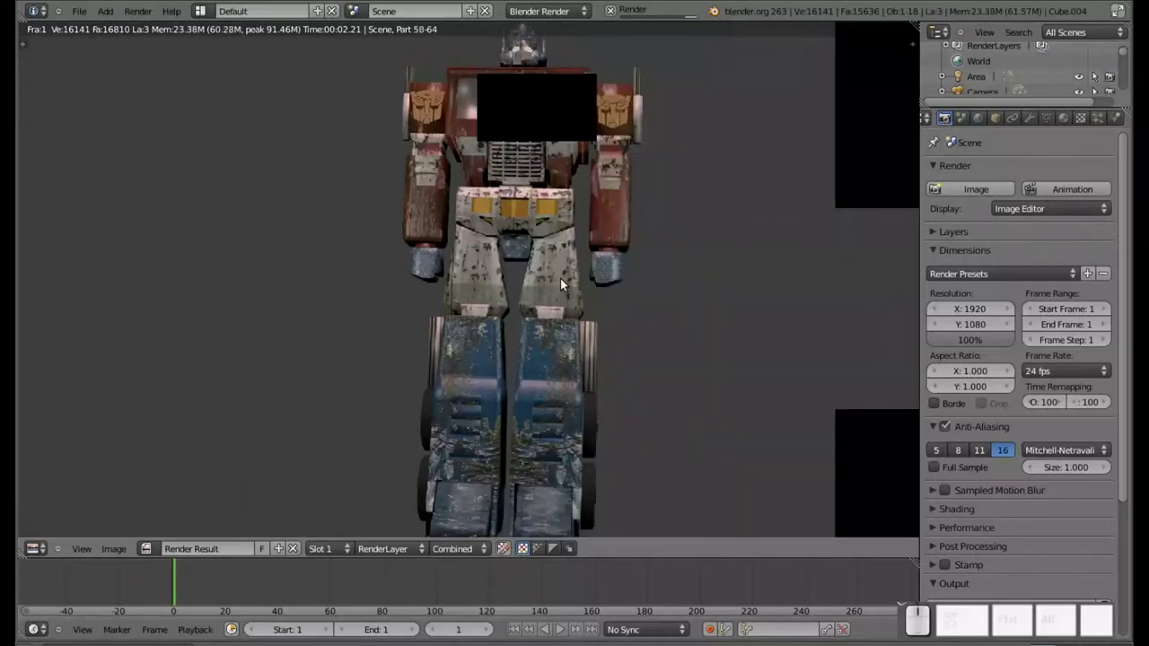
scroll("down", 3)
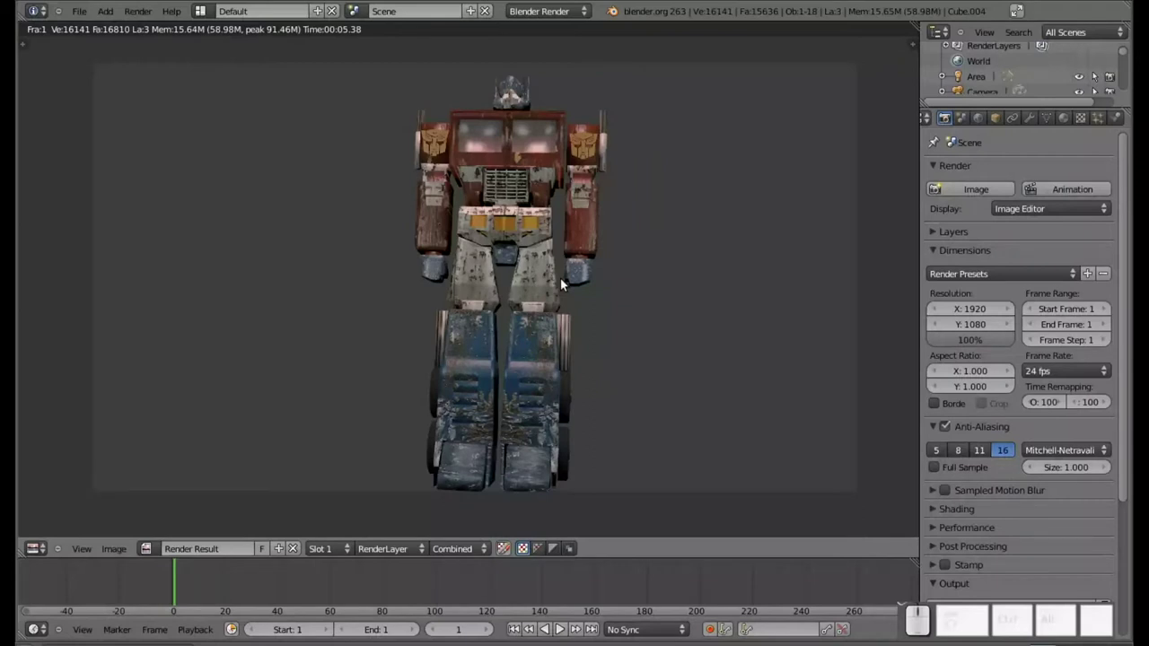